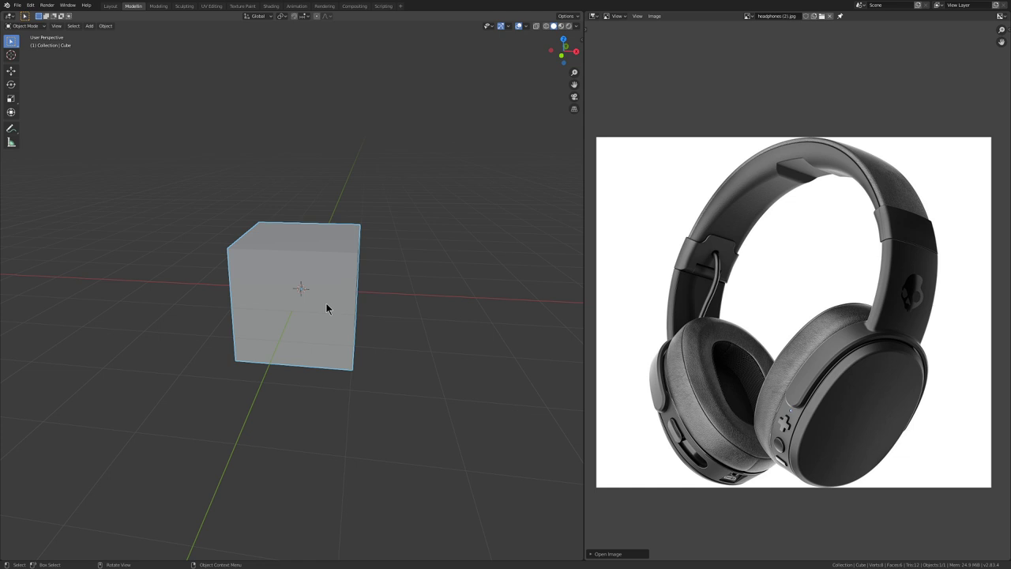
# Delete the default cube from the scene
pyautogui.middleClick(343, 305)
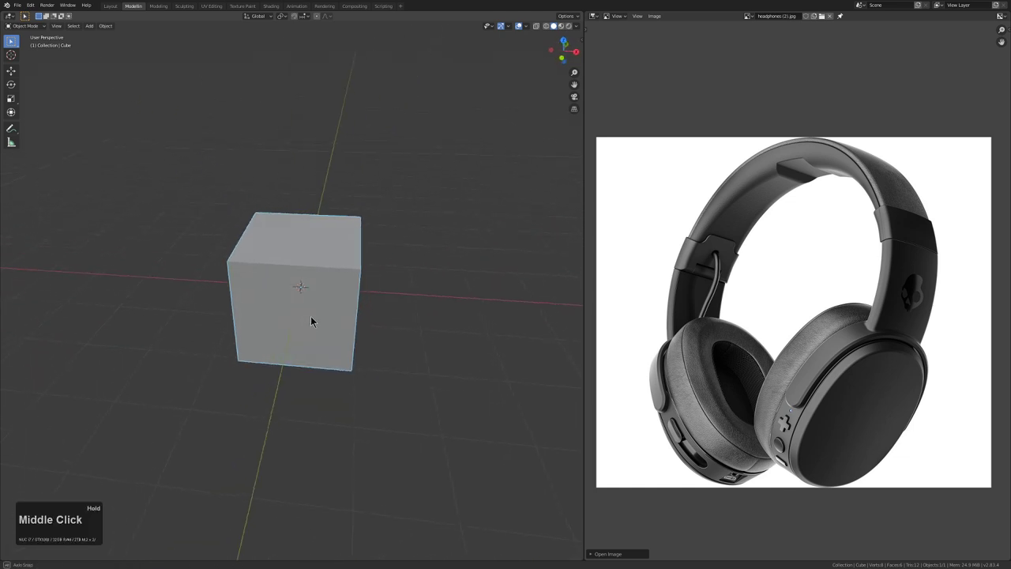
pyautogui.scroll(3)
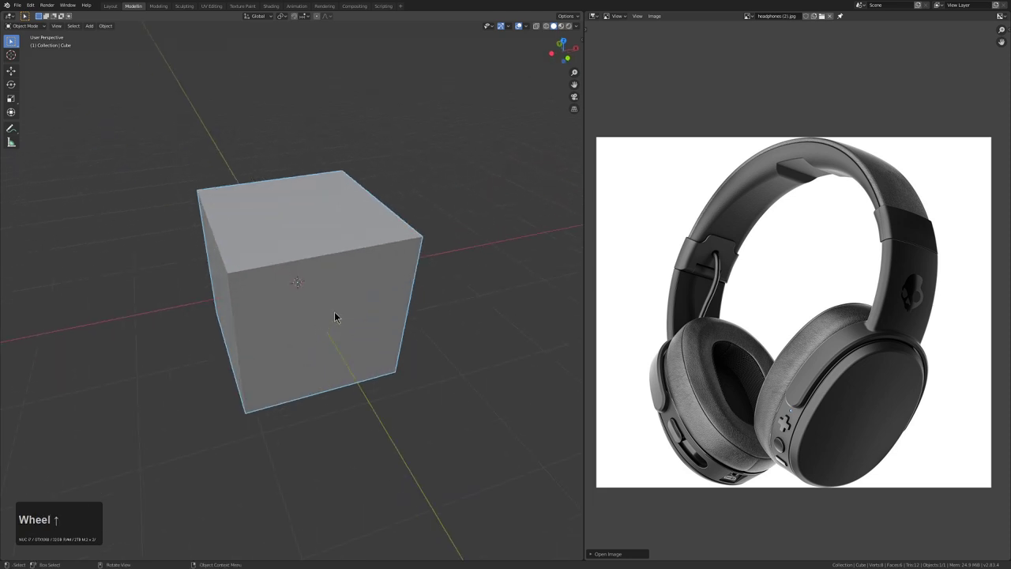
pyautogui.scroll(-3)
pyautogui.press('alt+a')
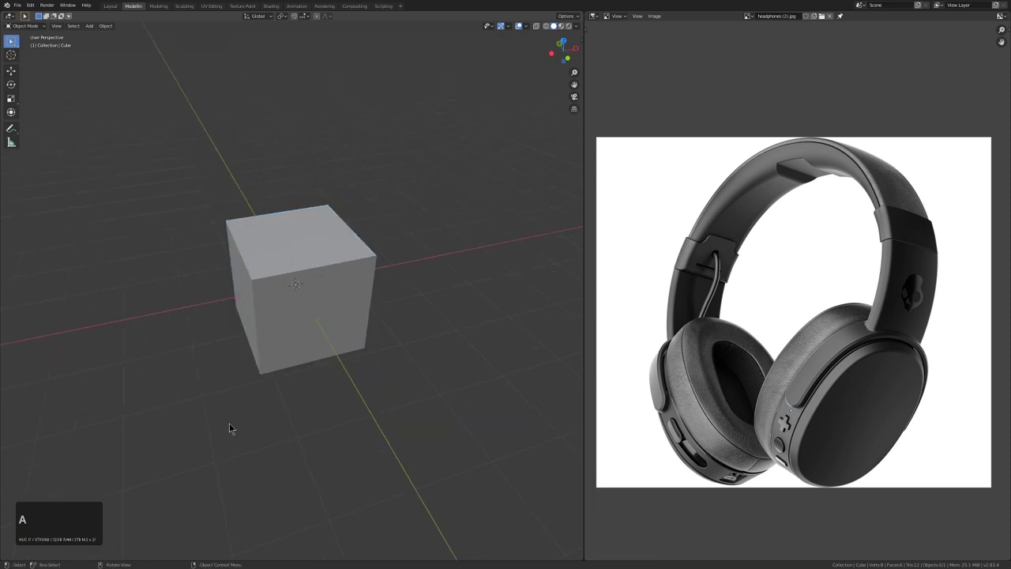
pyautogui.click(301, 303)
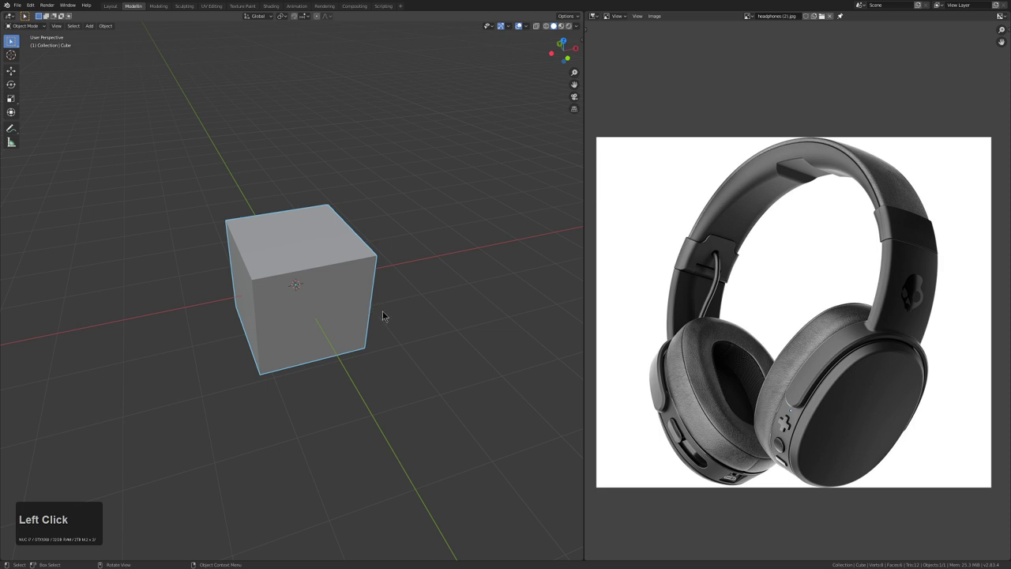
pyautogui.press('x')
pyautogui.click(395, 314)
# Add a flat mesh plane at the scene origin and look it over
pyautogui.press('shift+a')
pyautogui.click(403, 299)
pyautogui.middleClick(316, 298)
pyautogui.scroll(3)
pyautogui.middleClick(317, 298)
pyautogui.middleClick(317, 308)
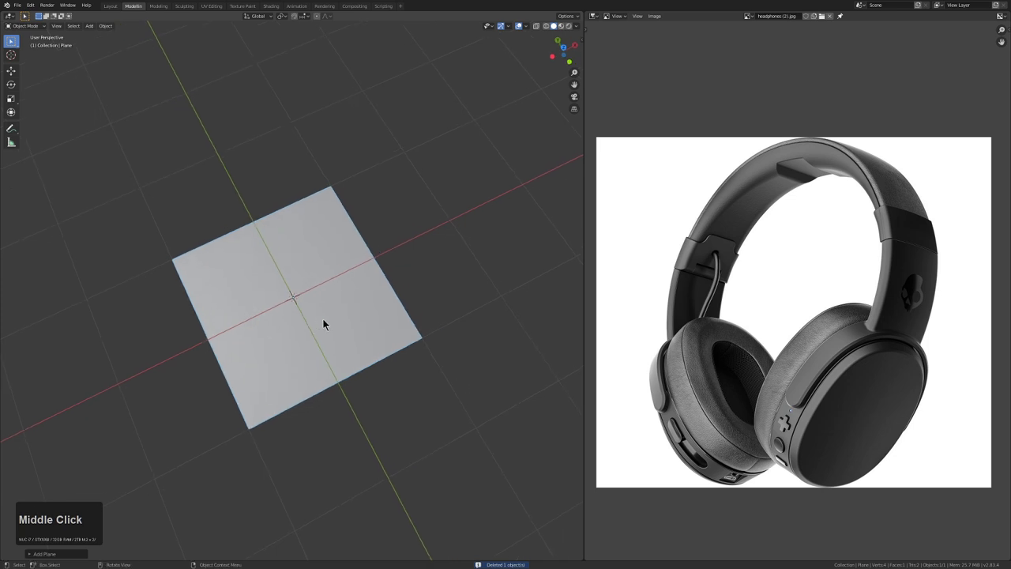
# From top view, scale the plane along Y by 1.5 in Edit Mode (after undoing a factor of 2)
pyautogui.press('KP_7')
pyautogui.press('KP_5')
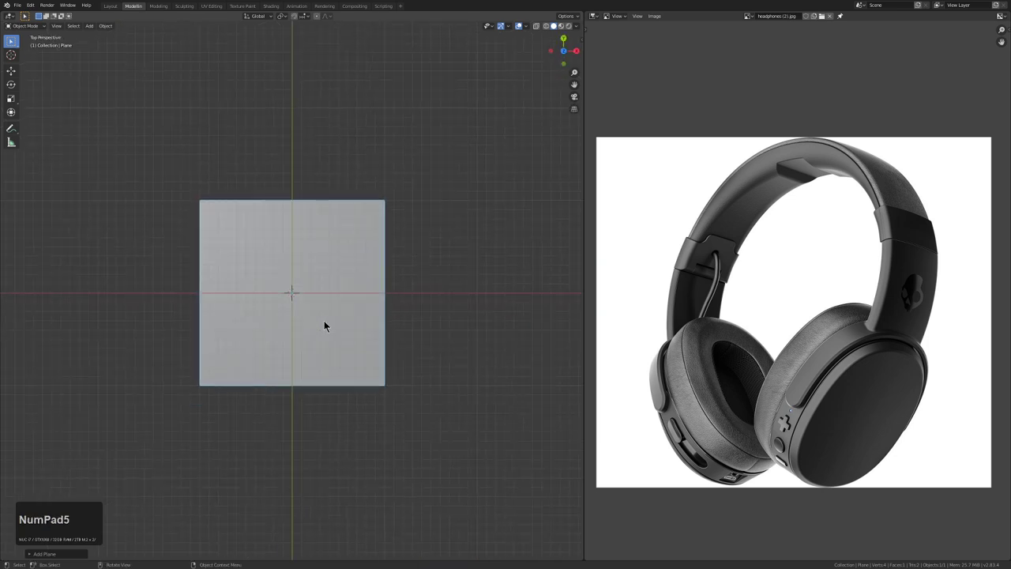
pyautogui.press('Tab')
pyautogui.press('s')
pyautogui.write('sy')
pyautogui.press('KP_2')
pyautogui.press('KP_Enter')
pyautogui.press('ctrl+z')
pyautogui.press('s')
pyautogui.press('y')
pyautogui.press('KP_1')
pyautogui.press('KP_Decimal')
pyautogui.press('KP_5')
pyautogui.press('KP_Enter')
pyautogui.middleClick(310, 334)
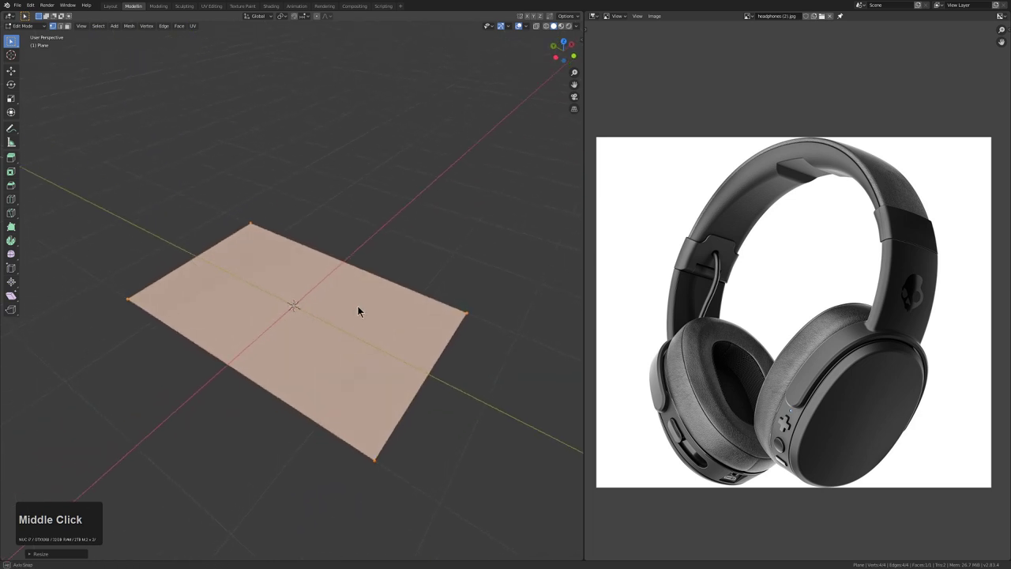
# Back in Object Mode, test-rotate the rectangle with numeric angles and cancel, leaving it flat
pyautogui.press('Tab')
pyautogui.press('r')
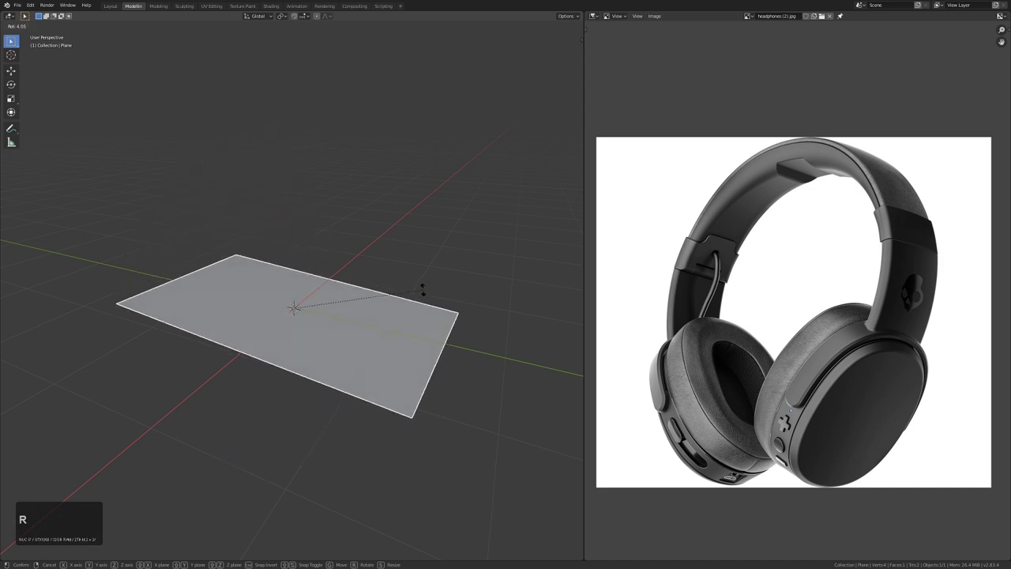
pyautogui.press('KP_9')
pyautogui.press('KP_0')
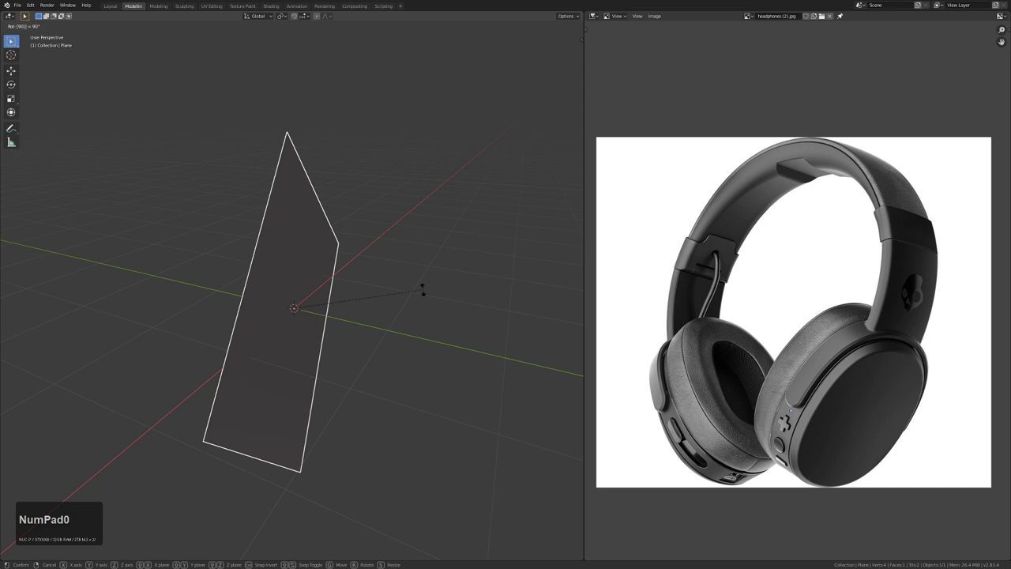
pyautogui.press('KP_Add')
pyautogui.press('KP_5')
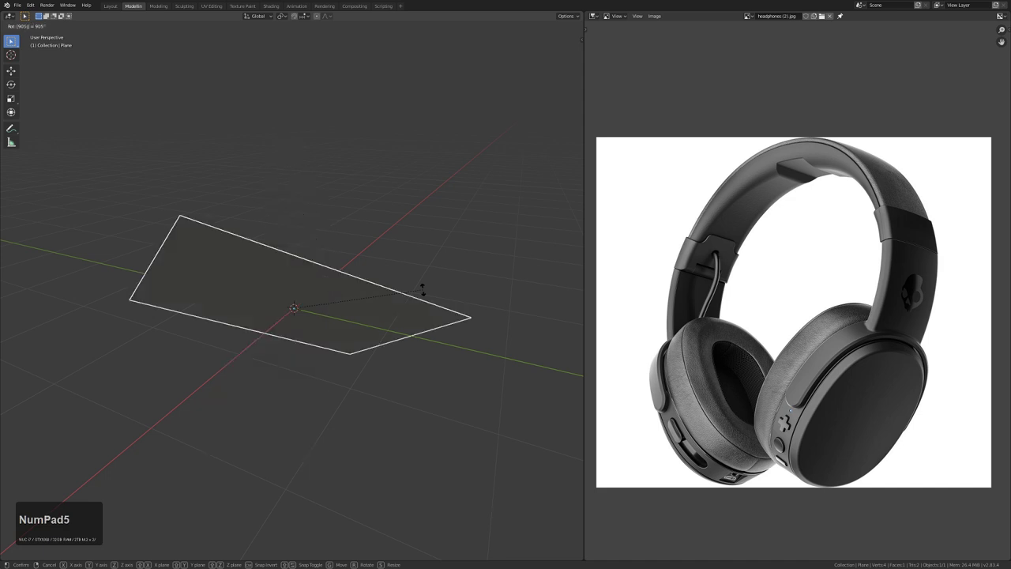
pyautogui.press('KP_Add')
pyautogui.press('KP_5')
pyautogui.press('Escape')
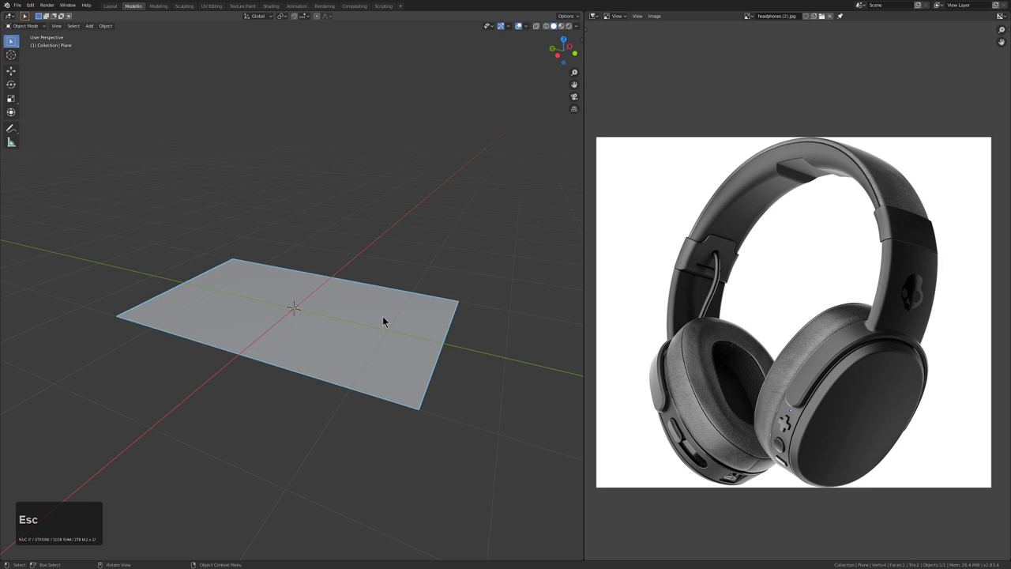
# Set the Bevel modifier to Only Vertices so just the rectangle's corners round off
pyautogui.moveTo(389, 318); pyautogui.dragTo(226, 321)
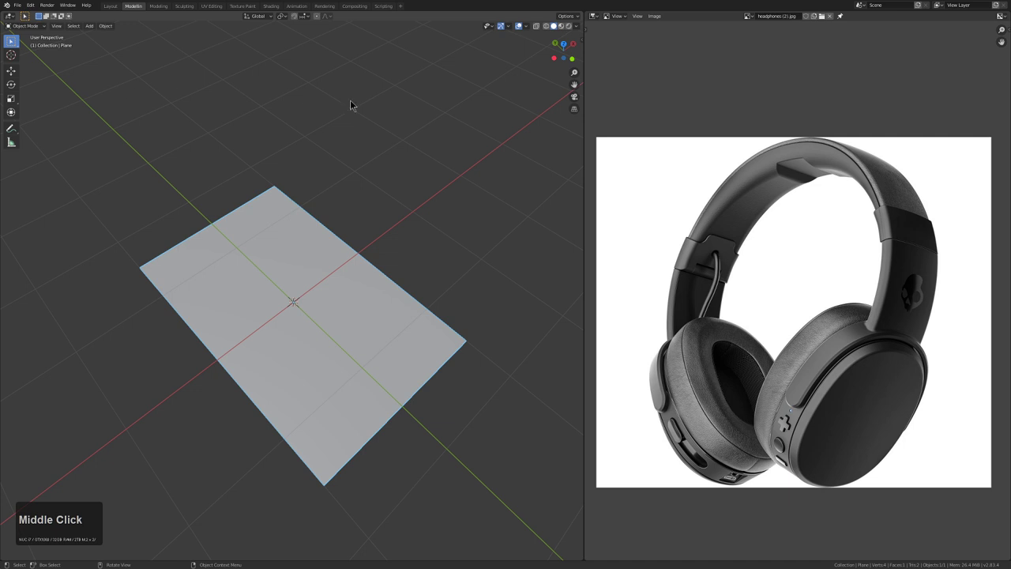
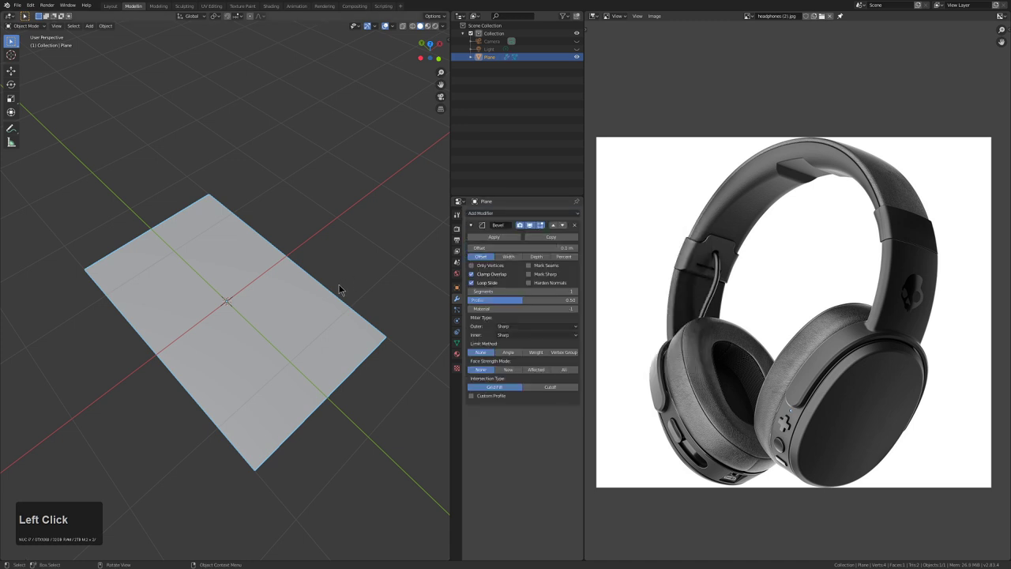
pyautogui.middleClick(366, 290)
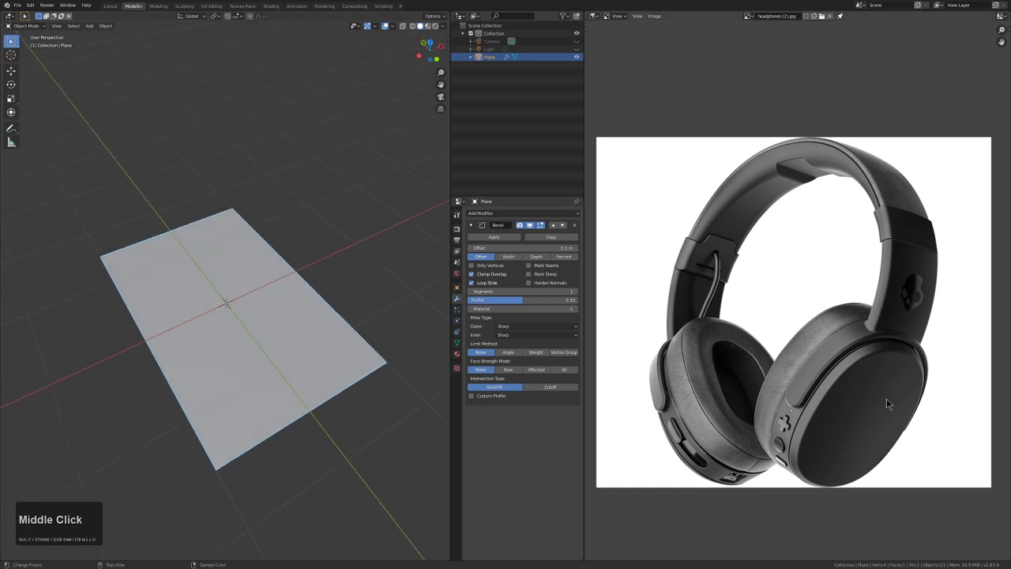
pyautogui.click(496, 271)
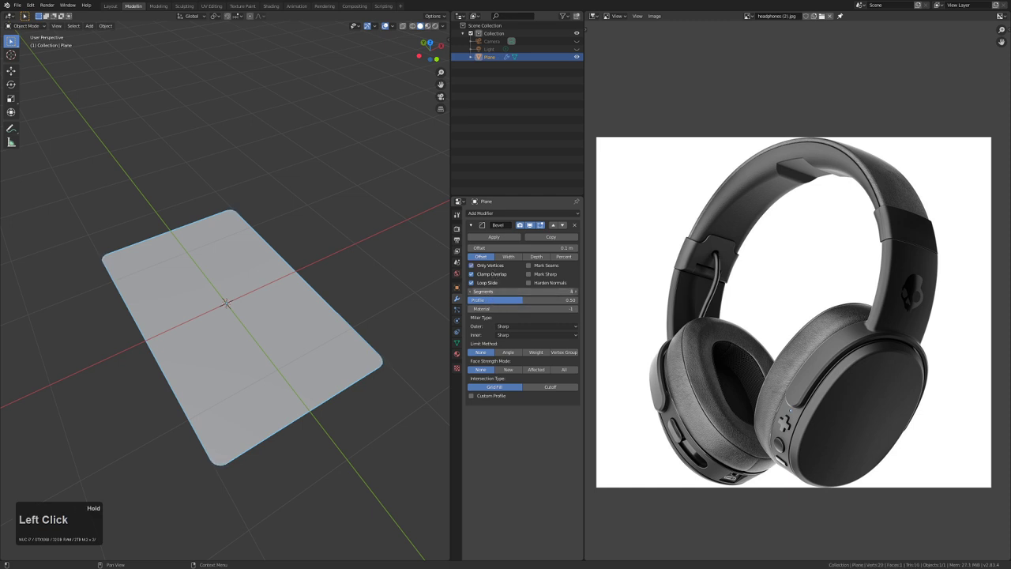
pyautogui.press('Escape')
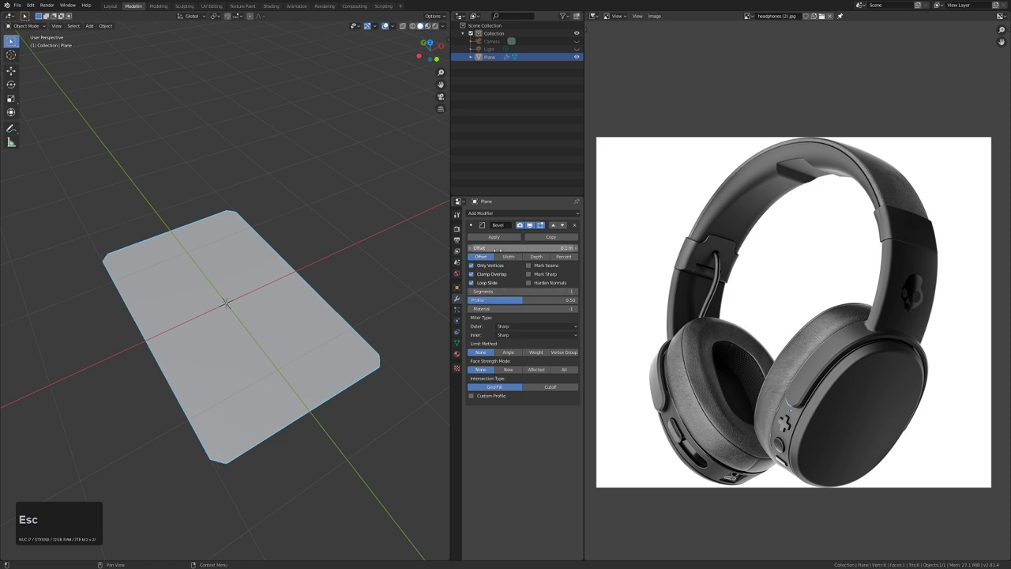
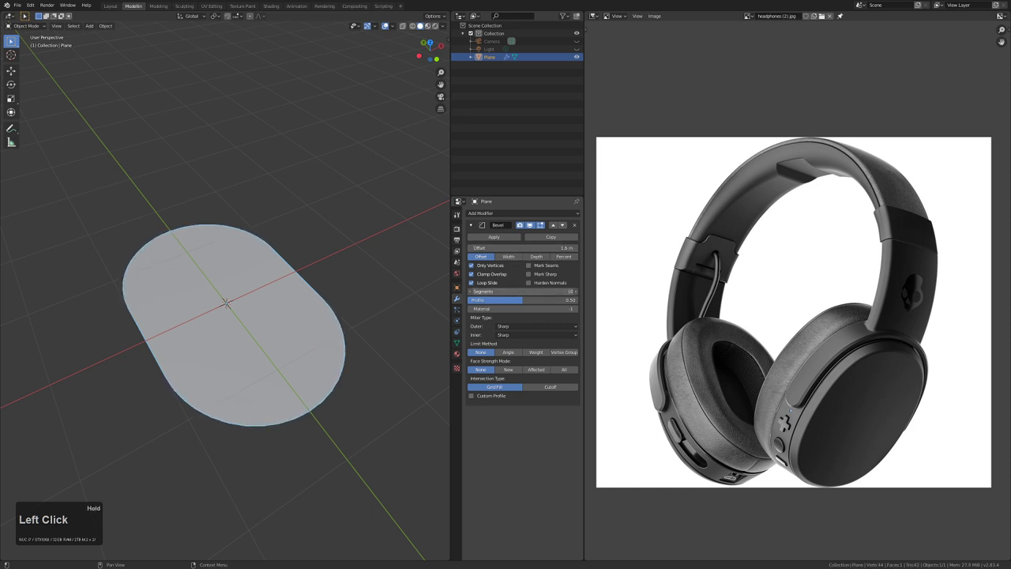
# Raise the bevel to 16 segments for a smooth pill outline and reach for another modifier
pyautogui.middleClick(299, 316)
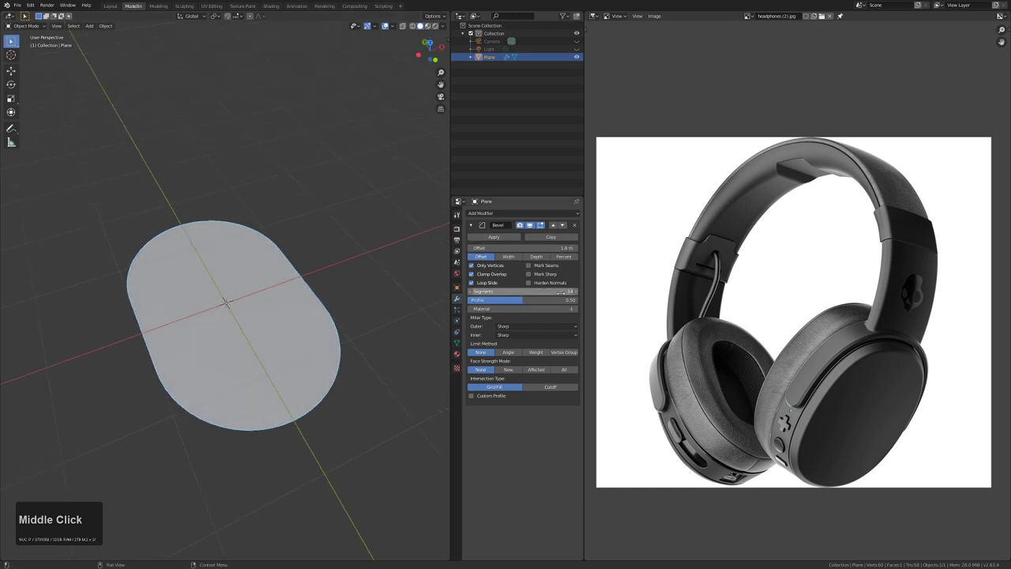
pyautogui.click(477, 295)
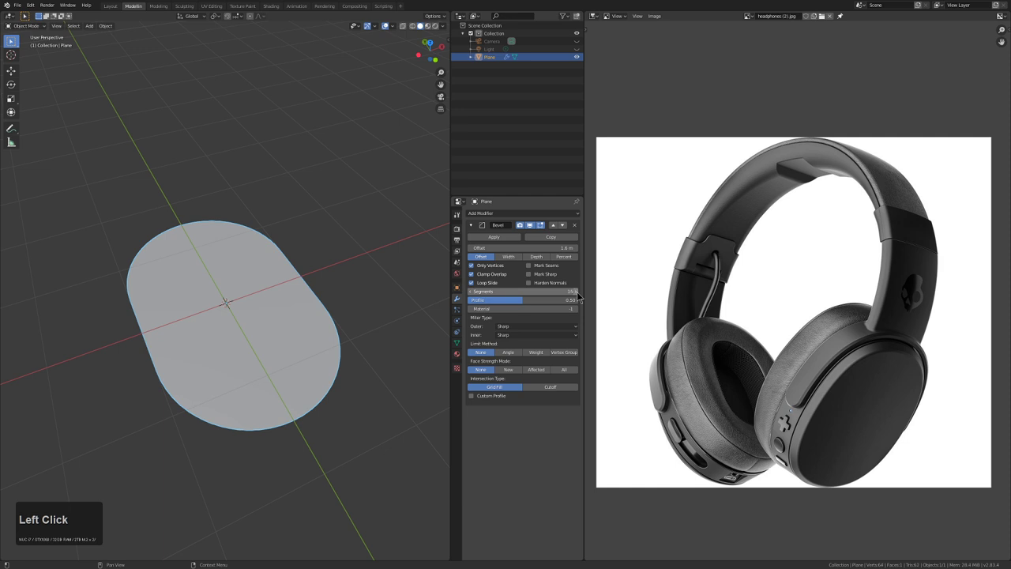
pyautogui.middleClick(305, 346)
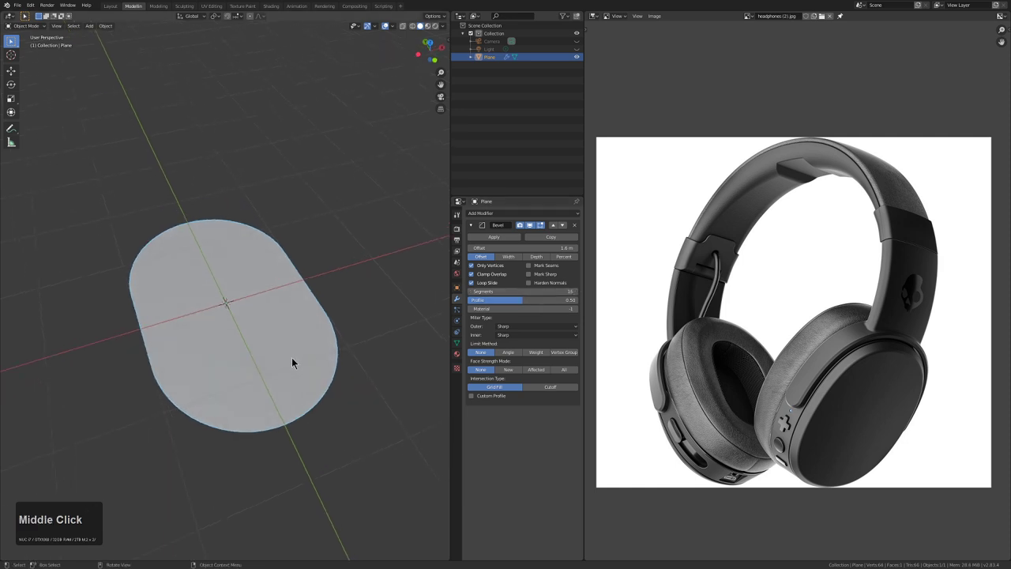
pyautogui.click(506, 217)
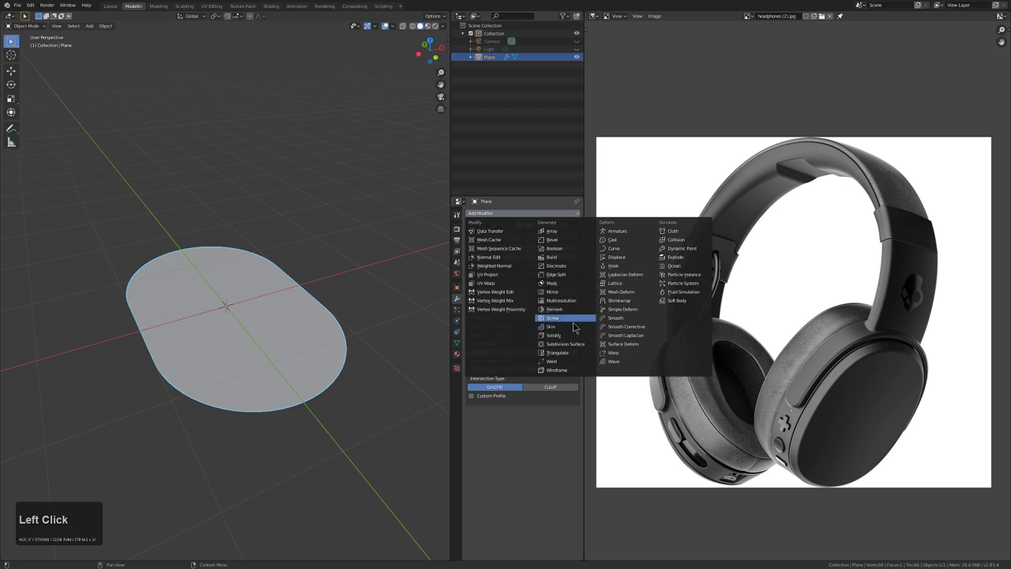
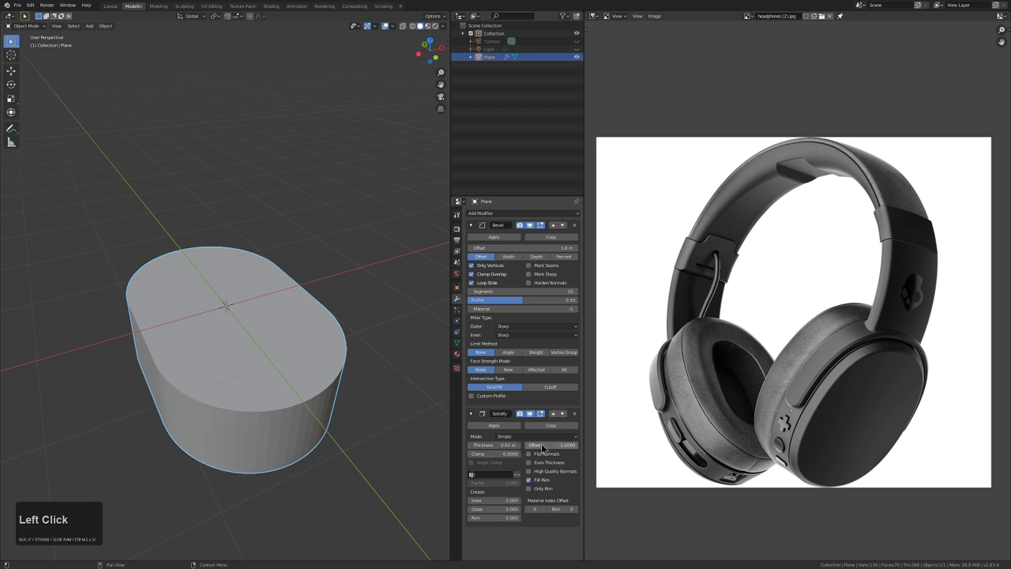
# Flip the Solidify offset direction, then duplicate the slab in place as a second object
pyautogui.middleClick(309, 386)
pyautogui.click(308, 394)
pyautogui.press('shift+d')
pyautogui.rightClick(324, 396)
pyautogui.click(559, 447)
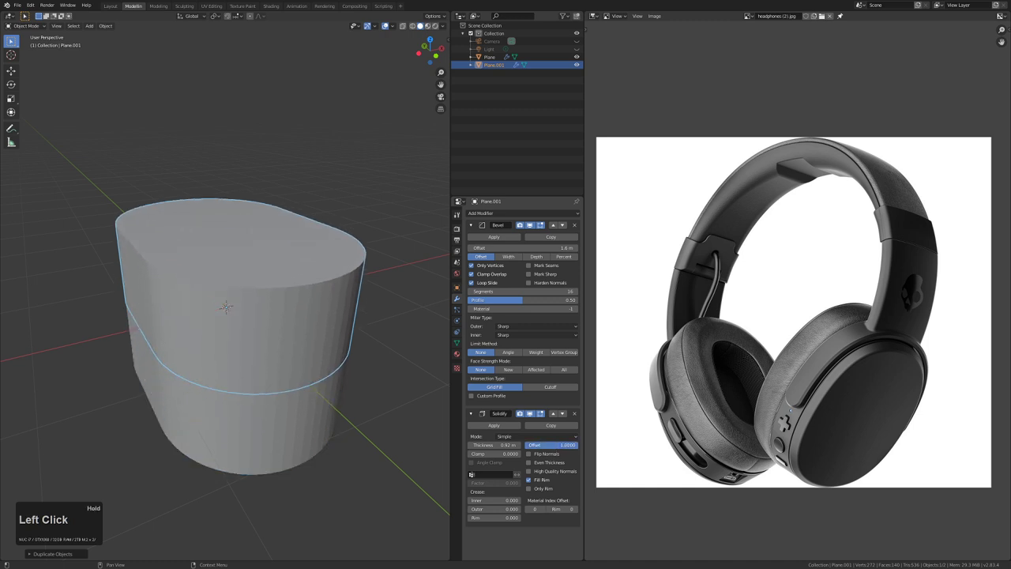
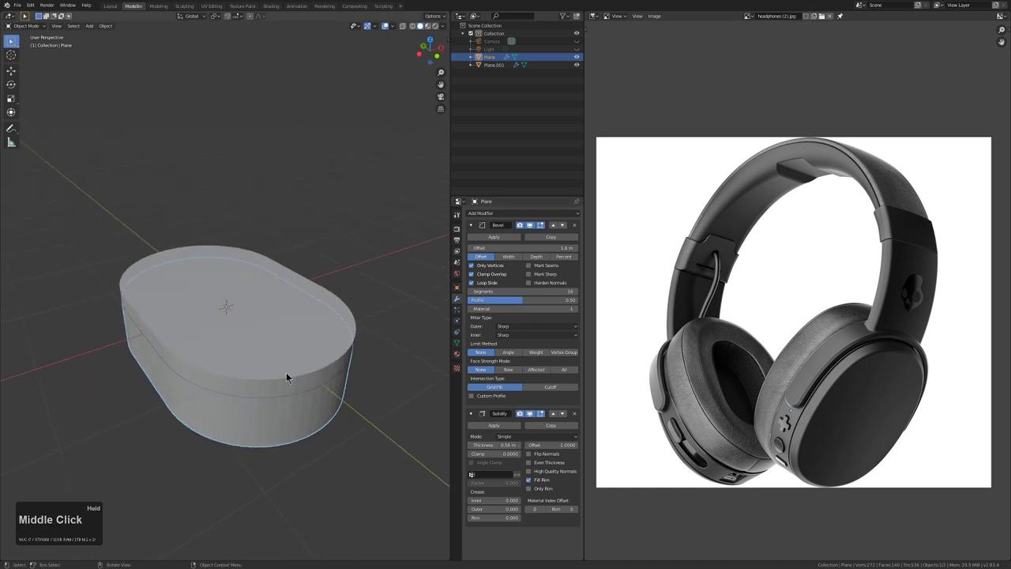
# Shade the lower slab smooth with a 30° auto-smooth angle
pyautogui.press('q')
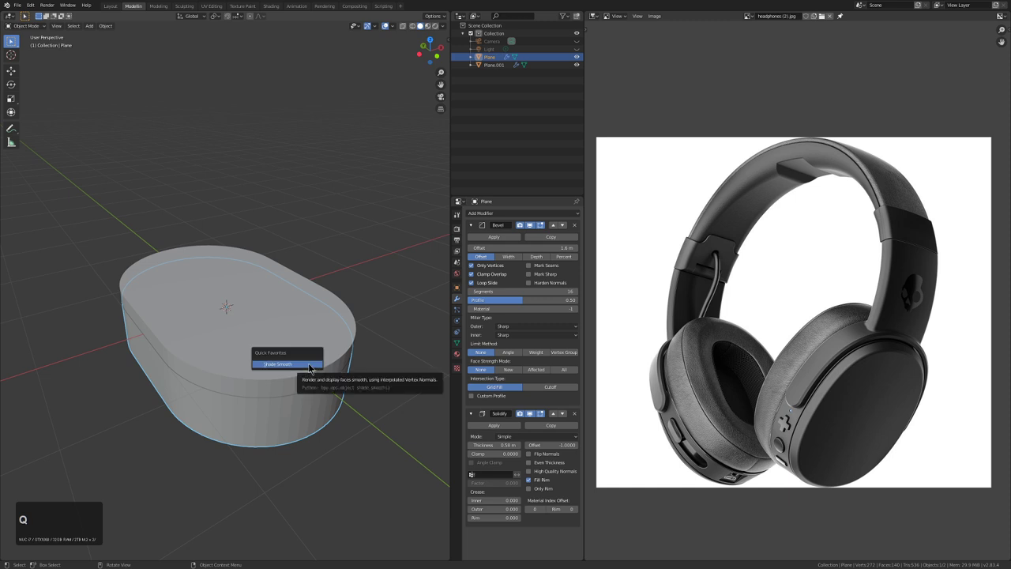
pyautogui.click(314, 367)
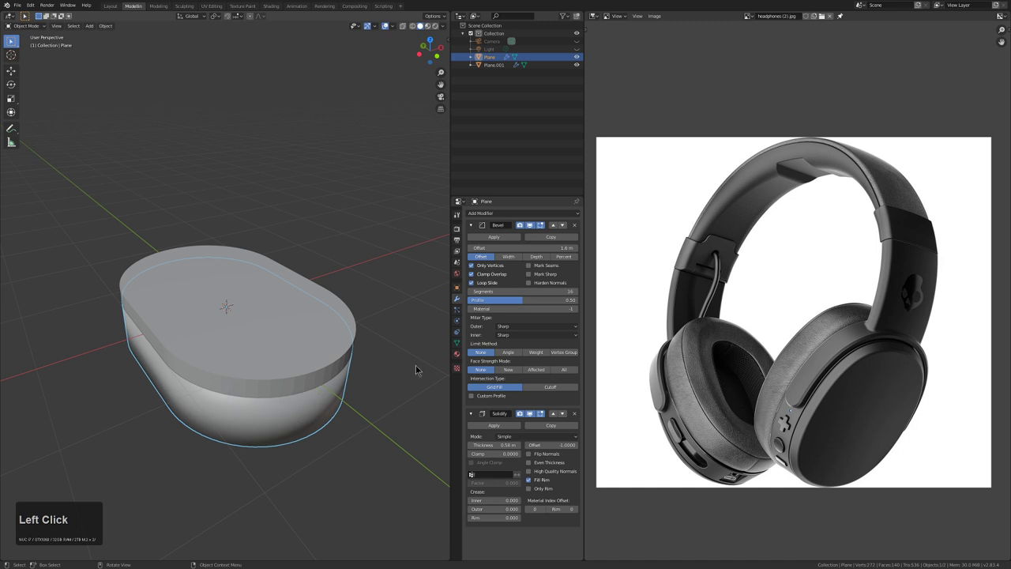
pyautogui.click(460, 344)
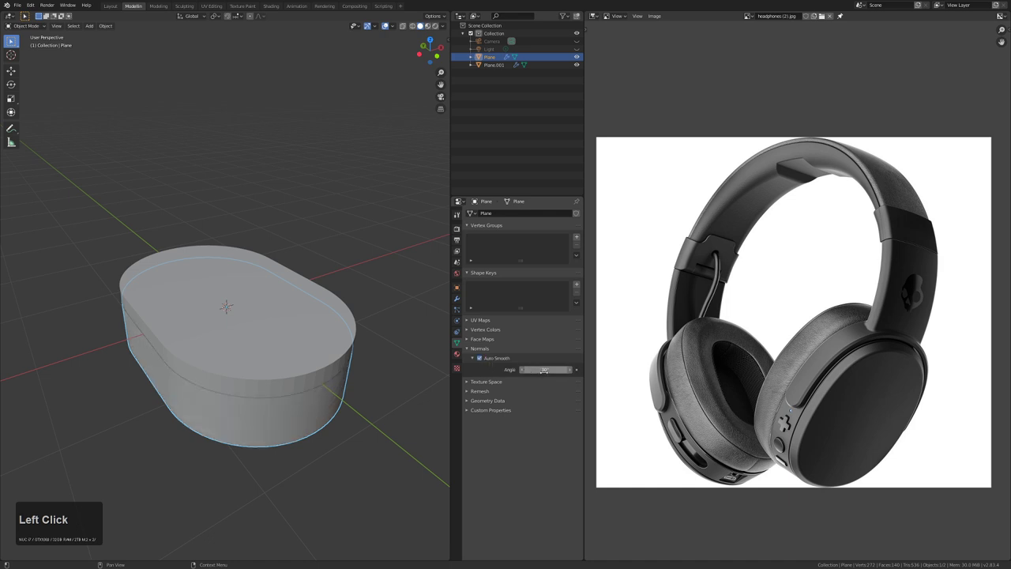
pyautogui.moveTo(349, 390); pyautogui.dragTo(310, 415)
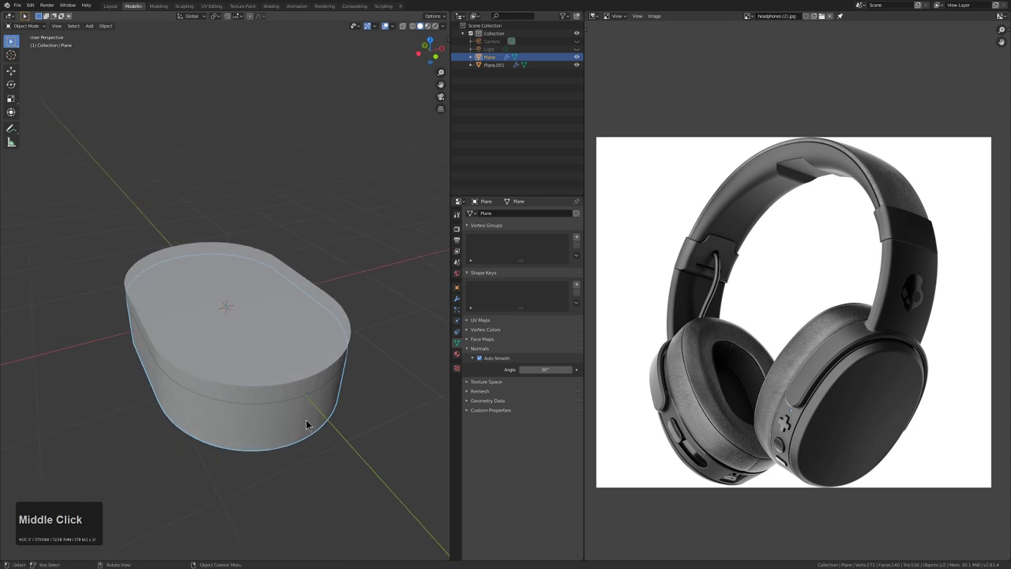
# Give the copied upper slab smooth shading as well
pyautogui.click(310, 422)
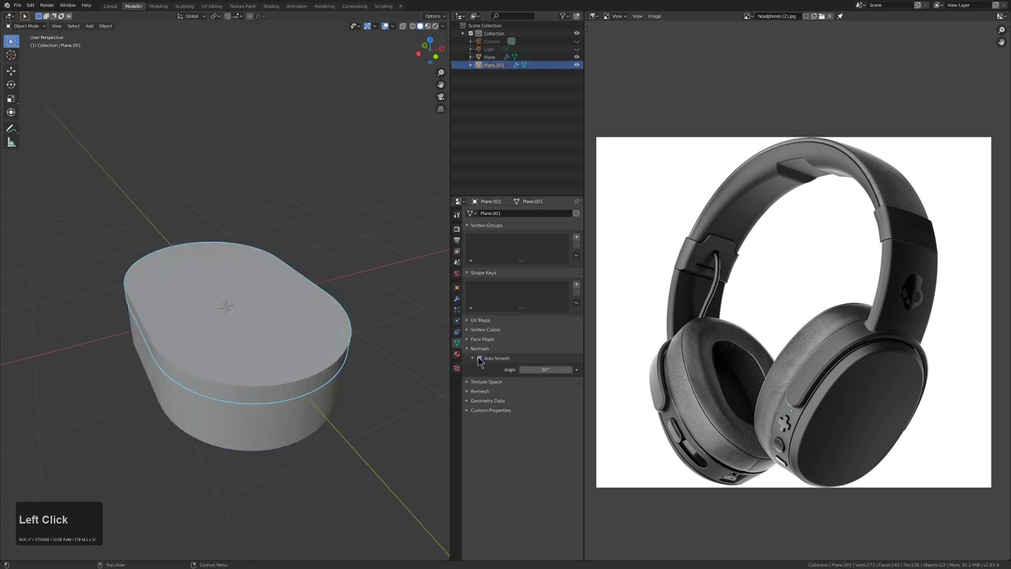
pyautogui.press('q')
pyautogui.click(302, 367)
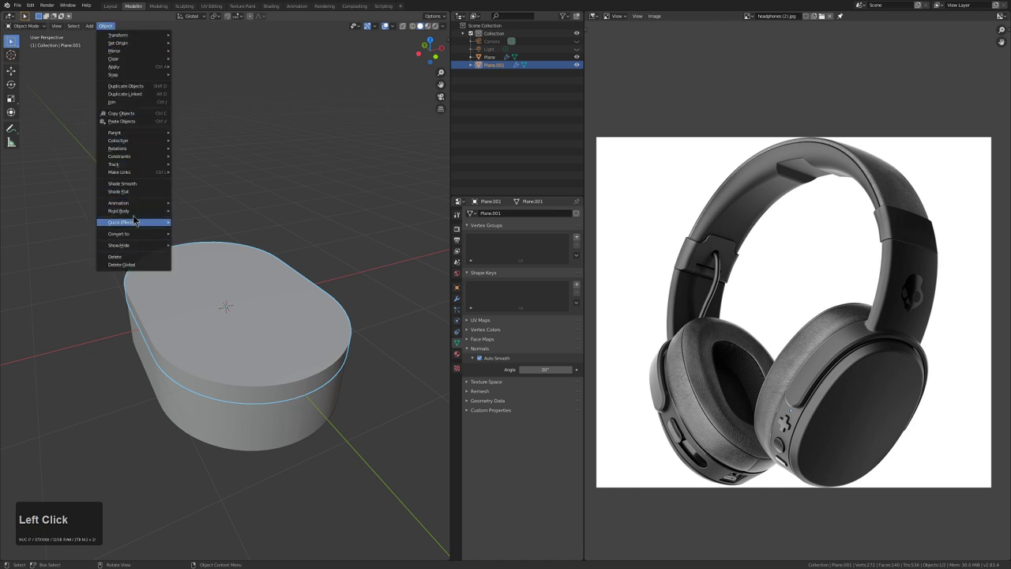
pyautogui.rightClick(144, 187)
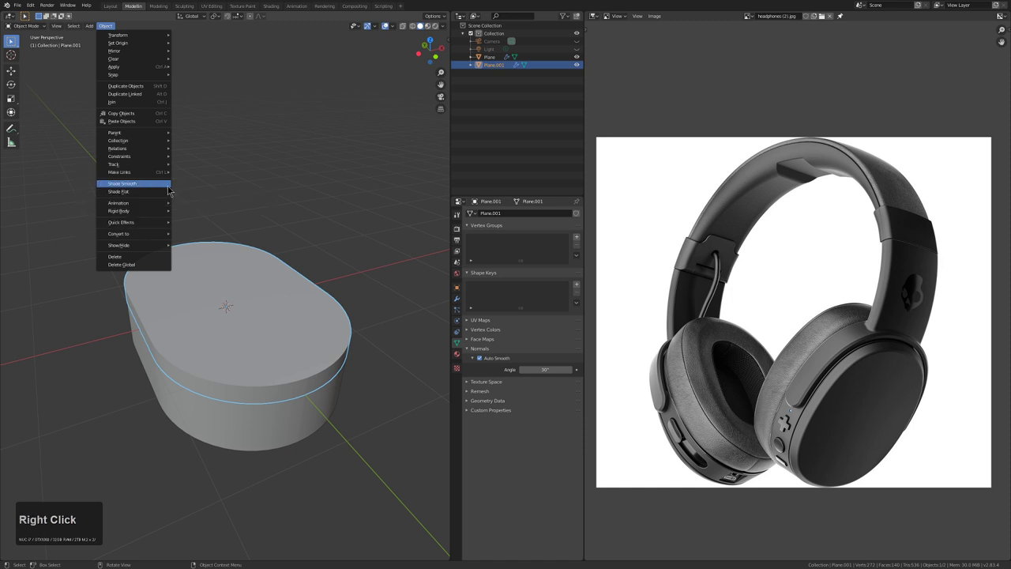
# Bring up the upper piece's modifier stack showing its Bevel and Solidify settings
pyautogui.middleClick(290, 363)
pyautogui.scroll(3)
pyautogui.scroll(-3)
pyautogui.middleClick(284, 356)
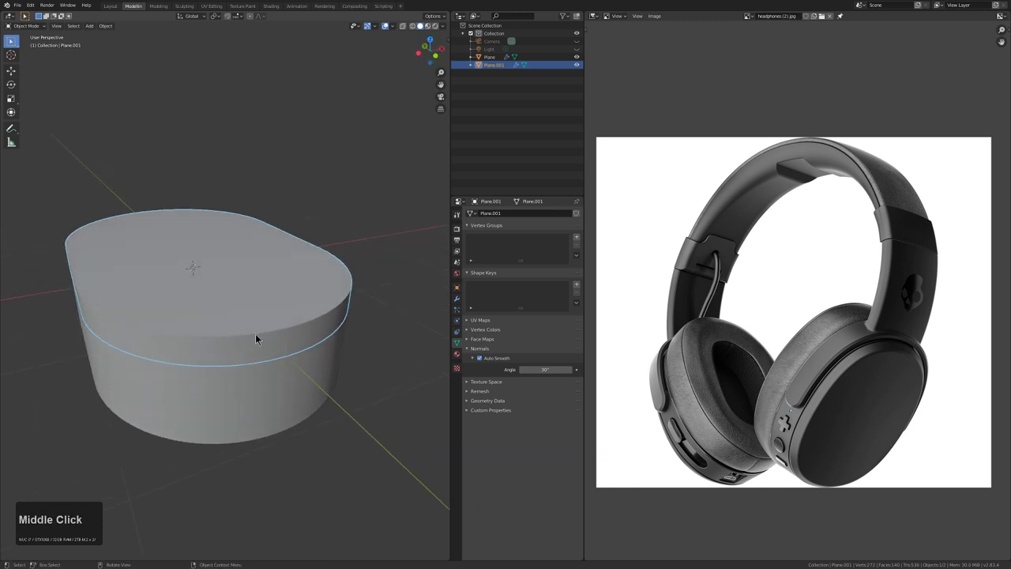
pyautogui.click(461, 298)
pyautogui.middleClick(336, 325)
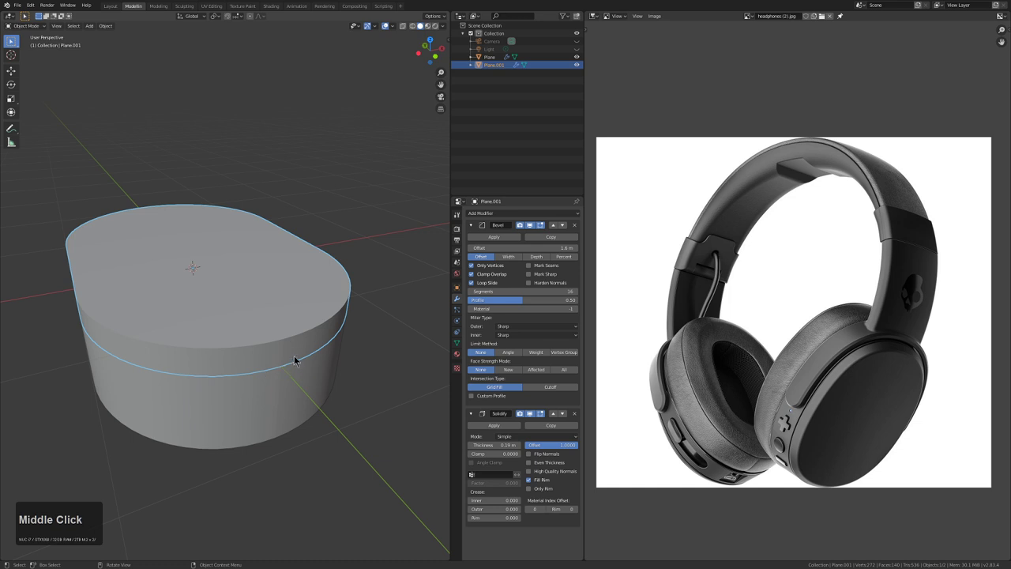
# Apply Visual Geometry to Mesh on the upper piece, baking its modifiers into real geometry
pyautogui.click(477, 415)
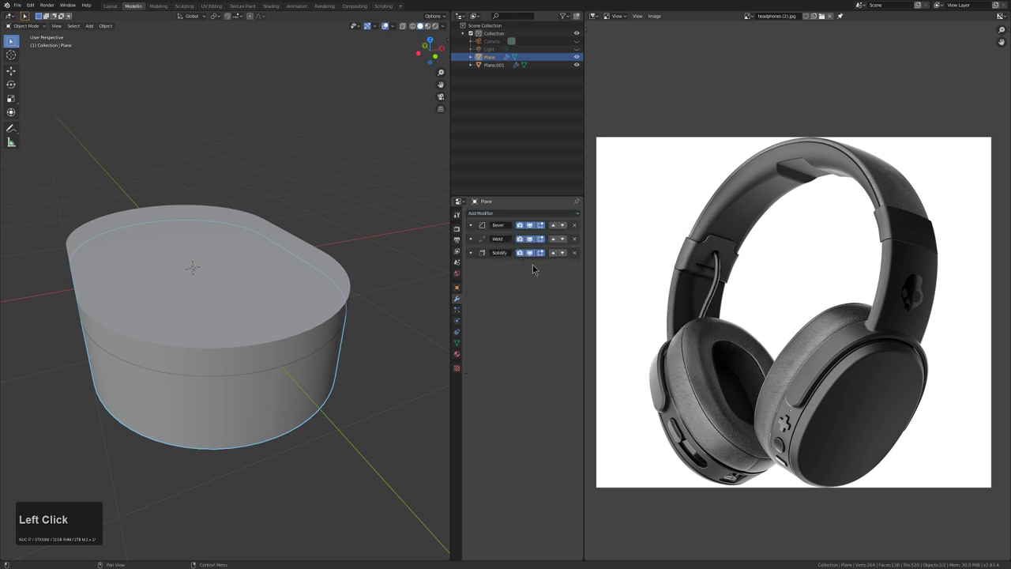
pyautogui.middleClick(314, 352)
pyautogui.scroll(-3)
pyautogui.press('alt+a')
pyautogui.click(291, 331)
pyautogui.middleClick(356, 336)
pyautogui.scroll(3)
pyautogui.moveTo(313, 311); pyautogui.dragTo(259, 322)
pyautogui.press('ctrl+a')
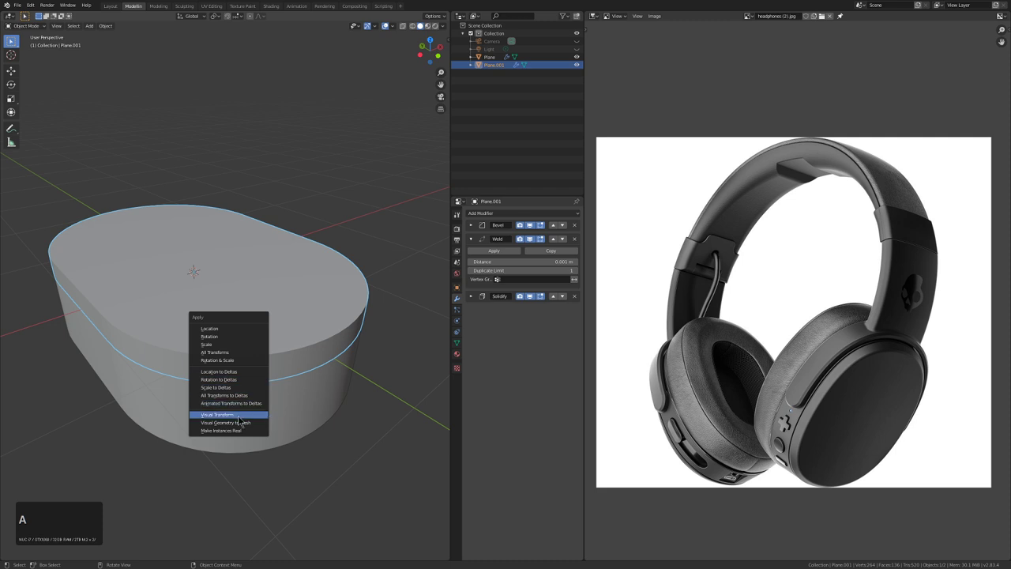
pyautogui.click(247, 424)
# In face mode select the upper piece's top face and start a vertex group for it
pyautogui.press('Tab')
pyautogui.press('3')
pyautogui.click(224, 319)
pyautogui.middleClick(276, 319)
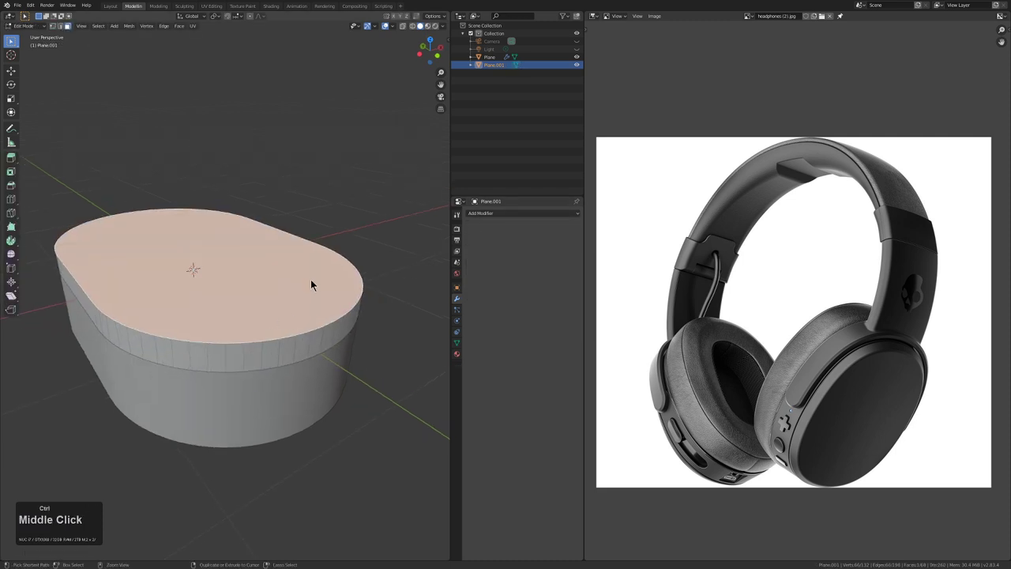
pyautogui.press('ctrl+g')
pyautogui.click(316, 281)
pyautogui.press('Tab')
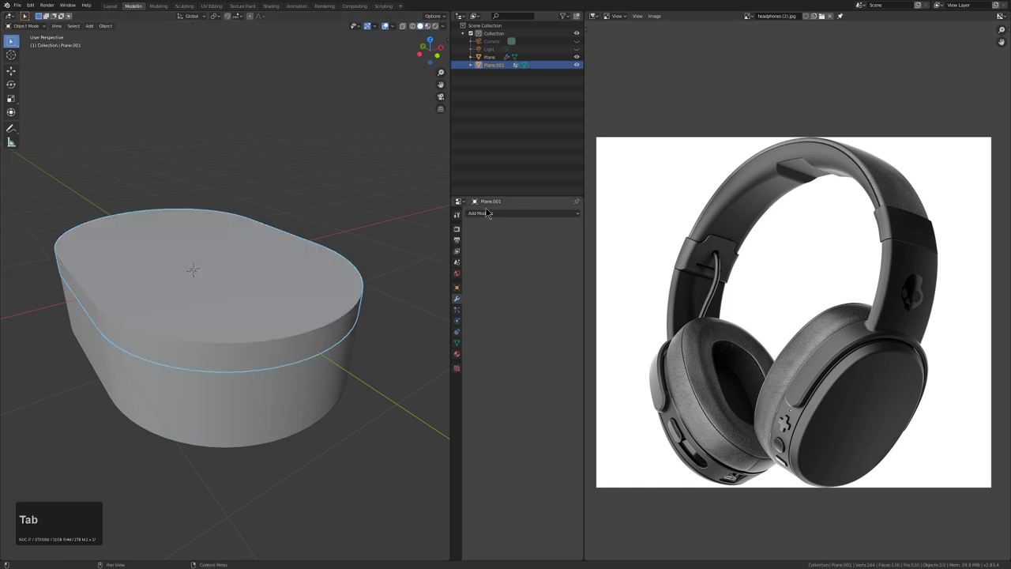
# Limit the new Bevel modifier to a vertex group and create that group from the top face
pyautogui.click(493, 215)
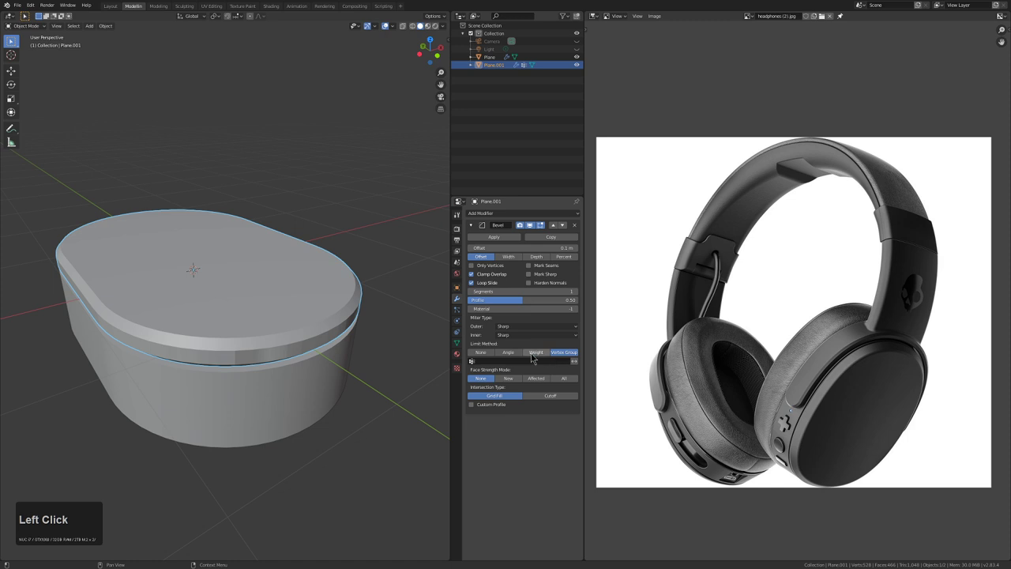
pyautogui.middleClick(267, 336)
pyautogui.press('Tab')
pyautogui.press('ctrl+Tab')
pyautogui.press('ctrl+g')
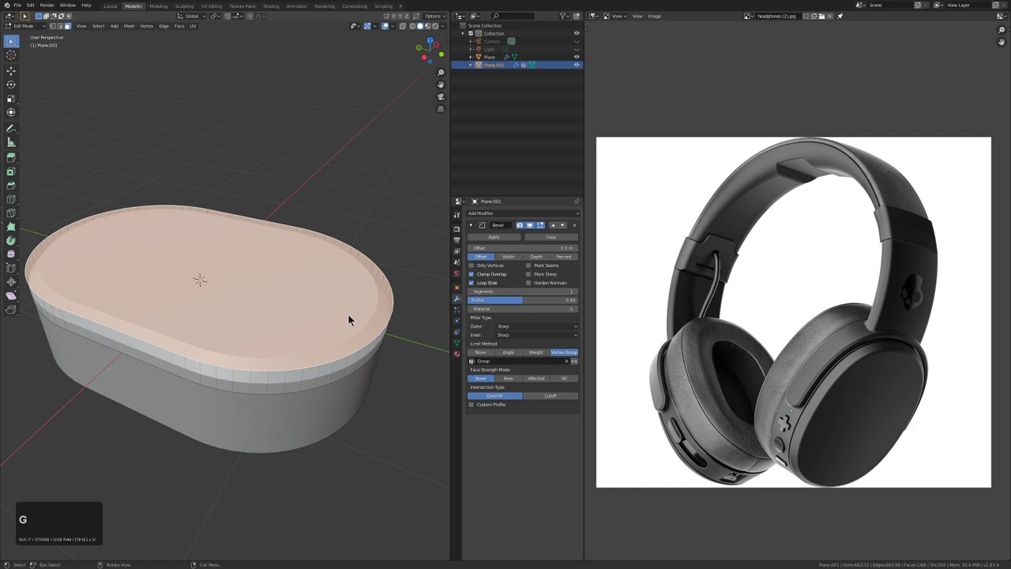
# Assign the top face to the vertex group so the bevel chamfers only the top edge
pyautogui.click(460, 344)
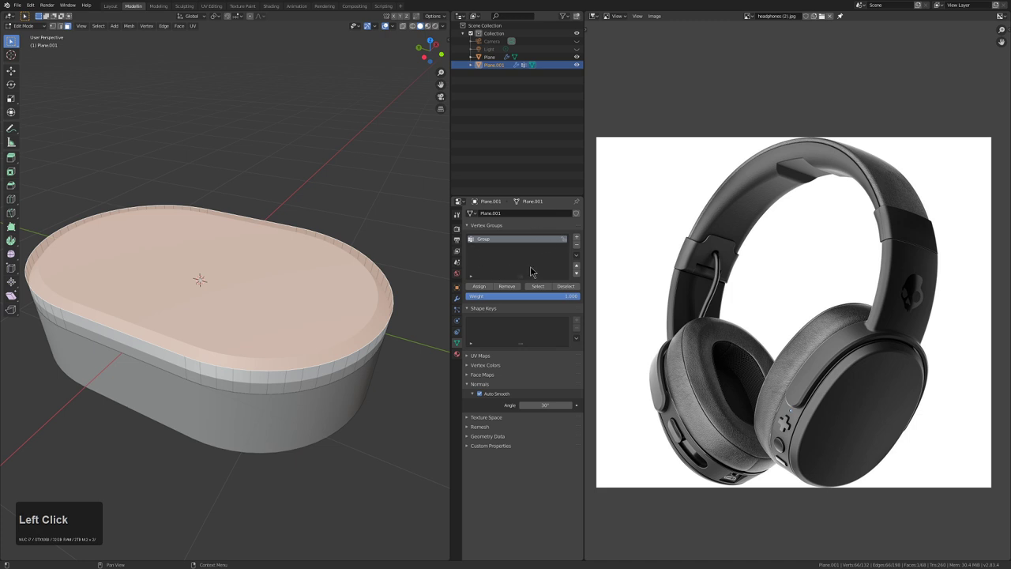
pyautogui.middleClick(362, 334)
pyautogui.click(463, 304)
pyautogui.press('Tab')
pyautogui.middleClick(356, 340)
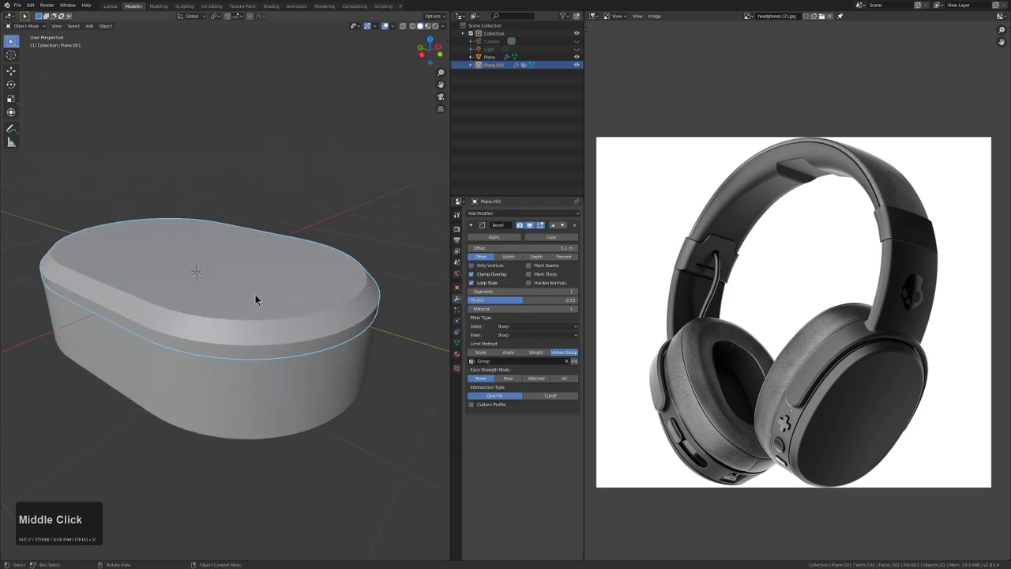
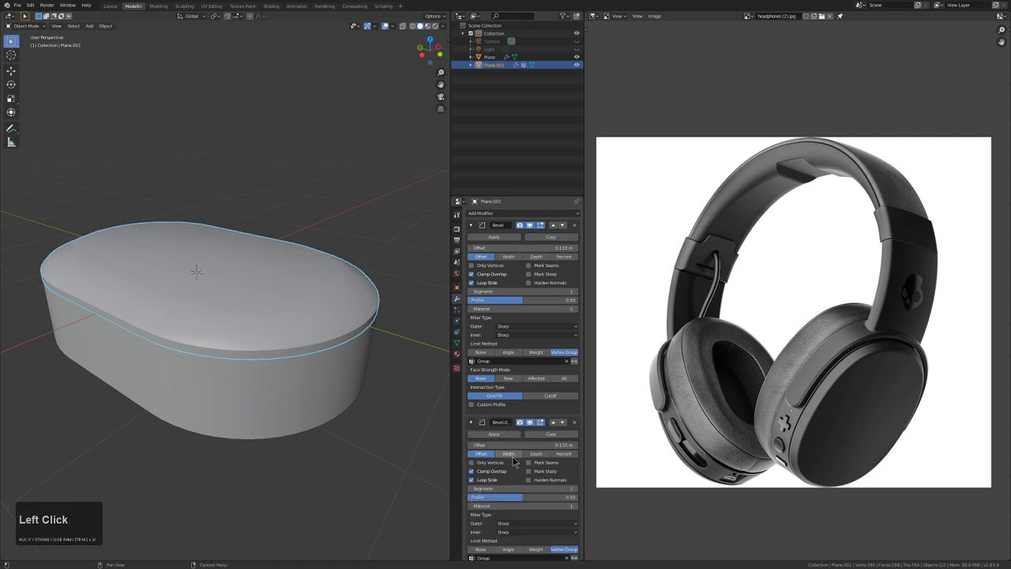
# Set the second bevel's Limit Method to Angle with a 20° threshold
pyautogui.scroll(-3)
pyautogui.click(512, 519)
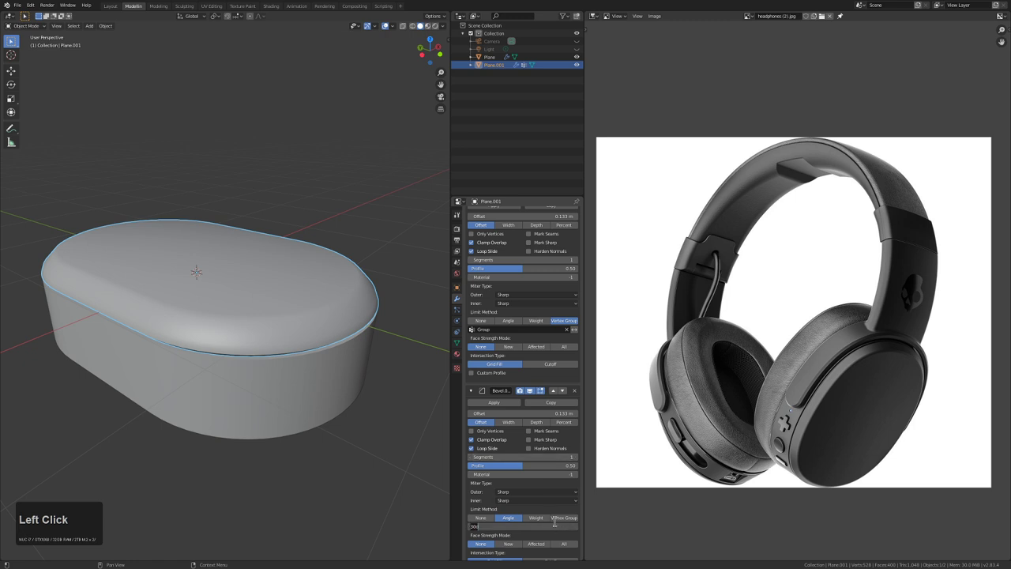
pyautogui.press('KP_2')
pyautogui.press('KP_0')
pyautogui.press('KP_Enter')
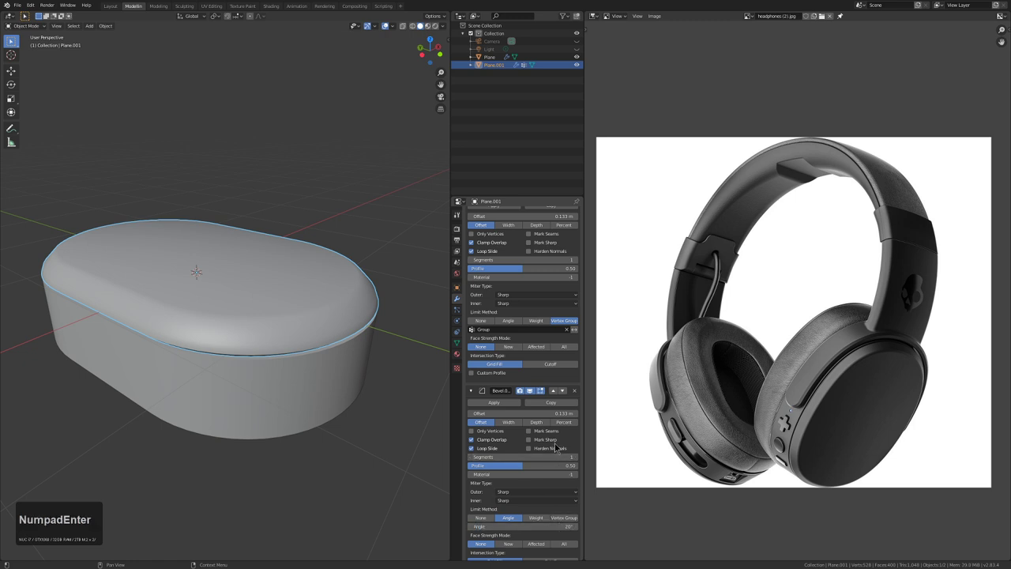
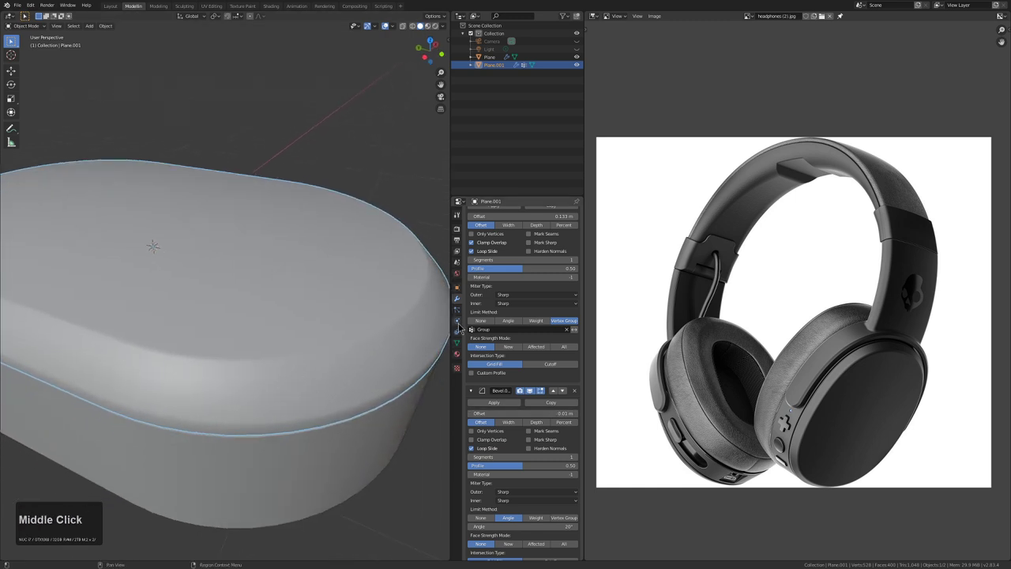
# Show the wireframe overlay and raise the edge bevel to 3 segments
pyautogui.click(399, 27)
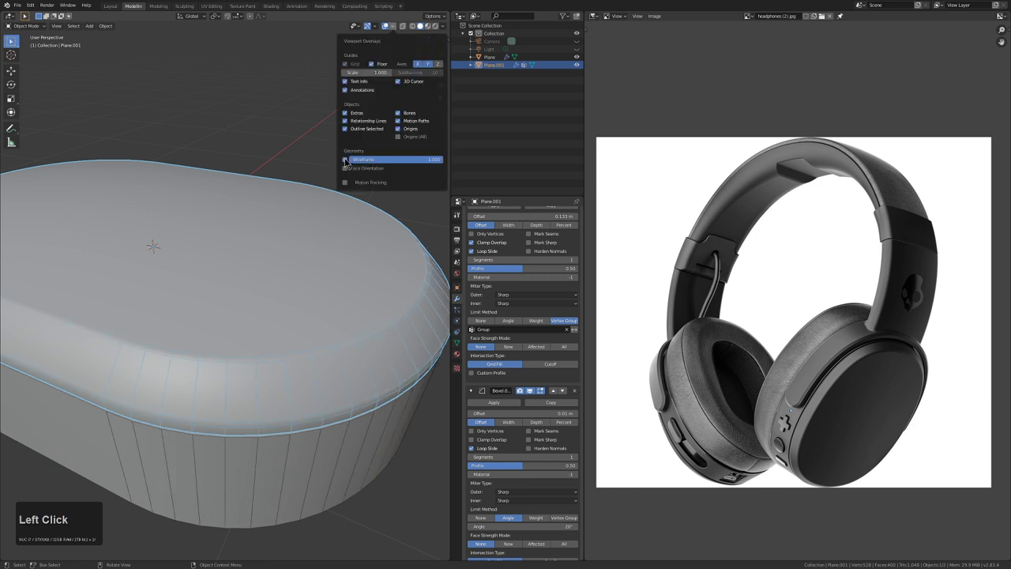
pyautogui.middleClick(292, 425)
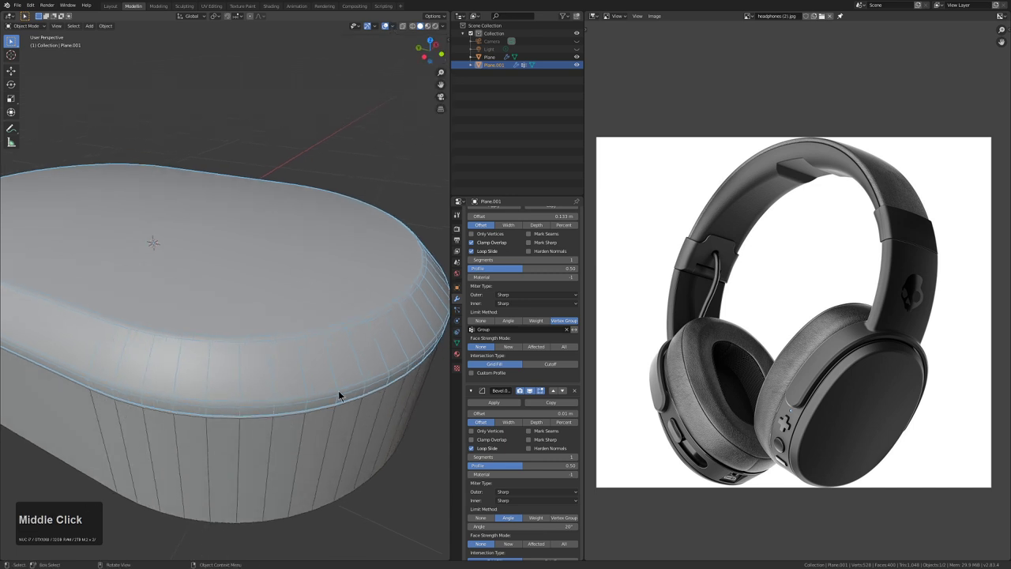
pyautogui.click(580, 462)
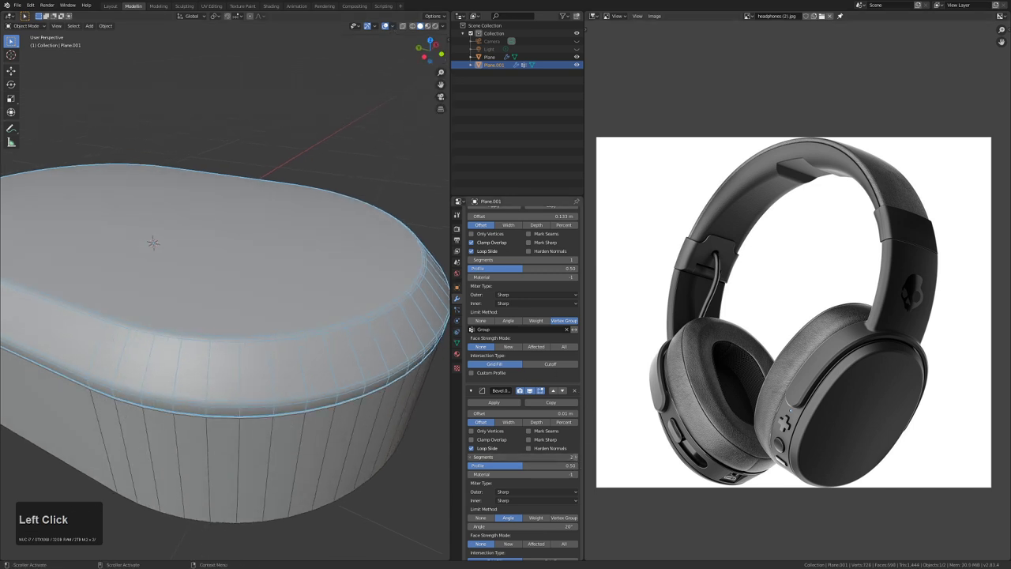
pyautogui.middleClick(324, 397)
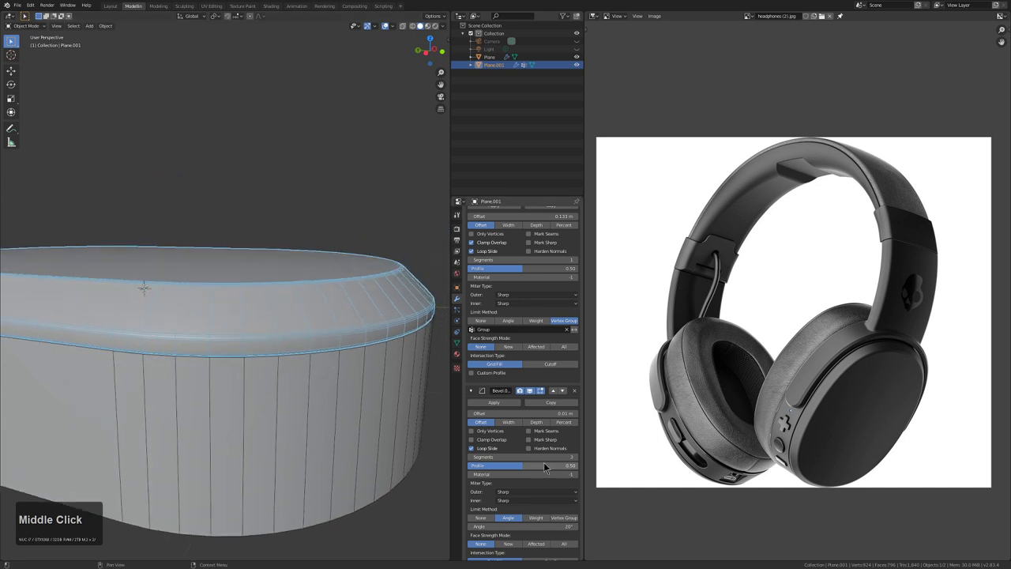
# Add a Bevel modifier to the lower cushion piece with a 0.008 m offset
pyautogui.click(550, 451)
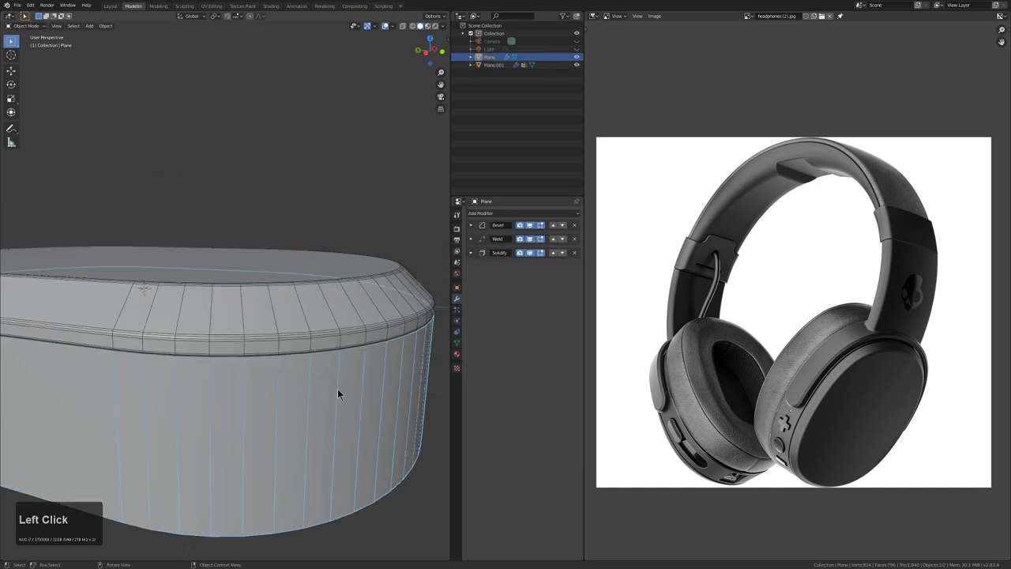
pyautogui.scroll(-3)
pyautogui.middleClick(382, 358)
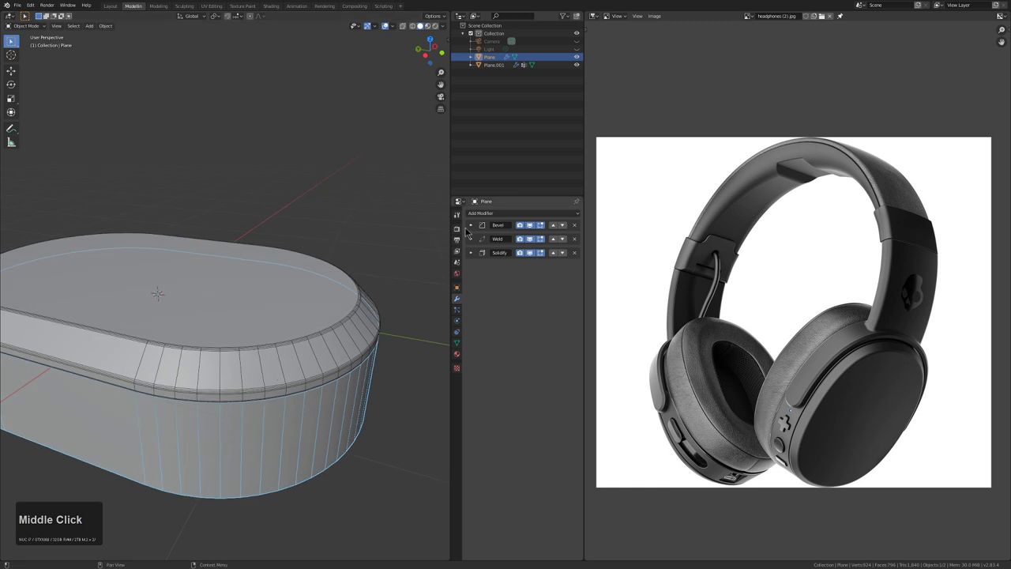
pyautogui.click(487, 218)
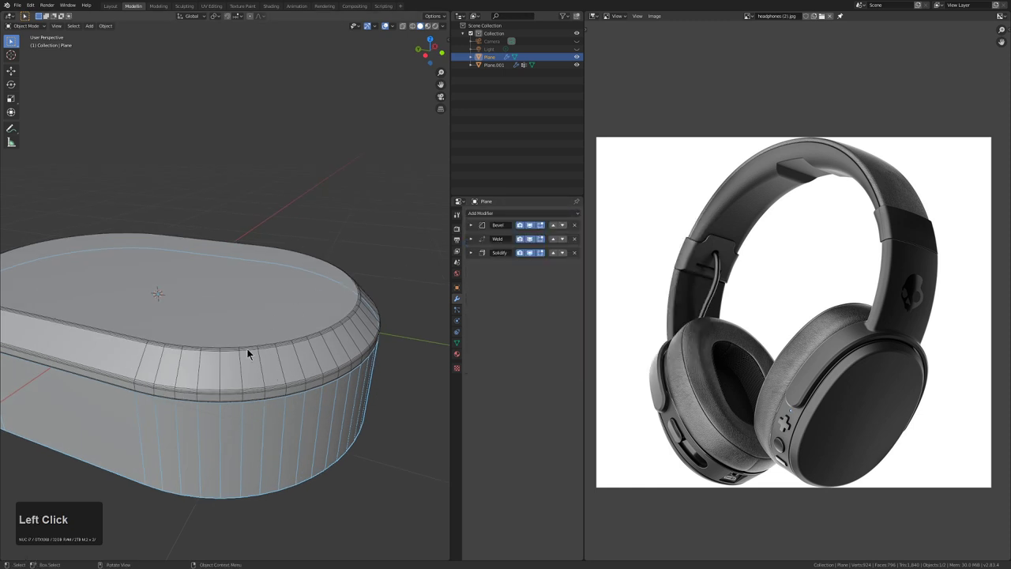
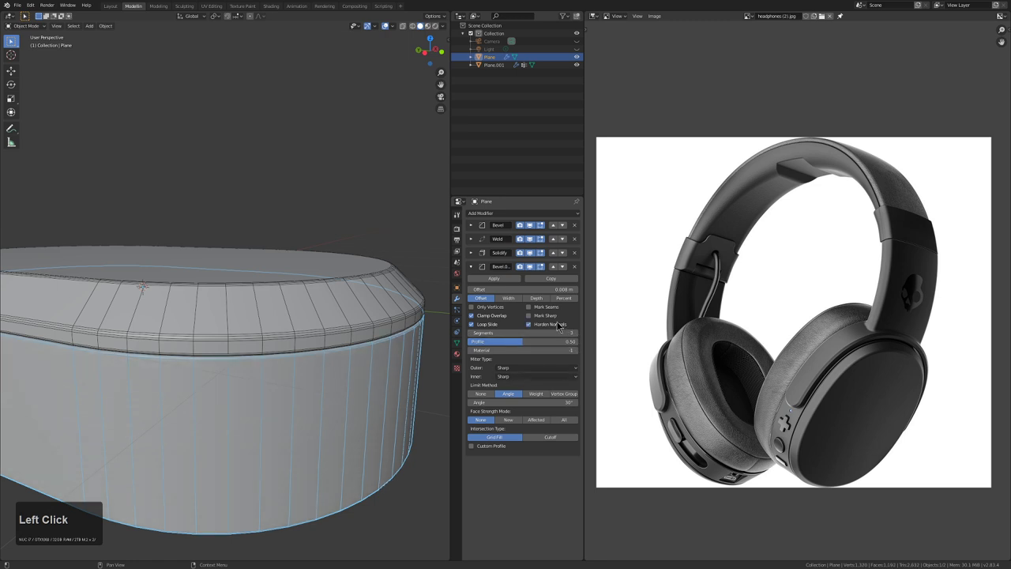
pyautogui.scroll(-3)
pyautogui.moveTo(475, 258); pyautogui.dragTo(426, 302)
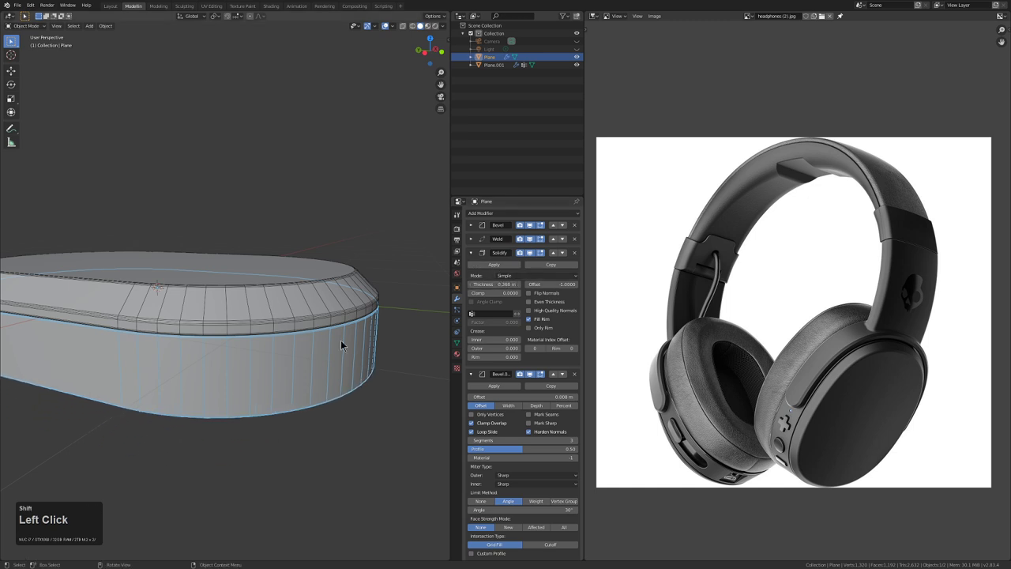
# Give it 3 segments, a 30° angle limit and hardened normals, then pull back to review
pyautogui.press('alt+a')
pyautogui.scroll(-3)
pyautogui.moveTo(266, 339); pyautogui.dragTo(230, 365)
pyautogui.scroll(-3)
pyautogui.moveTo(279, 387); pyautogui.dragTo(288, 368)
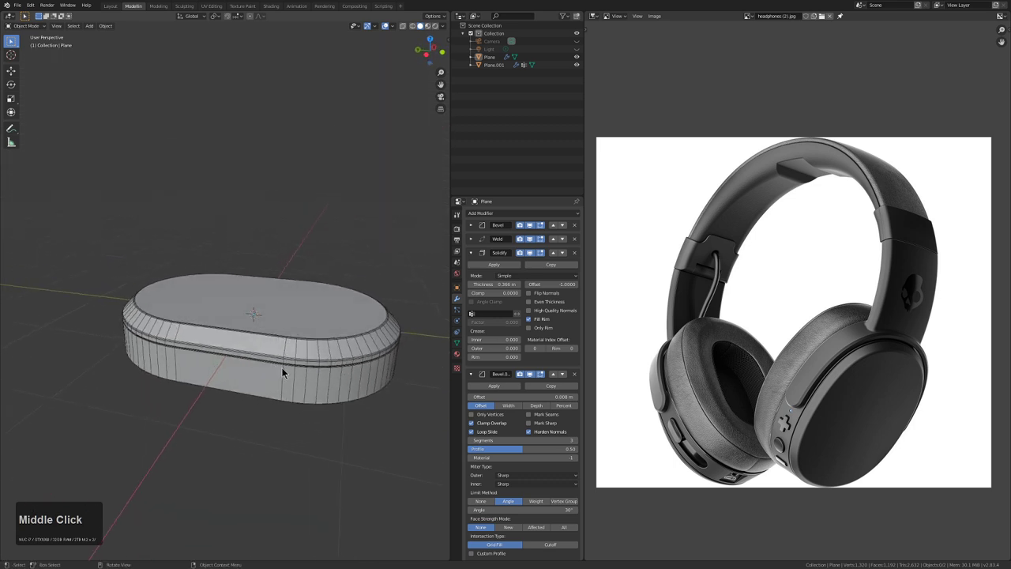
# Duplicate the lower cushion piece in place and bake its modifiers into real geometry
pyautogui.click(282, 388)
pyautogui.middleClick(318, 361)
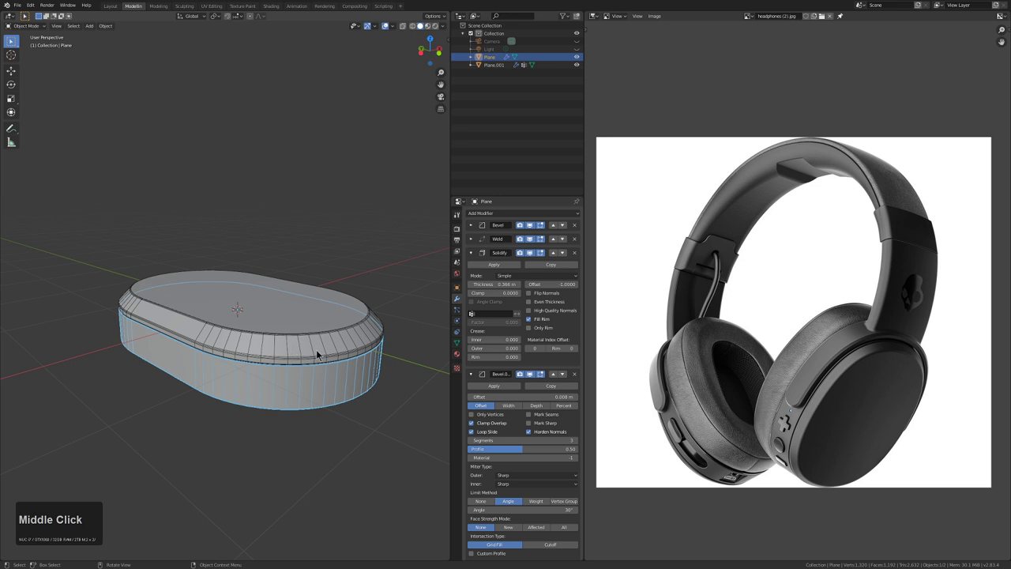
pyautogui.press('shift+d')
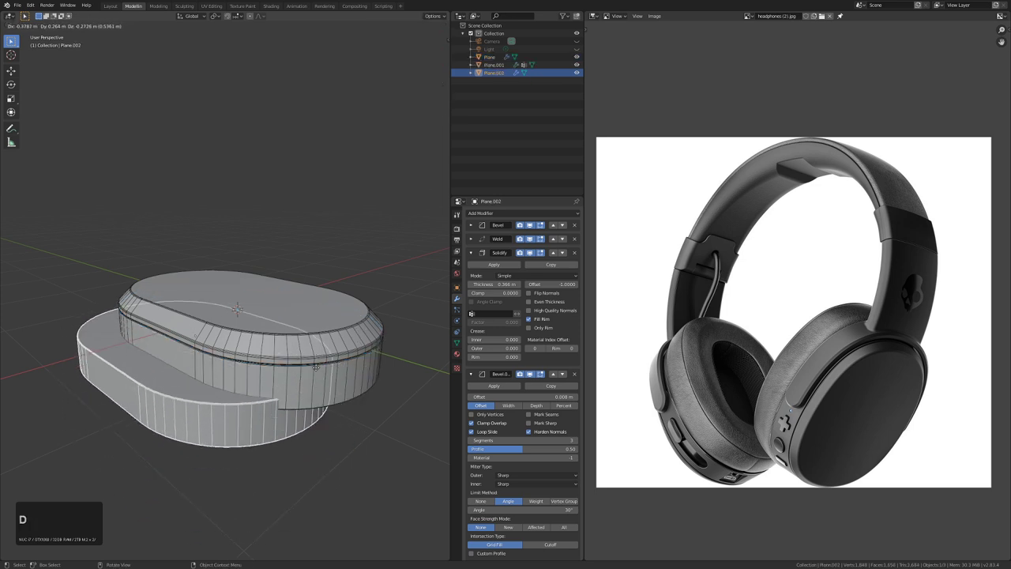
pyautogui.rightClick(301, 348)
pyautogui.press('ctrl+a')
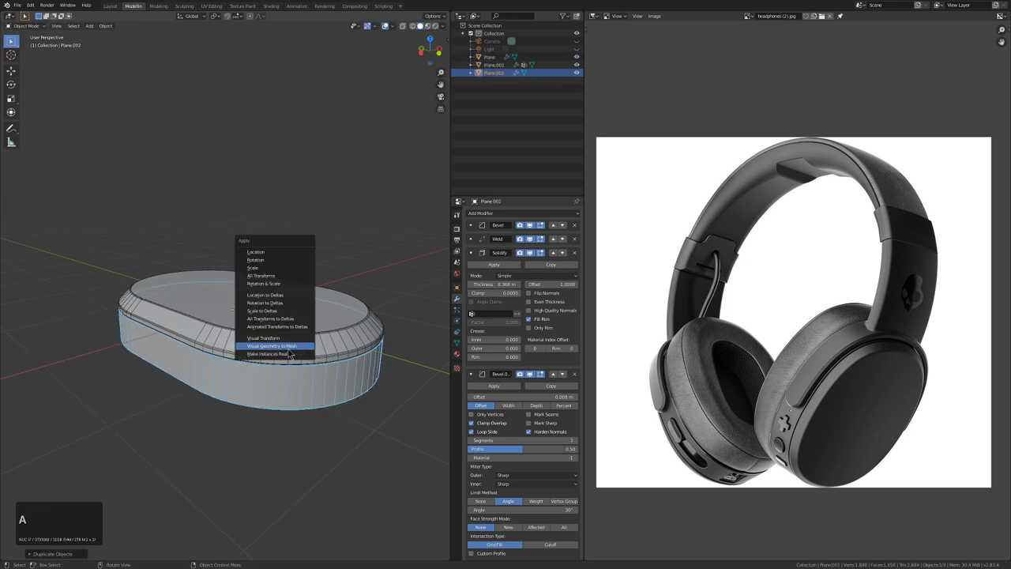
pyautogui.click(293, 349)
# In face mode select a face, invert the selection and delete part of the side wall
pyautogui.middleClick(251, 366)
pyautogui.press('Tab')
pyautogui.middleClick(224, 362)
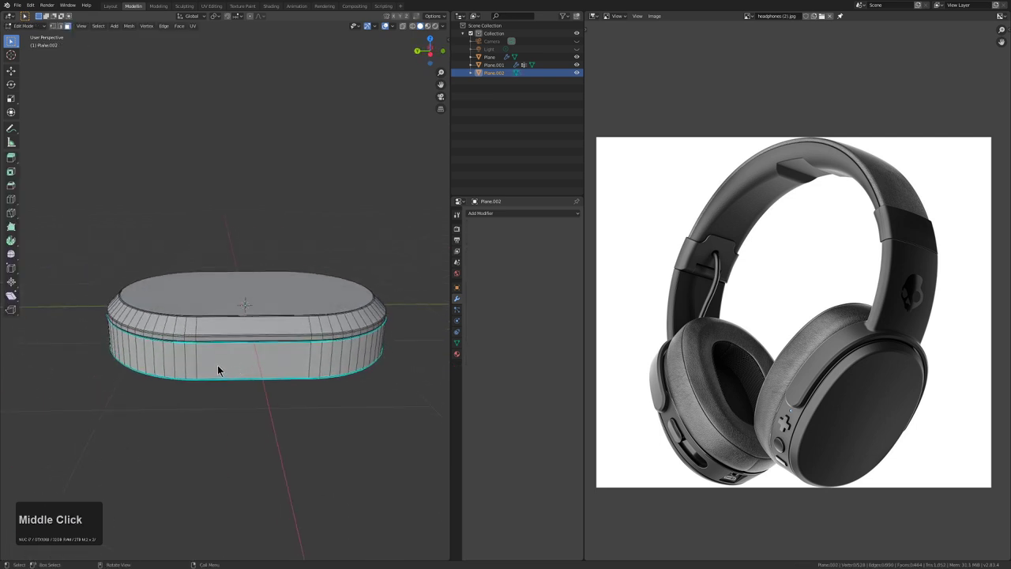
pyautogui.press('3')
pyautogui.click(203, 359)
pyautogui.scroll(3)
pyautogui.middleClick(206, 366)
pyautogui.press('ctrl+i')
pyautogui.press('x')
pyautogui.click(214, 387)
pyautogui.middleClick(247, 373)
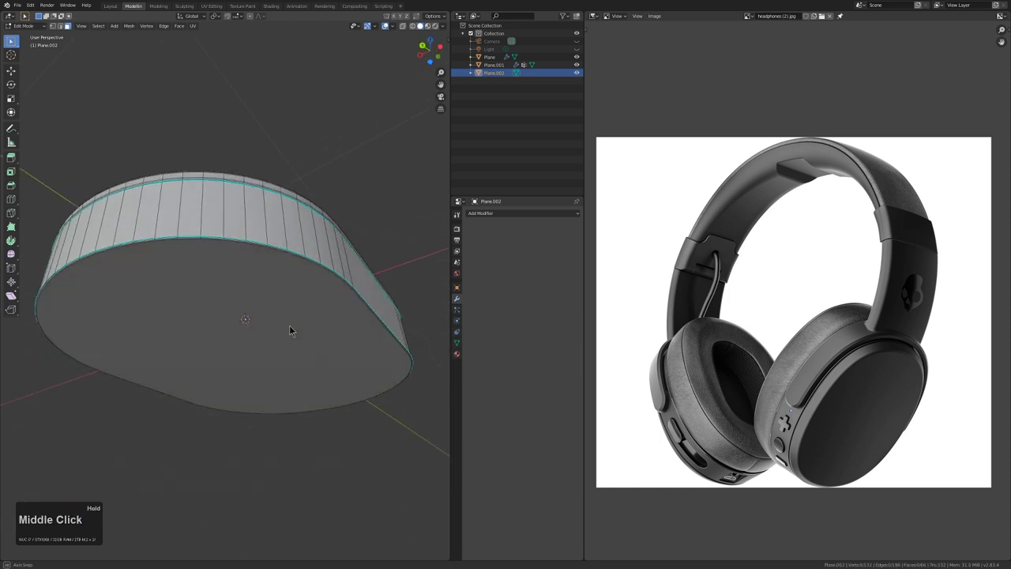
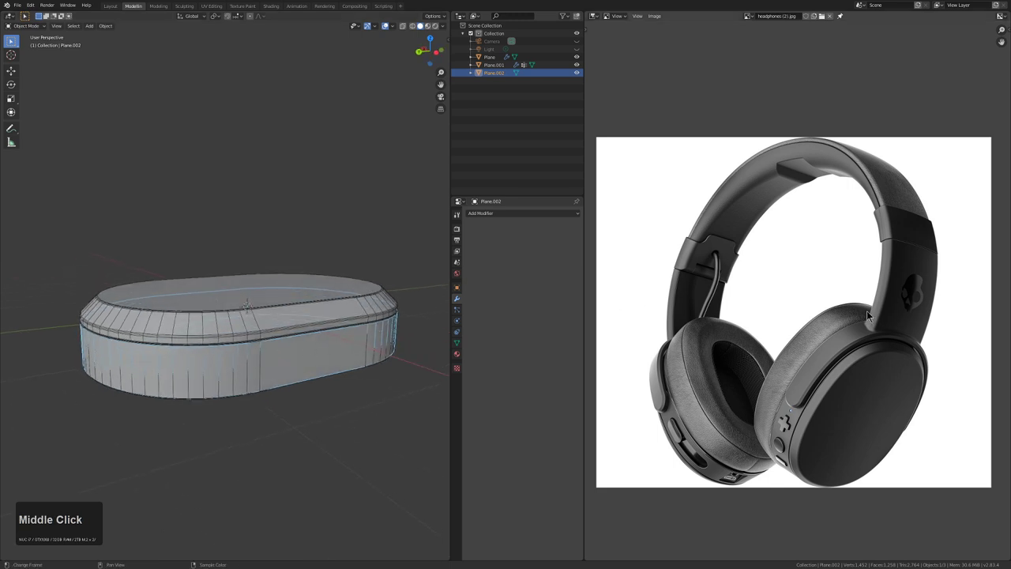
# Add a loop cut around the cushion's side wall in Edit Mode
pyautogui.press('Tab')
pyautogui.middleClick(324, 366)
pyautogui.click(286, 375)
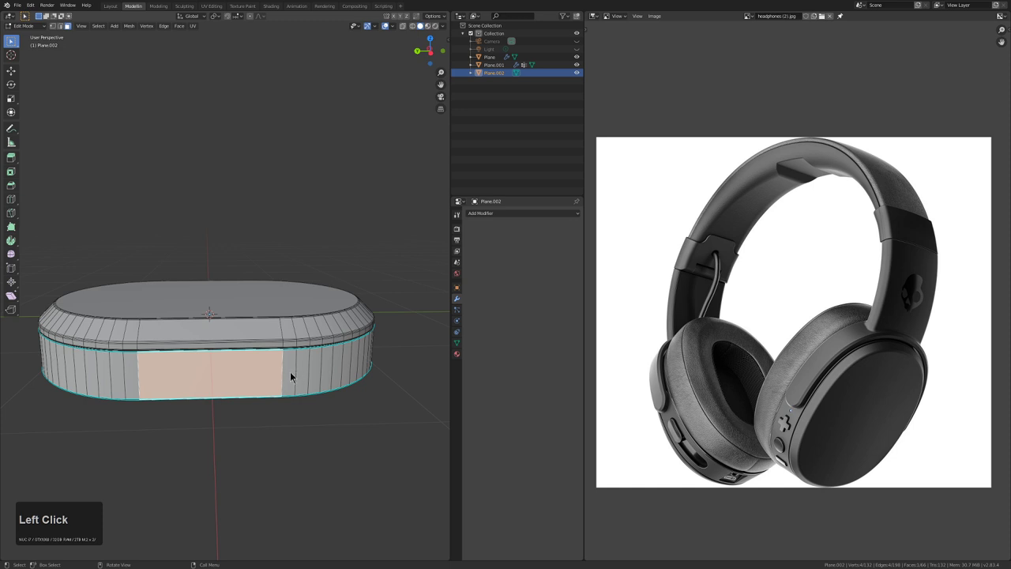
pyautogui.press('2')
pyautogui.click(289, 372)
pyautogui.moveTo(324, 370); pyautogui.dragTo(229, 368)
pyautogui.click(218, 402)
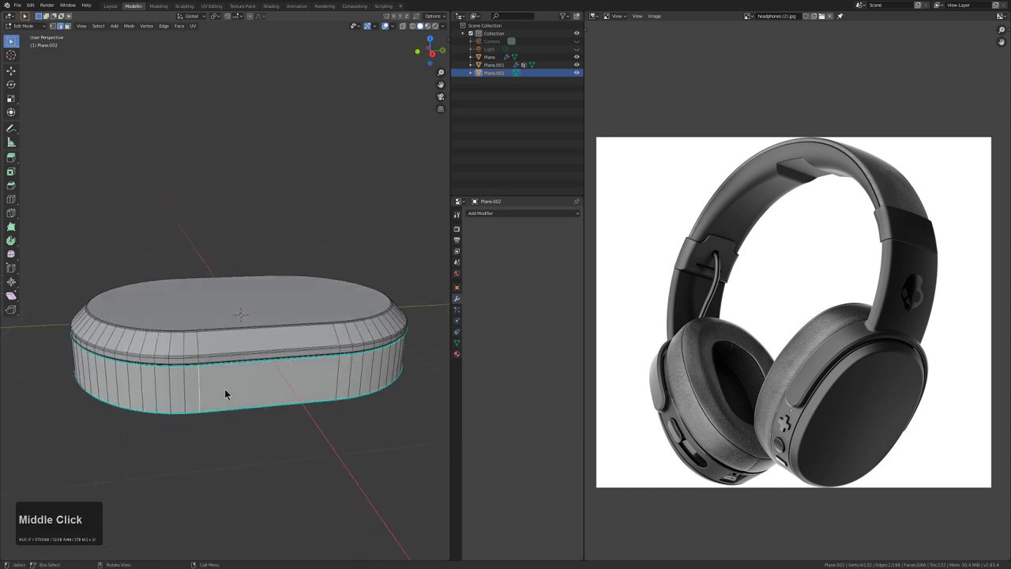
pyautogui.middleClick(204, 389)
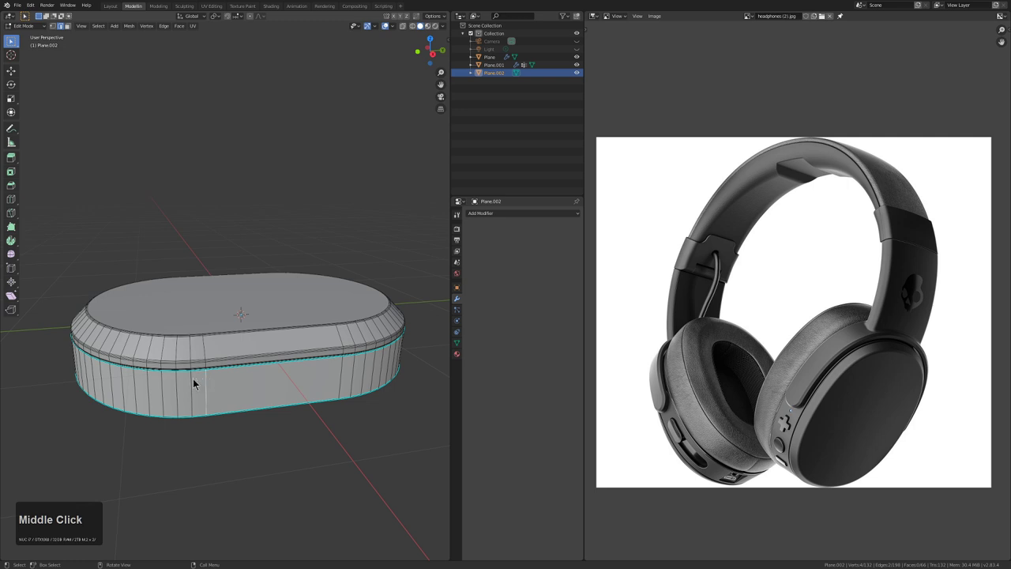
# Add two vertical cuts across the side wall, kept in place without sliding
pyautogui.press('v')
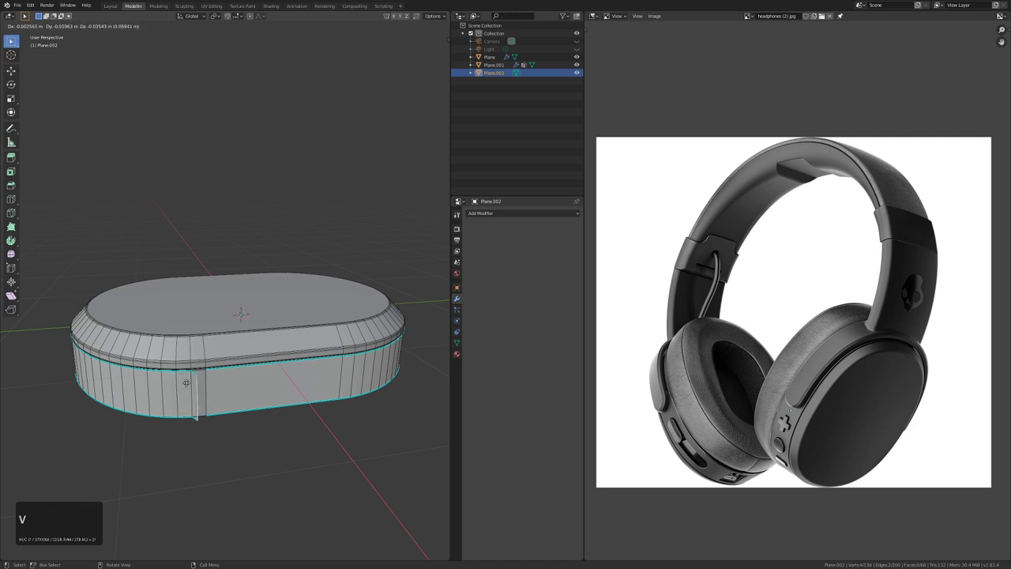
pyautogui.rightClick(192, 383)
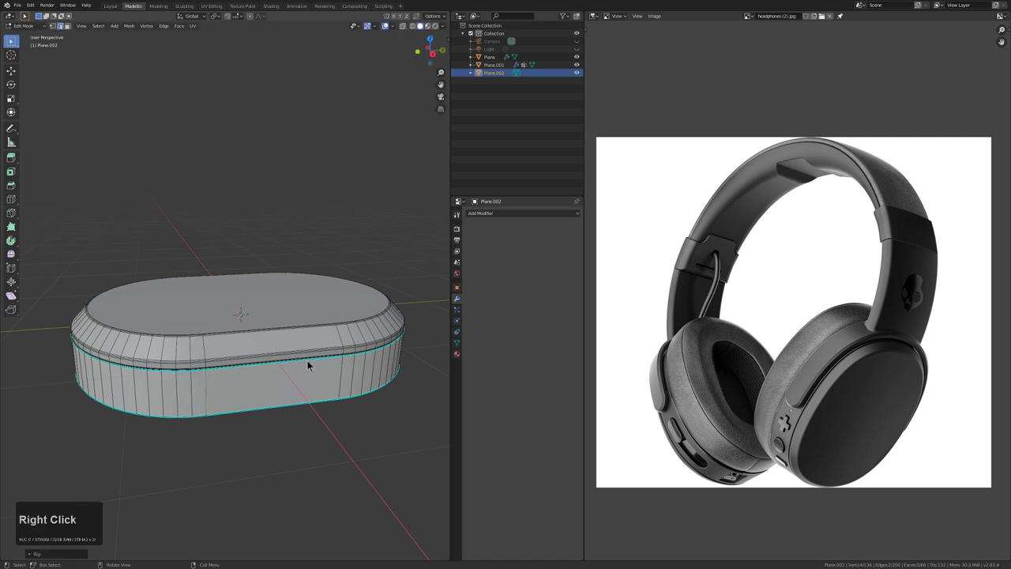
pyautogui.press('ctrl+z')
pyautogui.press('v')
pyautogui.rightClick(199, 384)
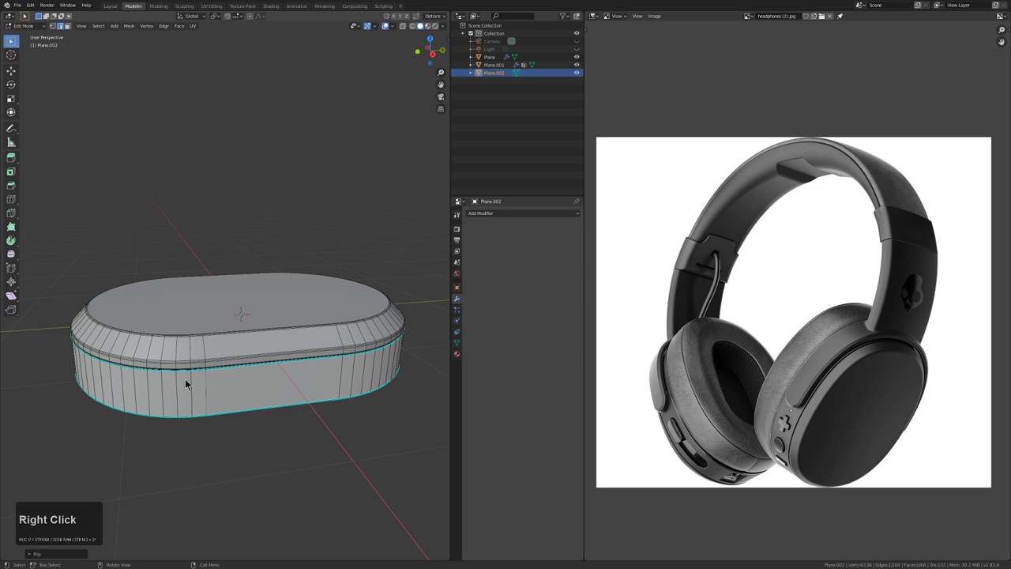
pyautogui.press('l')
pyautogui.middleClick(204, 359)
# Select the faces between the cuts and inset them into a rectangular side panel
pyautogui.press('x')
pyautogui.click(226, 335)
pyautogui.middleClick(310, 368)
pyautogui.press('a')
pyautogui.moveTo(294, 382); pyautogui.dragTo(353, 407)
pyautogui.press('i')
pyautogui.click(351, 404)
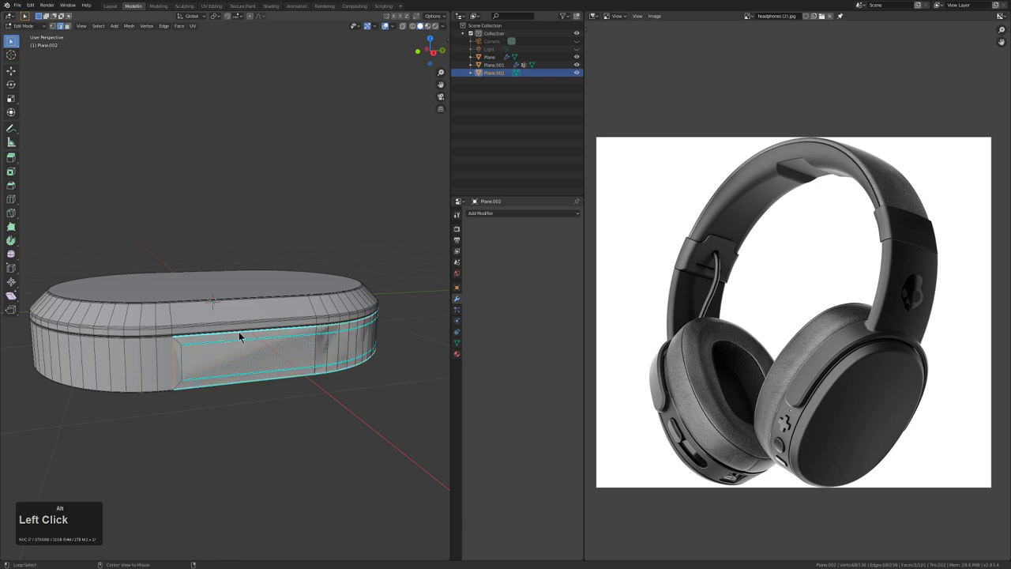
pyautogui.press('ctrl+z')
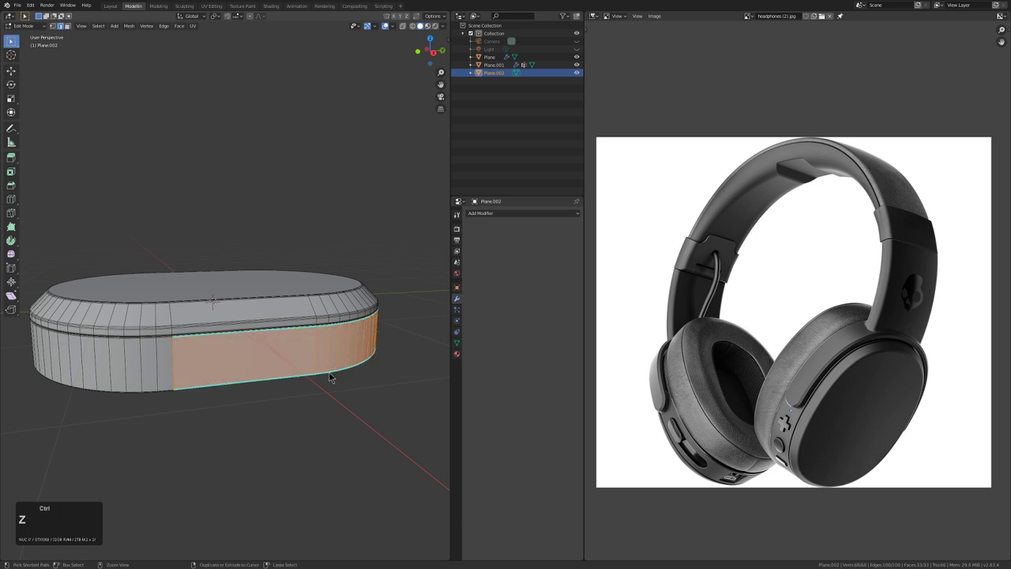
pyautogui.press('i')
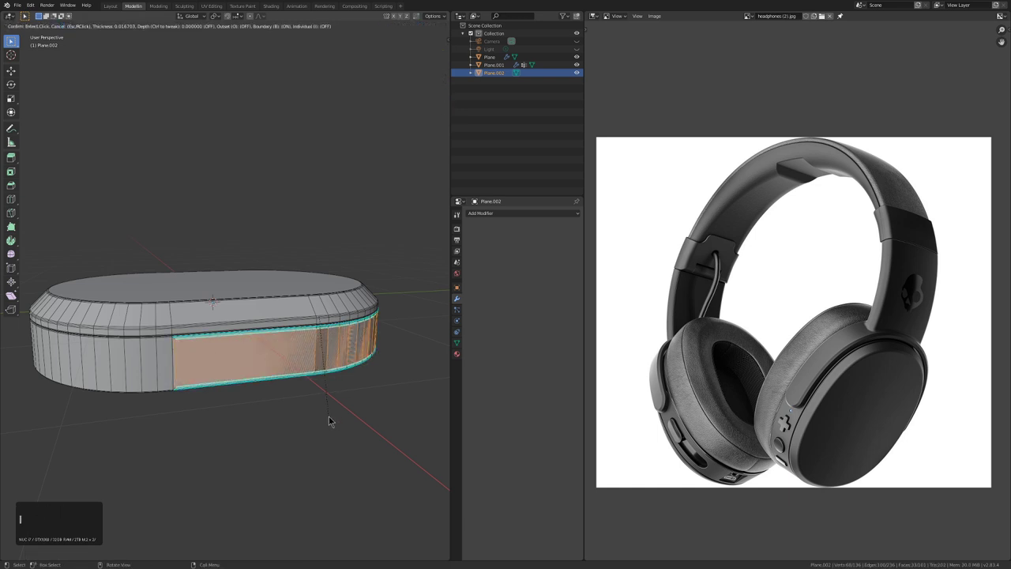
pyautogui.click(334, 416)
pyautogui.middleClick(337, 371)
# Delete the faces outside the panel, leaving only the curved side strip
pyautogui.scroll(3)
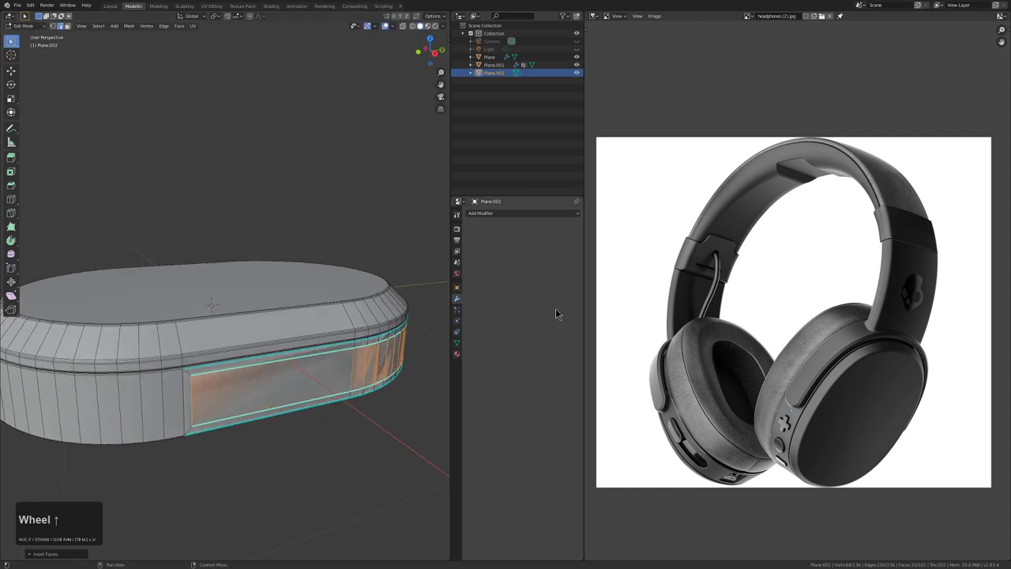
pyautogui.scroll(3)
pyautogui.click(241, 363)
pyautogui.press('x')
pyautogui.click(298, 384)
pyautogui.scroll(-3)
pyautogui.moveTo(342, 375); pyautogui.dragTo(315, 365)
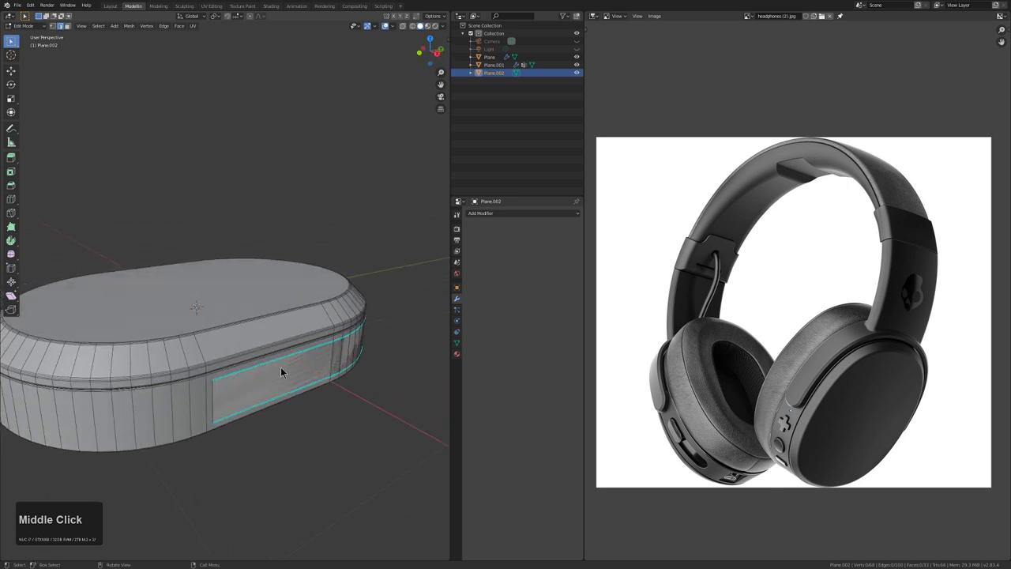
pyautogui.scroll(-3)
# Review the strip around the cushion outline, select it all and bring up command search
pyautogui.middleClick(259, 362)
pyautogui.scroll(3)
pyautogui.scroll(3)
pyautogui.press('alt+z')
pyautogui.middleClick(304, 338)
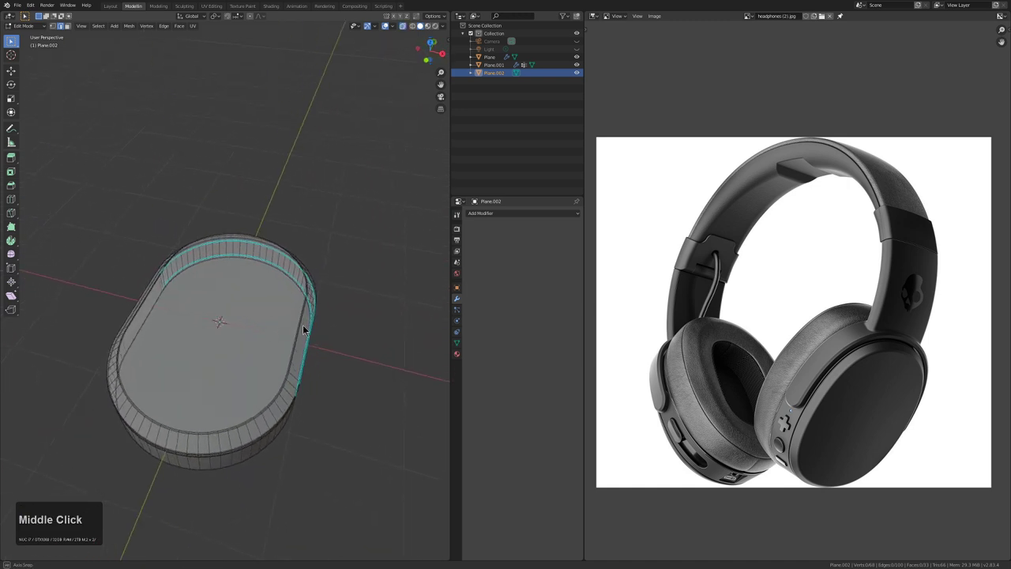
pyautogui.press('a')
pyautogui.press('space')
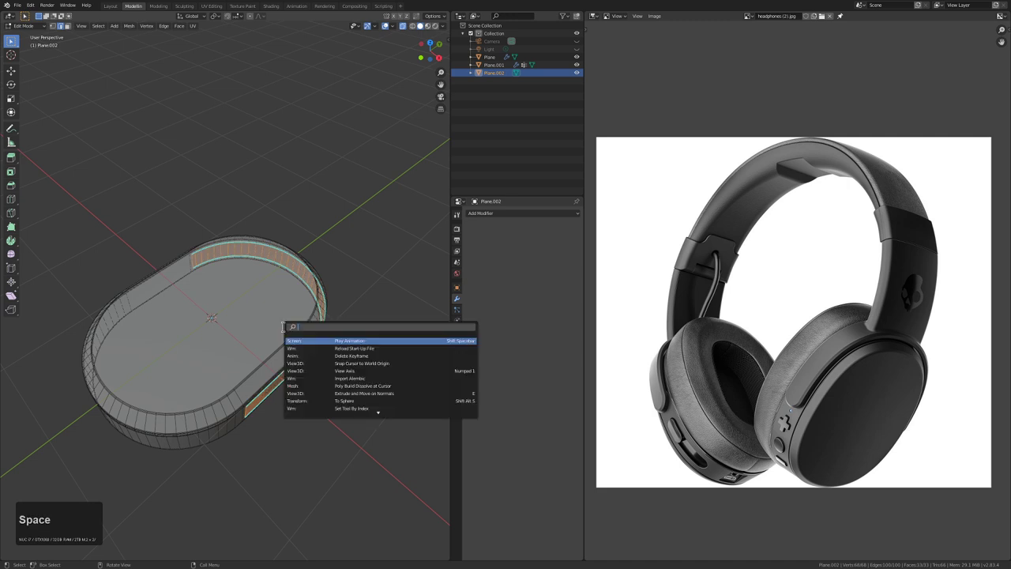
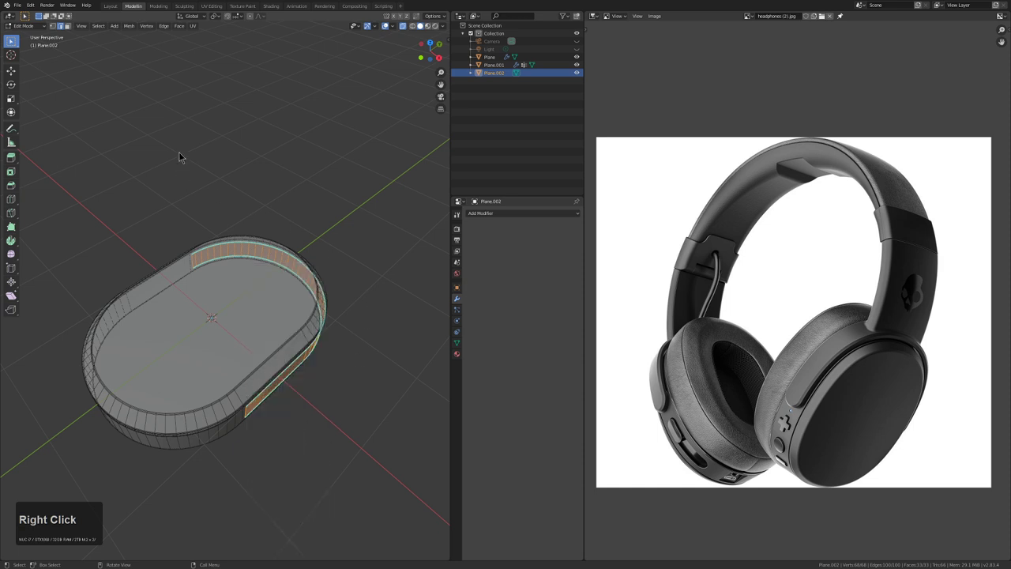
# Symmetrize the strip with flipped direction so panels line both long cushion walls
pyautogui.click(132, 28)
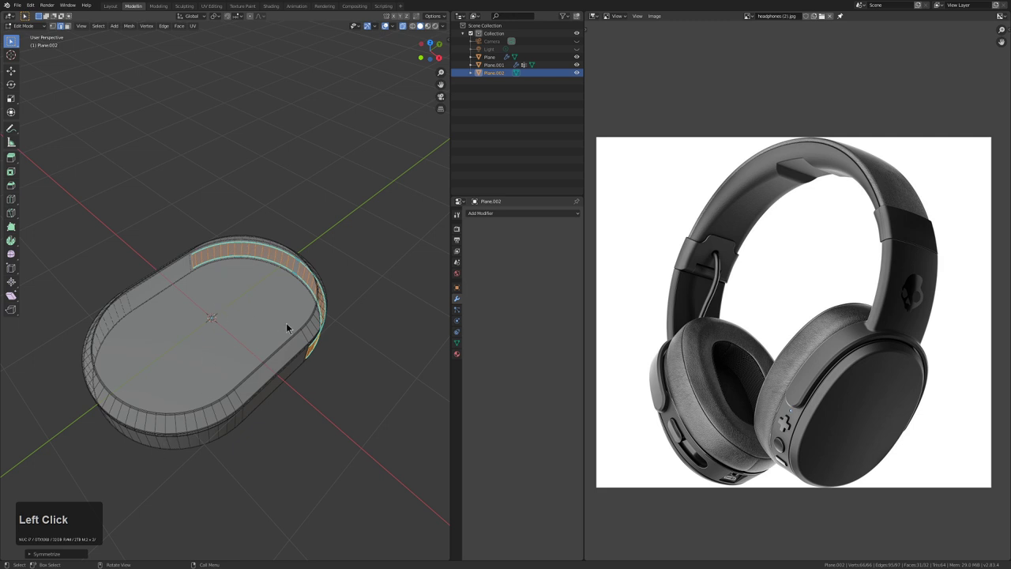
pyautogui.press('F9')
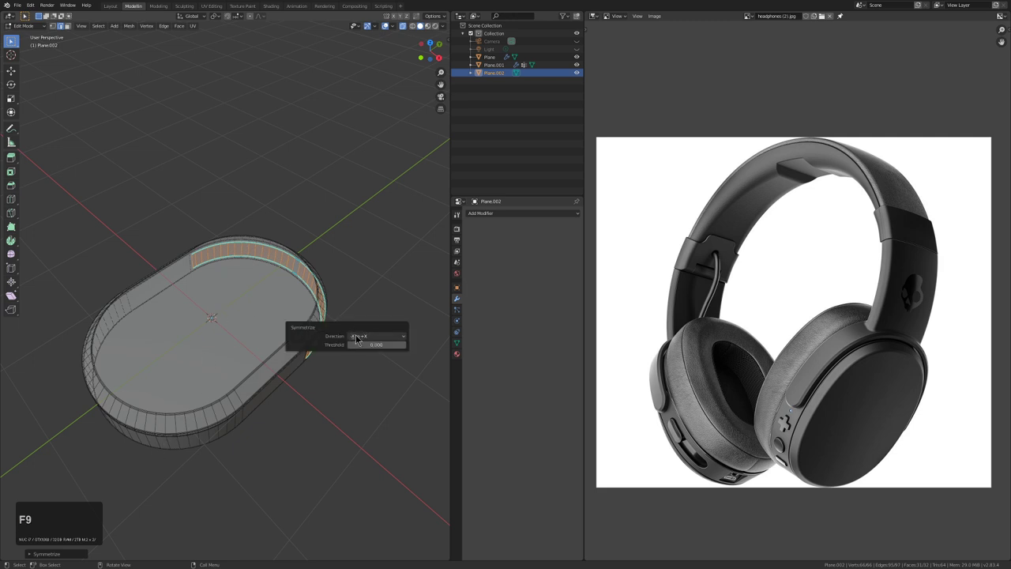
pyautogui.click(360, 339)
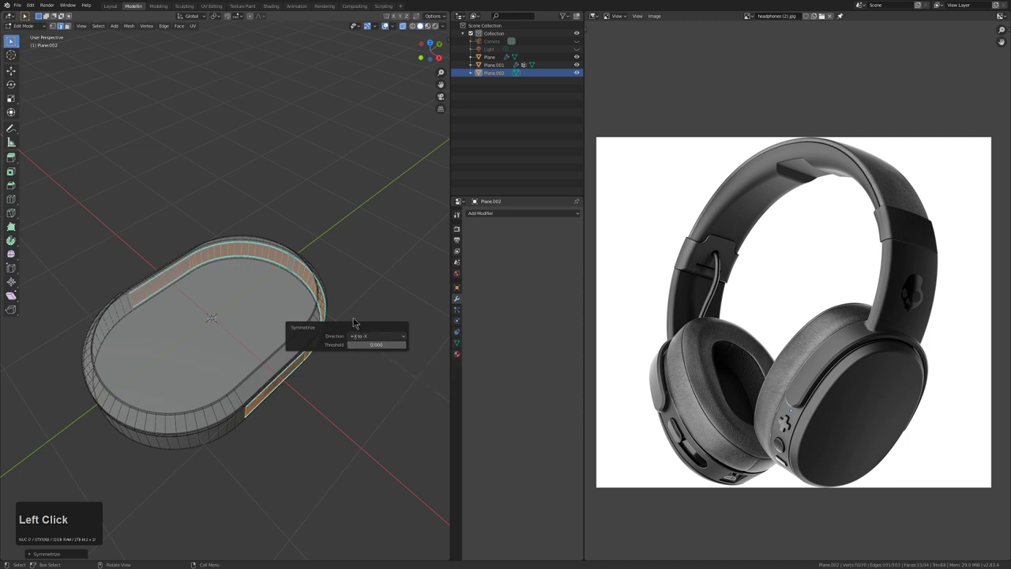
pyautogui.middleClick(311, 318)
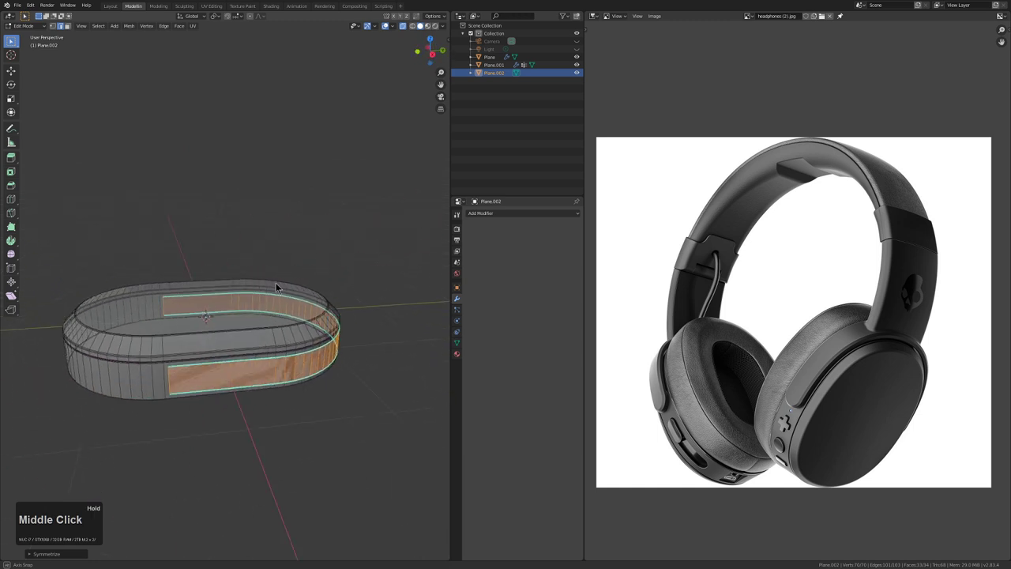
pyautogui.scroll(3)
# Assign the strip's corner vertices to a vertex group and return to Object Mode
pyautogui.middleClick(324, 350)
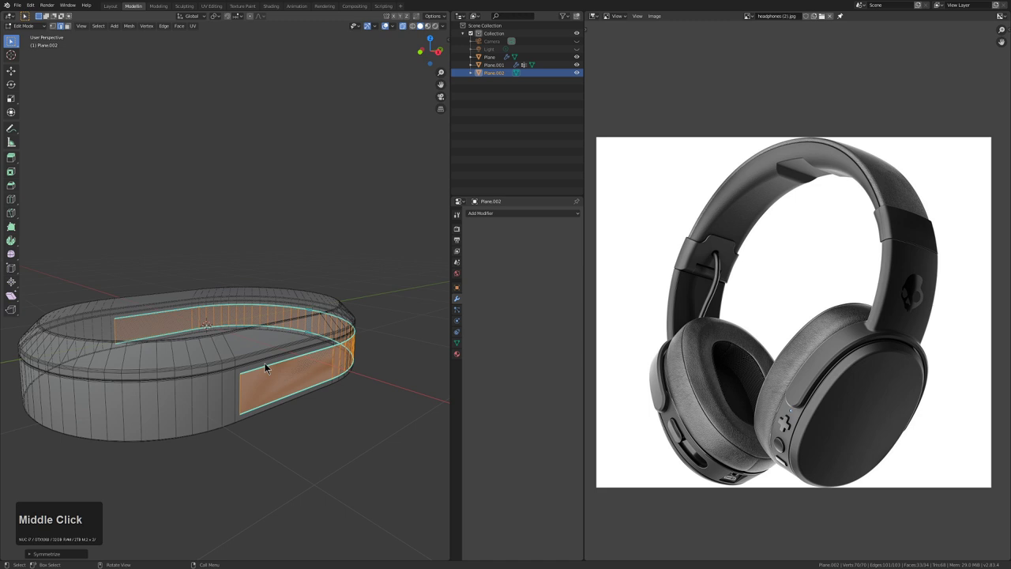
pyautogui.press('2')
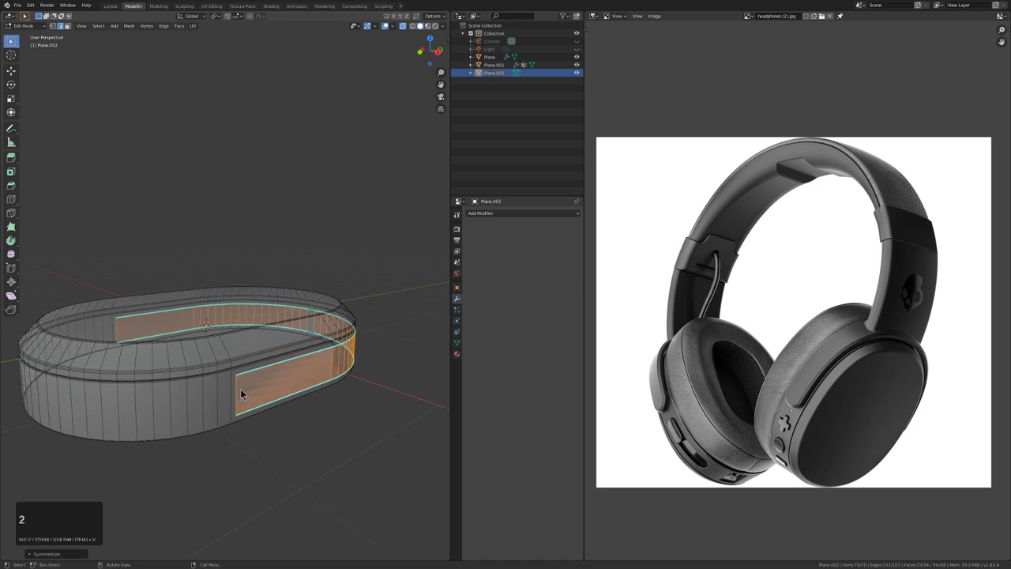
pyautogui.click(241, 392)
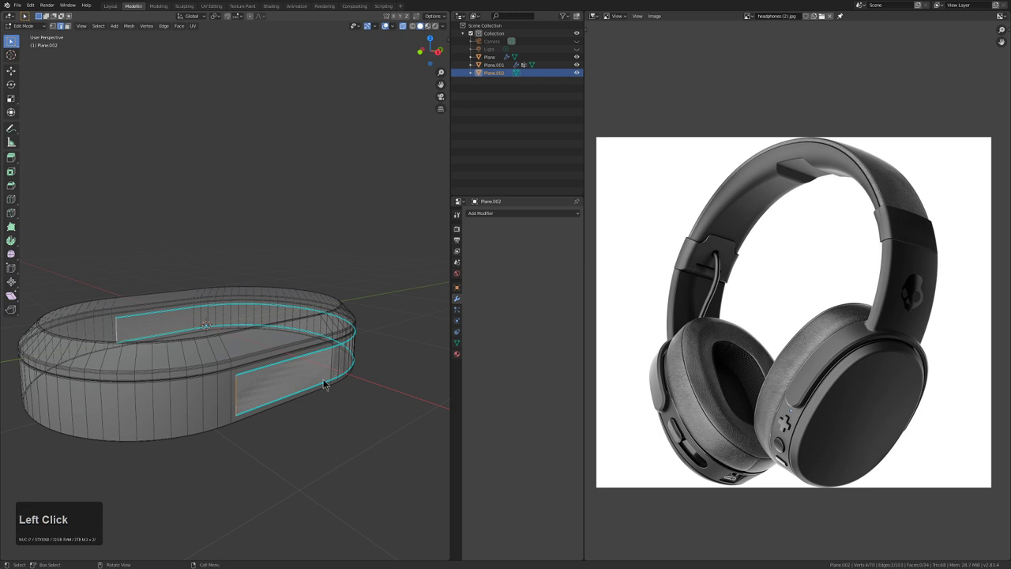
pyautogui.press('ctrl+g')
pyautogui.click(328, 382)
pyautogui.press('Tab')
# Add a vertex-group-limited Bevel and a Solidify modifier, rounding and thickening the slider bars
pyautogui.click(511, 215)
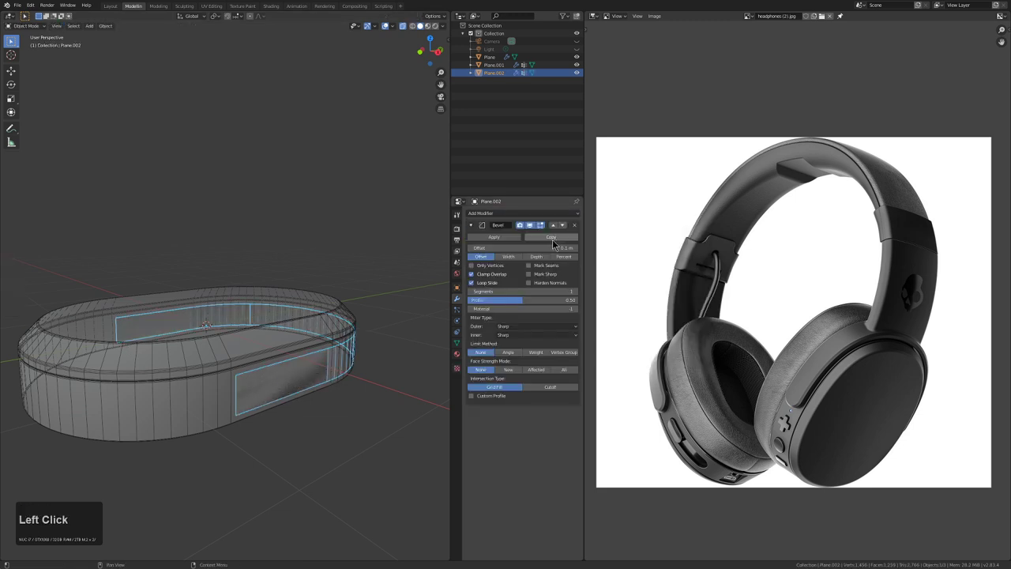
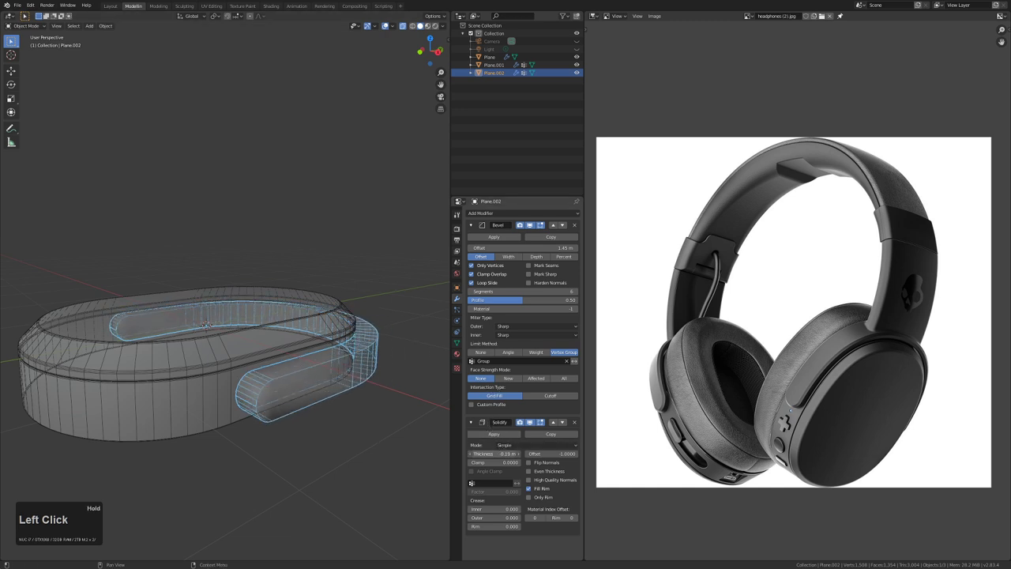
pyautogui.press('alt+z')
pyautogui.middleClick(344, 374)
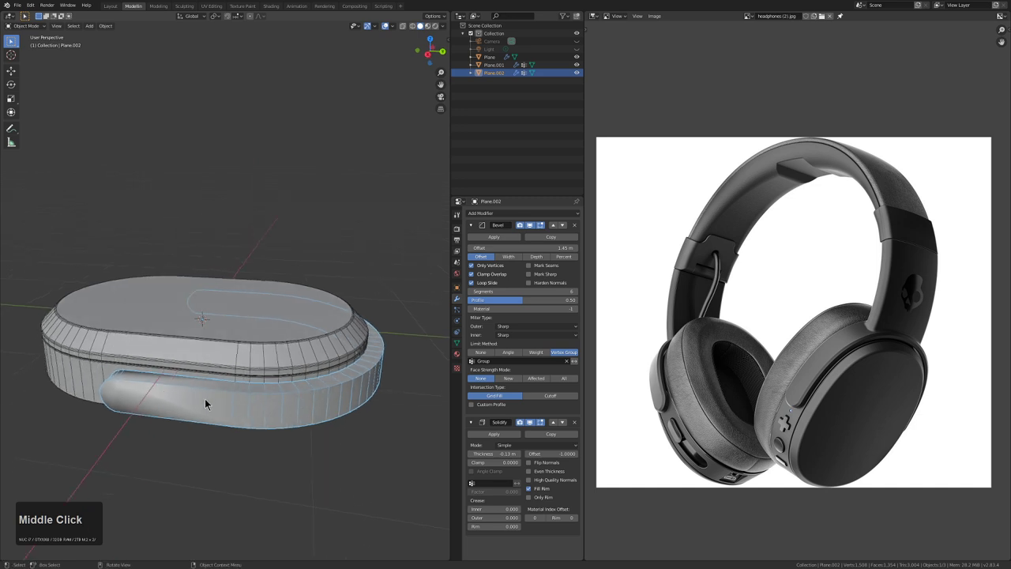
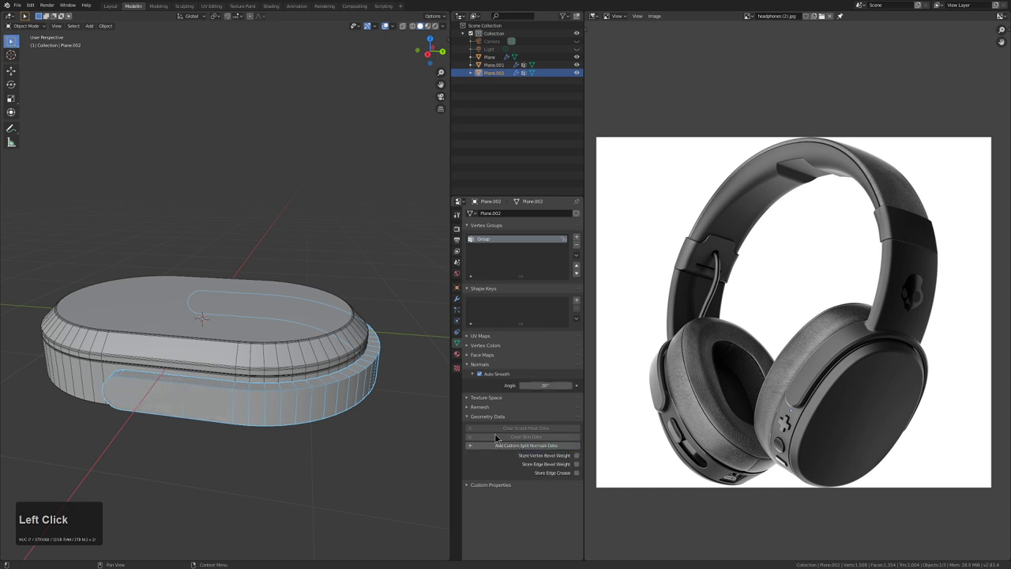
# Lower the Solidify thickness so the slider bars are thinner
pyautogui.middleClick(269, 357)
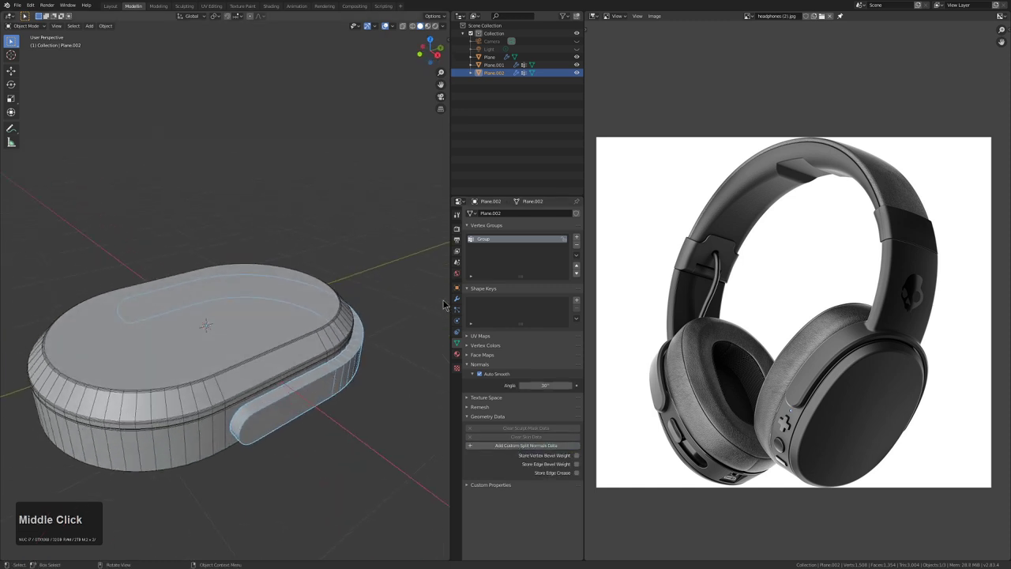
pyautogui.moveTo(464, 307); pyautogui.dragTo(378, 397)
pyautogui.moveTo(375, 397); pyautogui.dragTo(353, 386)
pyautogui.scroll(3)
pyautogui.middleClick(258, 400)
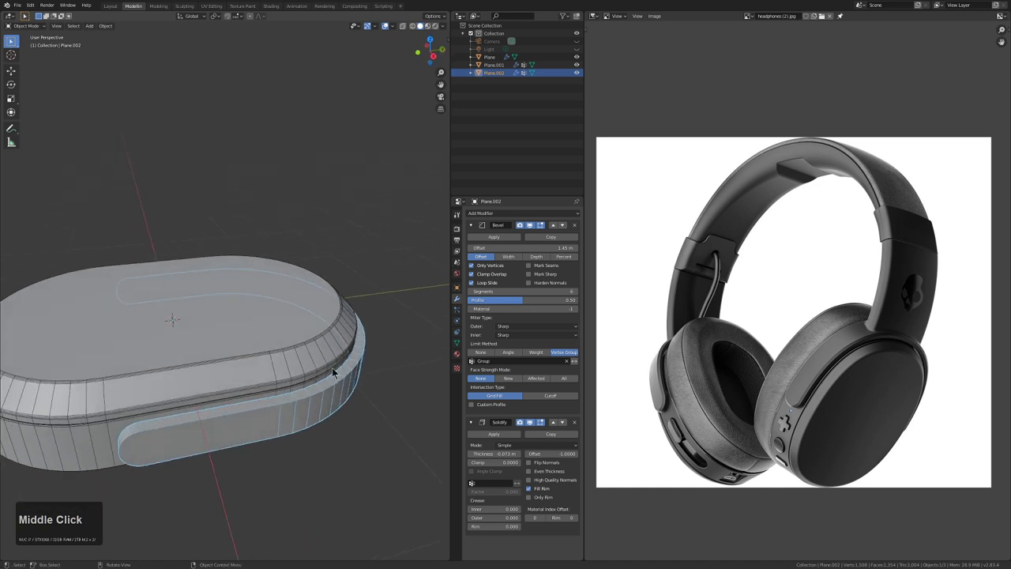
# Apply both modifiers into the mesh and select a face on the bar in Edit Mode
pyautogui.press('ctrl+a')
pyautogui.click(333, 369)
pyautogui.press('Tab')
pyautogui.middleClick(323, 407)
pyautogui.press('3')
pyautogui.click(234, 420)
pyautogui.middleClick(357, 387)
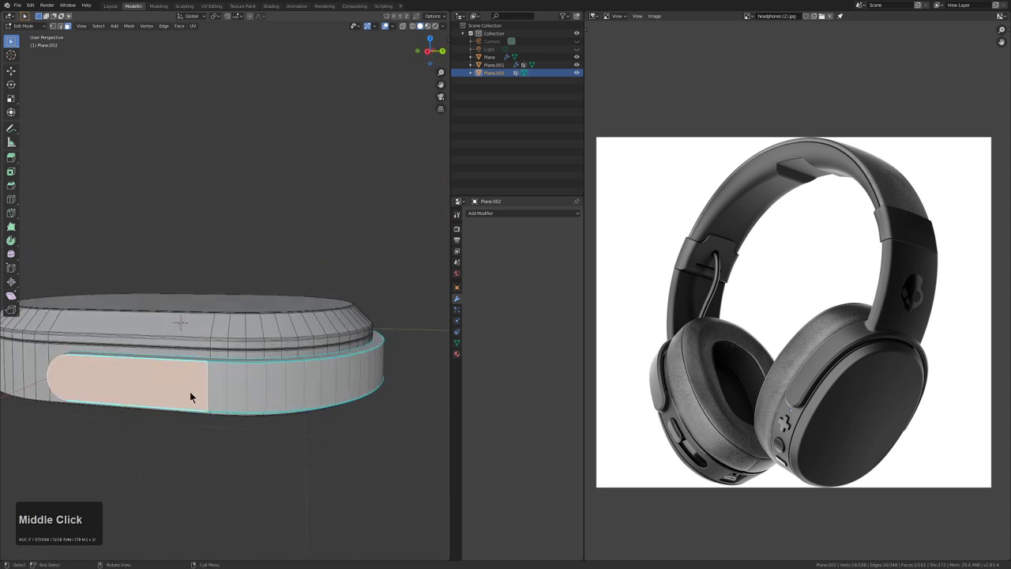
# Select the boundary edge loops around the slider bar's side slot
pyautogui.click(304, 406)
pyautogui.middleClick(388, 388)
pyautogui.click(293, 446)
pyautogui.middleClick(368, 422)
pyautogui.click(303, 440)
pyautogui.middleClick(363, 417)
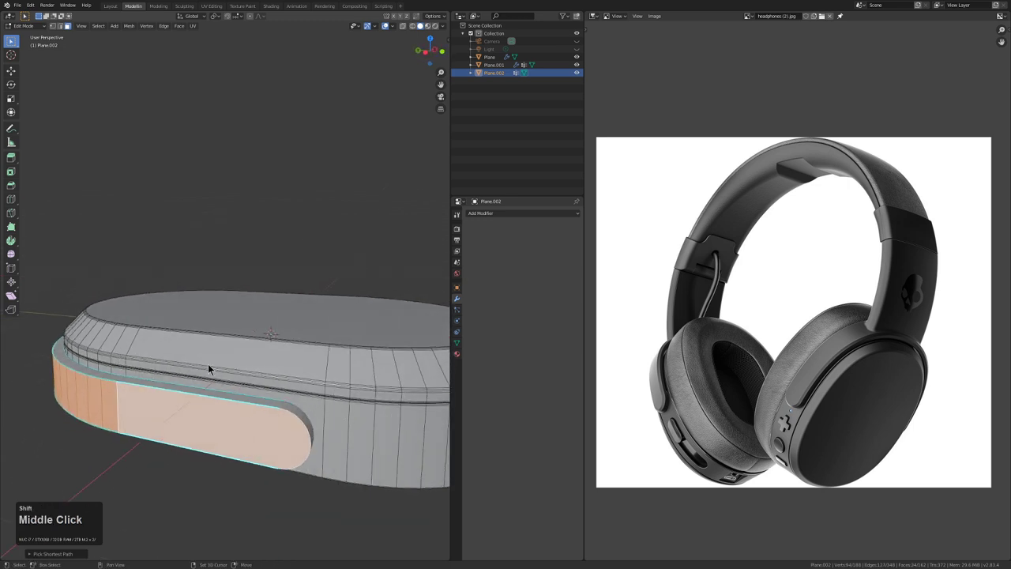
pyautogui.press('shift+`')
pyautogui.middleClick(205, 398)
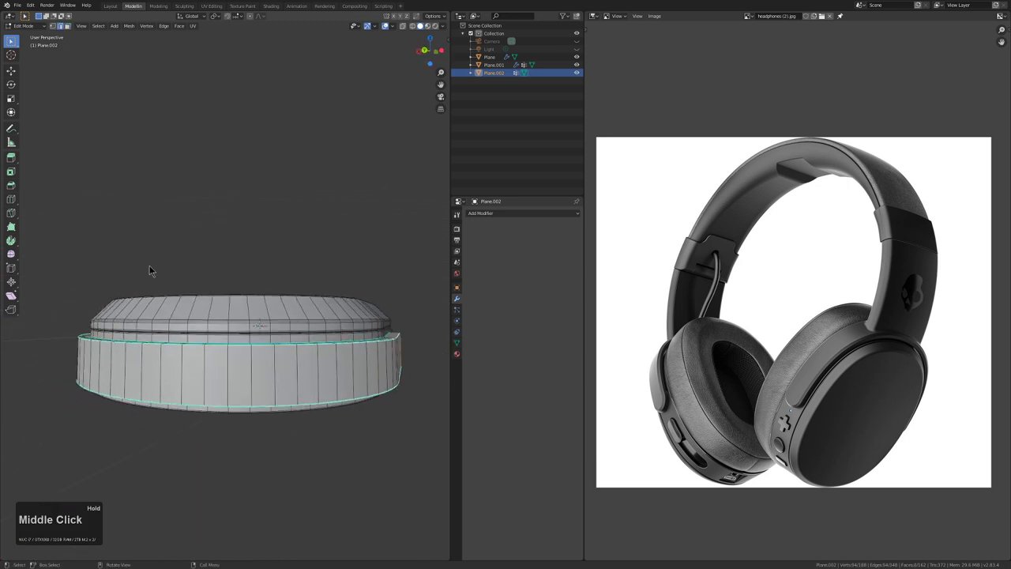
pyautogui.click(106, 27)
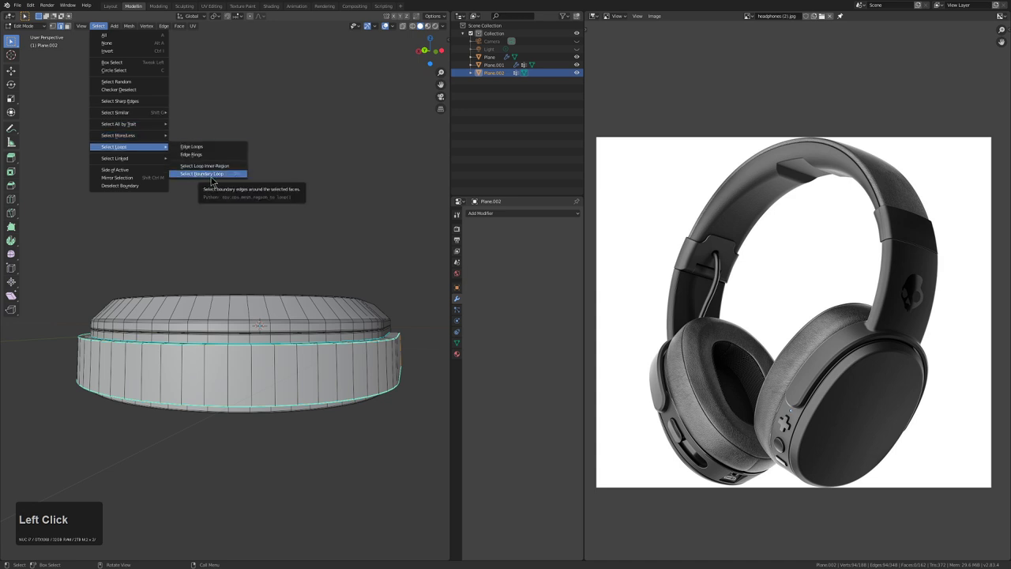
pyautogui.rightClick(215, 179)
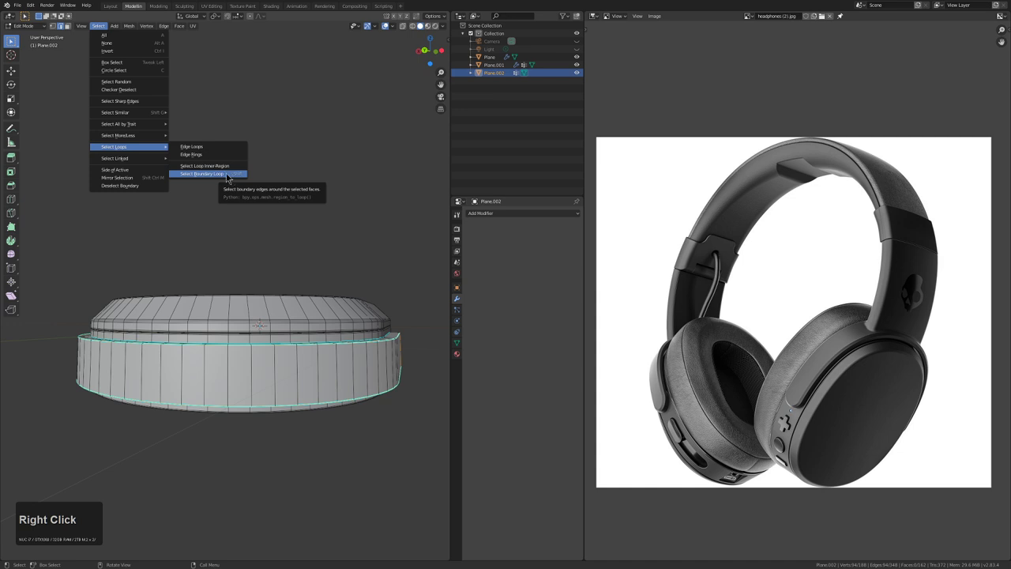
pyautogui.moveTo(228, 343); pyautogui.dragTo(314, 368)
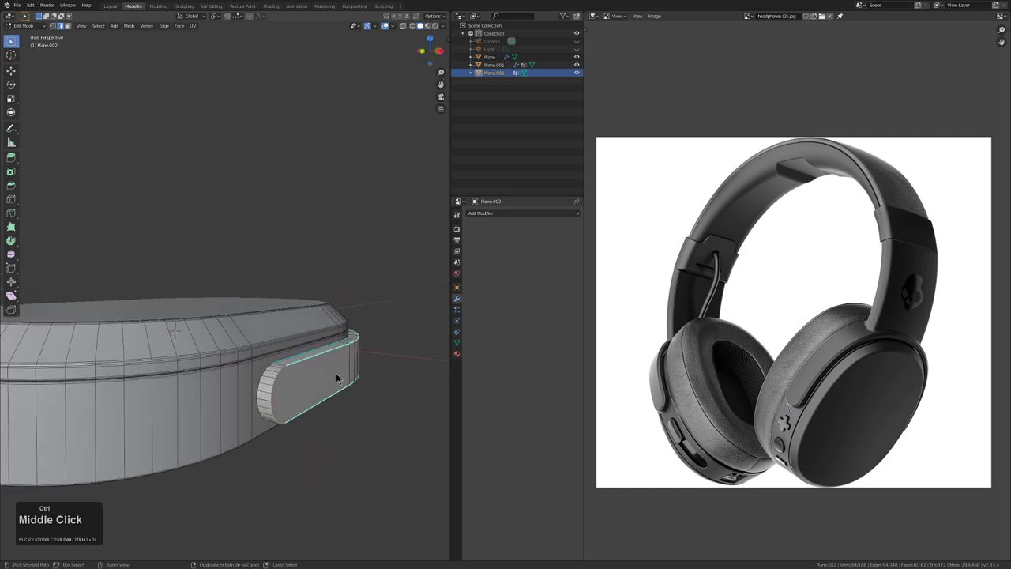
# Give the slot boundary edges a bevel weight of 1 and return to Object Mode
pyautogui.press('ctrl+e')
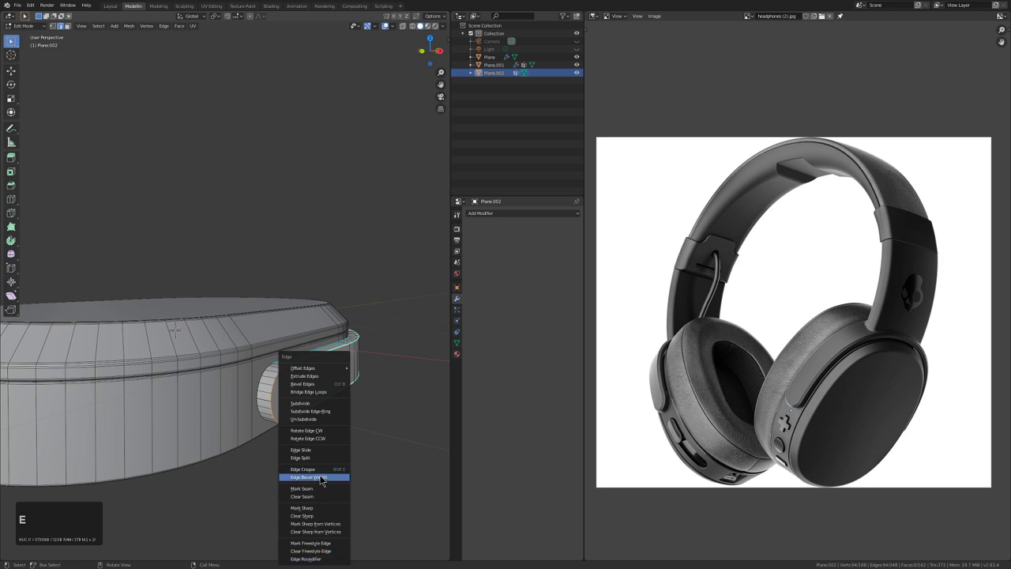
pyautogui.click(326, 480)
pyautogui.press('1')
pyautogui.press('KP_Enter')
pyautogui.press('Tab')
pyautogui.middleClick(347, 343)
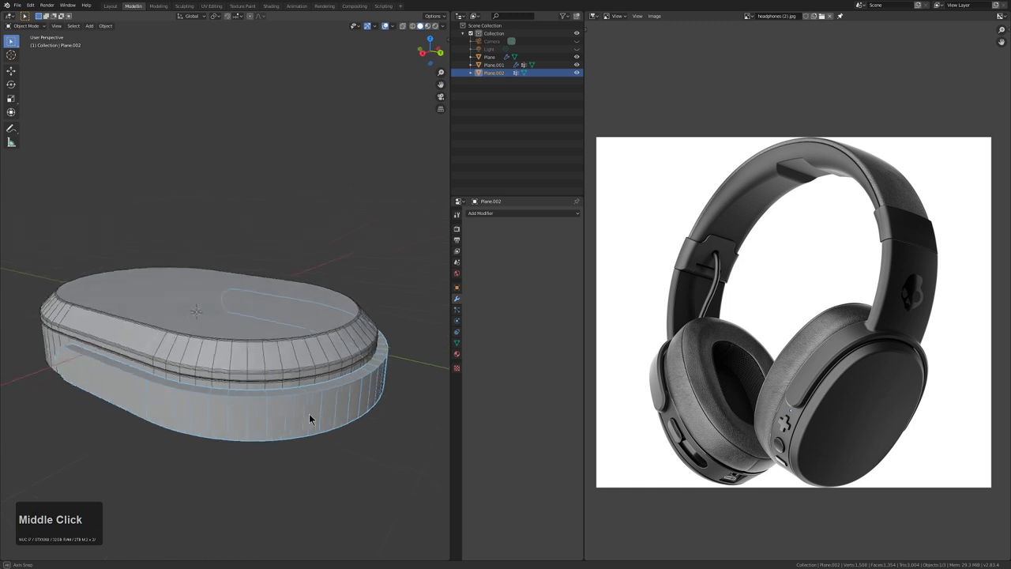
# Add a Bevel modifier limited by Weight, rounding the weighted slot edges
pyautogui.click(518, 215)
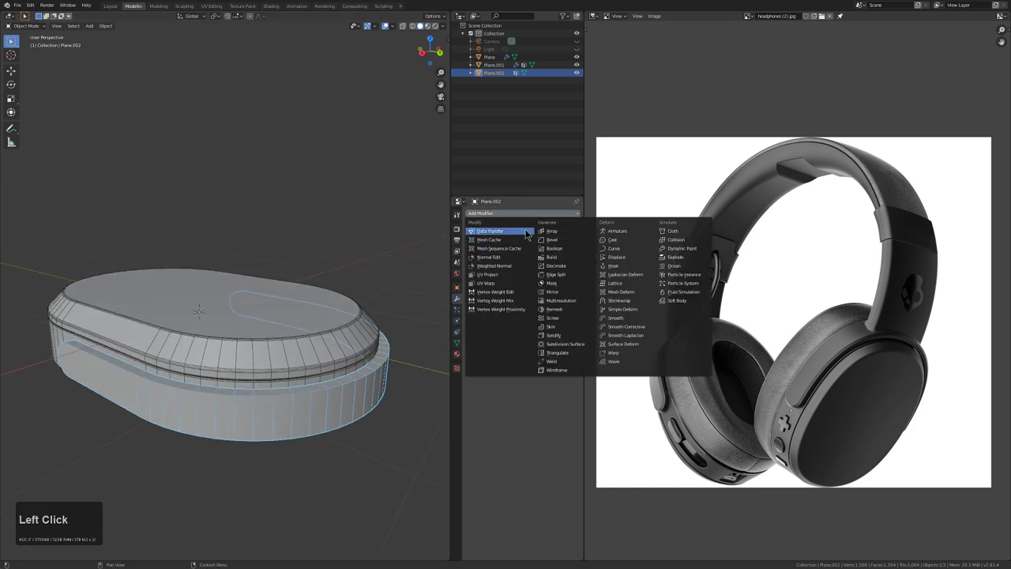
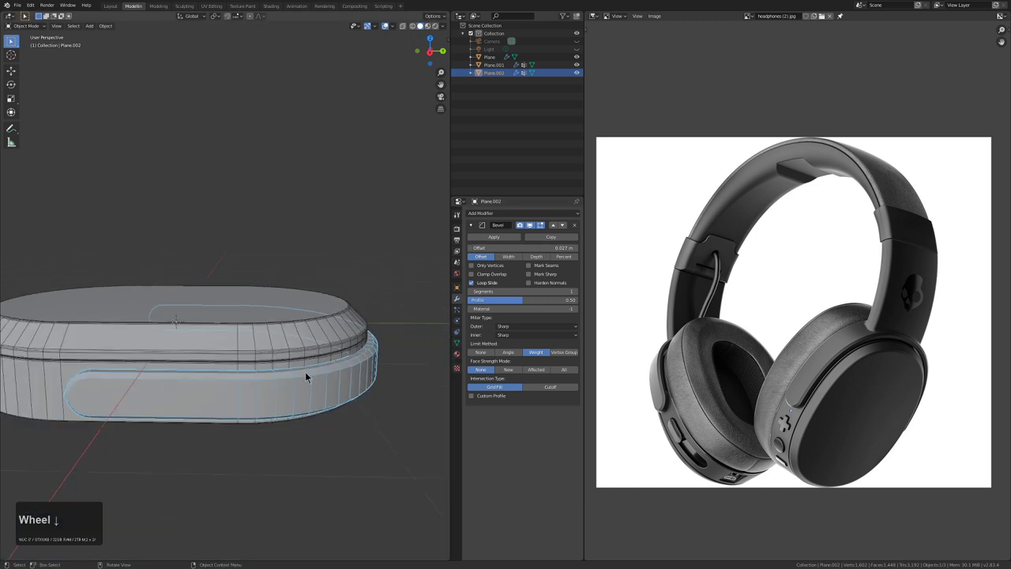
pyautogui.middleClick(268, 375)
pyautogui.scroll(3)
pyautogui.middleClick(257, 359)
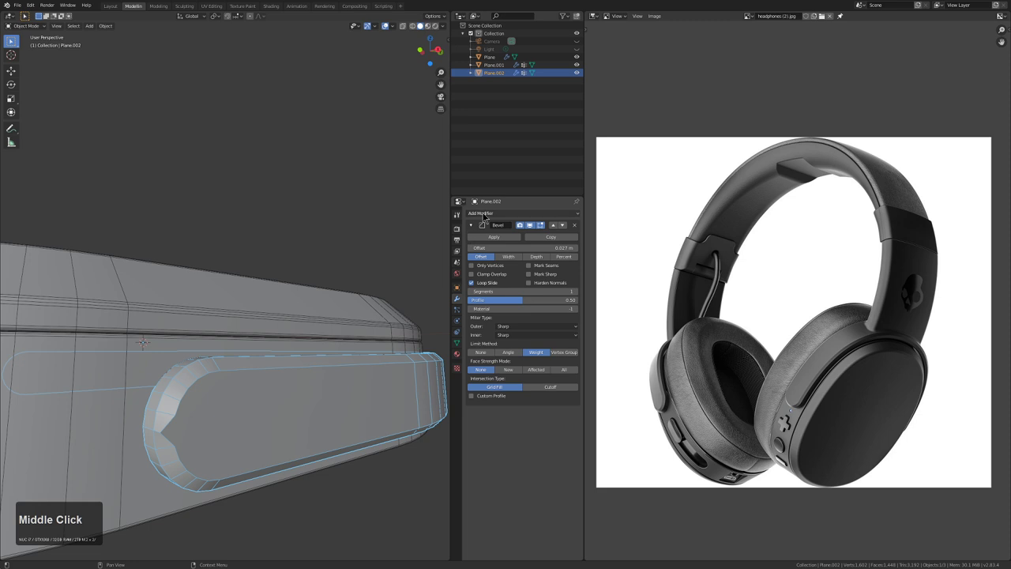
# Add a Weld modifier and move it above the Bevel in the stack
pyautogui.click(490, 216)
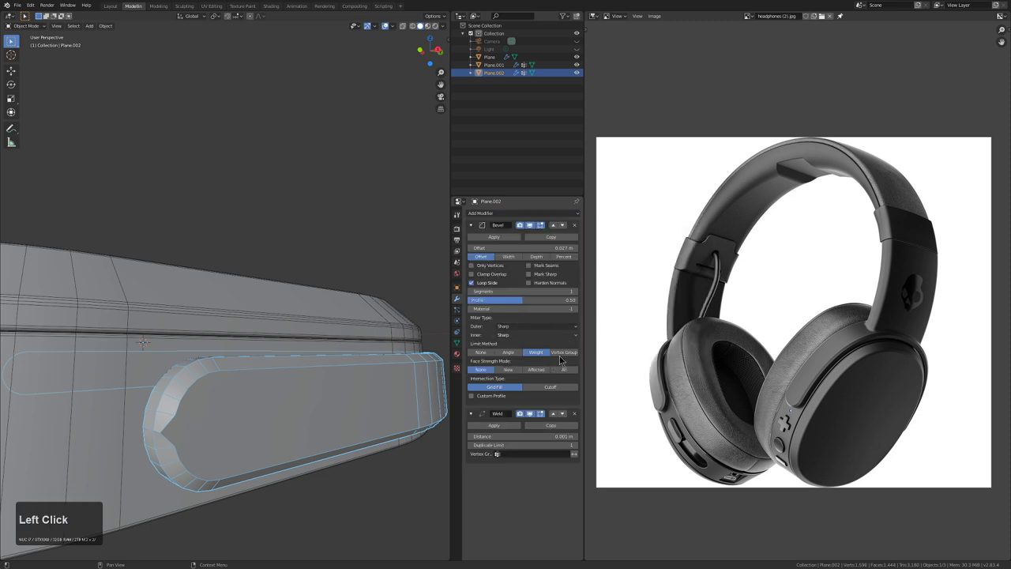
pyautogui.scroll(-3)
pyautogui.middleClick(321, 403)
pyautogui.press('alt+a')
pyautogui.middleClick(262, 437)
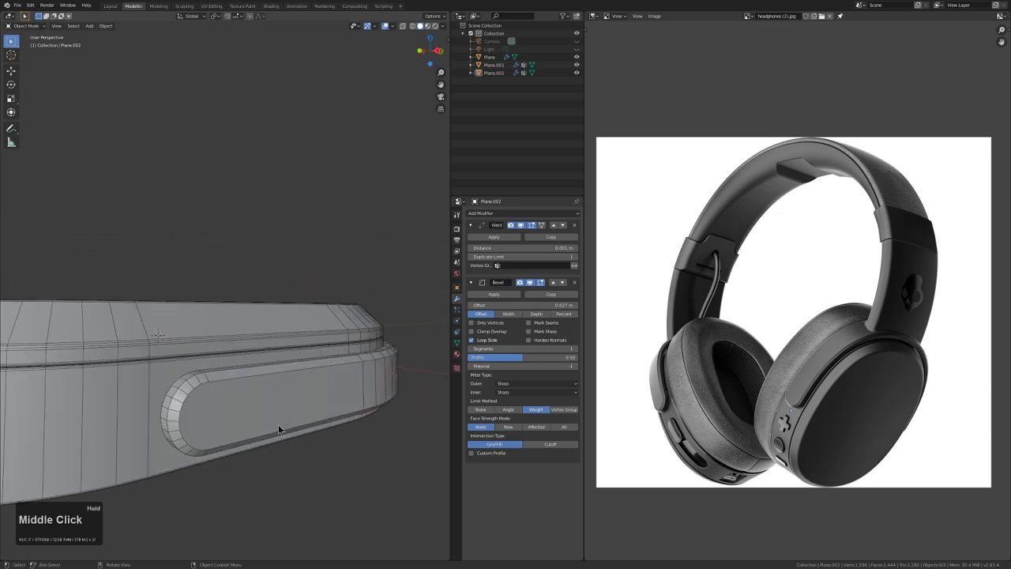
pyautogui.middleClick(204, 419)
pyautogui.scroll(3)
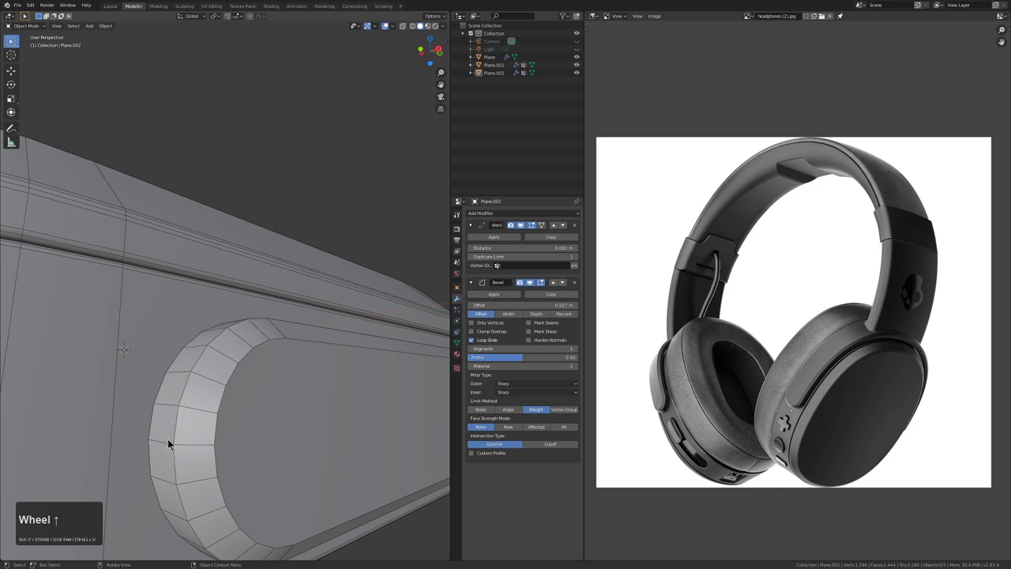
pyautogui.scroll(-3)
pyautogui.middleClick(323, 393)
pyautogui.scroll(-3)
pyautogui.middleClick(267, 428)
pyautogui.middleClick(282, 428)
pyautogui.scroll(-3)
pyautogui.moveTo(280, 405); pyautogui.dragTo(291, 368)
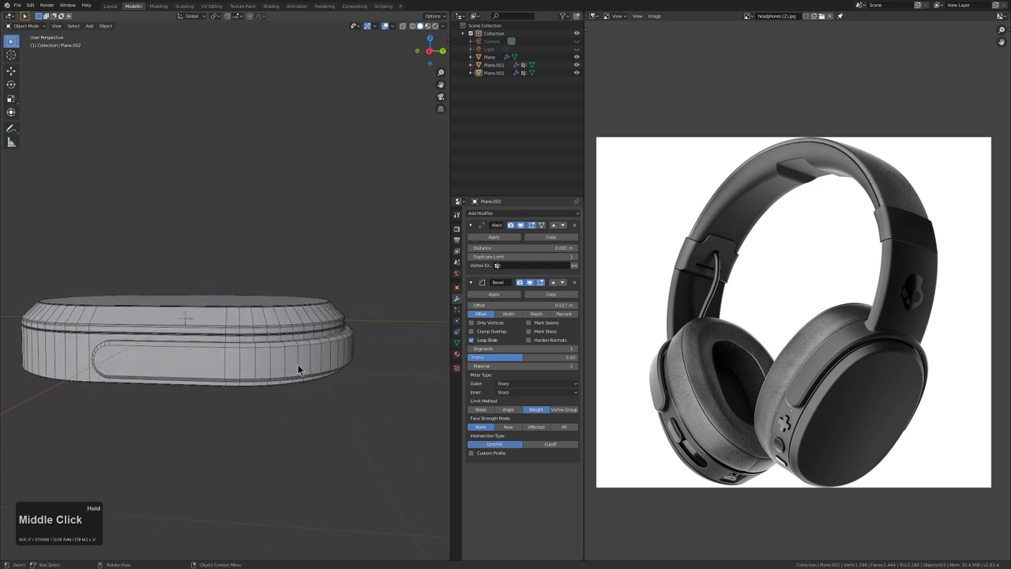
pyautogui.click(273, 376)
pyautogui.middleClick(295, 369)
pyautogui.scroll(3)
pyautogui.middleClick(303, 380)
pyautogui.moveTo(236, 403); pyautogui.dragTo(331, 415)
pyautogui.scroll(-3)
pyautogui.moveTo(311, 402); pyautogui.dragTo(331, 418)
pyautogui.press('KP_1')
pyautogui.press('KP_5')
pyautogui.press('KP_3')
pyautogui.press('KP_1')
pyautogui.press('alt+KP_1')
pyautogui.press('alt+a')
pyautogui.scroll(-3)
pyautogui.middleClick(279, 314)
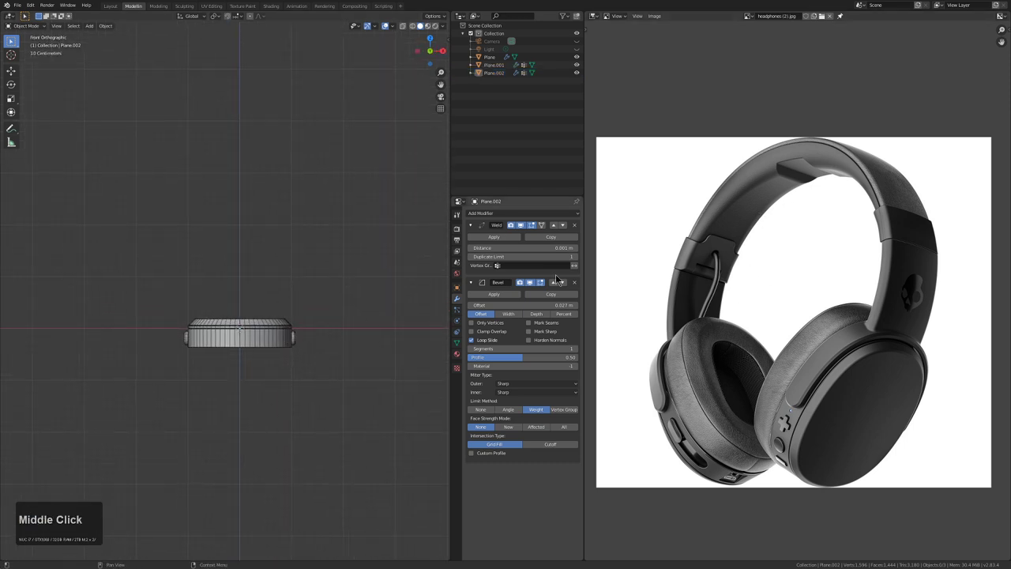
# Add a Bezier circle and reshape its points into a tall rounded headband loop above the ear cup
pyautogui.press('shift+a')
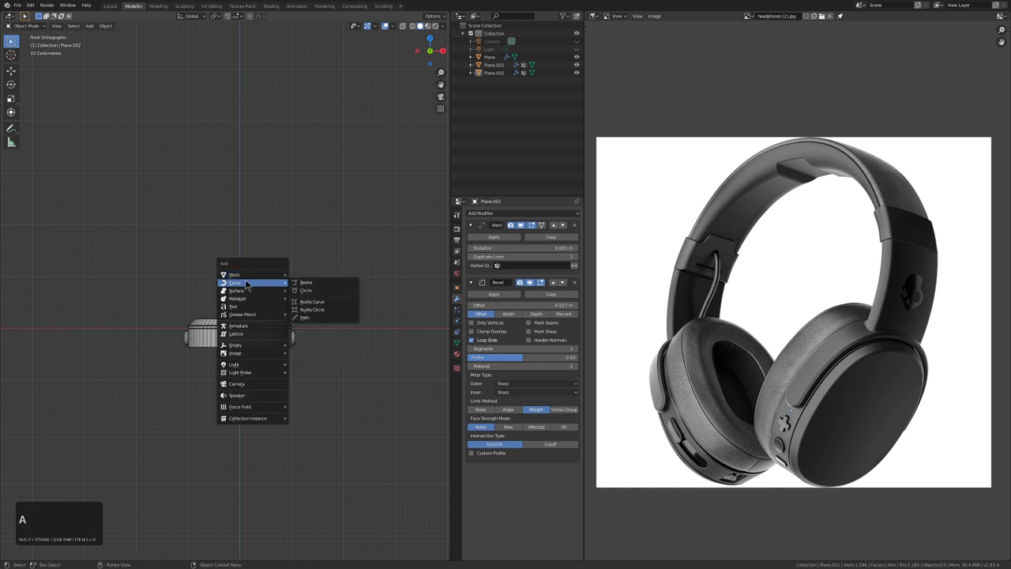
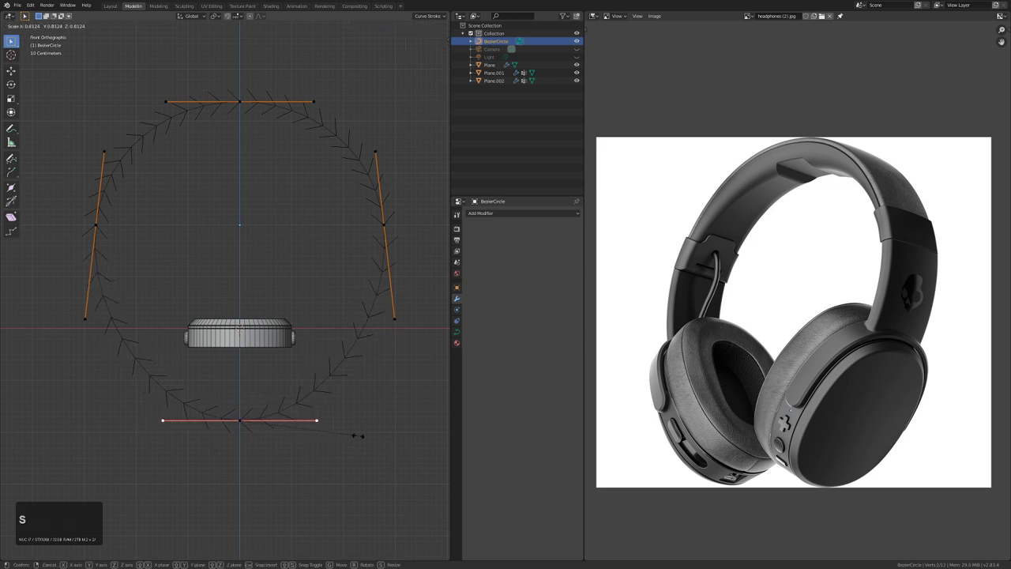
pyautogui.click(350, 434)
pyautogui.press('Tab')
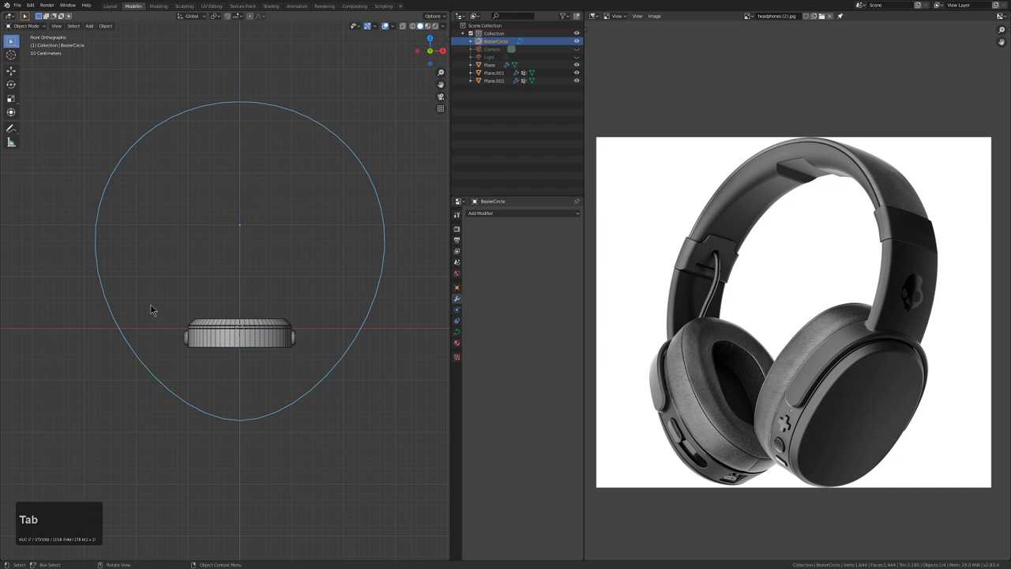
# Add a Screw modifier on Y axis with 0° angle, extruding the curve into a 0.2 m ribbon band
pyautogui.middleClick(247, 218)
pyautogui.click(462, 330)
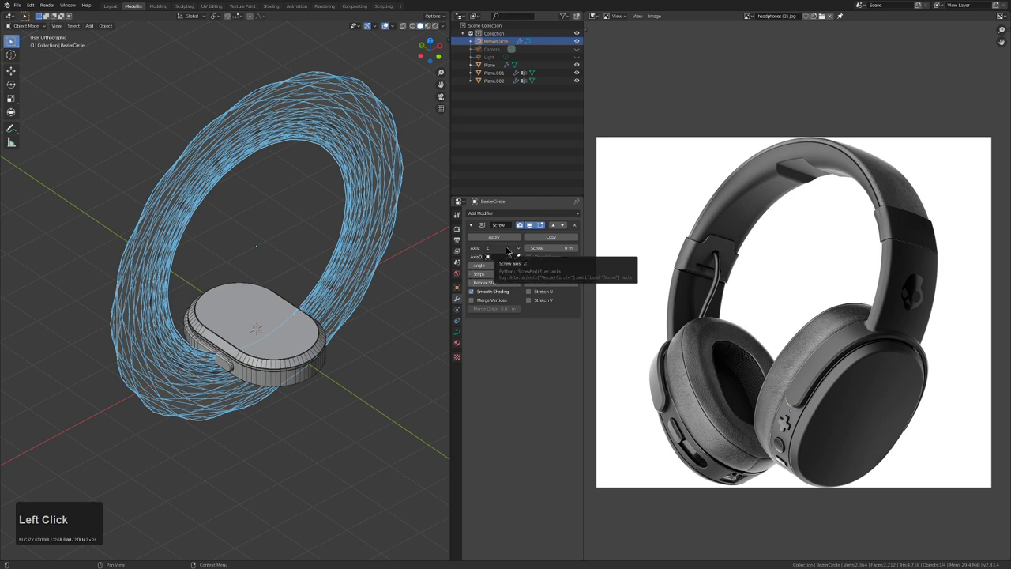
pyautogui.click(323, 277)
pyautogui.press('ctrl+a')
pyautogui.click(310, 192)
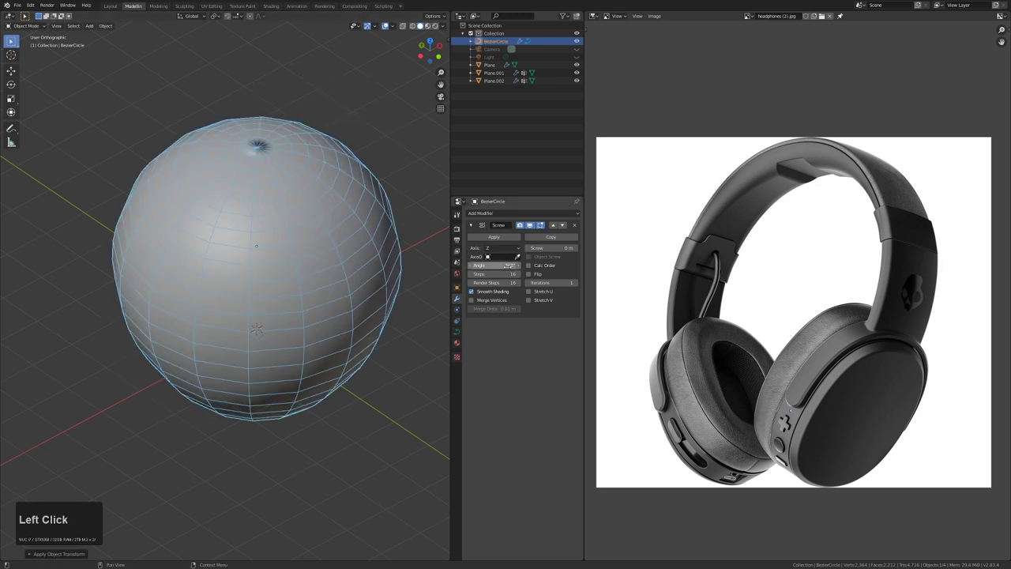
pyautogui.press('KP_0')
pyautogui.press('KP_Enter')
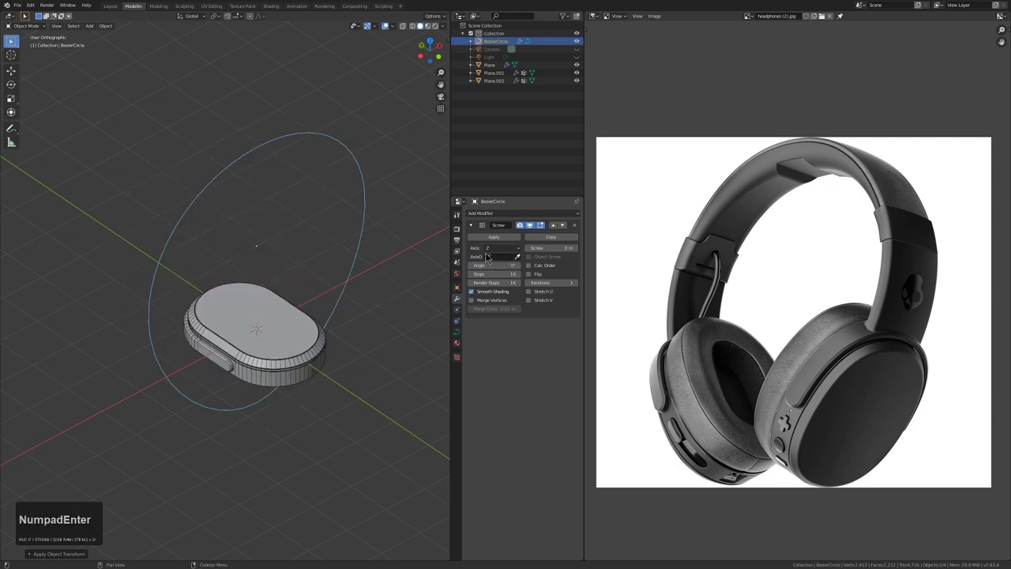
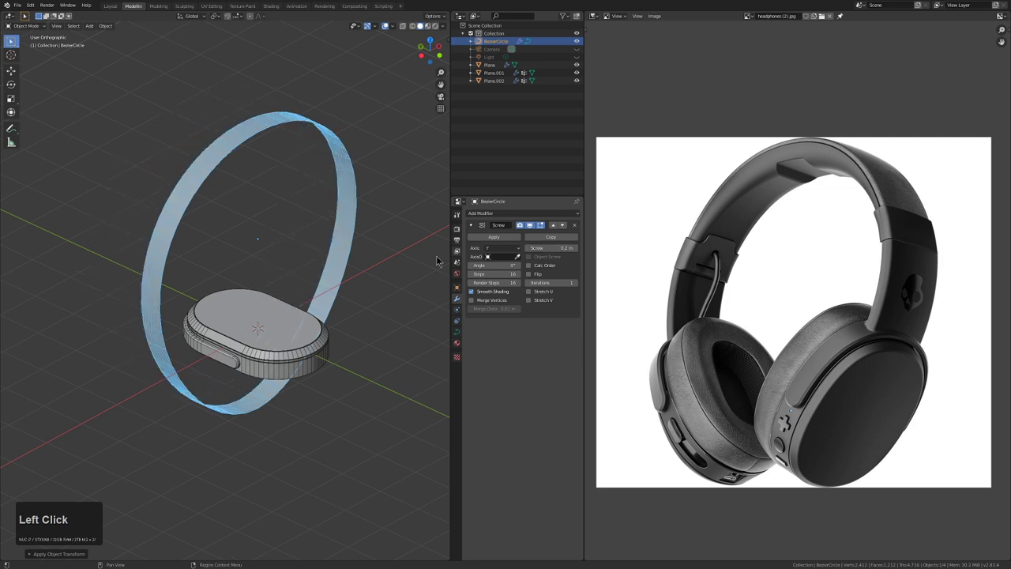
pyautogui.middleClick(399, 283)
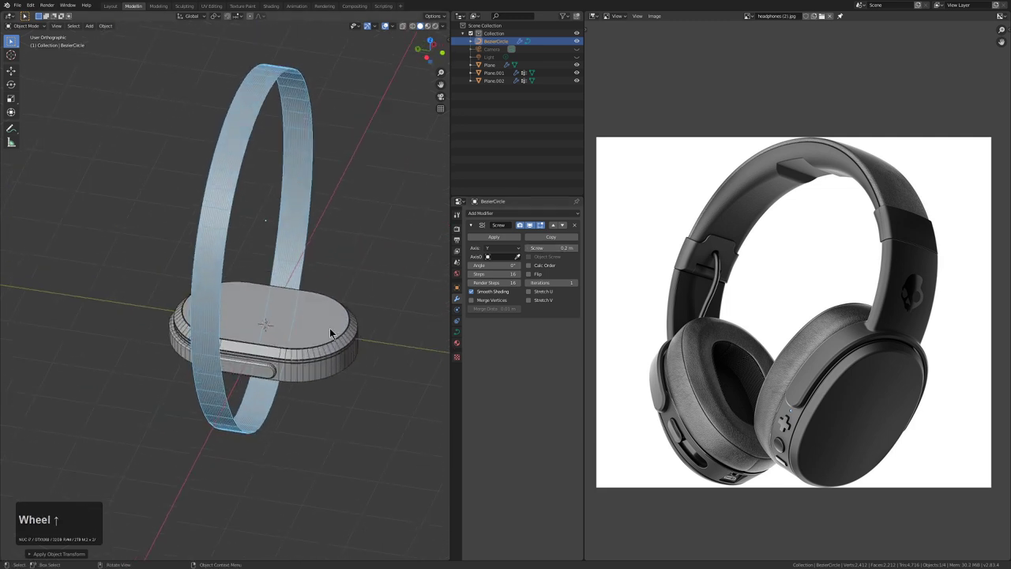
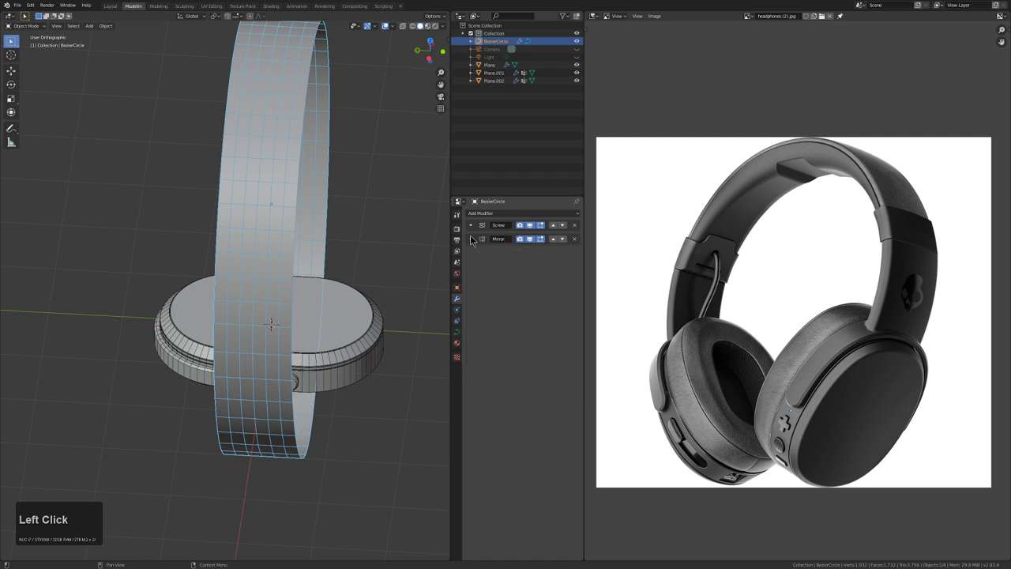
# Orbit the view to inspect the widened, mirrored headband ribbon
pyautogui.middleClick(352, 293)
# In curve Edit Mode from front view, clear the tilt on the headband's curve points
pyautogui.scroll(-3)
pyautogui.press('KP_1')
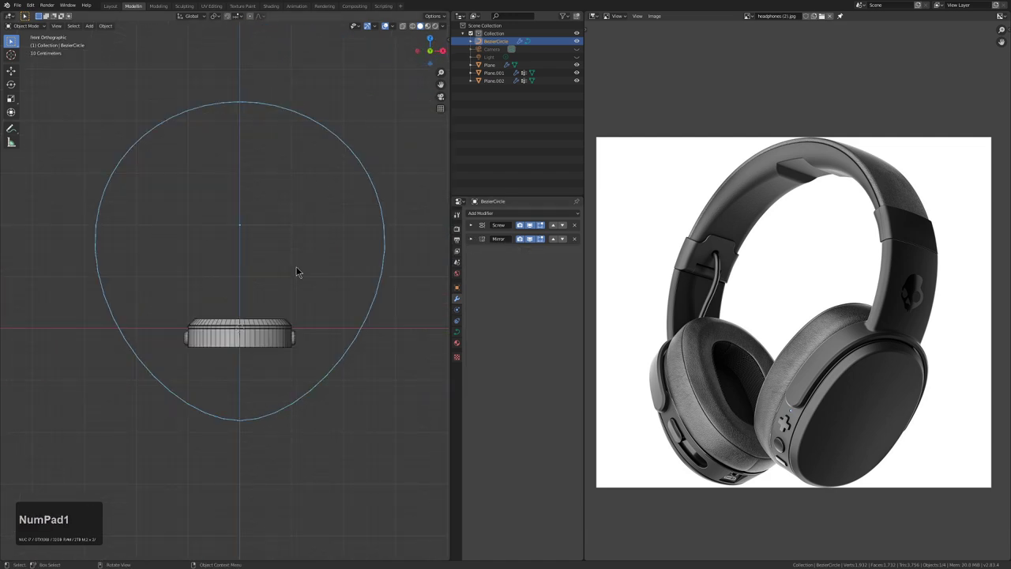
pyautogui.middleClick(262, 347)
pyautogui.press('Tab')
pyautogui.click(260, 380)
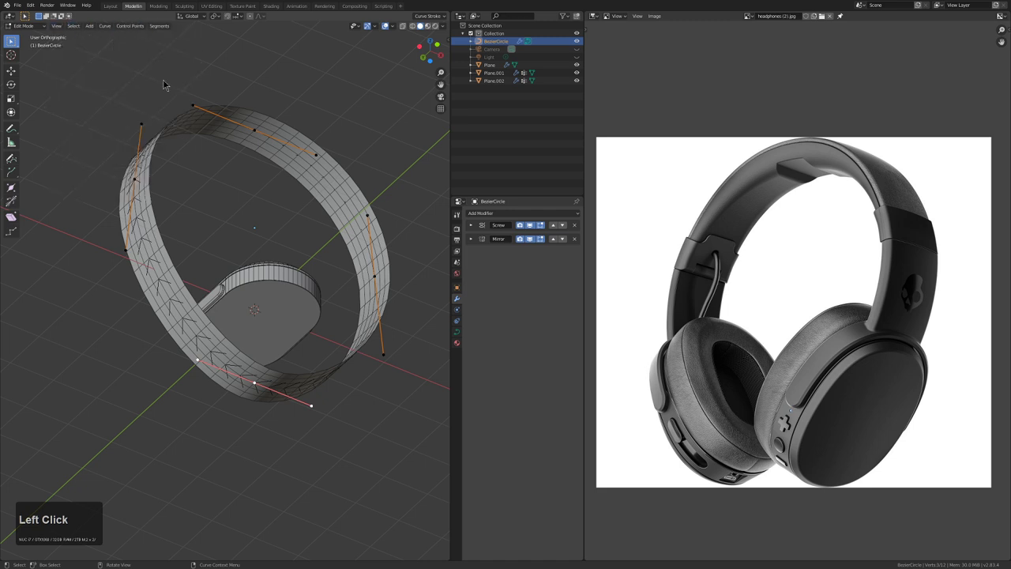
pyautogui.rightClick(267, 374)
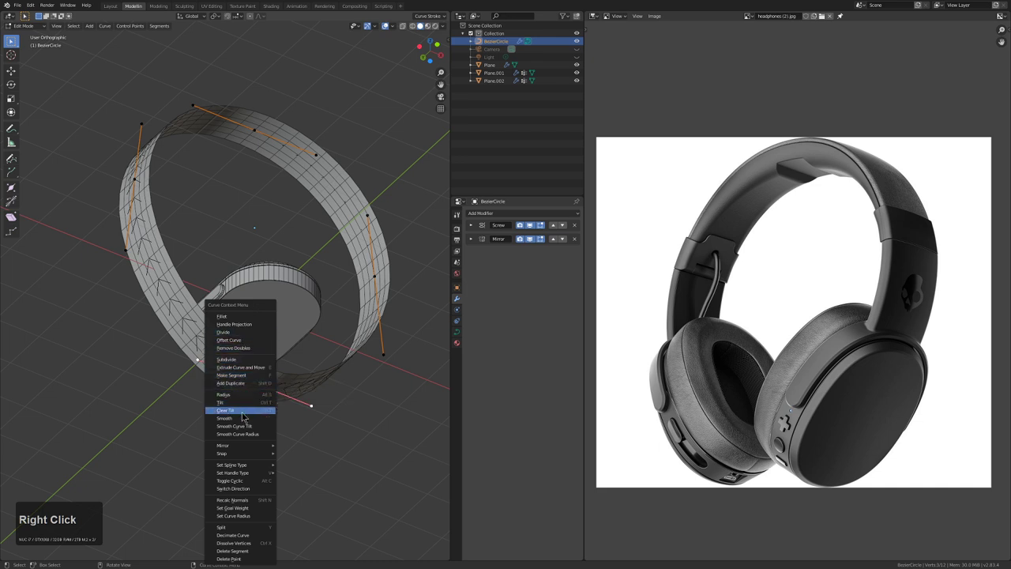
pyautogui.click(250, 484)
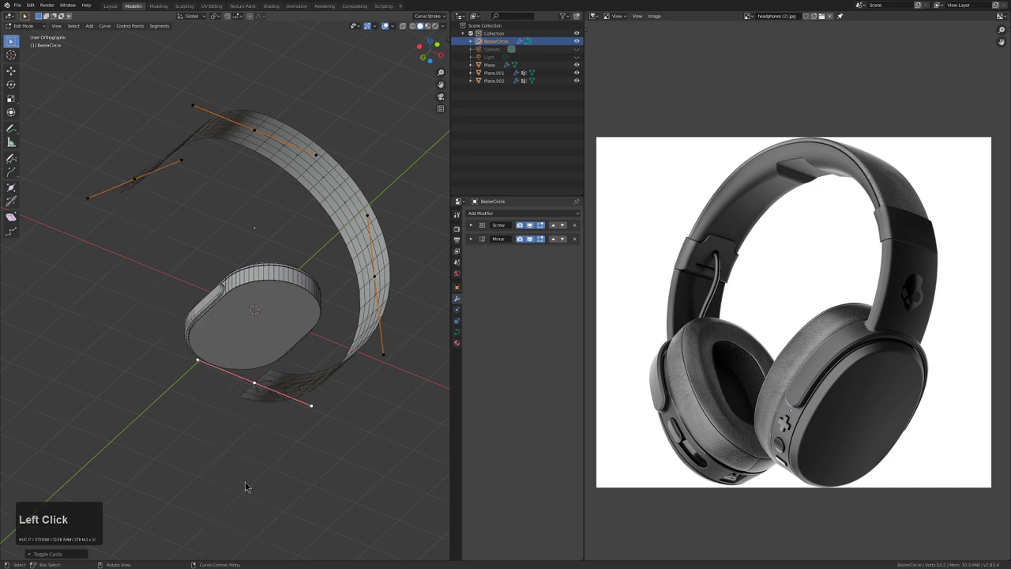
# Undo and redo the point adjustment so the band is untwisted, then return to Object Mode
pyautogui.middleClick(247, 274)
pyautogui.press('ctrl+z')
pyautogui.click(253, 424)
pyautogui.moveTo(267, 416); pyautogui.dragTo(279, 348)
pyautogui.press('Tab')
pyautogui.middleClick(279, 328)
# Expand the Mirror modifier on BezierCircle and adjust a band field value to 2
pyautogui.click(475, 240)
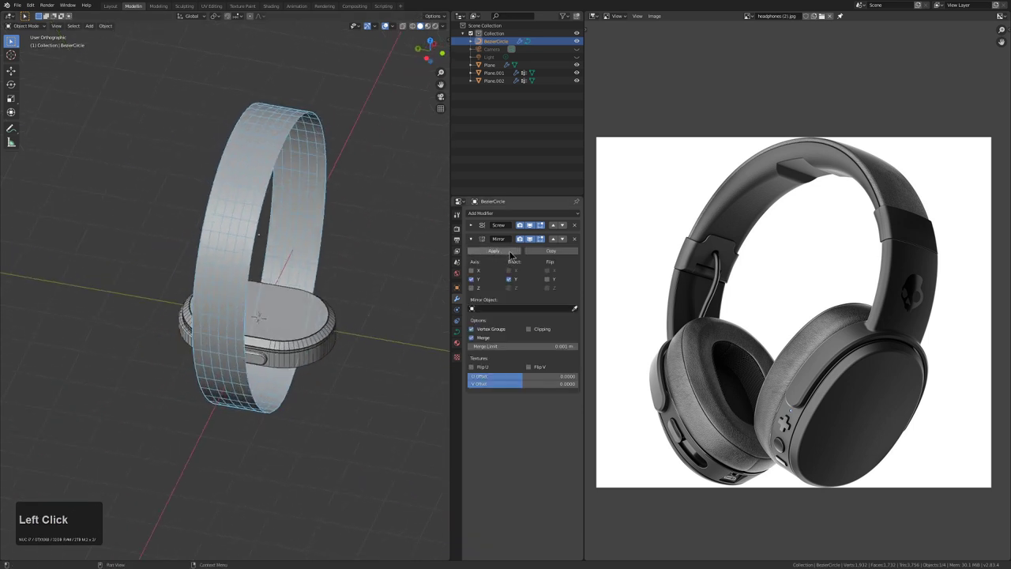
pyautogui.press('Escape')
pyautogui.moveTo(348, 282); pyautogui.dragTo(321, 336)
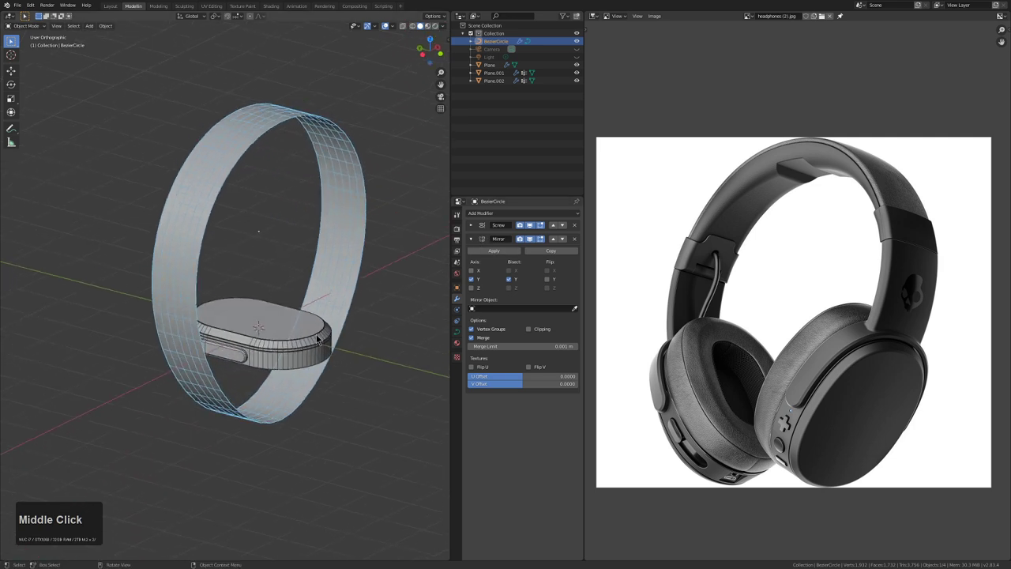
pyautogui.click(476, 229)
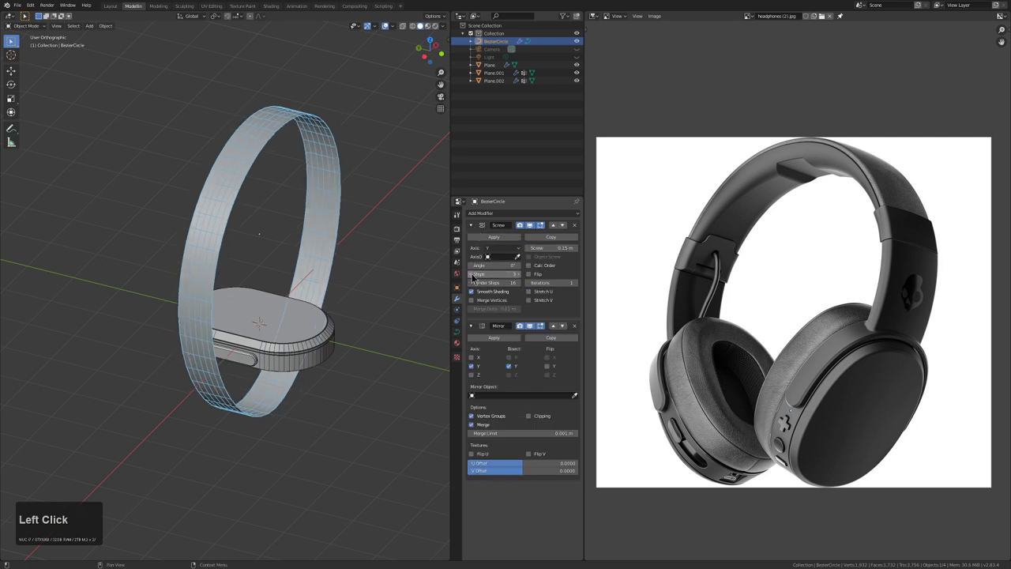
pyautogui.press('2')
pyautogui.press('KP_Enter')
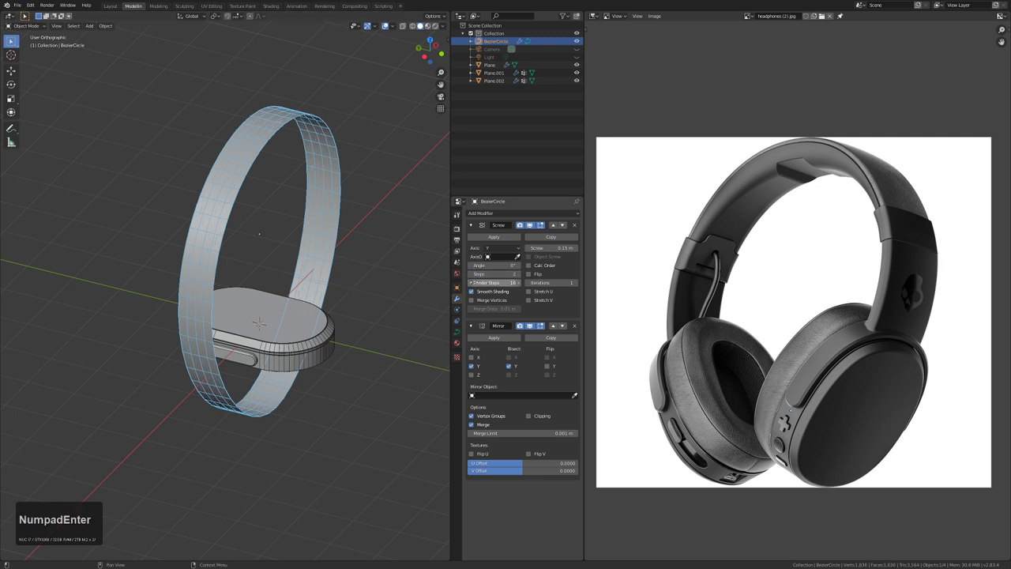
# Apply the Screw and Mirror modifiers so the ring is real mesh, then enter Edit Mode in front view
pyautogui.middleClick(280, 289)
pyautogui.press('ctrl+a')
pyautogui.click(265, 373)
pyautogui.middleClick(366, 384)
pyautogui.press('Tab')
pyautogui.scroll(3)
pyautogui.press('2')
pyautogui.press('KP_1')
# With X-ray on in front view, select the lower vertices of the ring band
pyautogui.press('1')
pyautogui.middleClick(302, 432)
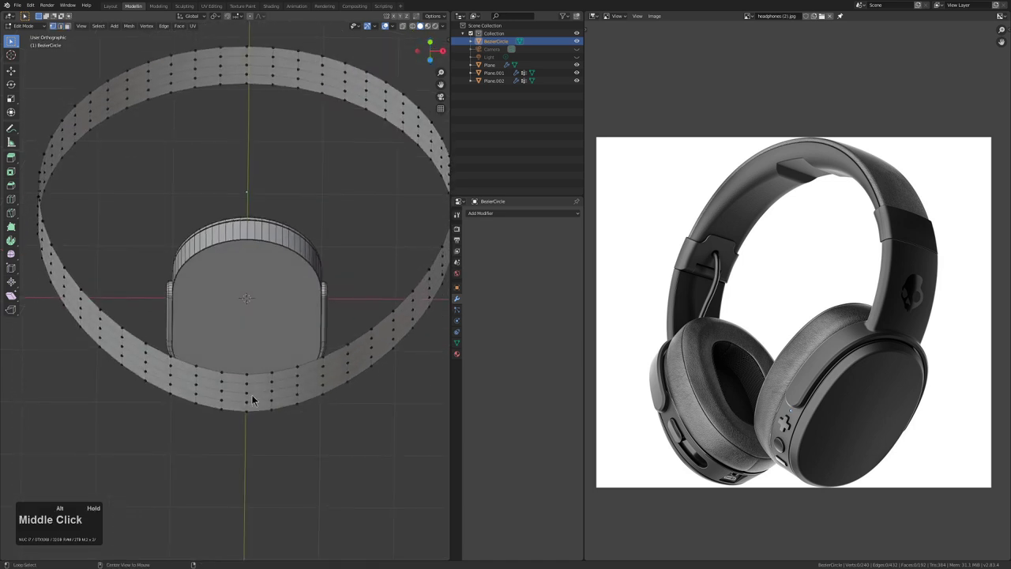
pyautogui.click(252, 391)
pyautogui.press('ctrl+KP_6')
pyautogui.press('ctrl+KP_Add')
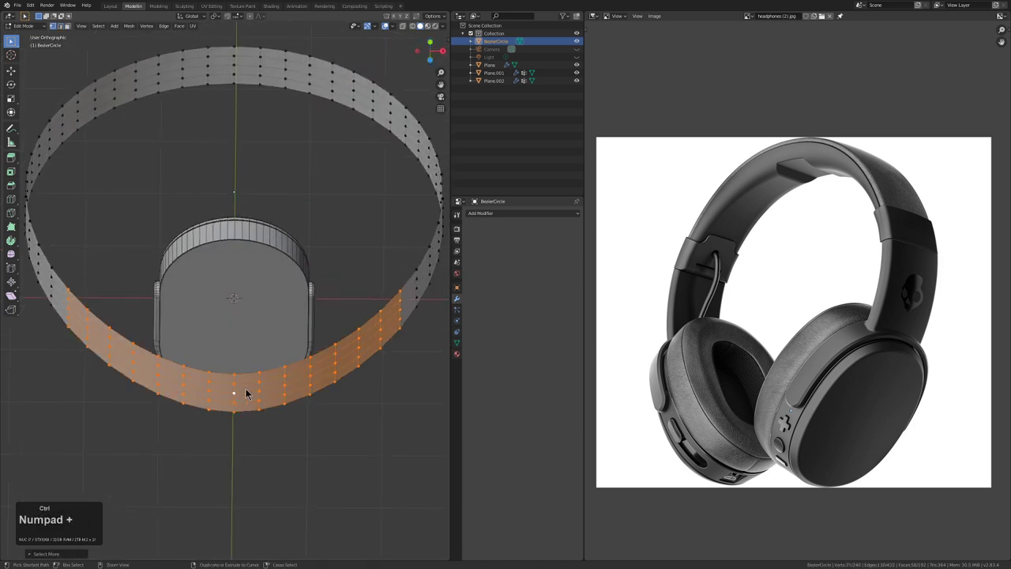
pyautogui.press('KP_Add')
pyautogui.press('KP_1')
pyautogui.scroll(-3)
# Delete the selected lower vertices, leaving an open headband arch
pyautogui.press('ctrl+z')
pyautogui.press('z')
pyautogui.press('x')
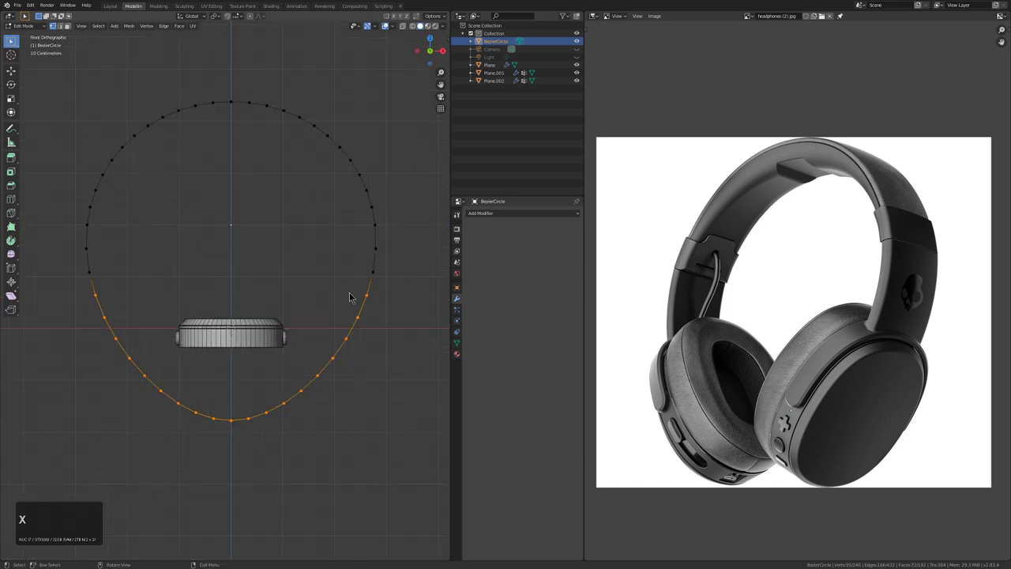
pyautogui.press('ctrl+x')
pyautogui.press('x')
# Orbit around the arch to inspect it and finish back in Object Mode
pyautogui.click(270, 305)
pyautogui.middleClick(264, 300)
pyautogui.press('Tab')
pyautogui.middleClick(261, 358)
pyautogui.scroll(3)
pyautogui.middleClick(305, 295)
pyautogui.middleClick(277, 310)
pyautogui.scroll(-3)
pyautogui.moveTo(319, 286); pyautogui.dragTo(300, 285)
pyautogui.scroll(-3)
pyautogui.middleClick(299, 293)
pyautogui.press('Tab')
pyautogui.moveTo(275, 268); pyautogui.dragTo(241, 267)
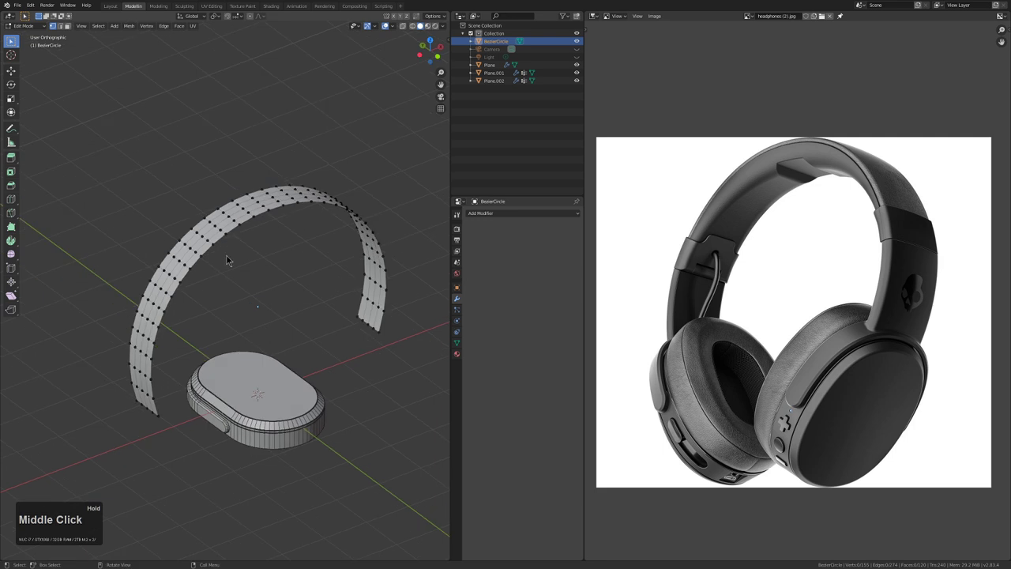
pyautogui.press('Tab')
# Add a Solidify modifier to give the headband arch thickness
pyautogui.click(515, 215)
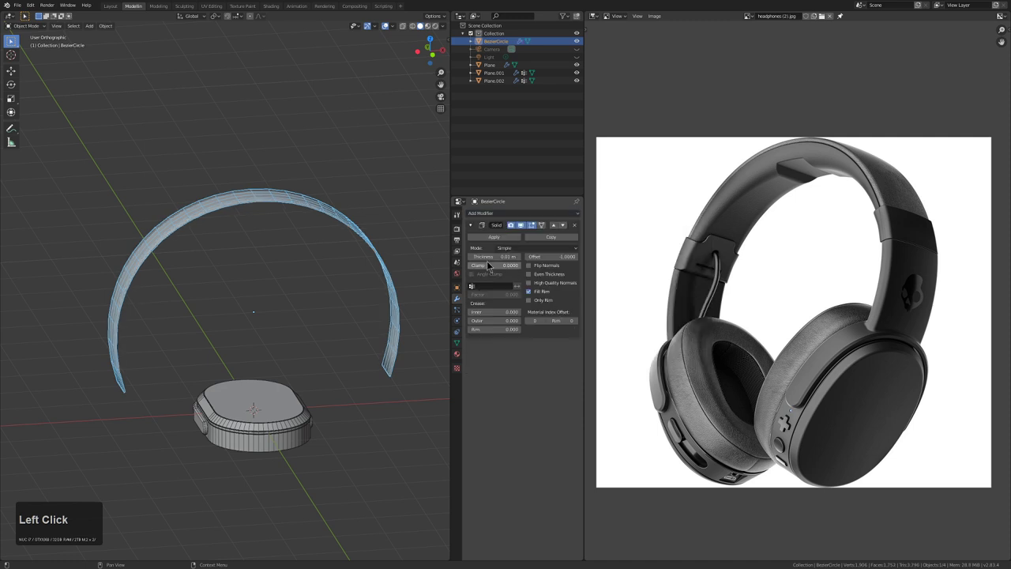
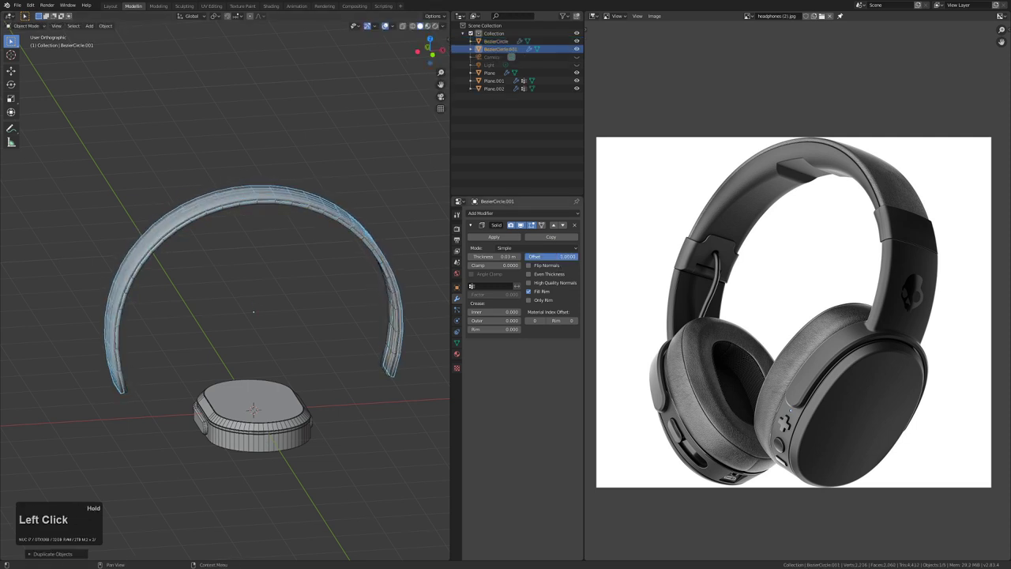
pyautogui.middleClick(392, 275)
pyautogui.press('alt+a')
pyautogui.middleClick(360, 258)
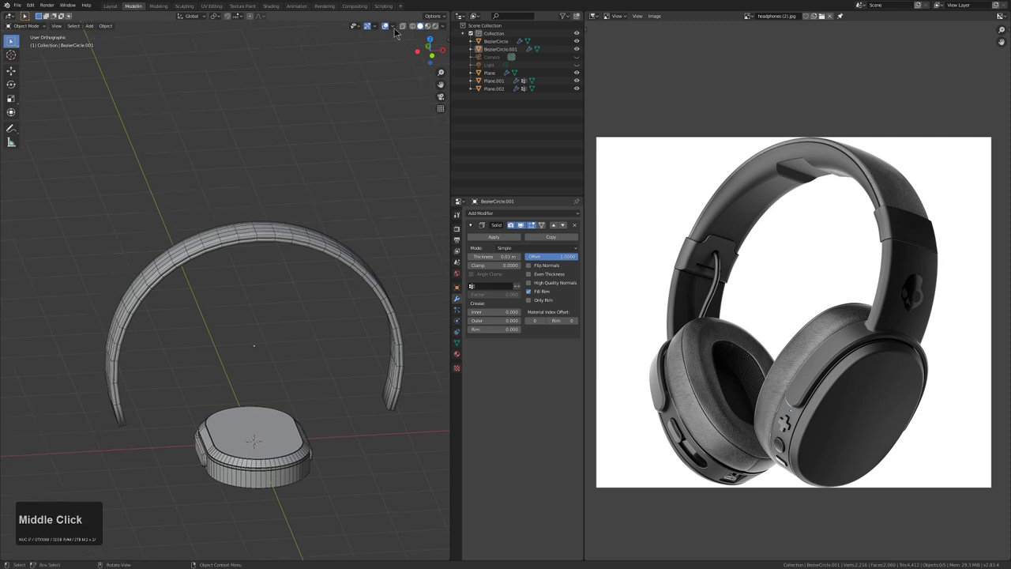
# Turn off wireframe lines in the viewport Overlays
pyautogui.click(396, 27)
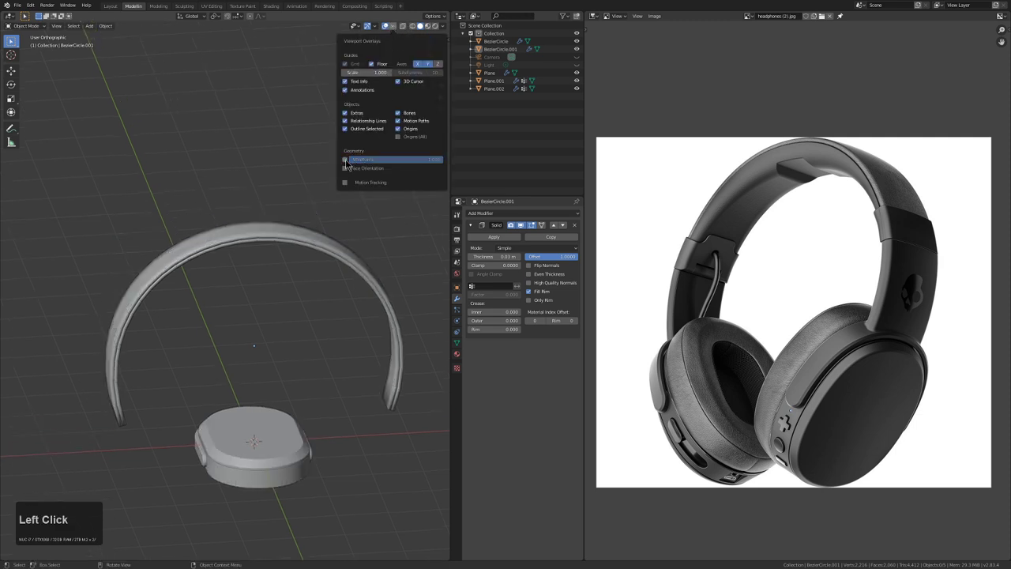
pyautogui.middleClick(328, 264)
pyautogui.click(334, 246)
pyautogui.middleClick(343, 260)
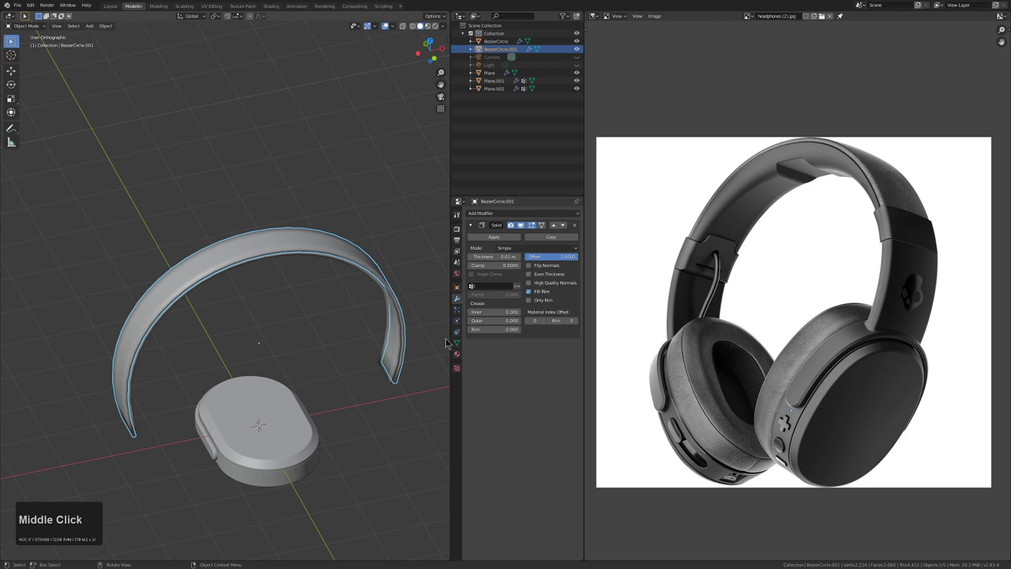
# Enable Auto Smooth normals on the headband copy, then select the original headband
pyautogui.click(458, 344)
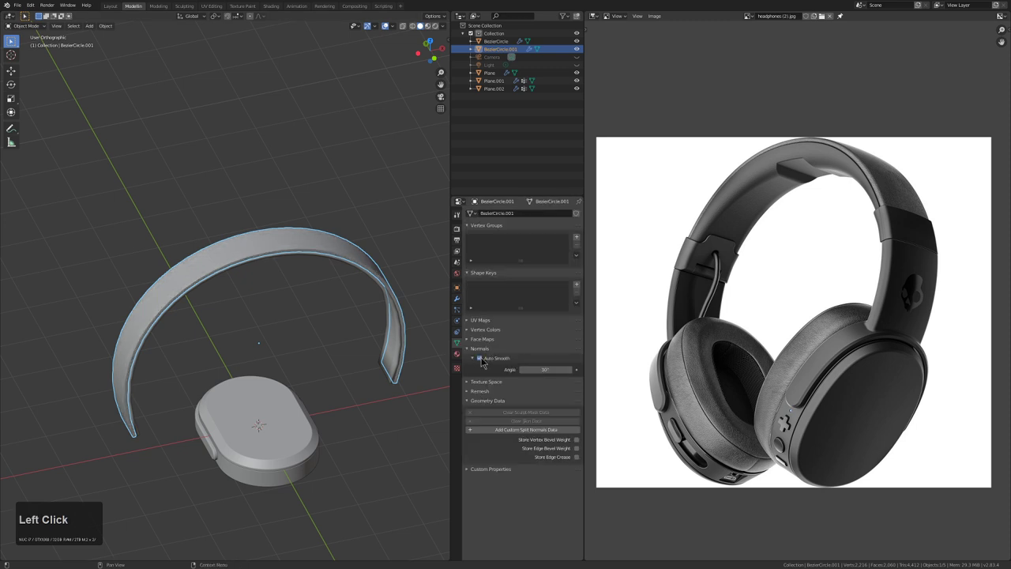
pyautogui.middleClick(377, 337)
pyautogui.press('alt+a')
pyautogui.middleClick(383, 319)
pyautogui.press('alt+a')
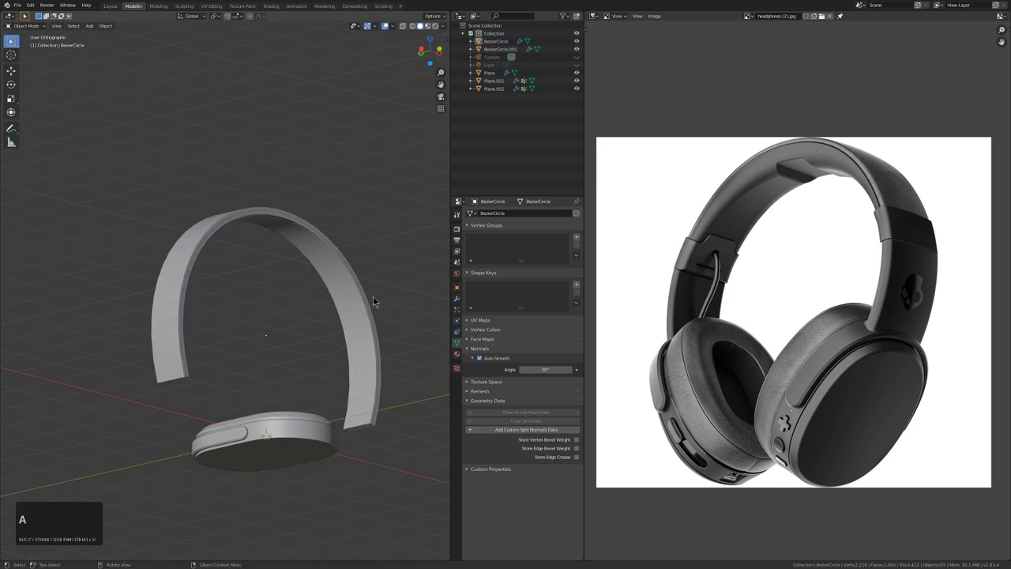
pyautogui.middleClick(380, 304)
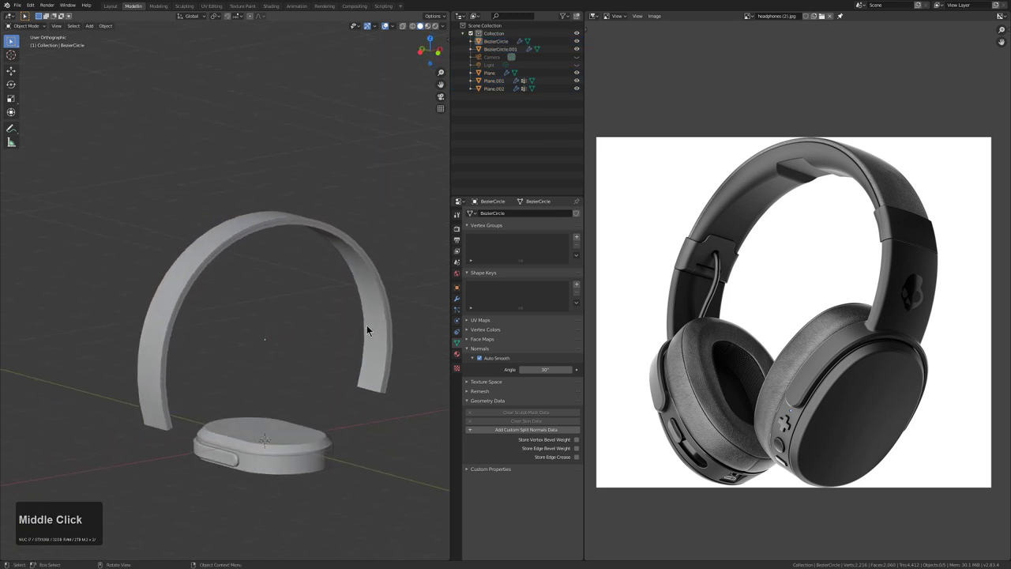
pyautogui.click(370, 310)
pyautogui.moveTo(371, 310); pyautogui.dragTo(272, 328)
# Set the original headband's Solidify thickness to 0.1 m with offset 0 and check it from front view
pyautogui.press('q')
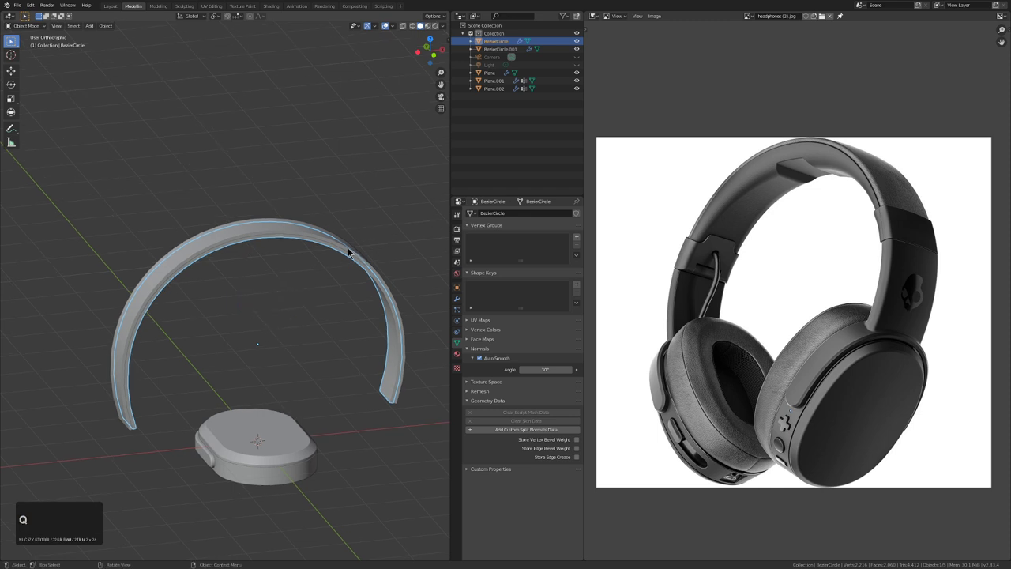
pyautogui.click(461, 305)
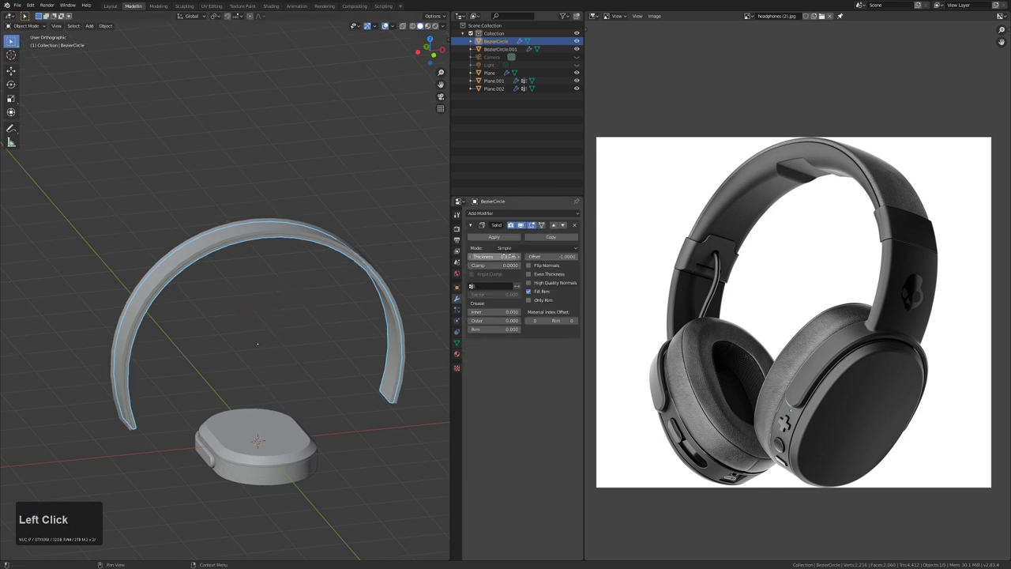
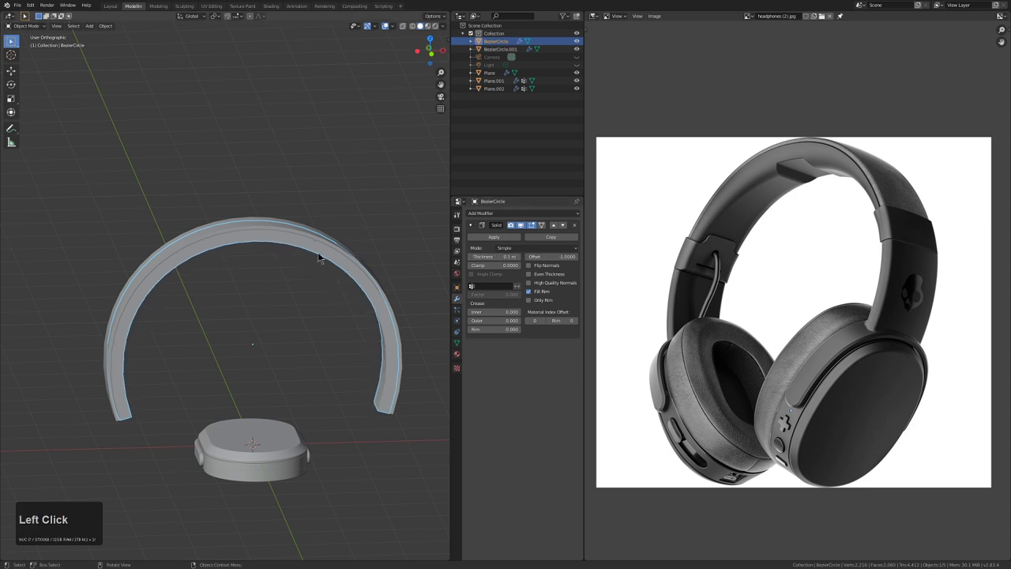
pyautogui.scroll(-3)
pyautogui.press('alt+a')
pyautogui.press('KP_0')
pyautogui.press('KP_1')
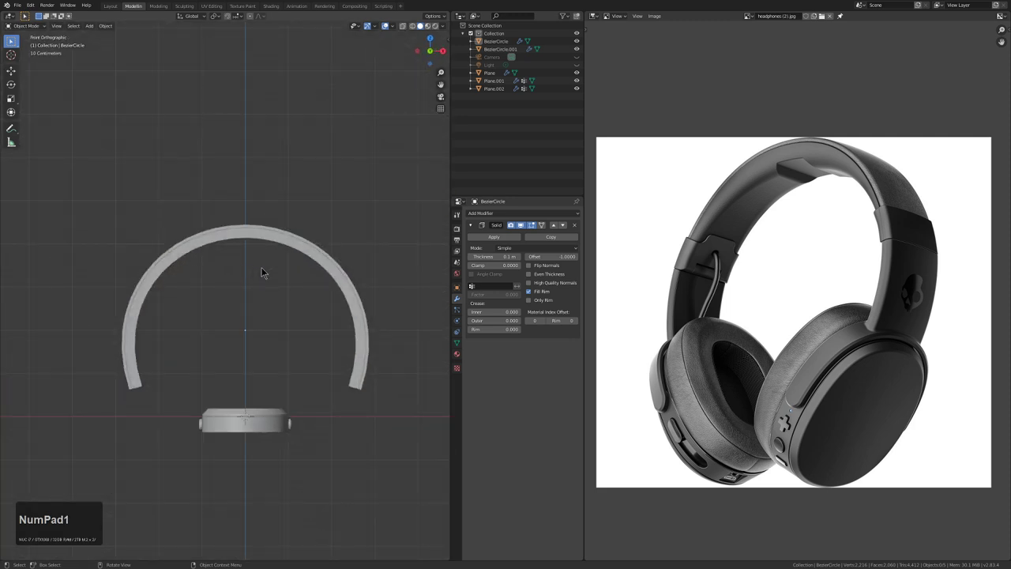
pyautogui.press('shift+KP_1')
# Orbit around the thicker arch to review it, briefly toggling Edit Mode
pyautogui.middleClick(290, 274)
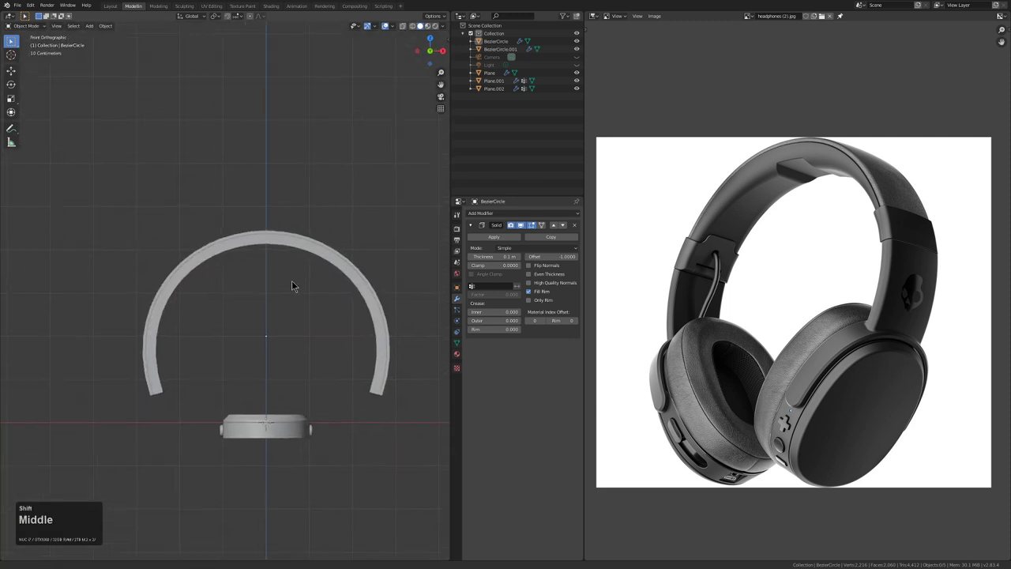
pyautogui.click(285, 255)
pyautogui.moveTo(286, 264); pyautogui.dragTo(299, 300)
pyautogui.press('alt+a')
pyautogui.click(276, 368)
pyautogui.middleClick(277, 357)
pyautogui.scroll(3)
pyautogui.middleClick(302, 346)
pyautogui.scroll(-3)
pyautogui.middleClick(274, 328)
pyautogui.press('Tab')
pyautogui.middleClick(231, 344)
pyautogui.press('Tab')
pyautogui.middleClick(230, 348)
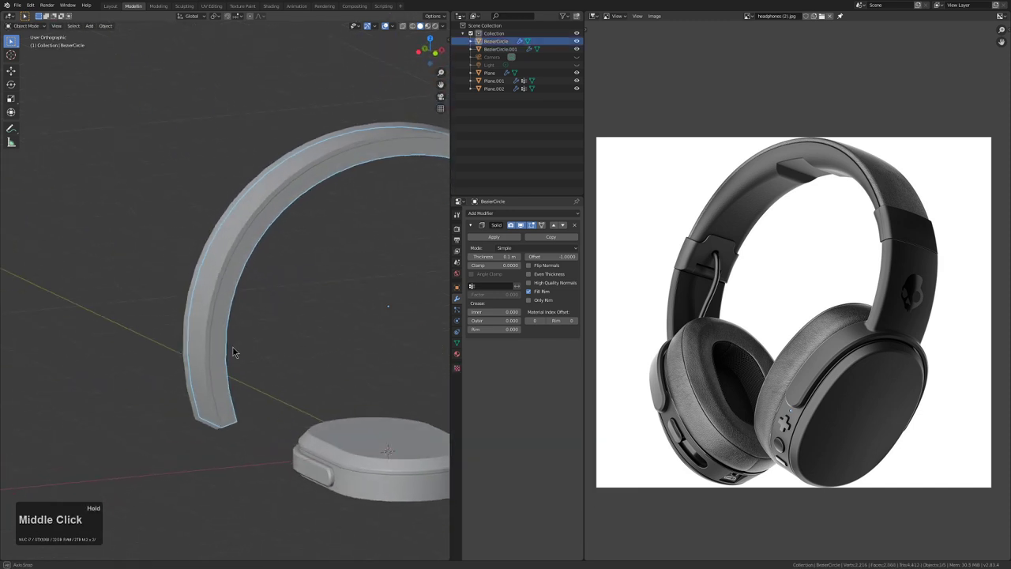
# Make a third headband copy with Solidify thickness 0.124 m and offset about -0.62, ready to apply
pyautogui.click(207, 361)
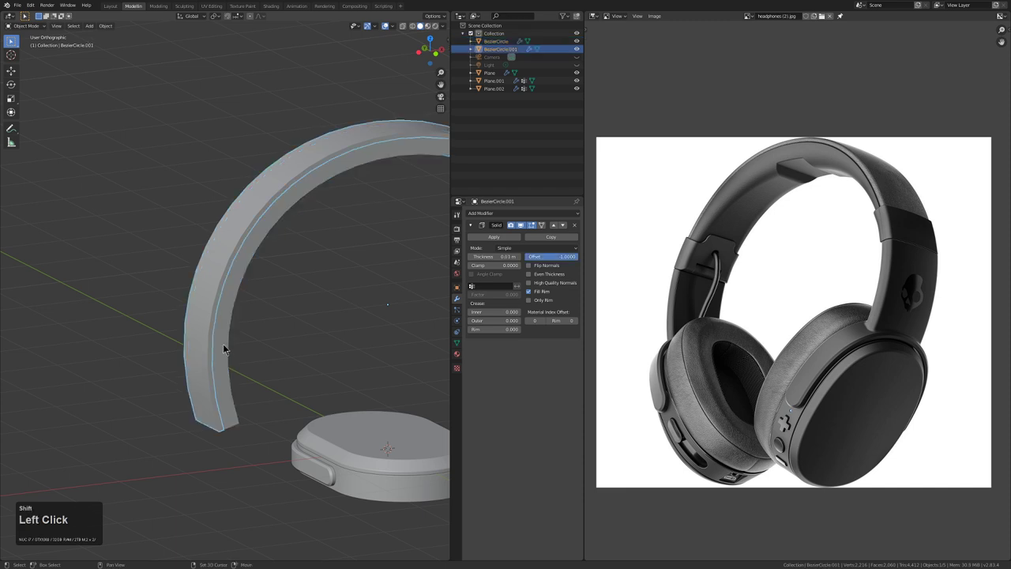
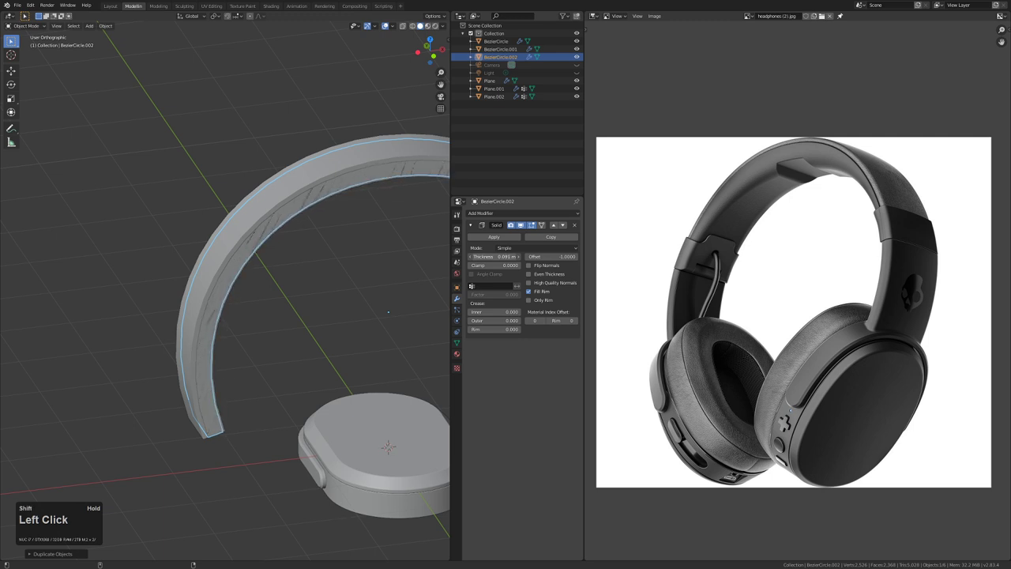
pyautogui.press('shift+Left')
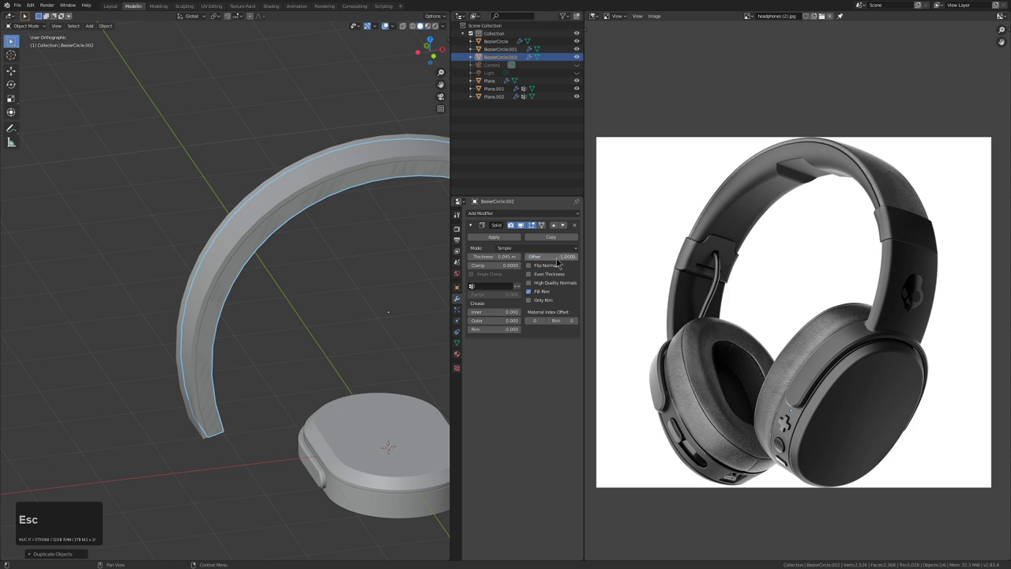
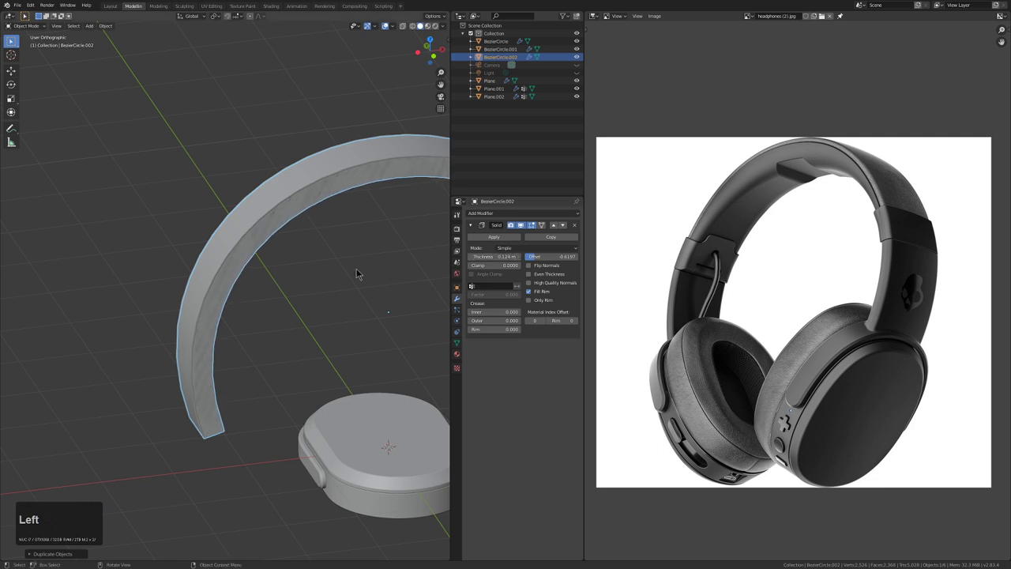
pyautogui.middleClick(353, 272)
pyautogui.scroll(-3)
pyautogui.moveTo(329, 315); pyautogui.dragTo(374, 306)
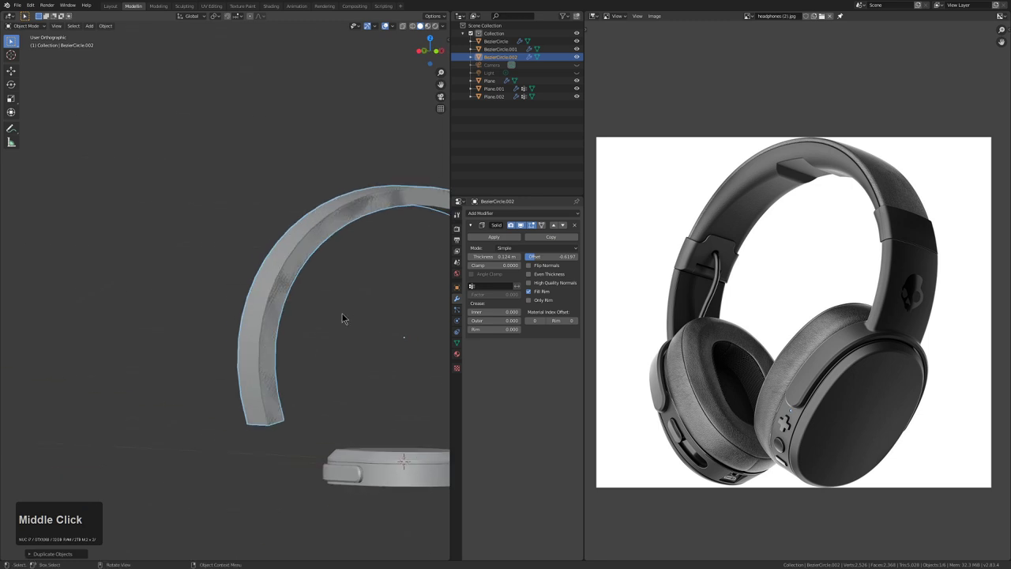
pyautogui.middleClick(289, 318)
pyautogui.press('ctrl+a')
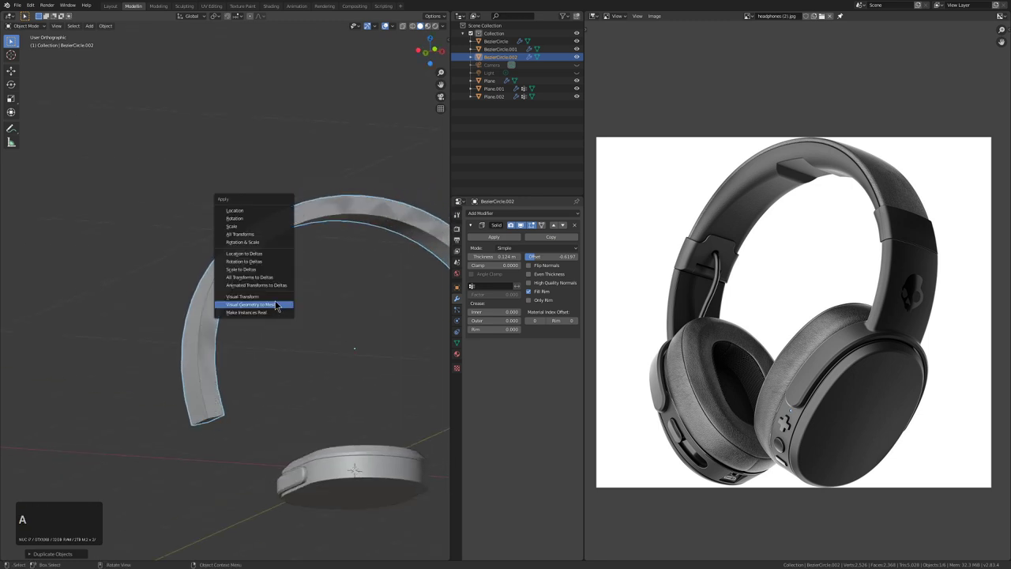
# Apply the third headband copy's Solidify and select its end faces, growing along the inner side
pyautogui.click(279, 304)
pyautogui.middleClick(227, 297)
pyautogui.press('Tab')
pyautogui.scroll(3)
pyautogui.press('3')
pyautogui.middleClick(275, 372)
pyautogui.scroll(3)
pyautogui.middleClick(237, 413)
pyautogui.scroll(3)
pyautogui.click(234, 420)
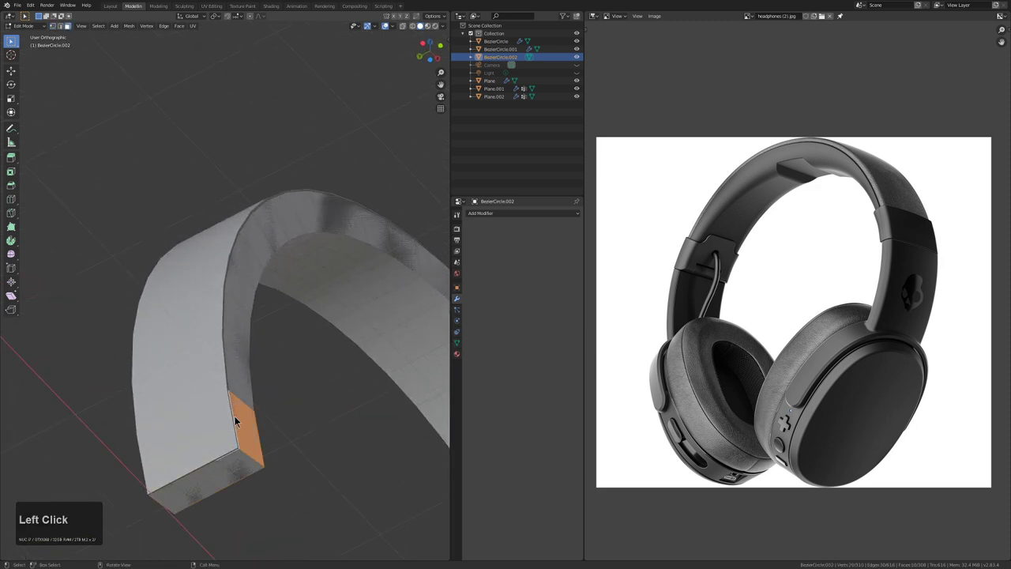
pyautogui.press('ctrl+KP_Add')
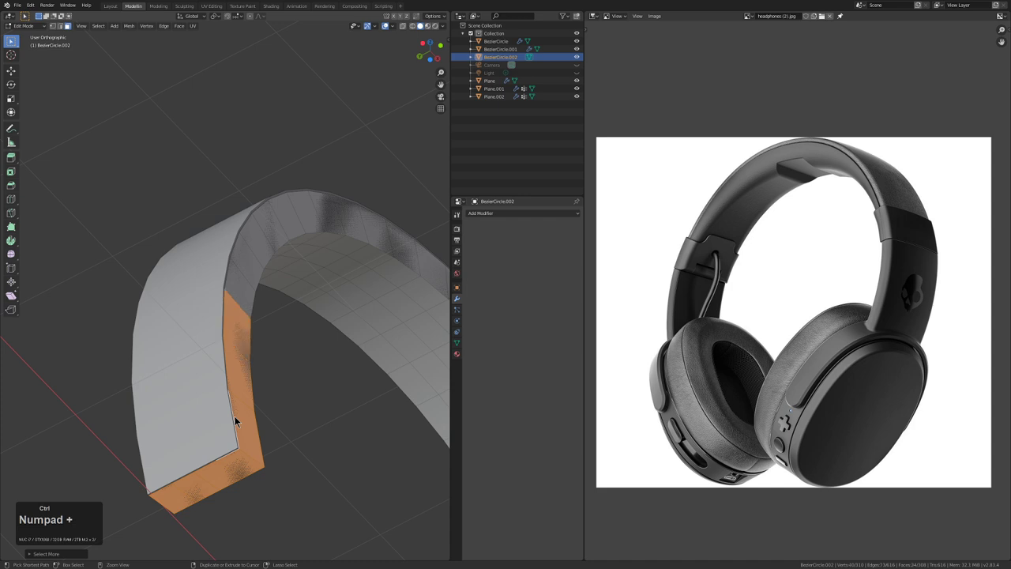
pyautogui.press('KP_Add')
# Extend the selection and trim the copy down to a short block at the arch's lower end
pyautogui.scroll(-3)
pyautogui.middleClick(270, 372)
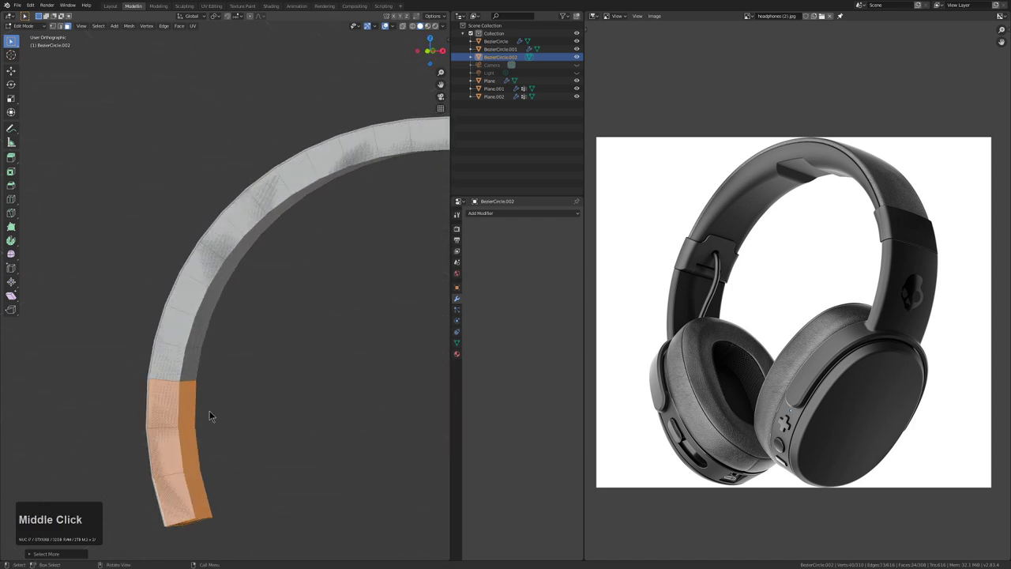
pyautogui.press('ctrl+KP_Enter')
pyautogui.press('ctrl+KP_Add')
pyautogui.scroll(-3)
pyautogui.scroll(-3)
pyautogui.middleClick(301, 371)
pyautogui.scroll(3)
pyautogui.middleClick(279, 400)
pyautogui.press('i')
pyautogui.press('x')
pyautogui.click(272, 399)
# With X-ray on, pick the slider edges and isolate the block in local view
pyautogui.middleClick(323, 342)
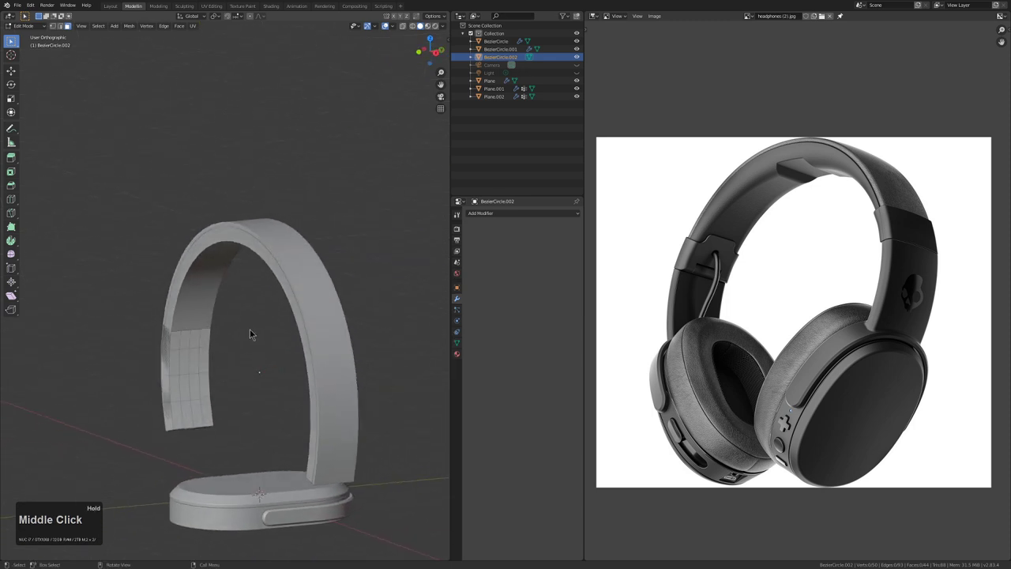
pyautogui.middleClick(230, 336)
pyautogui.scroll(3)
pyautogui.middleClick(166, 353)
pyautogui.scroll(3)
pyautogui.middleClick(234, 395)
pyautogui.press('alt+z')
pyautogui.middleClick(229, 391)
pyautogui.scroll(3)
pyautogui.press('2')
pyautogui.click(229, 380)
pyautogui.press('KP_Divide')
pyautogui.press('alt+z')
# Circle-select the slider section's faces, toggling local view to check the selection
pyautogui.middleClick(294, 320)
pyautogui.press('3')
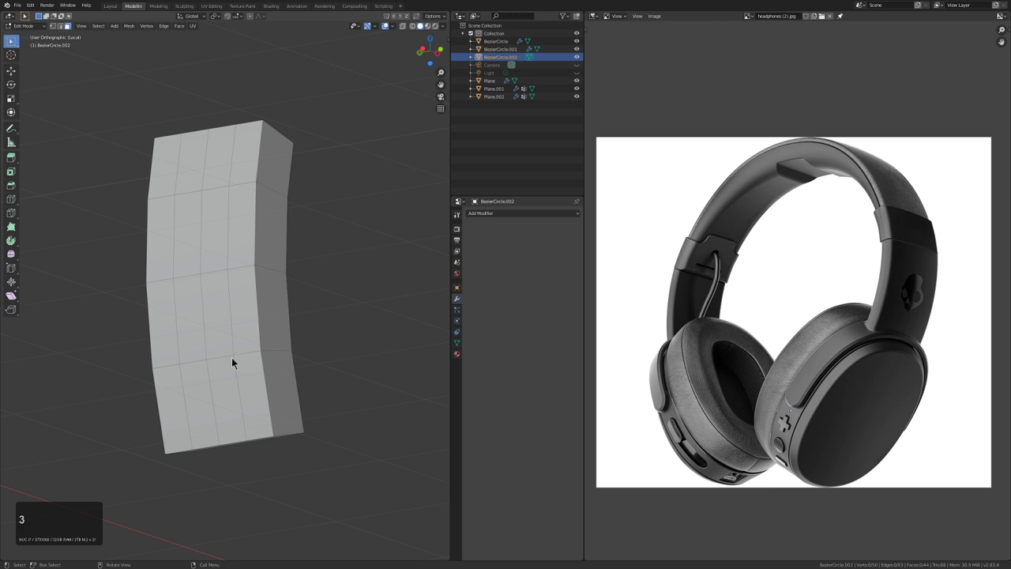
pyautogui.press('c')
pyautogui.scroll(-3)
pyautogui.scroll(3)
pyautogui.press('Escape')
pyautogui.press('KP_Divide')
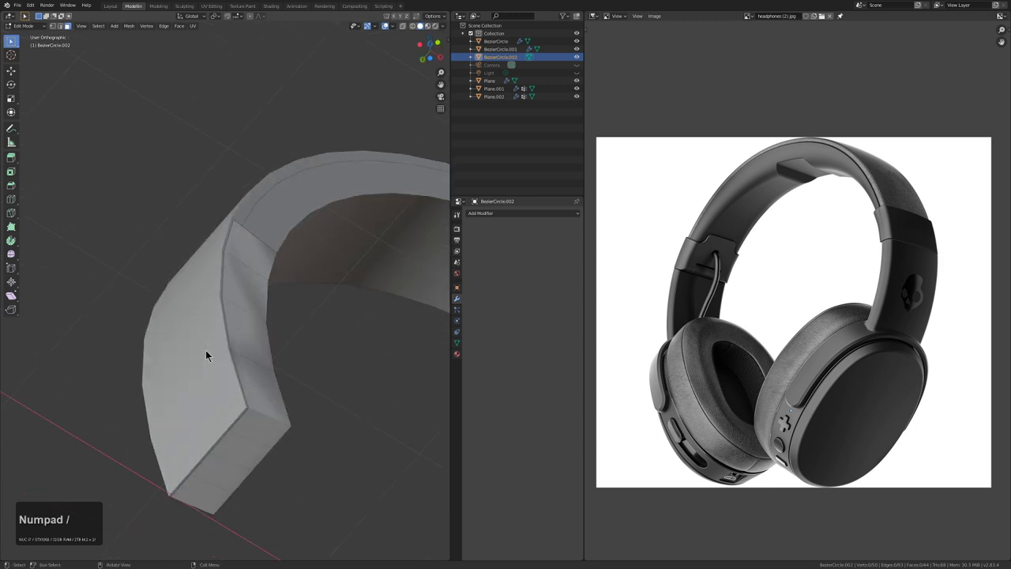
pyautogui.middleClick(258, 286)
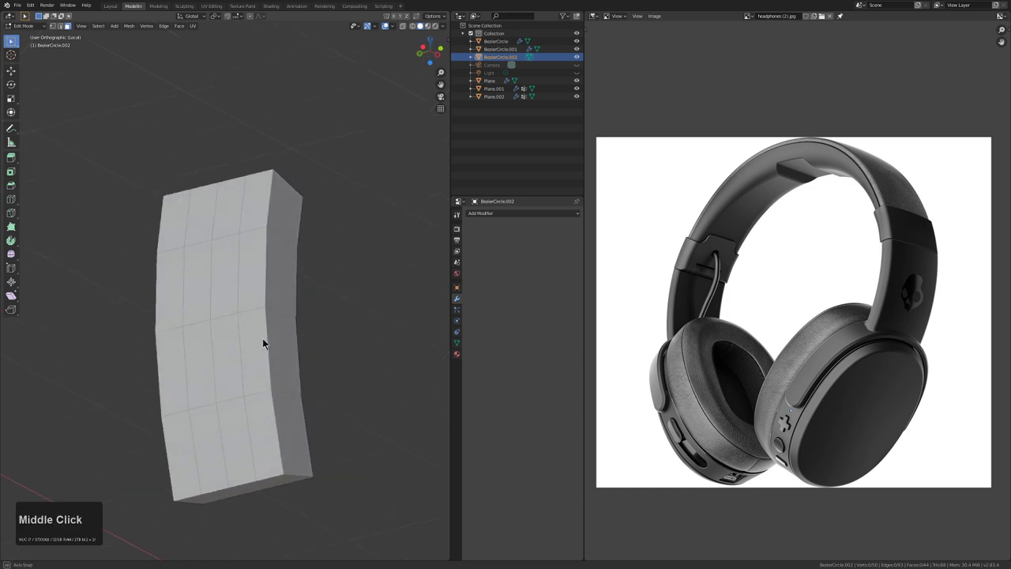
pyautogui.press('c')
pyautogui.scroll(-3)
pyautogui.scroll(3)
pyautogui.click(218, 406)
pyautogui.press('Escape')
pyautogui.middleClick(298, 313)
pyautogui.press('KP_Divide')
pyautogui.press('alt+KP_Divide')
# Shrink the slider faces inward with Alt+S, leave Edit Mode and return to the full model's front view
pyautogui.press('alt+s')
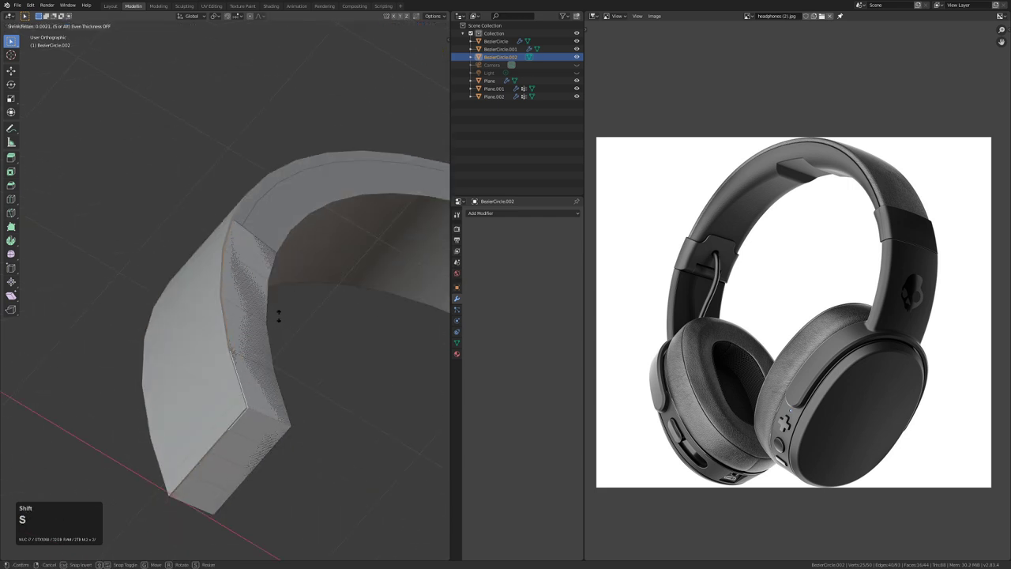
pyautogui.click(278, 315)
pyautogui.middleClick(270, 311)
pyautogui.press('Tab')
pyautogui.scroll(-3)
pyautogui.moveTo(267, 385); pyautogui.dragTo(252, 361)
pyautogui.scroll(-3)
pyautogui.middleClick(284, 383)
pyautogui.scroll(-3)
pyautogui.press('KP_1')
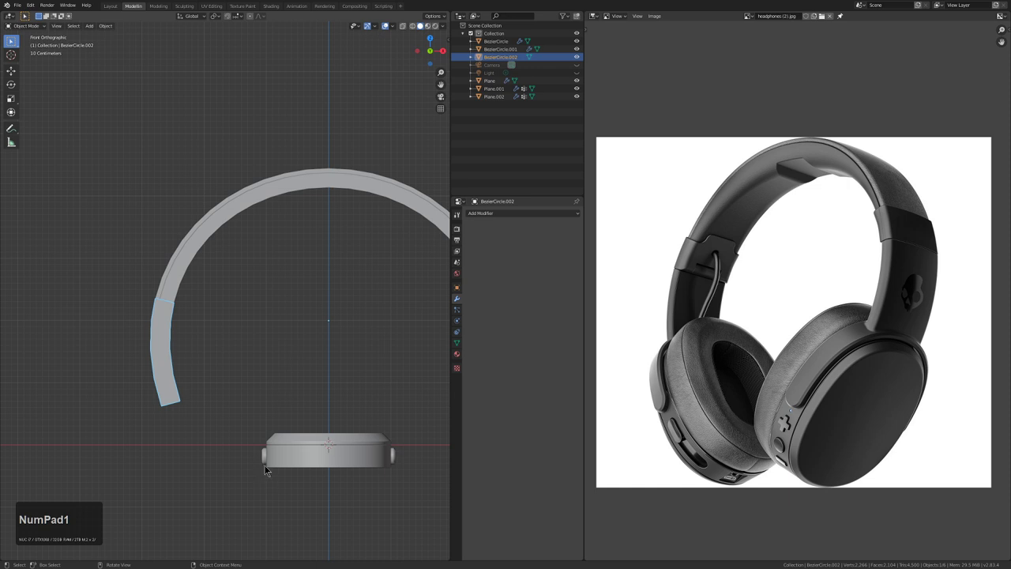
# Select the ear cup planes and rotate them in side view, repeating the rotation
pyautogui.click(268, 463)
pyautogui.middleClick(281, 452)
pyautogui.click(296, 434)
pyautogui.click(298, 402)
pyautogui.press('KP_1')
pyautogui.press('KP_3')
pyautogui.press('r')
pyautogui.press('KP_9')
pyautogui.press('KP_Enter')
pyautogui.press('shift+r')
pyautogui.press('r')
pyautogui.press('KP_1')
# Rotate the ear cup pieces 90° about Z so they stand upright
pyautogui.press('r')
pyautogui.press('z')
pyautogui.press('KP_9')
pyautogui.press('KP_0')
pyautogui.press('KP_Enter')
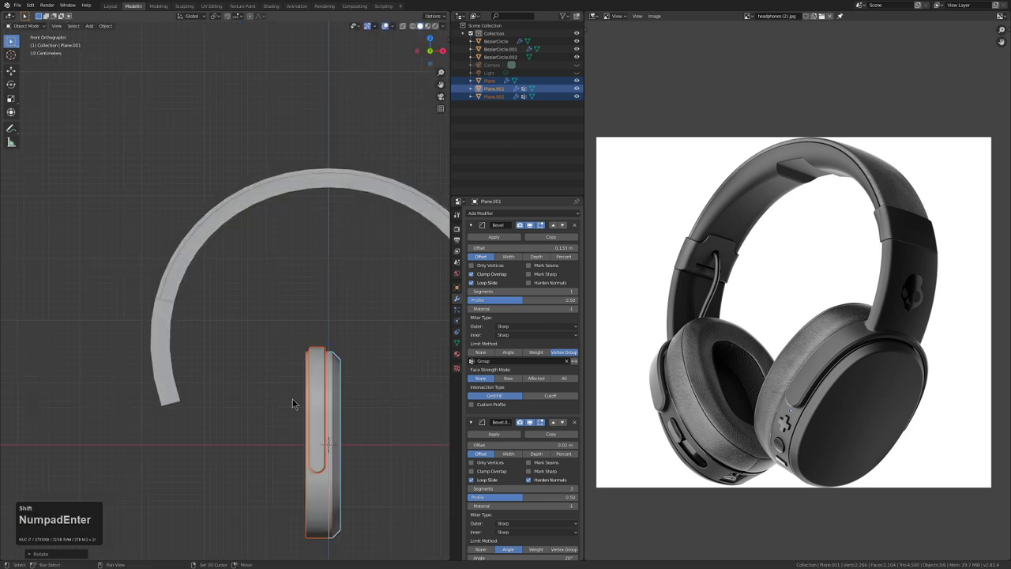
pyautogui.press('shift+r')
pyautogui.press('r')
pyautogui.scroll(-3)
# Move the upright ear cup lower-left toward the headband end, undoing stray rotate and scale attempts
pyautogui.press('g')
pyautogui.click(237, 430)
pyautogui.middleClick(245, 429)
pyautogui.press('r')
pyautogui.click(314, 392)
pyautogui.press('g')
pyautogui.click(330, 401)
pyautogui.press('s')
pyautogui.rightClick(333, 404)
pyautogui.press('ctrl+z')
pyautogui.press('g')
pyautogui.click(360, 401)
pyautogui.middleClick(366, 404)
pyautogui.scroll(3)
pyautogui.middleClick(303, 438)
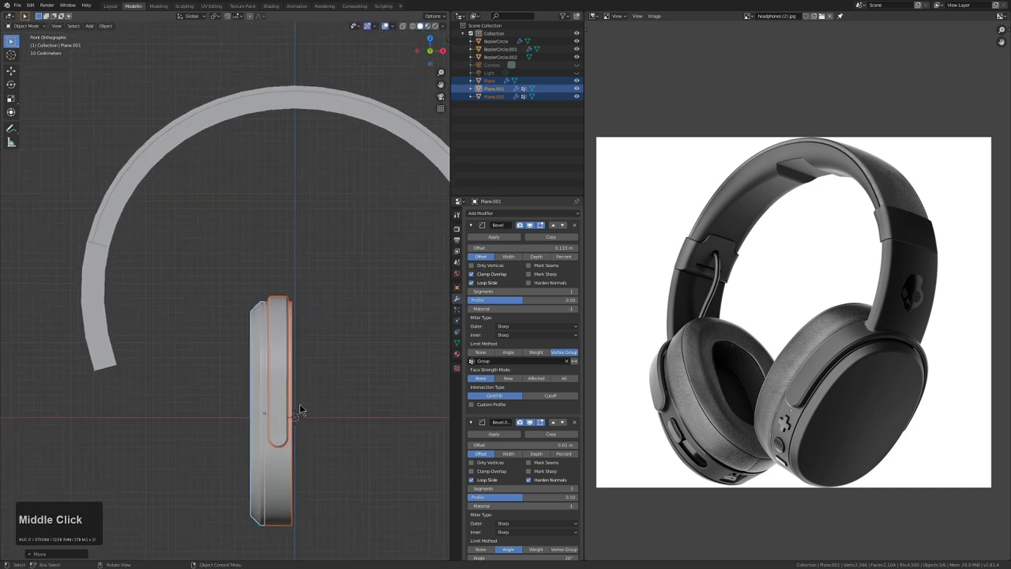
pyautogui.press('ctrl+z')
pyautogui.press('shift+z')
pyautogui.press('shift+a')
# Add a sphere empty at the ear cup centre, resize it and parent the ear cup pieces to it
pyautogui.click(301, 469)
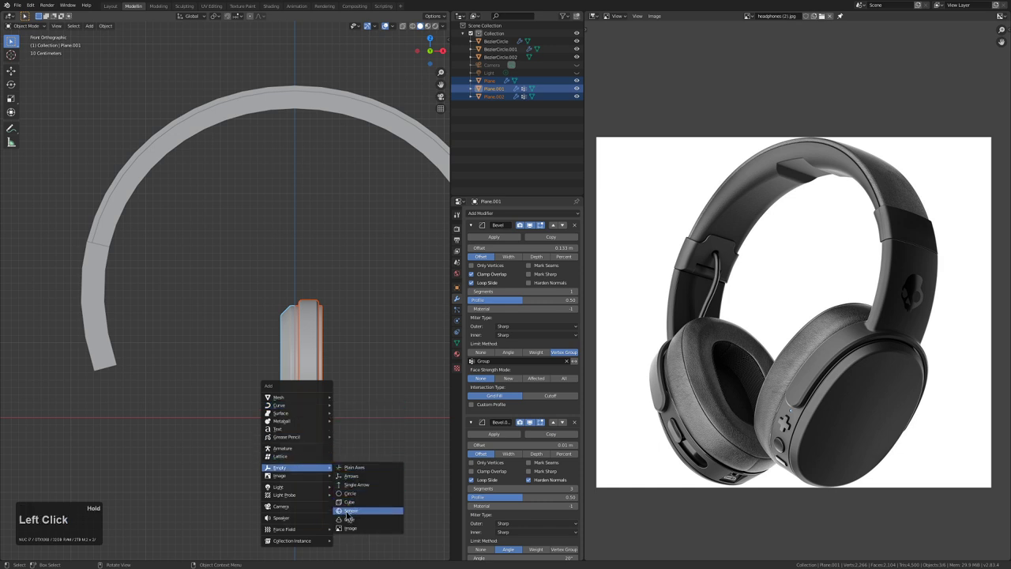
pyautogui.rightClick(311, 418)
pyautogui.click(311, 419)
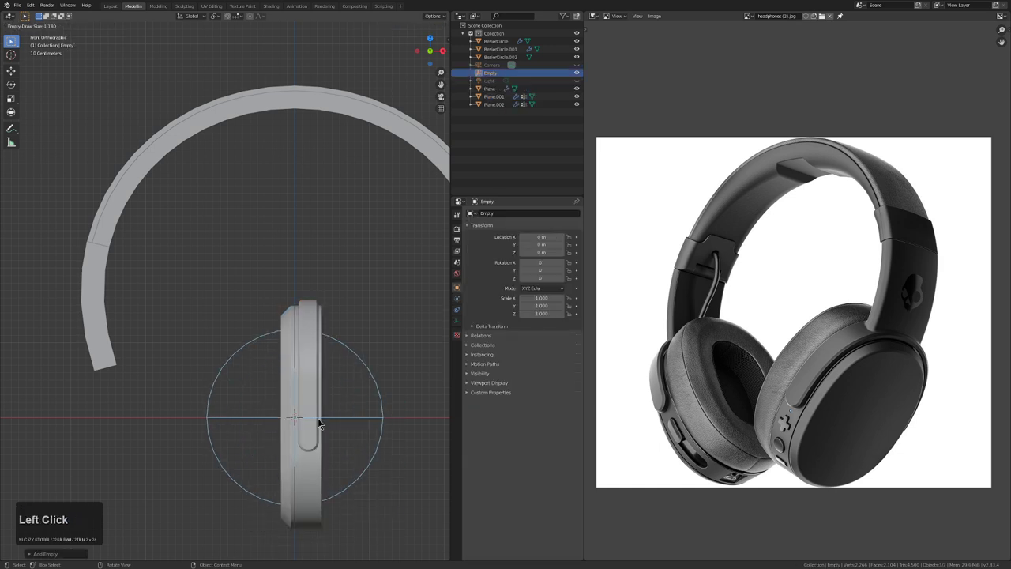
pyautogui.press('Left')
pyautogui.press('ctrl+Left')
pyautogui.press('ctrl+p')
pyautogui.click(357, 331)
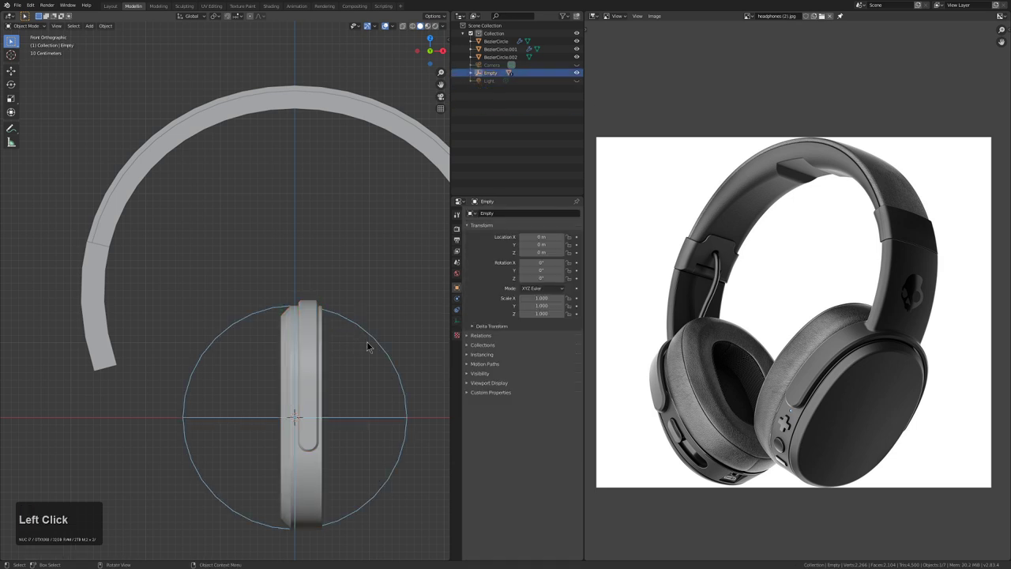
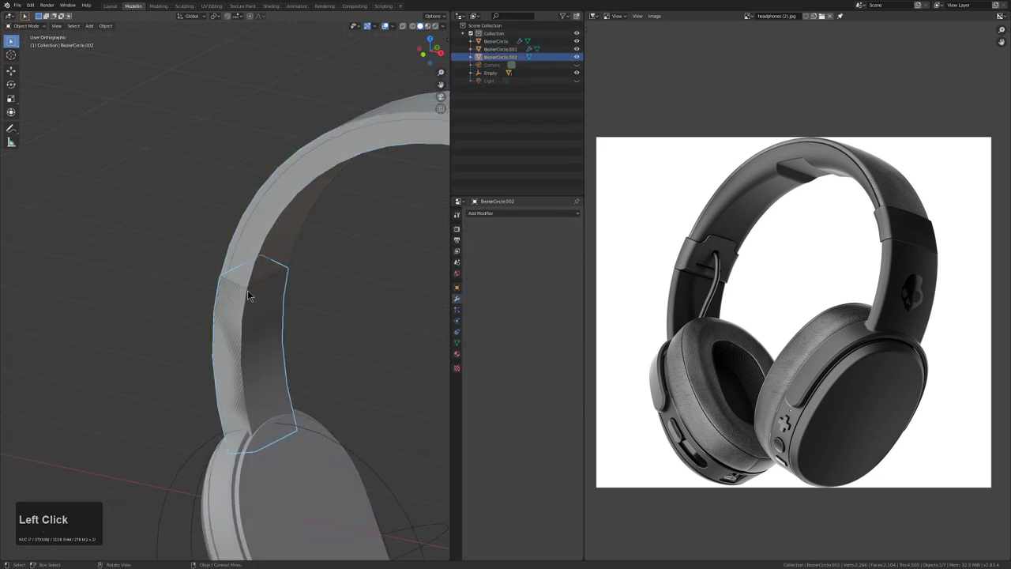
# Enter Edit Mode on the headband and circle-select the faces of the slider section above the ear cup
pyautogui.press('Tab')
pyautogui.scroll(3)
pyautogui.press('3')
pyautogui.middleClick(273, 358)
pyautogui.press('3')
pyautogui.click(275, 391)
pyautogui.middleClick(280, 396)
pyautogui.press('alt+a')
pyautogui.middleClick(291, 454)
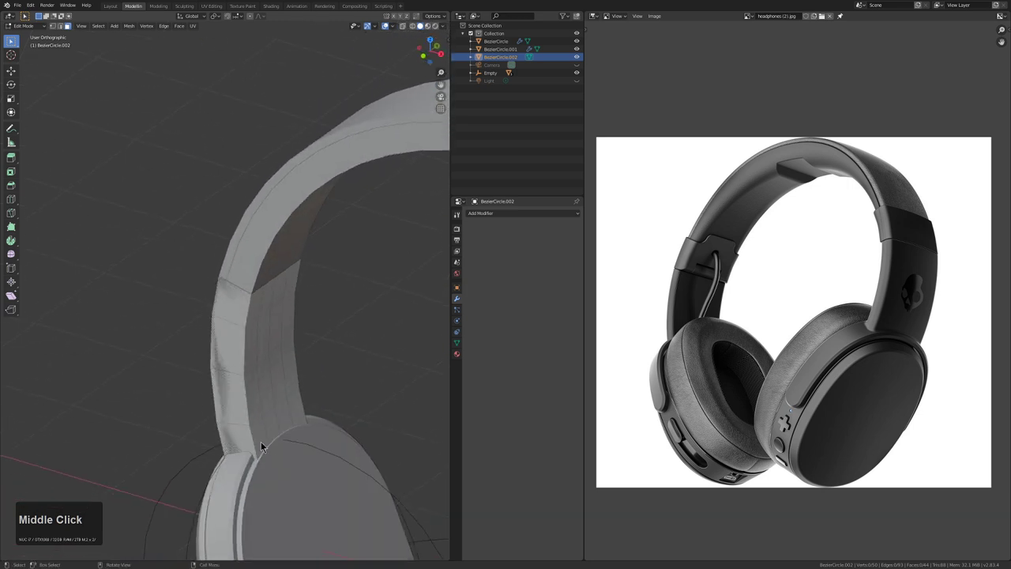
pyautogui.press('c')
pyautogui.scroll(3)
pyautogui.click(277, 421)
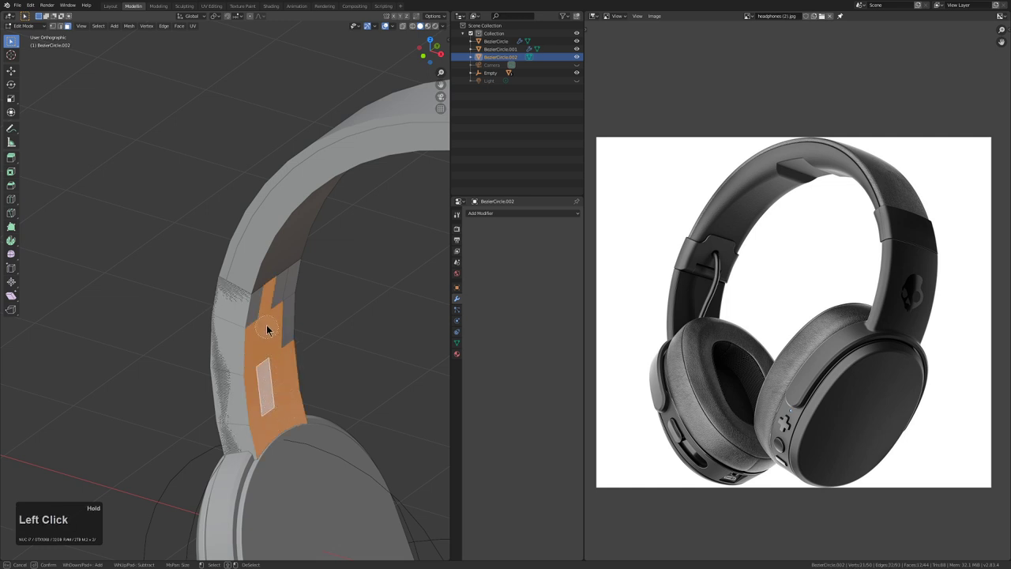
pyautogui.press('Escape')
# Shrink the selected slider faces inward with Alt+S to recess the strip
pyautogui.middleClick(284, 357)
pyautogui.press('alt+z')
pyautogui.middleClick(340, 359)
pyautogui.press('alt+z')
pyautogui.middleClick(328, 409)
pyautogui.scroll(3)
pyautogui.press('alt+s')
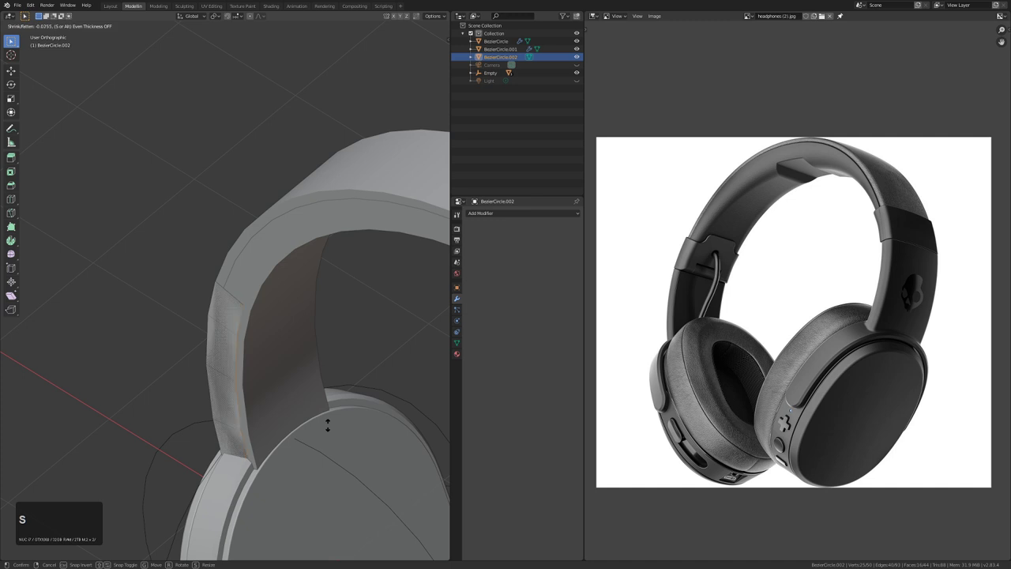
pyautogui.press('shift+s')
pyautogui.click(335, 431)
# Select the remaining slider-section faces and push them inward as well
pyautogui.middleClick(281, 417)
pyautogui.scroll(3)
pyautogui.middleClick(296, 404)
pyautogui.middleClick(286, 398)
pyautogui.press('alt+a')
pyautogui.press('c')
pyautogui.scroll(-3)
pyautogui.click(213, 273)
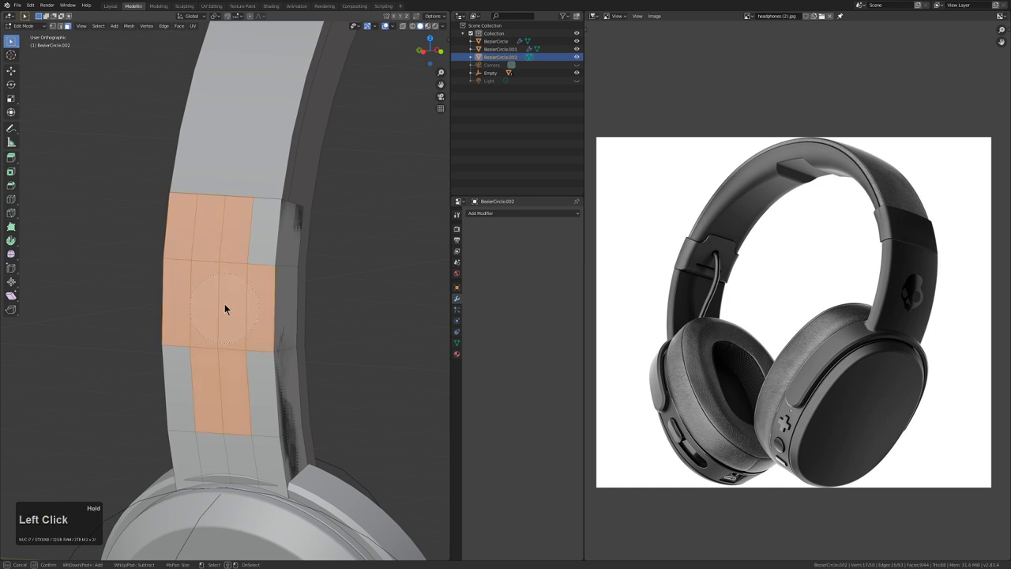
pyautogui.press('Escape')
pyautogui.middleClick(272, 411)
pyautogui.press('alt+s')
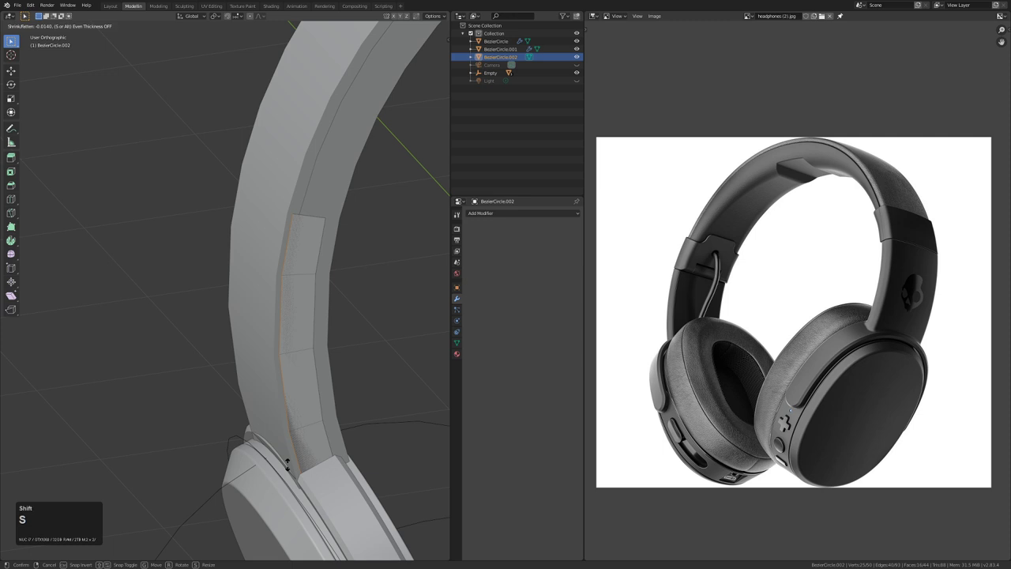
pyautogui.click(293, 468)
# Isolate the slider piece in local view and reopen its mesh in edge select mode
pyautogui.press('Tab')
pyautogui.click(334, 489)
pyautogui.press('KP_Divide')
pyautogui.scroll(3)
pyautogui.middleClick(233, 207)
pyautogui.press('alt+a')
pyautogui.middleClick(265, 311)
pyautogui.click(320, 309)
pyautogui.middleClick(337, 312)
pyautogui.press('Tab')
pyautogui.middleClick(316, 299)
pyautogui.scroll(3)
pyautogui.press('2')
pyautogui.click(330, 328)
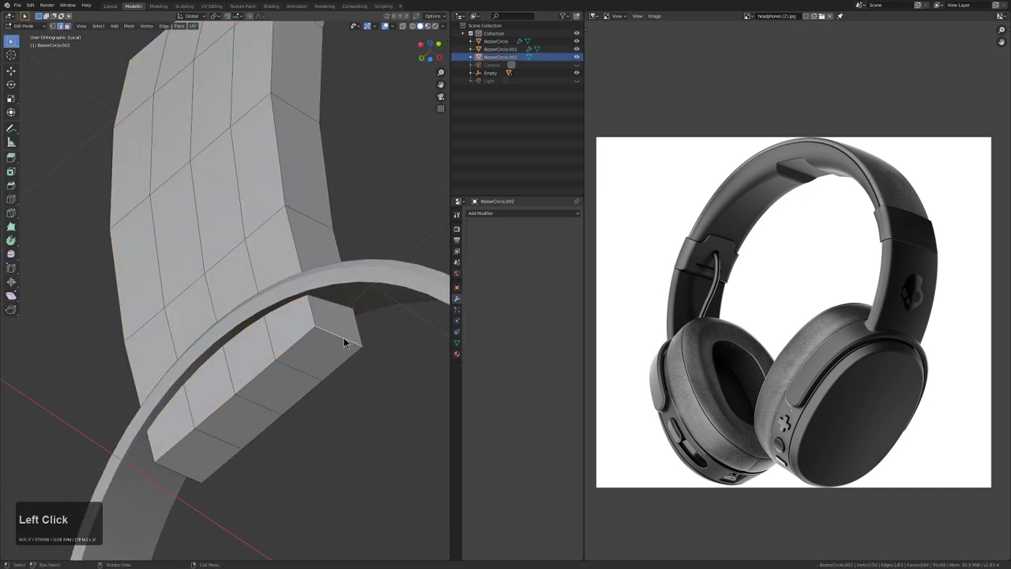
# Edge-slide a loop along the slider block to reshape its lower end
pyautogui.press('g')
pyautogui.press('g')
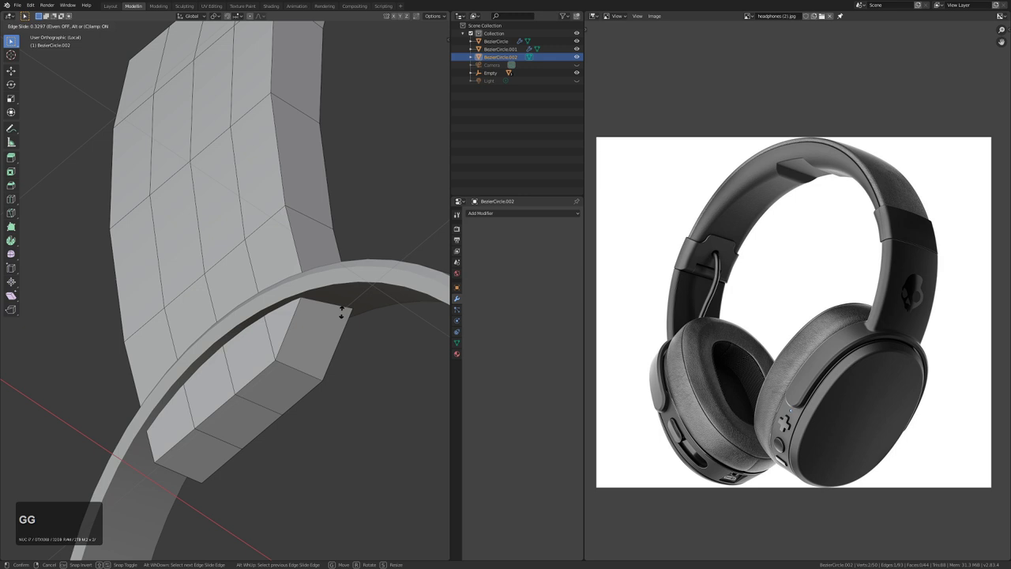
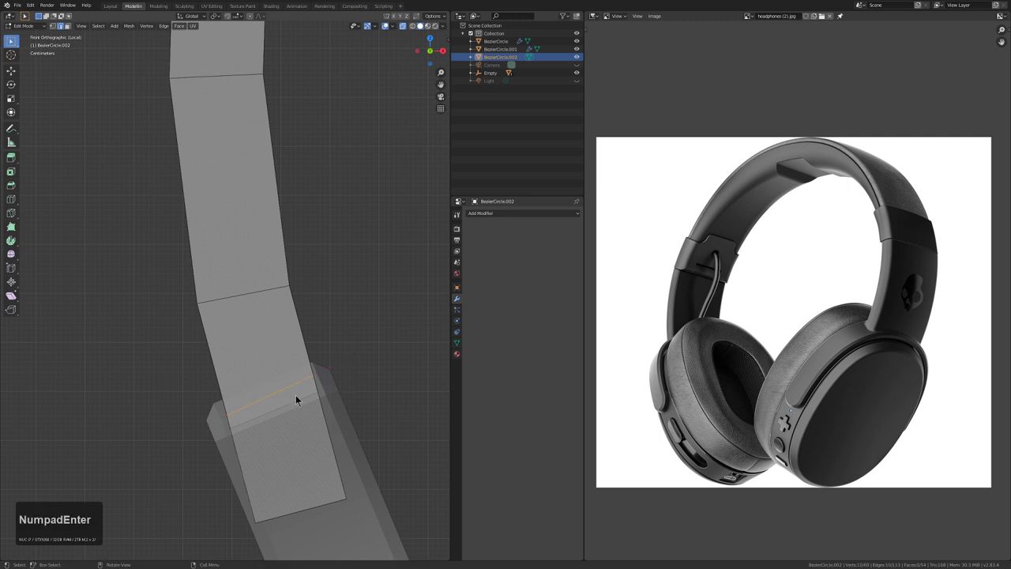
pyautogui.press('v')
pyautogui.rightClick(329, 436)
pyautogui.rightClick(330, 433)
pyautogui.press('ctrl+l')
pyautogui.press('x')
pyautogui.doubleClick(316, 414)
# In front orthographic view, move the slider's bottom edge loop downward toward the ear cup ring
pyautogui.press('alt+z')
pyautogui.middleClick(321, 405)
pyautogui.middleClick(363, 402)
pyautogui.middleClick(282, 407)
pyautogui.scroll(-3)
pyautogui.middleClick(301, 392)
pyautogui.click(318, 380)
pyautogui.middleClick(310, 393)
pyautogui.scroll(-3)
pyautogui.middleClick(226, 392)
pyautogui.middleClick(231, 375)
pyautogui.doubleClick(213, 368)
pyautogui.press('alt+z')
pyautogui.press('KP_1')
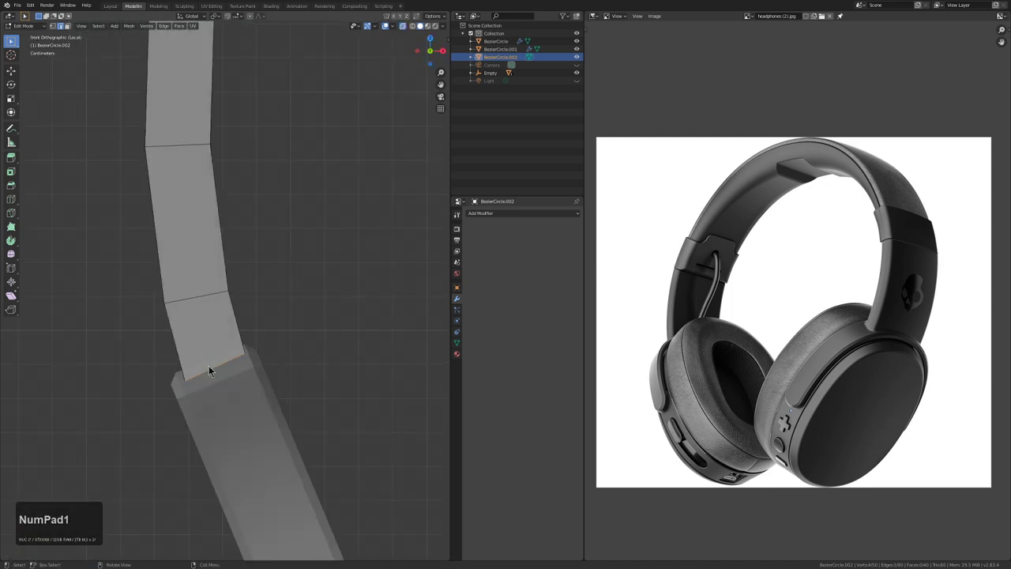
pyautogui.scroll(3)
pyautogui.press('g')
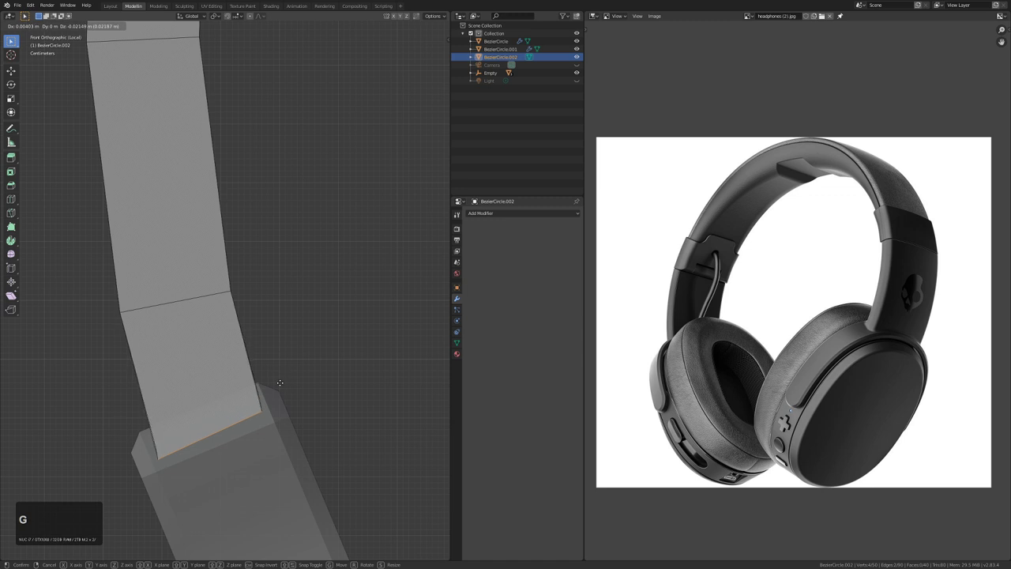
pyautogui.press('shift+g')
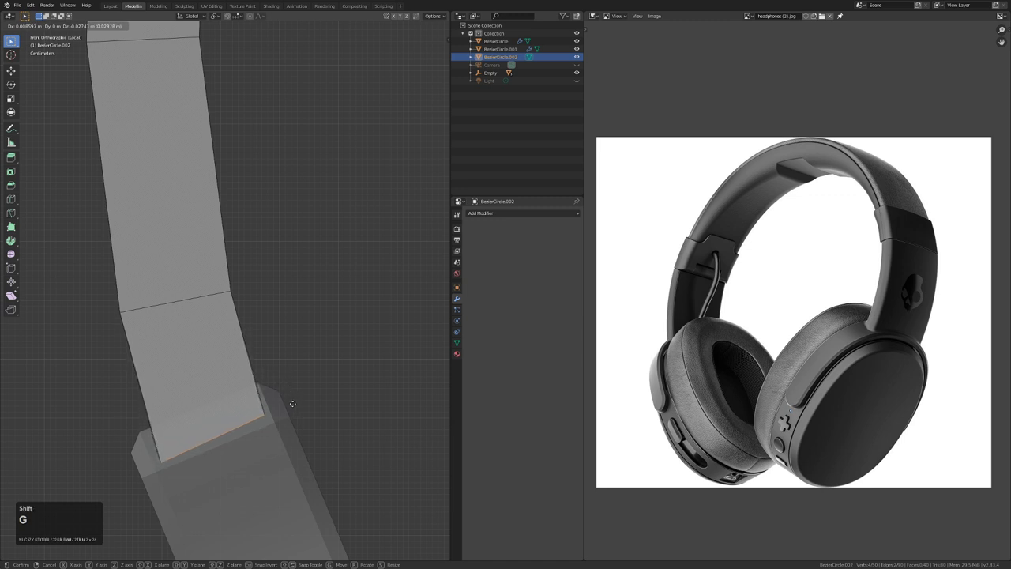
pyautogui.press('Escape')
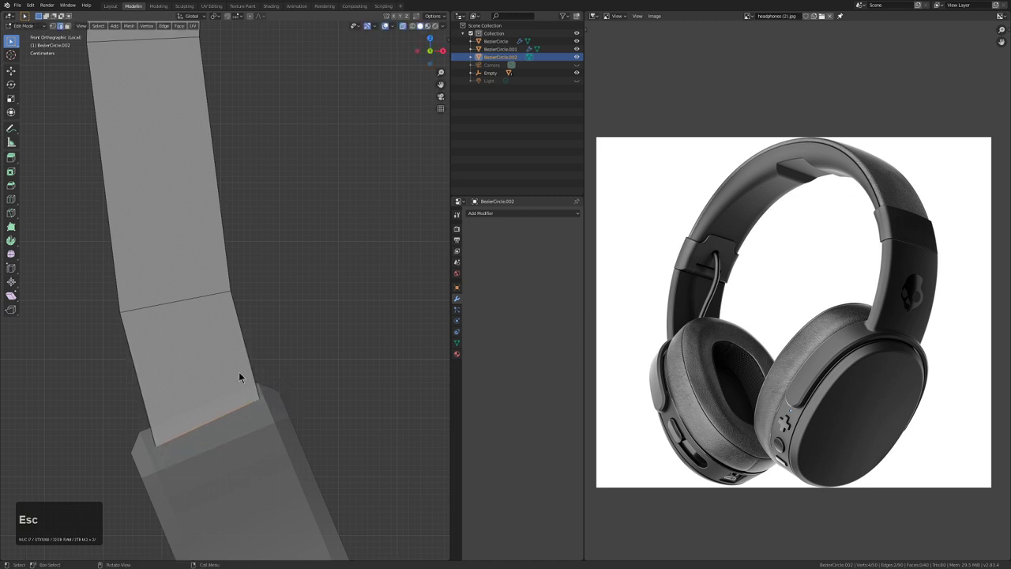
# Reselect the slider's bottom faces and edge loop, checking them from the top view
pyautogui.middleClick(247, 376)
pyautogui.press('alt+z')
pyautogui.middleClick(275, 387)
pyautogui.press('3')
pyautogui.click(318, 379)
pyautogui.press('2')
pyautogui.doubleClick(292, 386)
pyautogui.press('KP_7')
pyautogui.scroll(-3)
pyautogui.middleClick(296, 387)
pyautogui.middleClick(309, 428)
pyautogui.middleClick(303, 325)
pyautogui.press('3')
pyautogui.click(280, 461)
pyautogui.click(244, 460)
pyautogui.click(244, 460)
pyautogui.click(244, 460)
# Orbit around the slider's lower end from side views to inspect how it meets the ear cup
pyautogui.press('shift+KP_1')
pyautogui.press('shift+KP_3')
pyautogui.press('KP_3')
pyautogui.scroll(-3)
pyautogui.middleClick(317, 353)
pyautogui.scroll(3)
pyautogui.press('z')
pyautogui.middleClick(361, 337)
pyautogui.middleClick(256, 353)
pyautogui.middleClick(167, 370)
pyautogui.middleClick(163, 367)
pyautogui.middleClick(255, 332)
pyautogui.middleClick(196, 342)
pyautogui.middleClick(298, 342)
pyautogui.moveTo(289, 334); pyautogui.dragTo(285, 340)
# From front view, select the bottom edge again and move it further down into the ear cup ring
pyautogui.press('KP_1')
pyautogui.press('alt+z')
pyautogui.middleClick(300, 267)
pyautogui.scroll(3)
pyautogui.middleClick(270, 343)
pyautogui.scroll(-3)
pyautogui.press('2')
pyautogui.click(314, 378)
pyautogui.press('alt+z')
pyautogui.middleClick(306, 383)
pyautogui.click(337, 407)
pyautogui.middleClick(207, 366)
pyautogui.middleClick(113, 383)
pyautogui.click(64, 392)
pyautogui.scroll(-3)
pyautogui.press('alt+z')
pyautogui.press('KP_1')
pyautogui.press('KP_3')
pyautogui.press('KP_1')
pyautogui.scroll(3)
pyautogui.press('g')
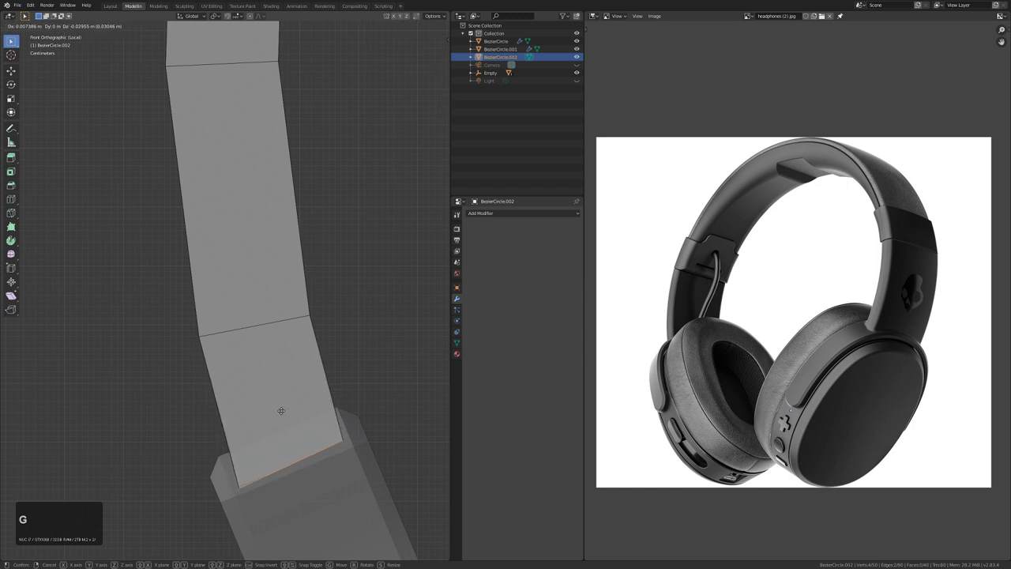
pyautogui.click(288, 413)
# Nudge the slider's bottom edge once more in front view to seat it in the ring
pyautogui.press('alt+z')
pyautogui.scroll(-3)
pyautogui.moveTo(273, 410); pyautogui.dragTo(272, 405)
pyautogui.press('KP_1')
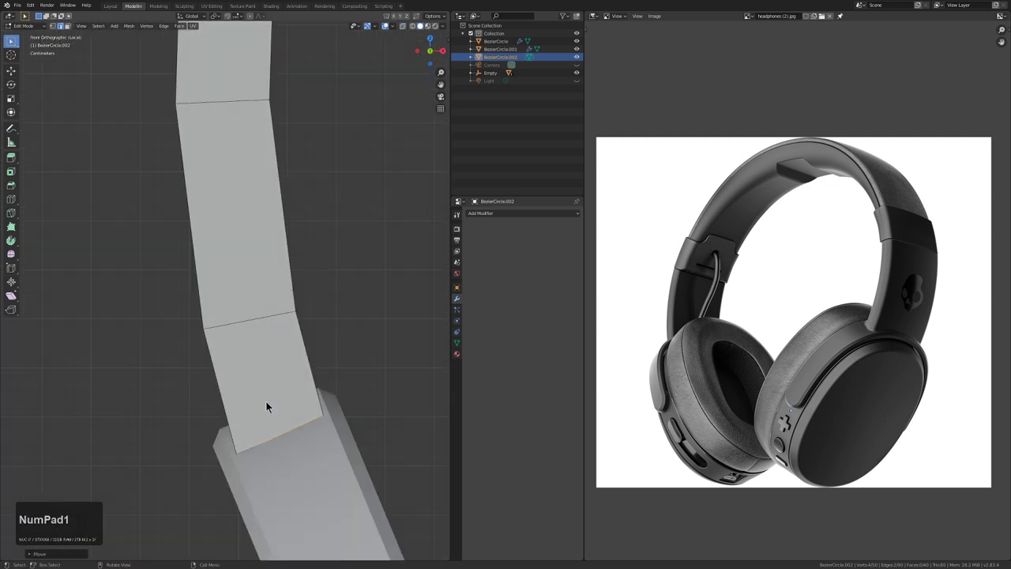
pyautogui.scroll(3)
pyautogui.press('alt+z')
pyautogui.press('g')
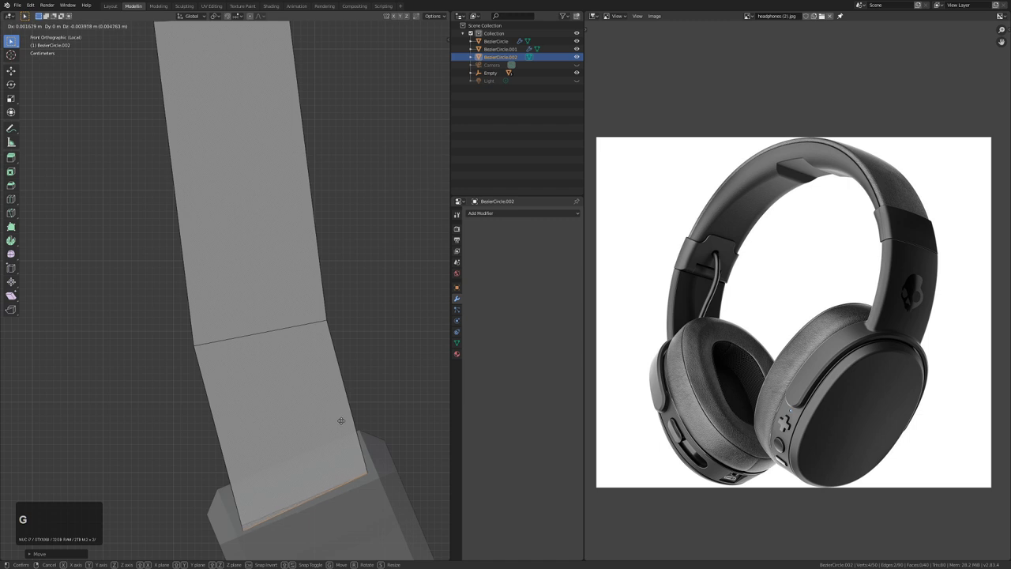
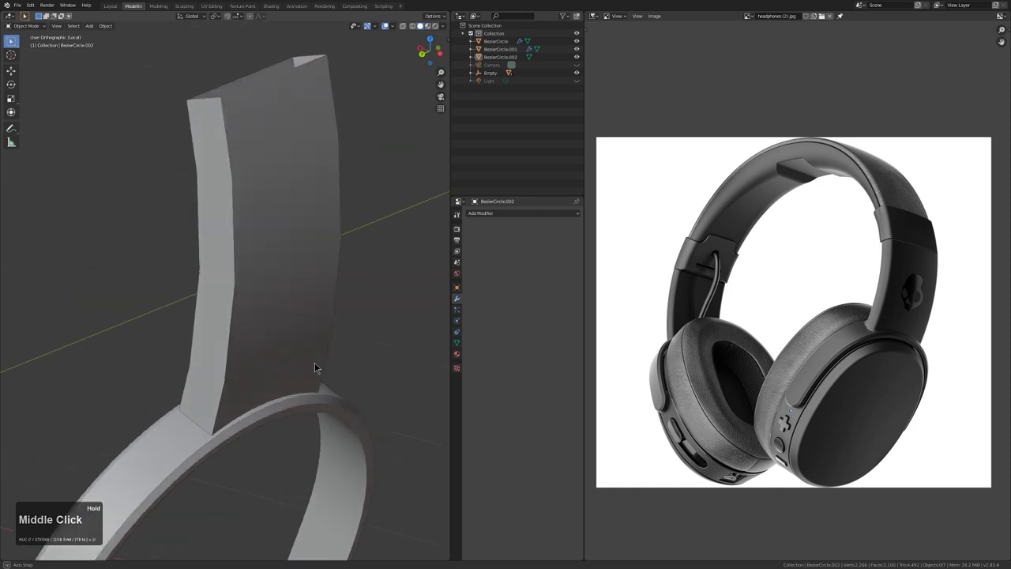
# Select the headband strip Plane.002 and enter Edit Mode in vertex select, framing its rounded end
pyautogui.scroll(-3)
pyautogui.middleClick(313, 416)
pyautogui.middleClick(268, 335)
pyautogui.click(308, 357)
pyautogui.middleClick(359, 380)
pyautogui.middleClick(321, 429)
pyautogui.middleClick(230, 316)
pyautogui.press('Tab')
pyautogui.middleClick(307, 442)
pyautogui.middleClick(268, 415)
pyautogui.press('1')
pyautogui.middleClick(332, 448)
pyautogui.scroll(3)
# Try connecting selected vertices across the rounded end with vertex-path (J), then undo
pyautogui.click(238, 444)
pyautogui.click(250, 442)
pyautogui.click(288, 431)
pyautogui.press('j')
pyautogui.press('shift+j')
pyautogui.middleClick(261, 440)
pyautogui.scroll(3)
pyautogui.click(244, 479)
pyautogui.click(297, 465)
pyautogui.click(314, 454)
pyautogui.press('j')
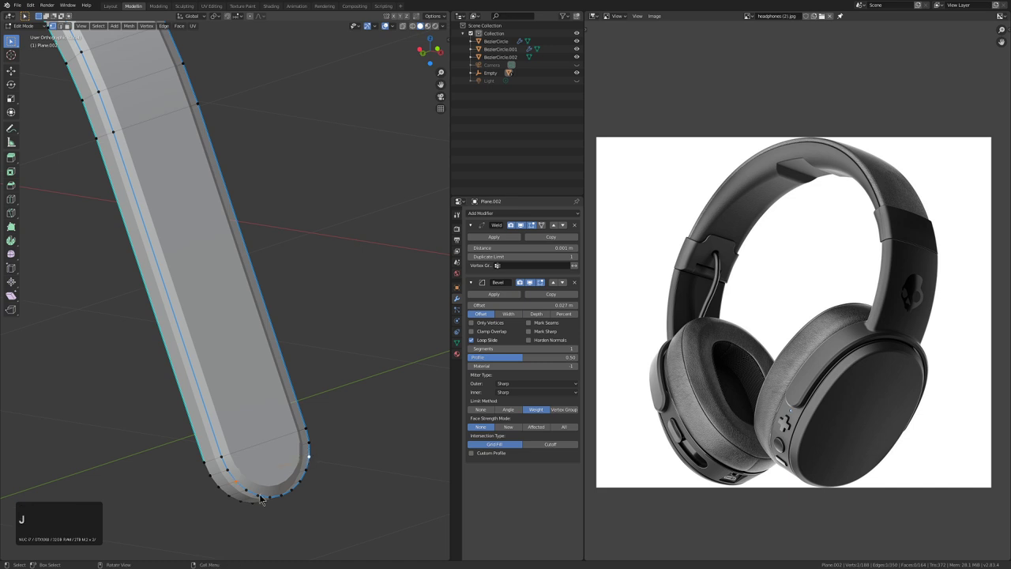
pyautogui.click(263, 495)
pyautogui.click(304, 485)
pyautogui.click(309, 482)
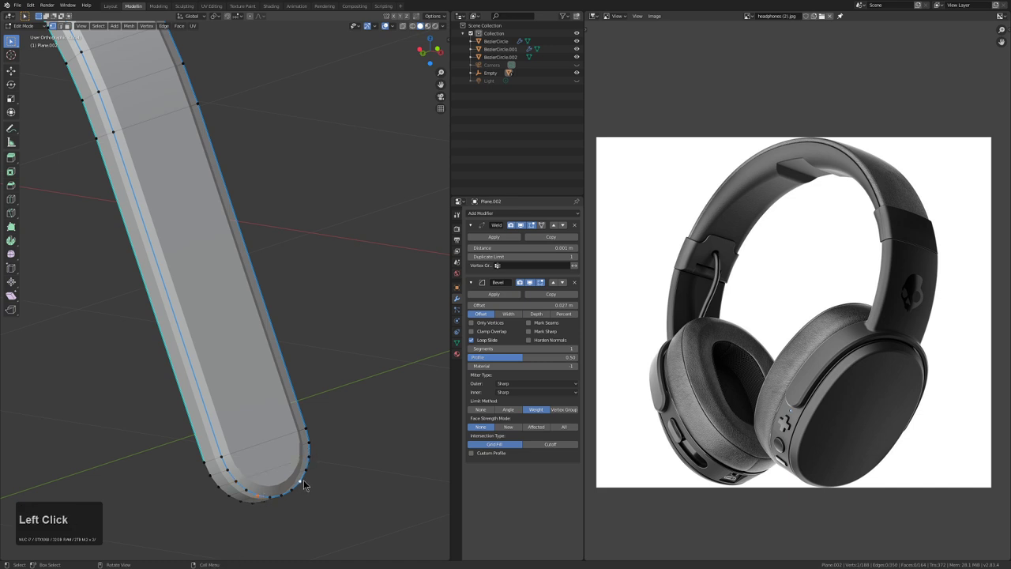
pyautogui.press('j')
pyautogui.press('ctrl+j')
pyautogui.press('ctrl+z')
# Attempt a loop cut and further J vertex connections on the end cap, undoing the result
pyautogui.press('ctrl+r')
pyautogui.press('ctrl+r')
pyautogui.click(272, 448)
pyautogui.rightClick(272, 448)
pyautogui.click(270, 442)
pyautogui.click(279, 469)
pyautogui.click(288, 497)
pyautogui.press('j')
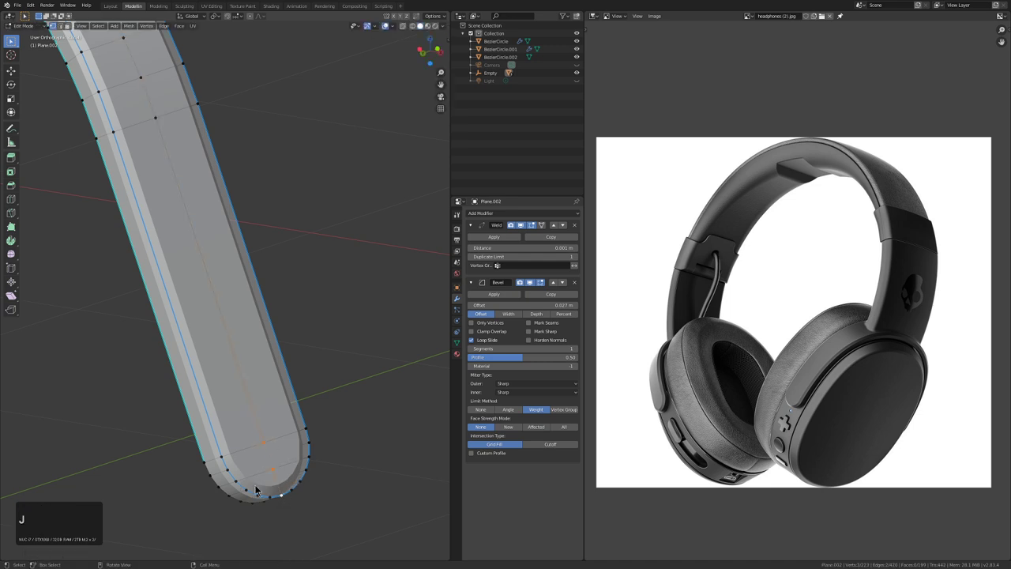
pyautogui.click(263, 493)
pyautogui.click(285, 485)
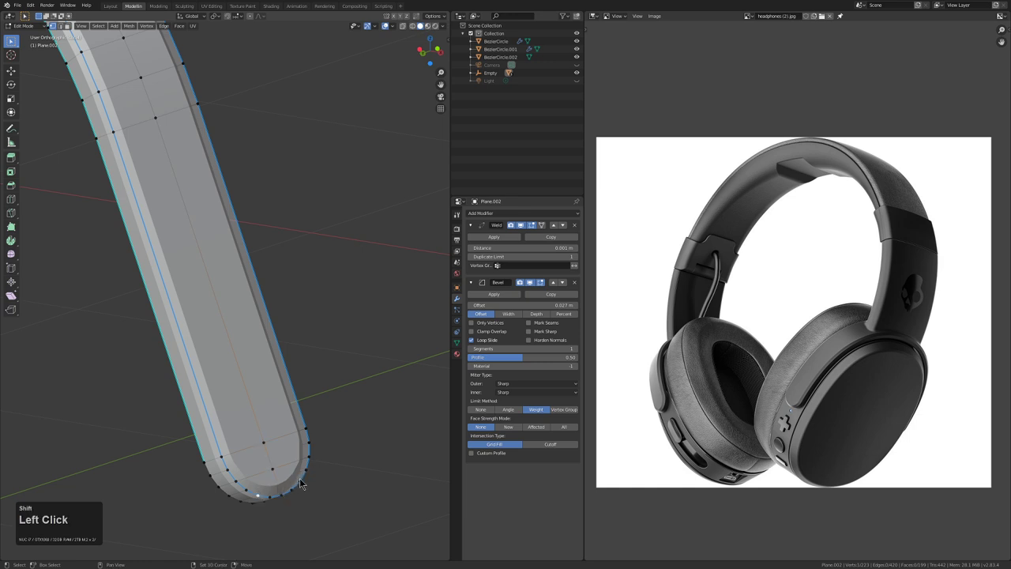
pyautogui.click(319, 485)
pyautogui.press('j')
pyautogui.press('ctrl+j')
pyautogui.press('z')
pyautogui.click(252, 489)
pyautogui.click(299, 477)
pyautogui.click(309, 470)
pyautogui.press('j')
pyautogui.press('ctrl+j')
pyautogui.press('ctrl+z')
# Back in Object Mode apply a modifier with Ctrl+A, then re-enter Edit Mode to inspect the end
pyautogui.press('Tab')
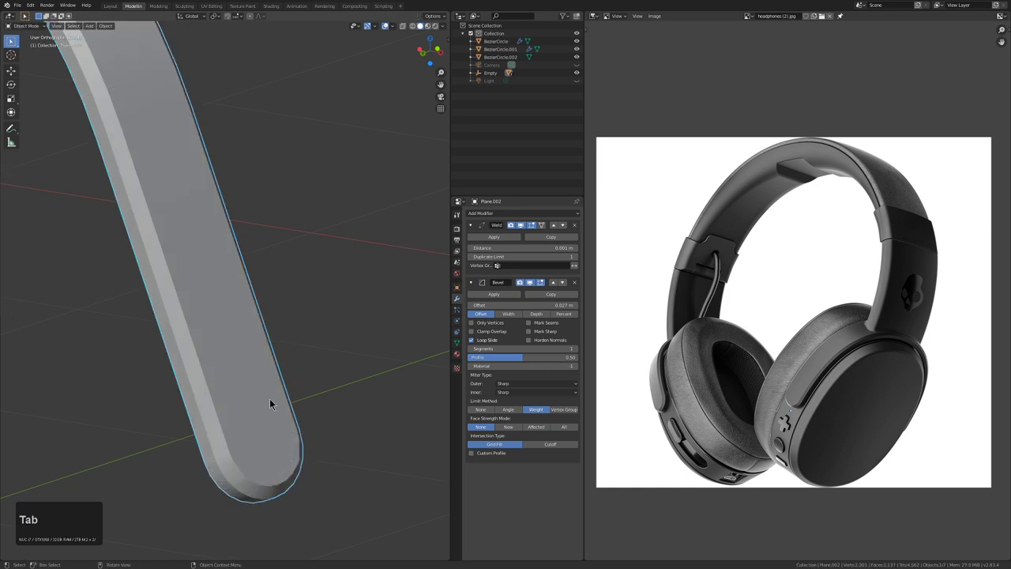
pyautogui.scroll(-3)
pyautogui.middleClick(263, 332)
pyautogui.middleClick(308, 370)
pyautogui.middleClick(295, 343)
pyautogui.press('ctrl+a')
pyautogui.click(286, 339)
pyautogui.press('Tab')
pyautogui.scroll(3)
pyautogui.middleClick(316, 426)
pyautogui.scroll(3)
pyautogui.middleClick(311, 440)
pyautogui.scroll(3)
pyautogui.scroll(3)
pyautogui.middleClick(227, 491)
pyautogui.scroll(3)
# Undo and re-apply the Weld and Bevel modifiers so the rounded end becomes real geometry
pyautogui.press('Tab')
pyautogui.press('ctrl+z')
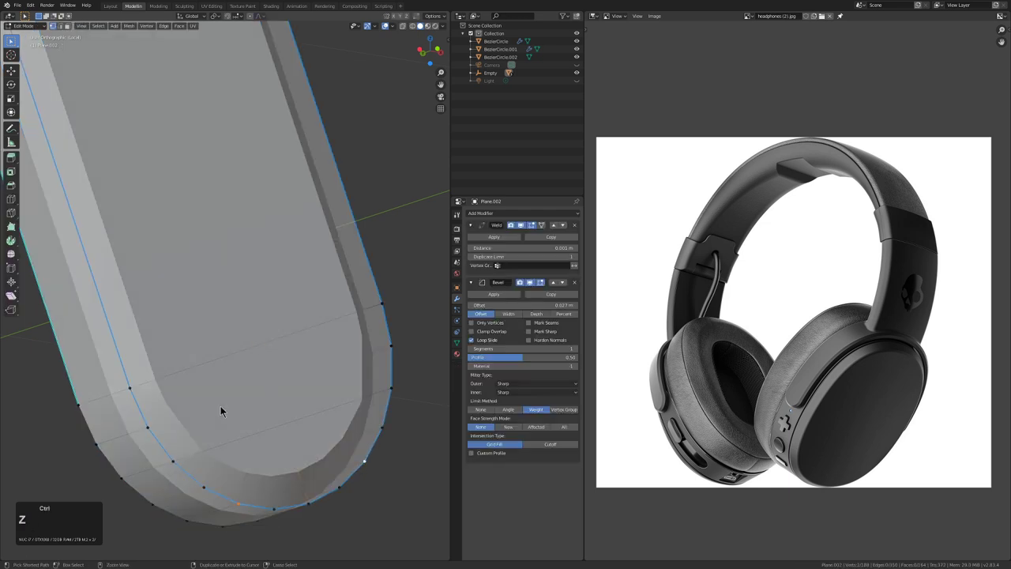
pyautogui.press('ctrl+z')
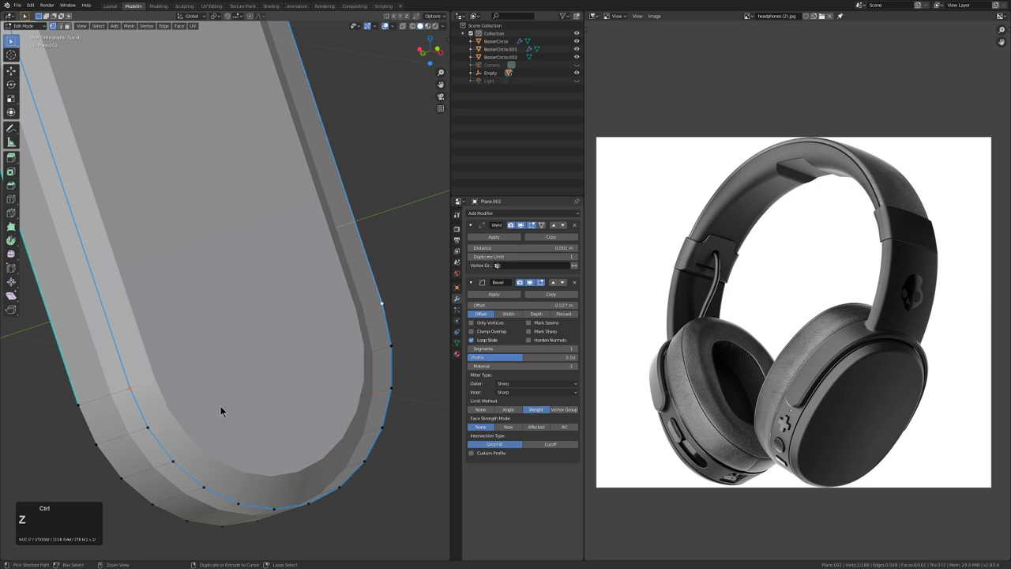
pyautogui.press('Tab')
pyautogui.press('ctrl+a')
pyautogui.click(337, 355)
pyautogui.press('Tab')
# Connect vertex pairs across the rounded end with J, forming a new edge loop
pyautogui.click(168, 370)
pyautogui.click(274, 341)
pyautogui.press('j')
pyautogui.click(194, 432)
pyautogui.click(252, 405)
pyautogui.click(359, 387)
pyautogui.press('j')
pyautogui.click(244, 469)
pyautogui.click(266, 449)
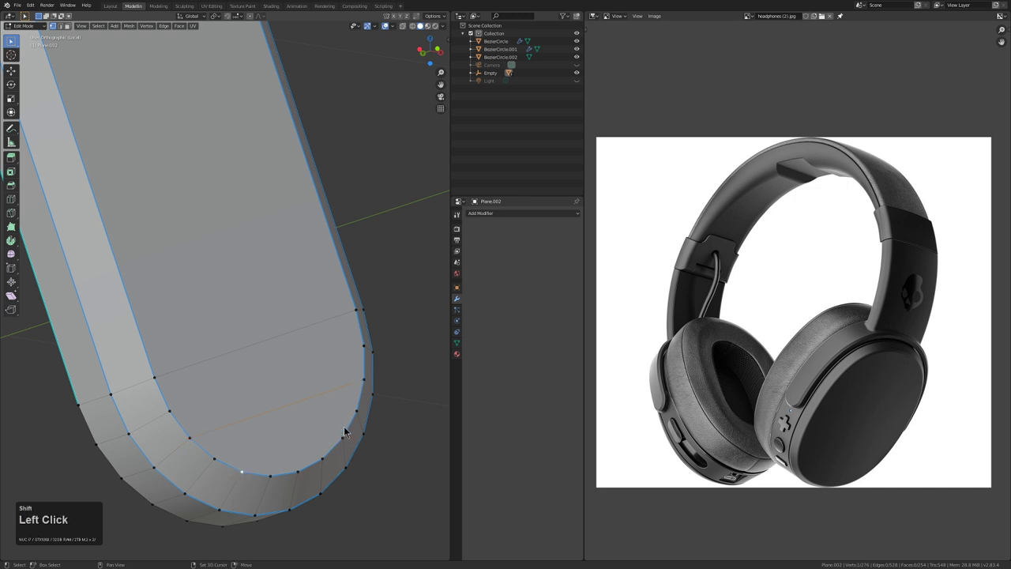
# Try connecting vertices across the rounded end with J, undoing two unsatisfactory attempts
pyautogui.click(349, 438)
pyautogui.click(327, 453)
pyautogui.click(249, 476)
pyautogui.press('j')
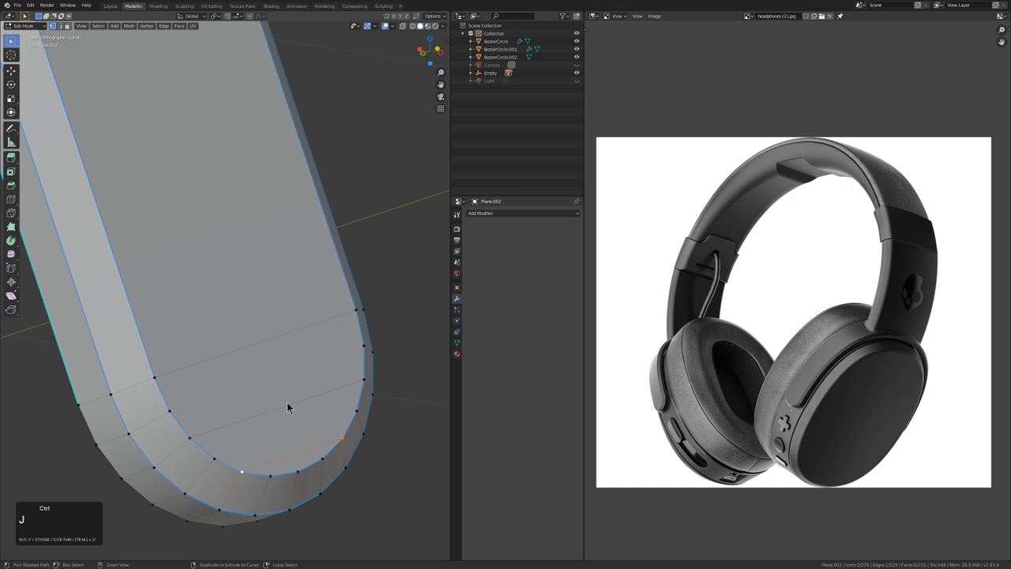
pyautogui.press('ctrl+z')
pyautogui.click(247, 468)
pyautogui.click(265, 461)
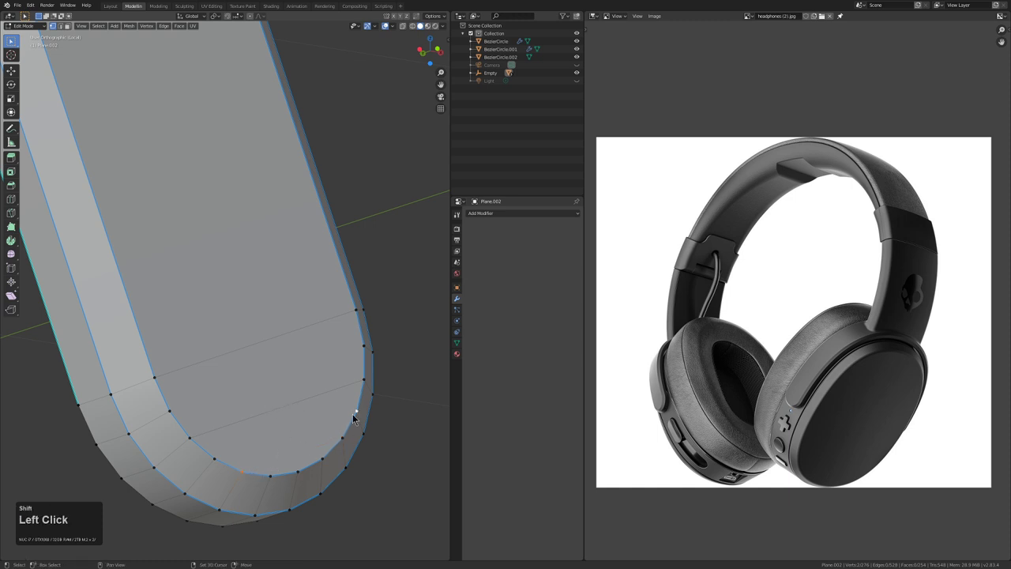
pyautogui.click(336, 439)
pyautogui.click(311, 456)
pyautogui.click(264, 472)
pyautogui.click(256, 463)
pyautogui.press('ctrl+z')
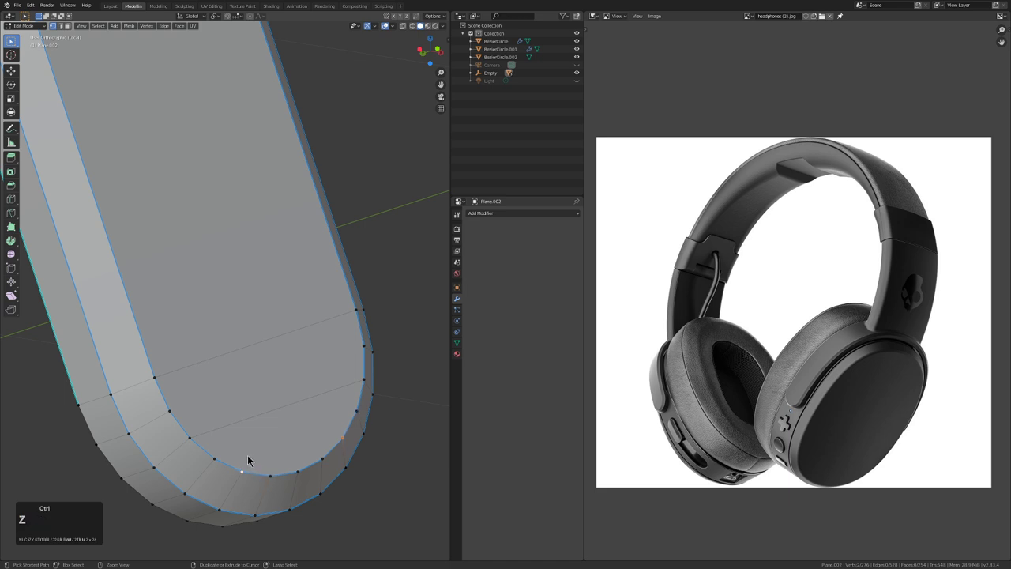
# In wireframe view, connect two vertex paths across the rounded cap with J
pyautogui.press('z')
pyautogui.click(201, 448)
pyautogui.click(271, 408)
pyautogui.click(335, 396)
pyautogui.press('j')
pyautogui.click(248, 471)
pyautogui.click(301, 442)
pyautogui.click(340, 438)
pyautogui.press('j')
pyautogui.press('ctrl+j')
# Add two loop cuts through the rounded end to give the cap more edges
pyautogui.press('ctrl+r')
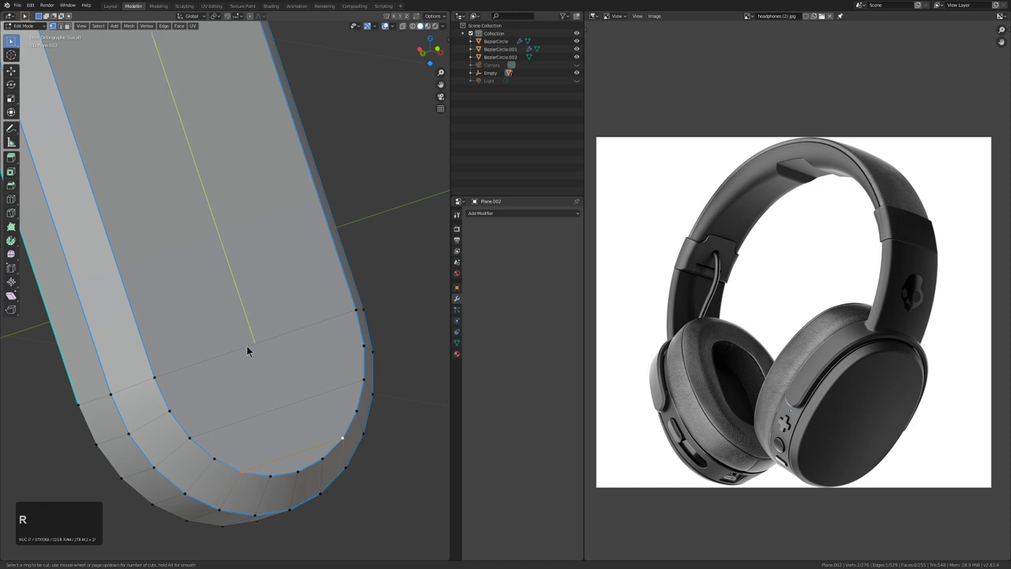
pyautogui.click(251, 348)
pyautogui.rightClick(252, 349)
pyautogui.click(261, 345)
pyautogui.click(281, 391)
pyautogui.click(274, 380)
pyautogui.press('ctrl+r')
pyautogui.click(256, 420)
pyautogui.doubleClick(314, 419)
# Bevel a corner vertex and connect three more vertex paths across the cap with J
pyautogui.press('ctrl+shift+b')
pyautogui.click(352, 437)
pyautogui.click(282, 441)
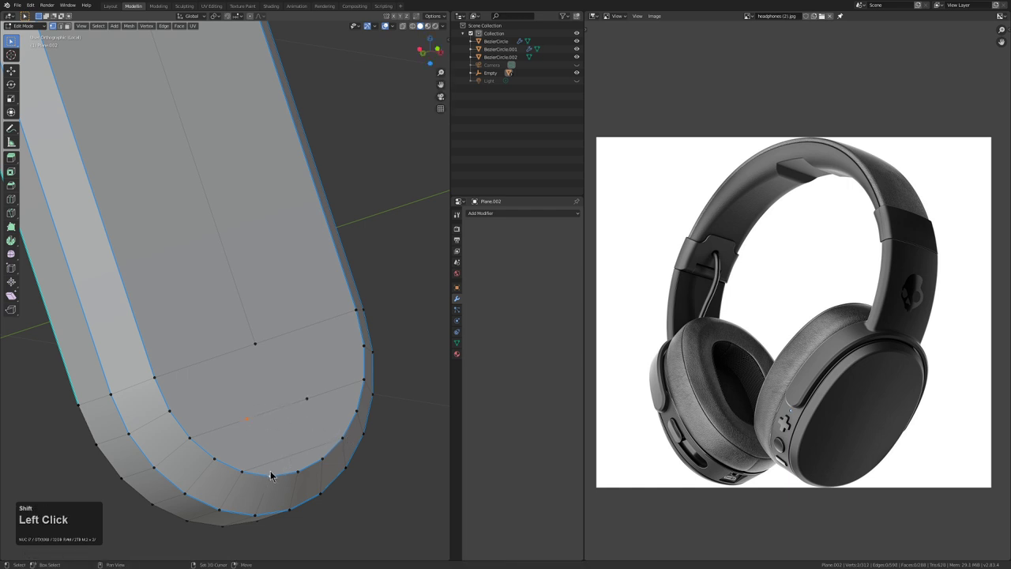
pyautogui.click(305, 465)
pyautogui.press('j')
pyautogui.click(327, 455)
pyautogui.click(315, 400)
pyautogui.click(316, 400)
pyautogui.press('j')
pyautogui.click(301, 470)
pyautogui.click(285, 425)
pyautogui.click(264, 345)
pyautogui.press('j')
# Connect the remaining vertex pairs with J so the cap becomes a grid of quads
pyautogui.click(247, 418)
pyautogui.click(257, 355)
pyautogui.click(256, 350)
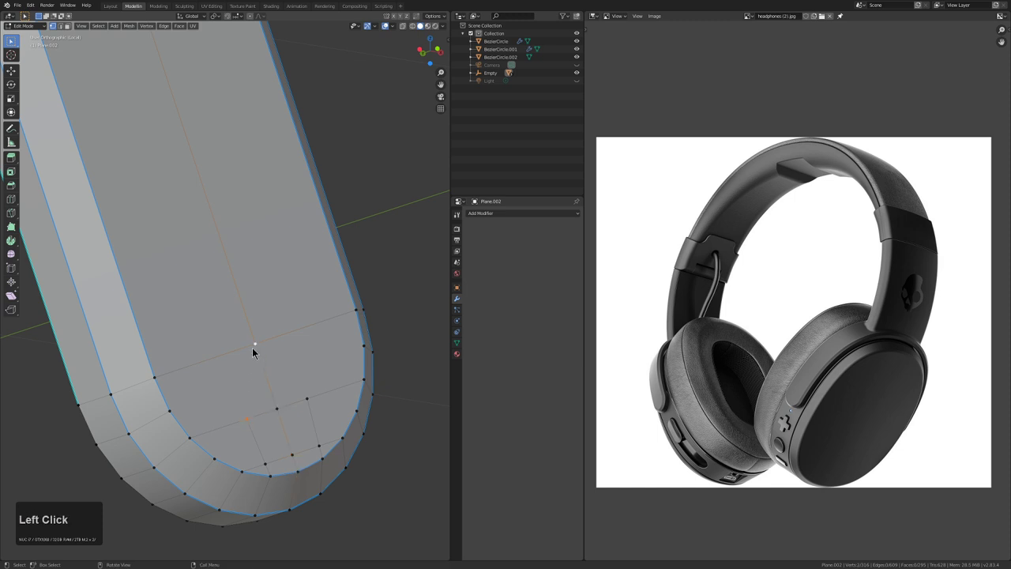
pyautogui.click(295, 379)
pyautogui.click(355, 343)
pyautogui.press('j')
pyautogui.click(257, 417)
pyautogui.click(265, 387)
pyautogui.click(279, 386)
pyautogui.press('j')
pyautogui.click(285, 392)
pyautogui.click(291, 389)
pyautogui.click(312, 400)
pyautogui.press('j')
# Check the capped slider end in Object Mode, then return to Edit Mode with all selected
pyautogui.scroll(-3)
pyautogui.press('Tab')
pyautogui.middleClick(271, 315)
pyautogui.scroll(3)
pyautogui.press('Tab')
pyautogui.scroll(-3)
pyautogui.middleClick(246, 316)
pyautogui.middleClick(299, 383)
pyautogui.scroll(-3)
pyautogui.moveTo(266, 345); pyautogui.dragTo(322, 347)
pyautogui.press('a')
pyautogui.middleClick(281, 353)
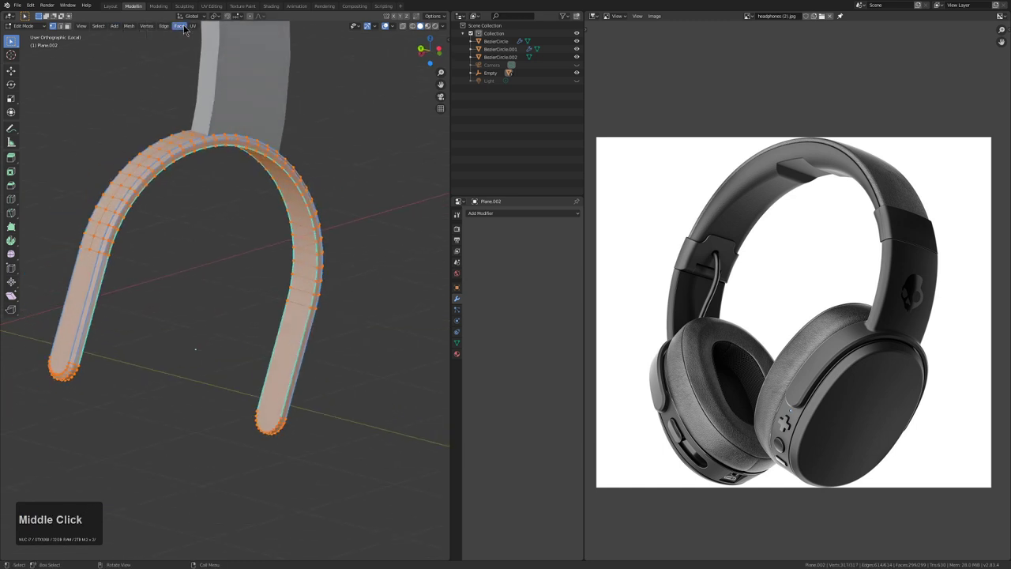
# Preview the slider bar with Subdivision levels 1 and 2, undoing each preview
pyautogui.click(184, 27)
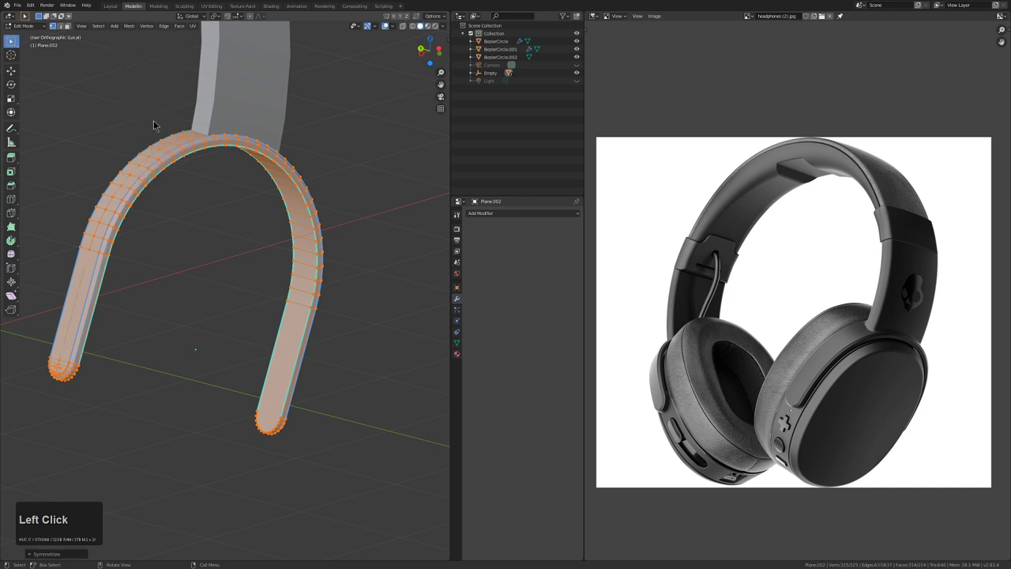
pyautogui.scroll(-3)
pyautogui.middleClick(276, 253)
pyautogui.press('Tab')
pyautogui.middleClick(263, 271)
pyautogui.scroll(3)
pyautogui.press('ctrl+1')
pyautogui.middleClick(248, 292)
pyautogui.scroll(3)
pyautogui.scroll(3)
pyautogui.press('ctrl+z')
pyautogui.press('ctrl+1')
pyautogui.press('ctrl+2')
pyautogui.scroll(3)
pyautogui.press('ctrl+z')
pyautogui.press('Tab')
# Select the long rim edge loops and set their edge crease to 1
pyautogui.press('alt+a')
pyautogui.middleClick(296, 303)
pyautogui.click(338, 302)
pyautogui.press('2')
pyautogui.click(330, 297)
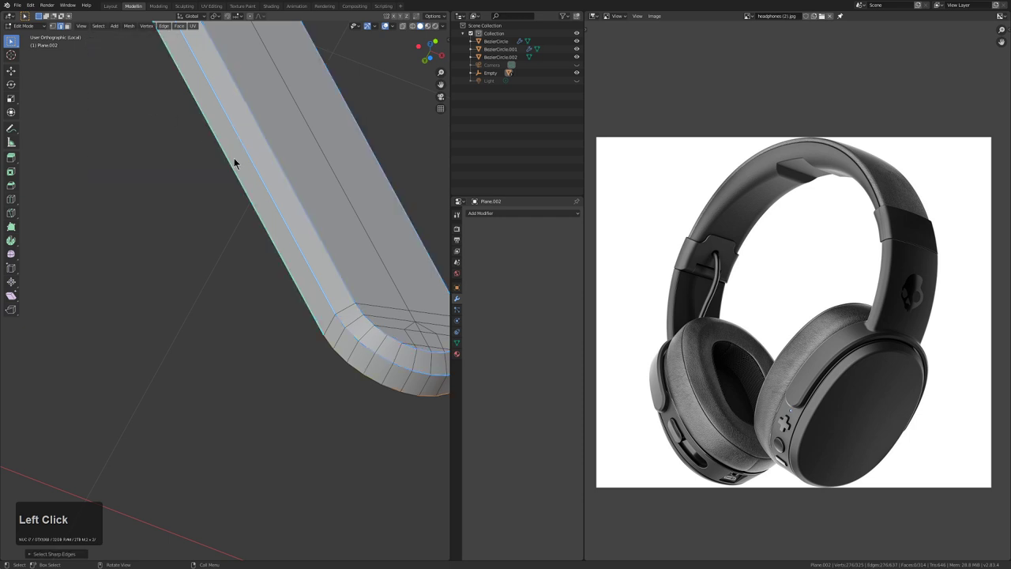
pyautogui.click(284, 219)
pyautogui.middleClick(282, 219)
pyautogui.middleClick(244, 208)
pyautogui.middleClick(259, 221)
pyautogui.press('ctrl+e')
pyautogui.click(251, 210)
pyautogui.press('1')
pyautogui.press('KP_Enter')
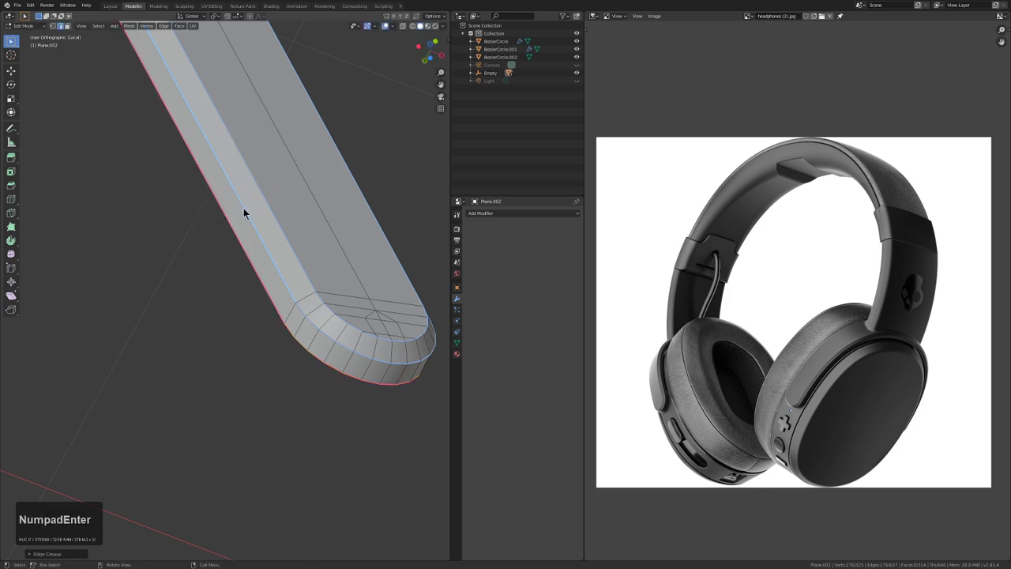
# Add a level-1 Subdivision Surface modifier and inspect the smoothly rounded slider
pyautogui.press('Tab')
pyautogui.scroll(-3)
pyautogui.press('ctrl+1')
pyautogui.middleClick(170, 200)
pyautogui.moveTo(210, 235); pyautogui.dragTo(239, 266)
pyautogui.press('Tab')
pyautogui.click(236, 252)
pyautogui.middleClick(258, 250)
pyautogui.middleClick(312, 255)
pyautogui.middleClick(263, 279)
pyautogui.click(254, 292)
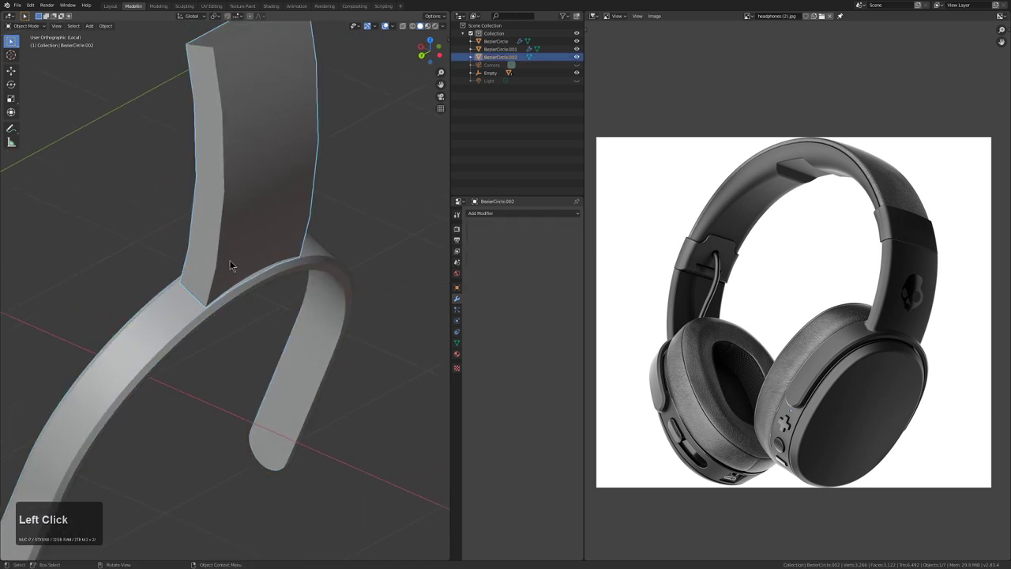
# Join the upright strip into the headband mesh with Ctrl+J and add a Subdivision Surface modifier using creases
pyautogui.click(231, 283)
pyautogui.click(189, 312)
pyautogui.click(184, 305)
pyautogui.click(178, 313)
pyautogui.click(178, 313)
pyautogui.press('ctrl+j')
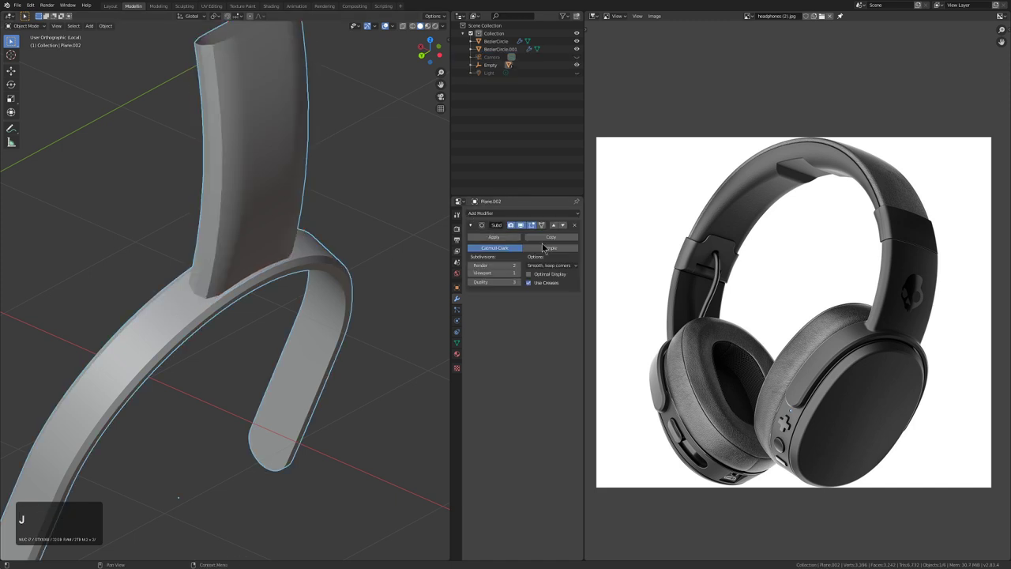
pyautogui.click(534, 230)
# In Edit Mode, select an edge loop on the strip and bevel it with Ctrl+B, checking the result in Object Mode
pyautogui.press('Tab')
pyautogui.middleClick(301, 271)
pyautogui.press('alt+z')
pyautogui.press('alt+a')
pyautogui.press('l')
pyautogui.press('KP_Decimal')
pyautogui.middleClick(275, 298)
pyautogui.middleClick(267, 352)
pyautogui.scroll(-3)
pyautogui.middleClick(288, 349)
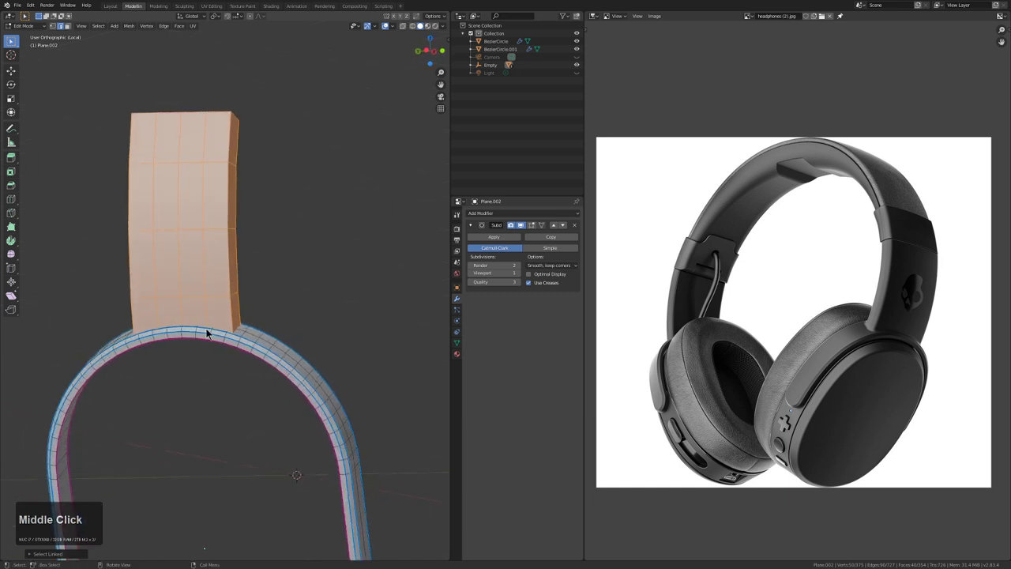
pyautogui.middleClick(195, 252)
pyautogui.scroll(3)
pyautogui.middleClick(209, 236)
pyautogui.middleClick(219, 252)
pyautogui.middleClick(211, 254)
pyautogui.click(212, 254)
pyautogui.doubleClick(213, 190)
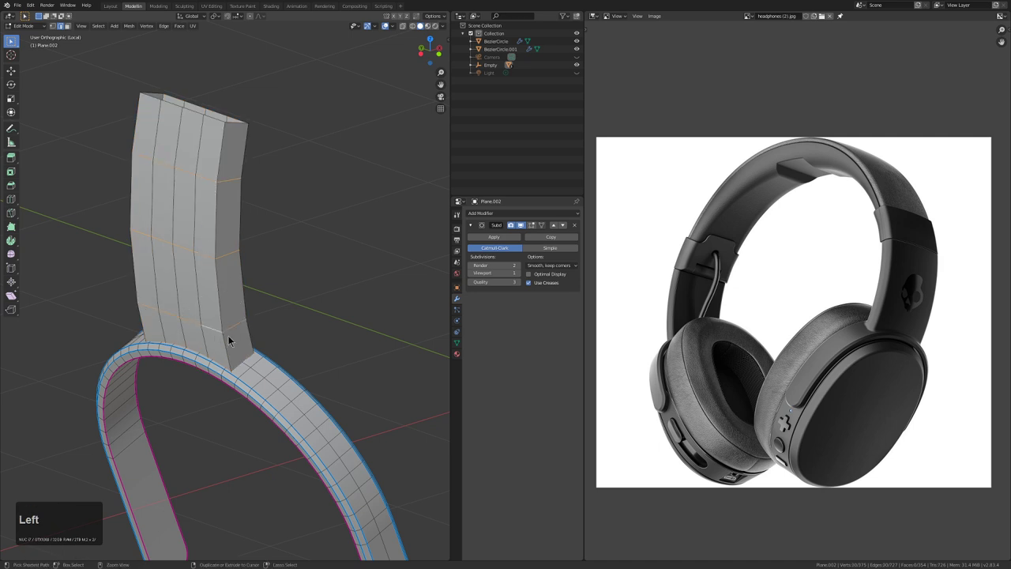
pyautogui.press('ctrl+b')
pyautogui.click(280, 358)
pyautogui.press('Tab')
pyautogui.middleClick(271, 337)
pyautogui.press('Tab')
# Try alternative bevel widths on the strip's loop and undo them
pyautogui.middleClick(224, 282)
pyautogui.press('alt+a')
pyautogui.middleClick(220, 277)
pyautogui.press('z')
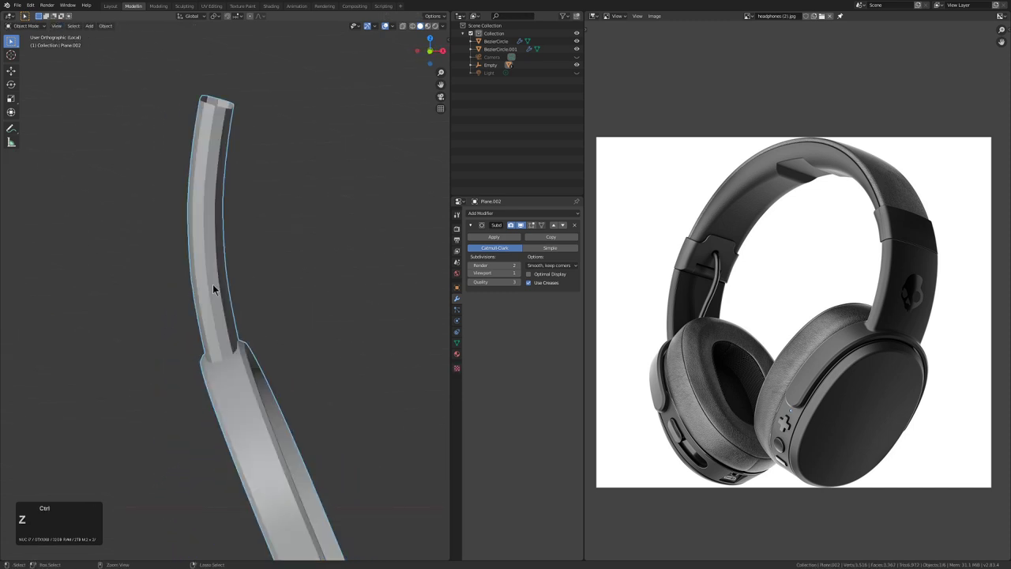
pyautogui.press('ctrl+z')
pyautogui.press('ctrl+b')
pyautogui.click(260, 293)
pyautogui.click(249, 286)
pyautogui.press('alt+a')
pyautogui.moveTo(263, 262); pyautogui.dragTo(221, 271)
pyautogui.middleClick(220, 272)
pyautogui.press('ctrl+z')
# Orbit around the joint and pick vertices where the strip meets the bar
pyautogui.middleClick(227, 274)
pyautogui.middleClick(327, 311)
pyautogui.middleClick(284, 232)
pyautogui.middleClick(353, 321)
pyautogui.middleClick(363, 316)
pyautogui.middleClick(307, 304)
pyautogui.middleClick(360, 360)
pyautogui.click(357, 362)
pyautogui.click(348, 343)
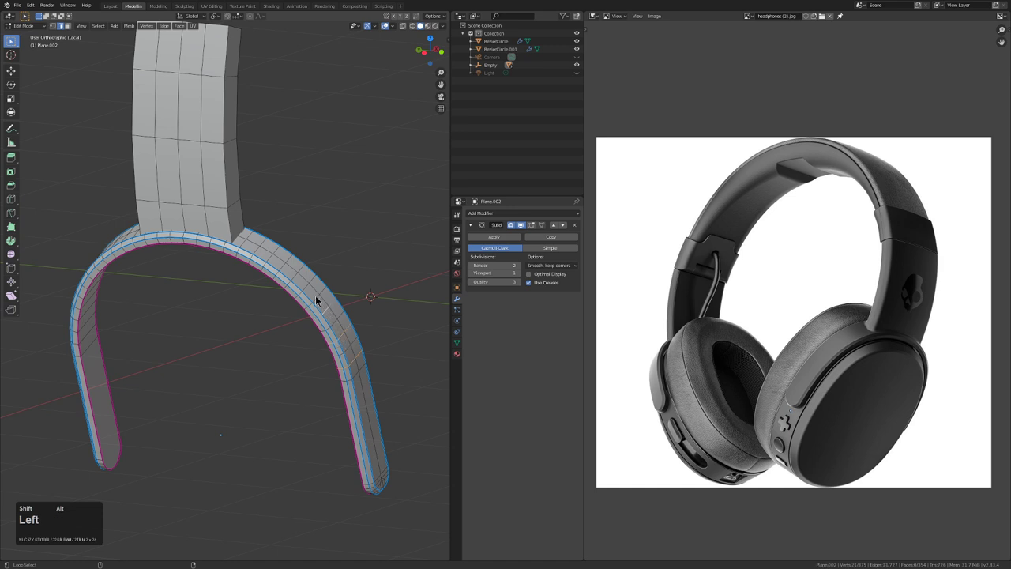
pyautogui.click(287, 268)
pyautogui.click(263, 254)
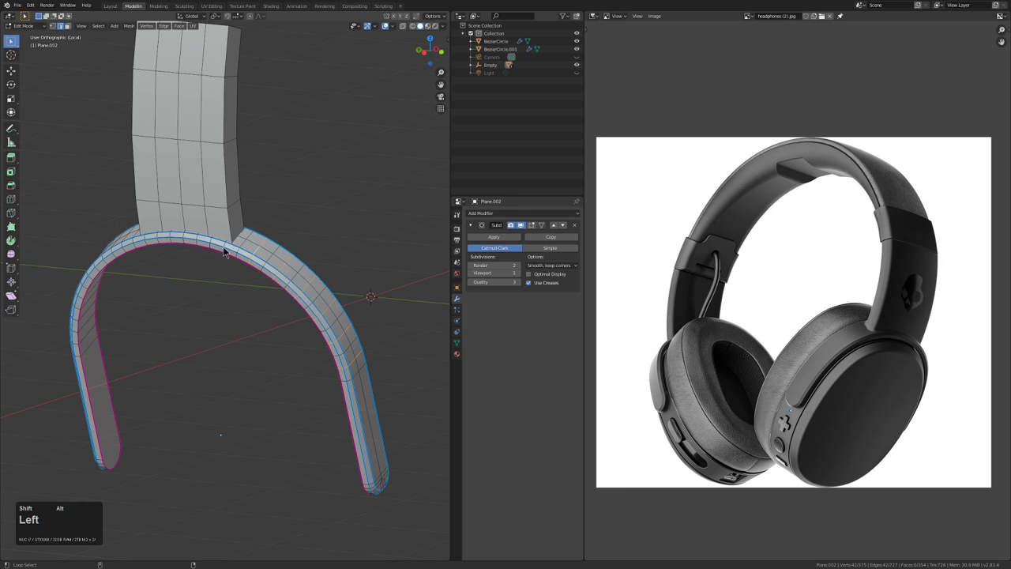
# Extend the selection along the strip's base loop and dissolve it with Ctrl+X
pyautogui.middleClick(233, 260)
pyautogui.middleClick(223, 259)
pyautogui.scroll(3)
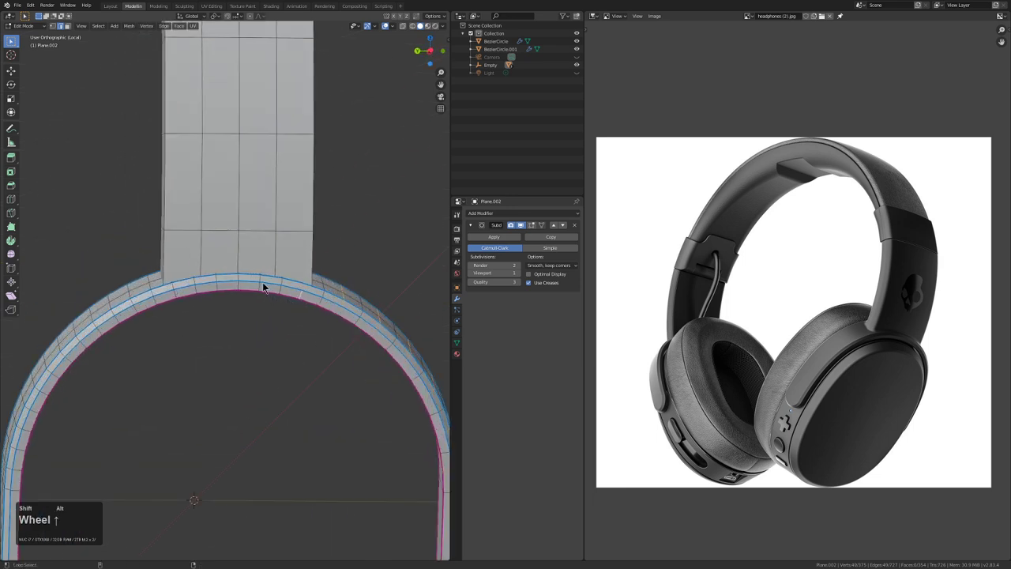
pyautogui.click(262, 289)
pyautogui.click(221, 286)
pyautogui.click(140, 313)
pyautogui.click(105, 334)
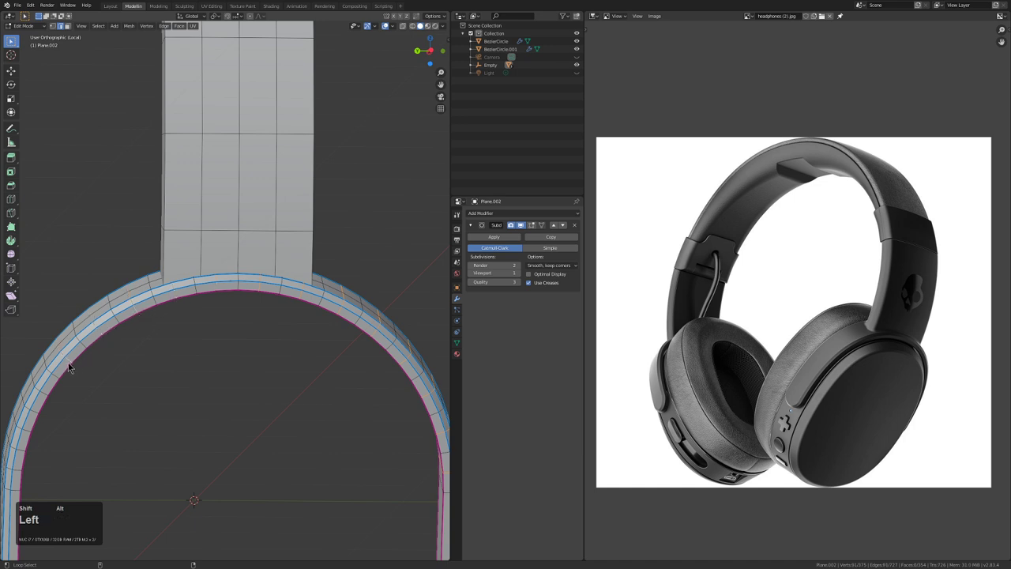
pyautogui.doubleClick(52, 394)
pyautogui.scroll(-3)
pyautogui.scroll(3)
pyautogui.click(158, 360)
pyautogui.scroll(-3)
pyautogui.press('ctrl+x')
# Review the strip-to-band joint from several angles and select the linked strip geometry with L
pyautogui.middleClick(357, 294)
pyautogui.middleClick(229, 369)
pyautogui.middleClick(228, 334)
pyautogui.middleClick(270, 356)
pyautogui.scroll(3)
pyautogui.middleClick(293, 328)
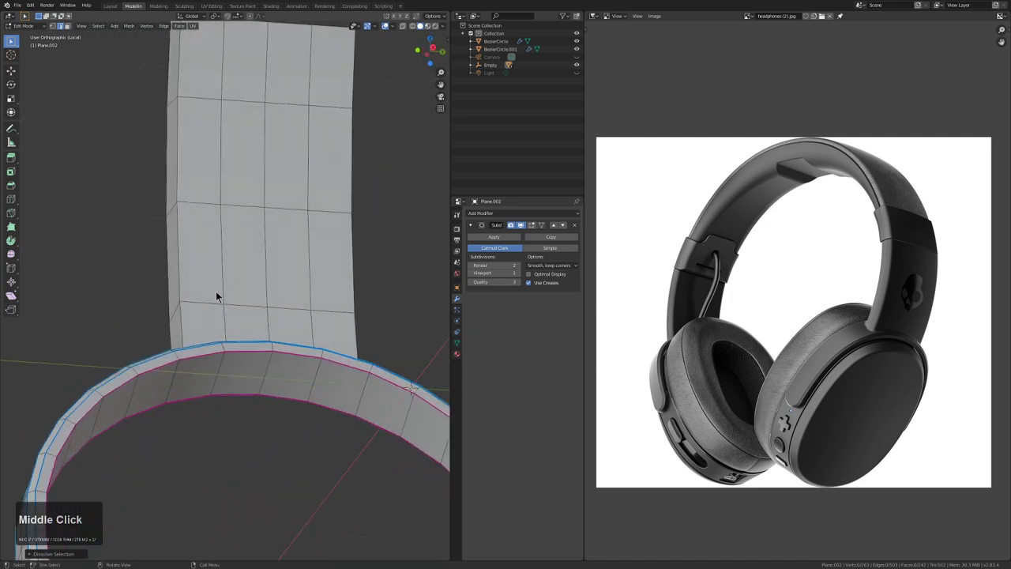
pyautogui.scroll(-3)
pyautogui.middleClick(274, 352)
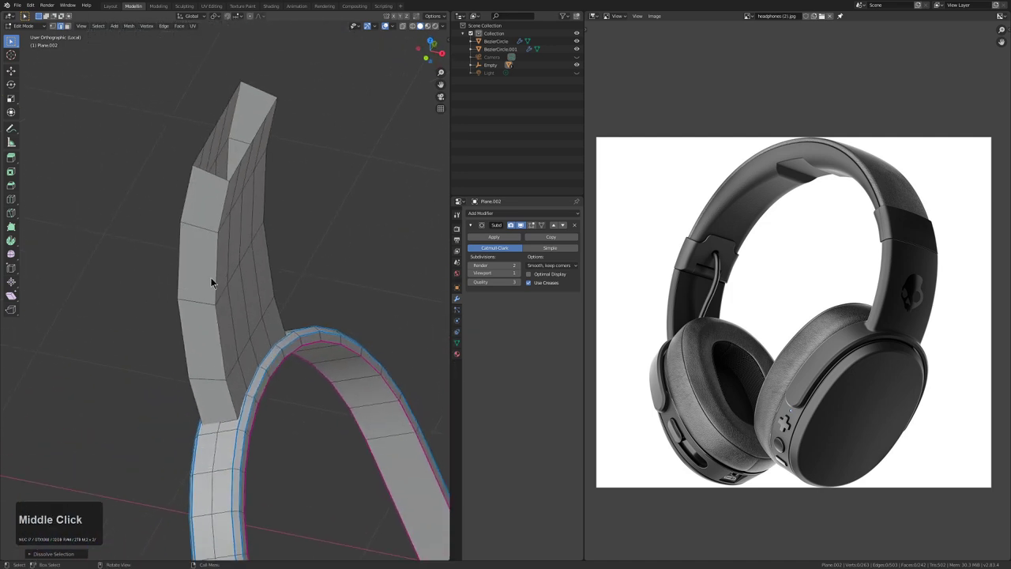
pyautogui.press('l')
pyautogui.press('space')
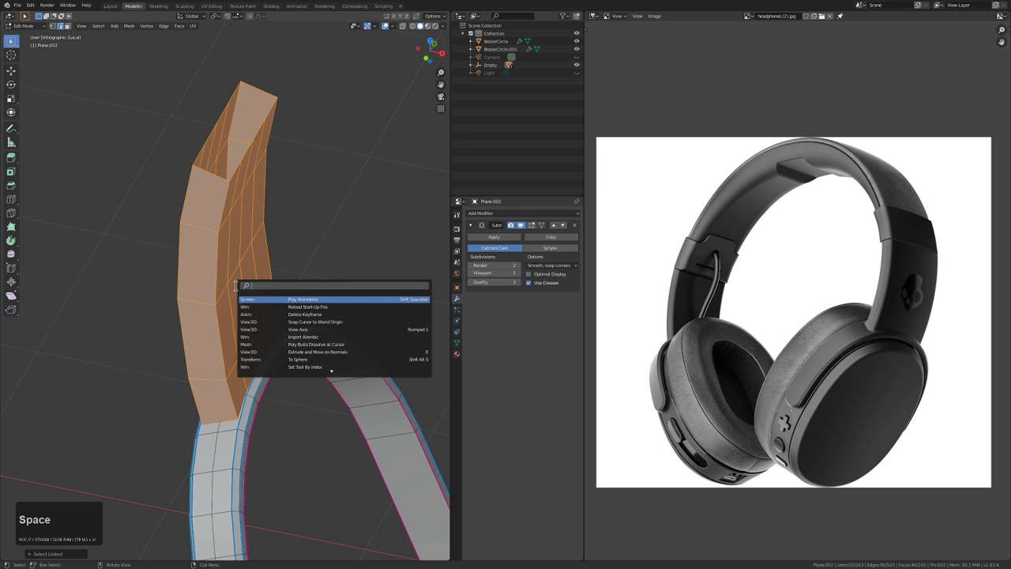
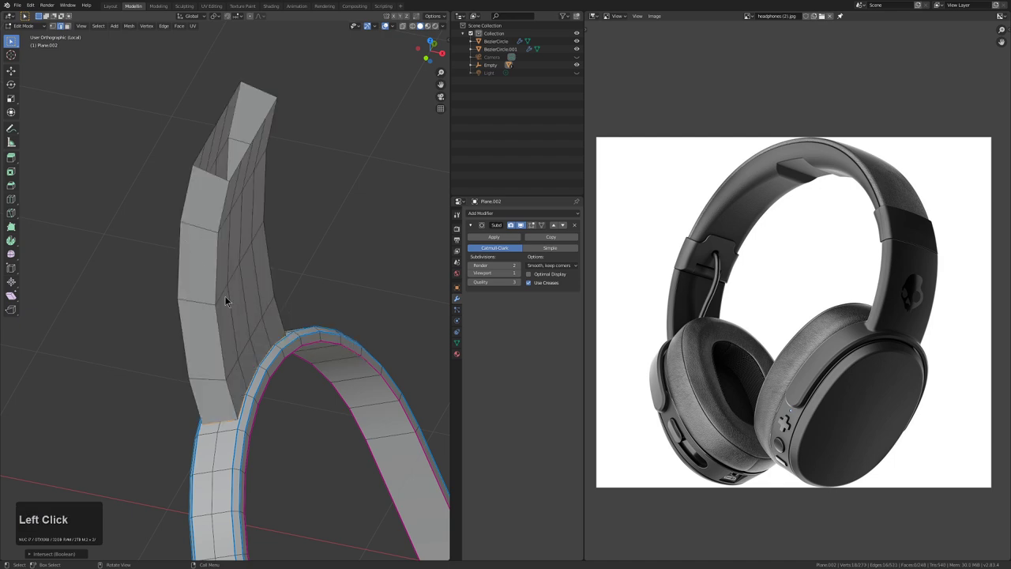
# Toggle X-ray and switch to front view to check the strip's base against the bar's curve
pyautogui.middleClick(240, 352)
pyautogui.middleClick(222, 306)
pyautogui.press('alt+z')
pyautogui.middleClick(250, 345)
pyautogui.scroll(3)
pyautogui.middleClick(228, 317)
pyautogui.scroll(3)
pyautogui.middleClick(187, 317)
pyautogui.press('alt+z')
pyautogui.middleClick(259, 369)
pyautogui.middleClick(212, 244)
pyautogui.press('1')
pyautogui.middleClick(263, 369)
pyautogui.scroll(3)
# Merge the strip's base vertices onto the bar with Alt+M so the panel sits flush on the curve
pyautogui.click(228, 460)
pyautogui.press('g')
pyautogui.rightClick(235, 403)
pyautogui.scroll(-3)
pyautogui.middleClick(261, 409)
pyautogui.scroll(-3)
pyautogui.middleClick(262, 393)
pyautogui.click(276, 383)
pyautogui.click(294, 387)
pyautogui.doubleClick(320, 393)
pyautogui.press('alt+m')
pyautogui.click(323, 402)
pyautogui.middleClick(200, 380)
pyautogui.scroll(-3)
pyautogui.middleClick(303, 367)
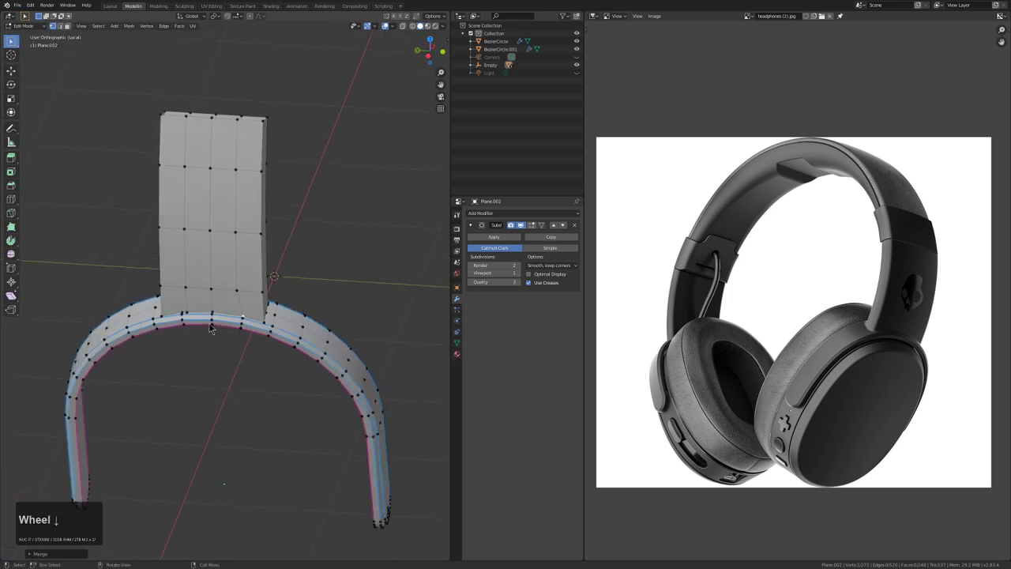
# In top view with X-ray, box-select one half of the slider bar's vertices and delete them
pyautogui.scroll(3)
pyautogui.press('alt+z')
pyautogui.press('KP_7')
pyautogui.press('alt+KP_7')
pyautogui.press('alt+a')
pyautogui.scroll(-3)
pyautogui.press('b')
pyautogui.moveTo(141, 135); pyautogui.dragTo(373, 277)
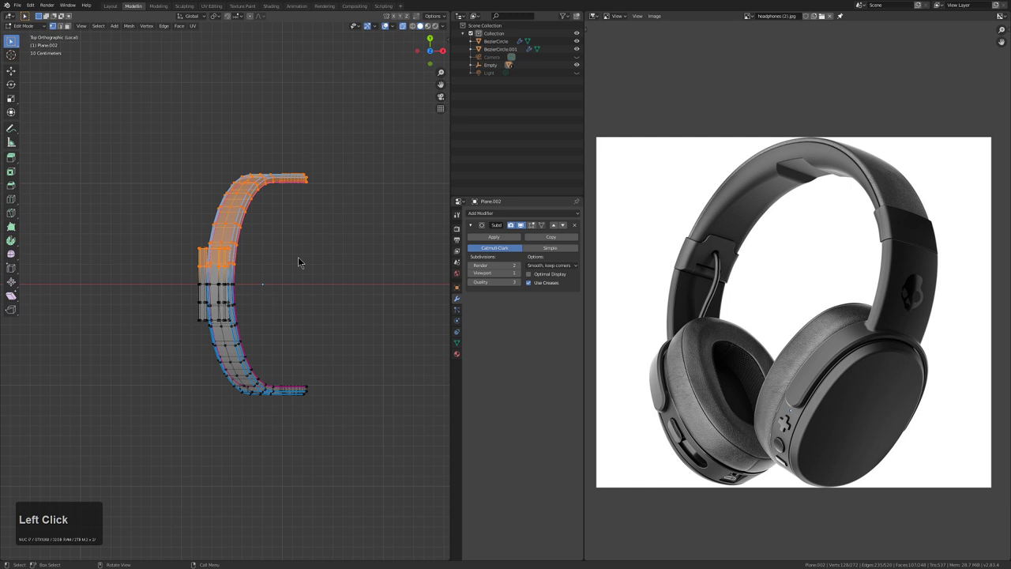
pyautogui.click(303, 260)
pyautogui.press('alt+x')
pyautogui.press('alt+z')
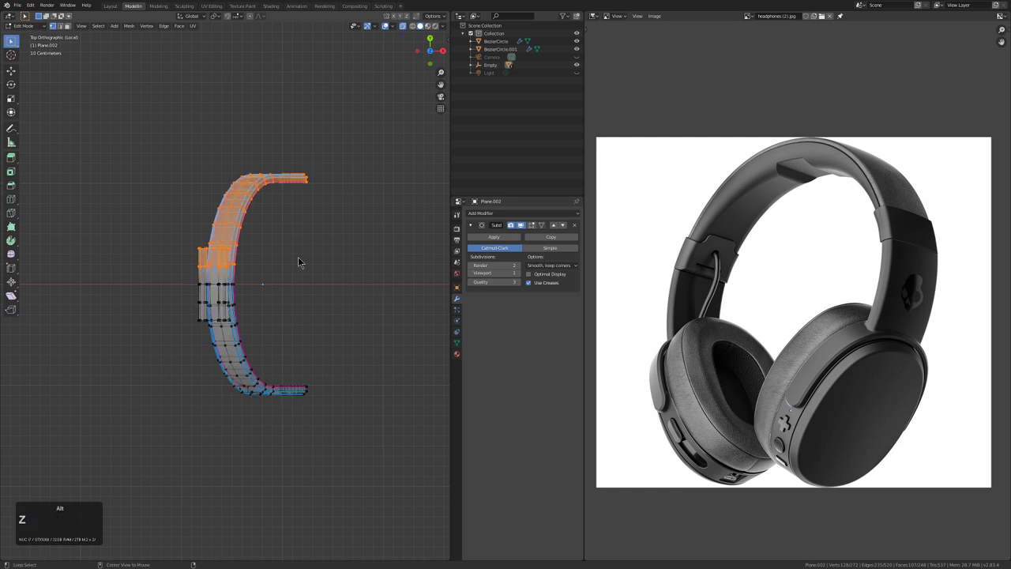
pyautogui.press('x')
# Add an X-axis Mirror modifier with clipping and move it above the Subdivision Surface modifier
pyautogui.click(277, 257)
pyautogui.press('Tab')
pyautogui.doubleClick(507, 211)
pyautogui.click(565, 295)
pyautogui.click(521, 258)
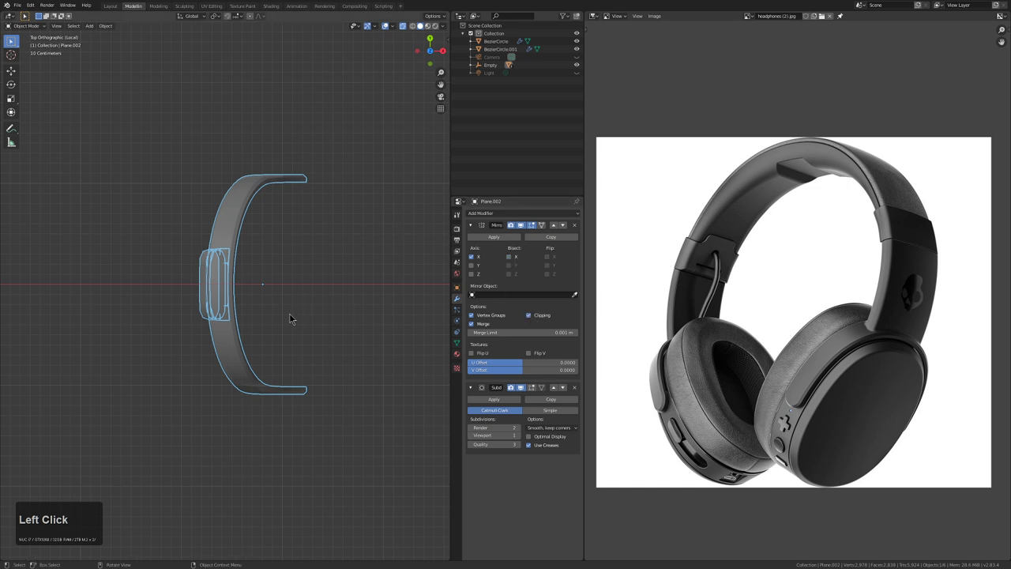
# Enter Edit Mode and enable Bisect X and Flip X on the slider's Mirror modifier
pyautogui.press('alt+z')
pyautogui.middleClick(267, 312)
pyautogui.scroll(3)
pyautogui.press('Tab')
pyautogui.middleClick(252, 297)
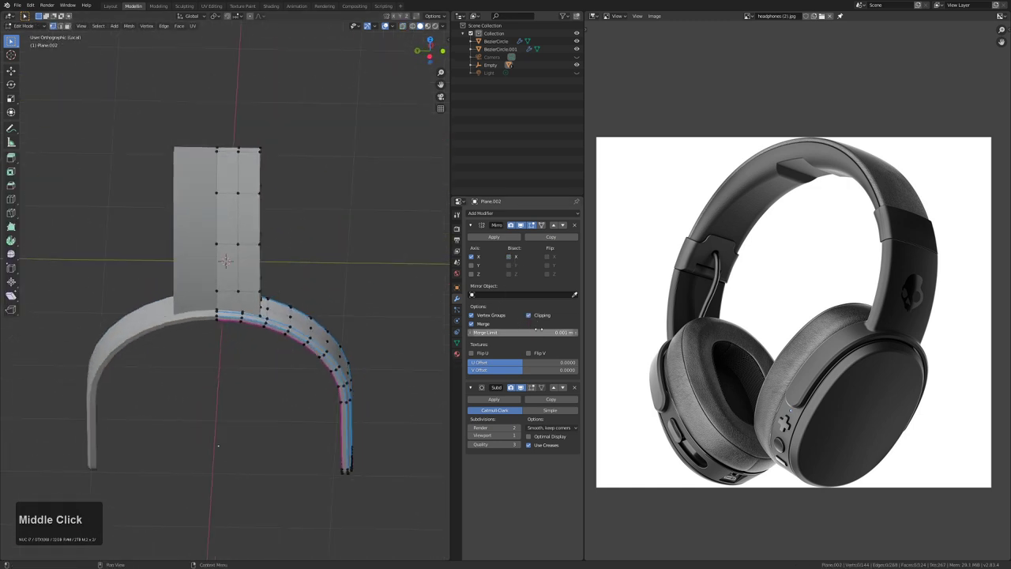
pyautogui.click(513, 257)
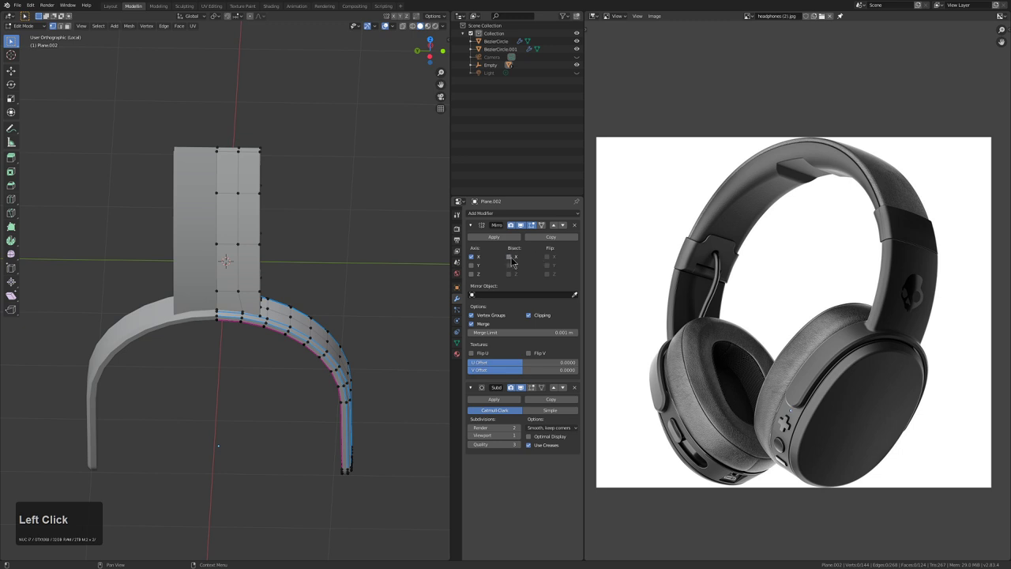
pyautogui.click(557, 258)
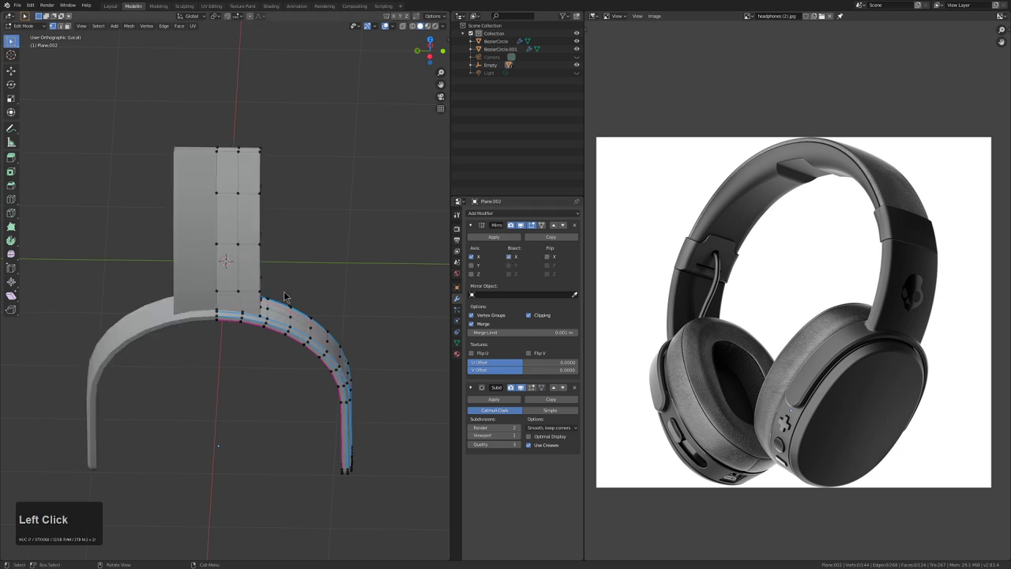
# Zoom to where the upright panel meets the bar and select the vertices at that join
pyautogui.middleClick(289, 302)
pyautogui.scroll(3)
pyautogui.middleClick(320, 341)
pyautogui.middleClick(228, 363)
pyautogui.middleClick(257, 316)
pyautogui.scroll(3)
pyautogui.middleClick(252, 317)
pyautogui.click(177, 380)
pyautogui.click(207, 378)
pyautogui.doubleClick(209, 371)
pyautogui.press('ctrl+x')
pyautogui.click(207, 376)
pyautogui.click(199, 416)
pyautogui.click(216, 411)
pyautogui.scroll(-3)
pyautogui.middleClick(232, 339)
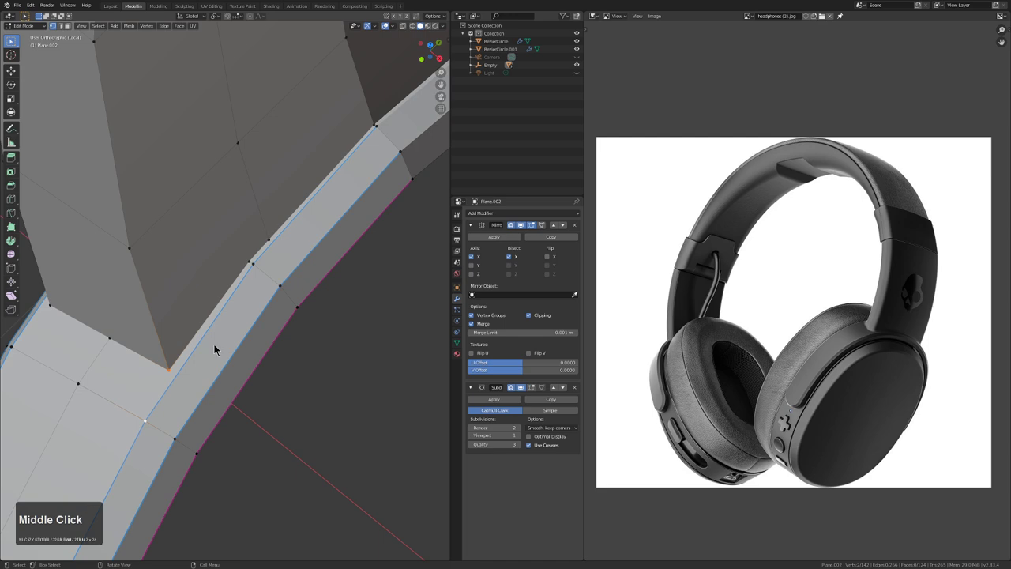
# Connect the selected join vertices with J and check the new edge in X-ray from several angles
pyautogui.press('j')
pyautogui.click(171, 365)
pyautogui.press('g')
pyautogui.rightClick(160, 341)
pyautogui.middleClick(175, 350)
pyautogui.middleClick(200, 323)
pyautogui.press('alt+z')
pyautogui.middleClick(247, 333)
pyautogui.middleClick(270, 309)
pyautogui.press('alt+z')
pyautogui.middleClick(265, 318)
pyautogui.middleClick(265, 318)
pyautogui.press('alt+z')
pyautogui.middleClick(238, 326)
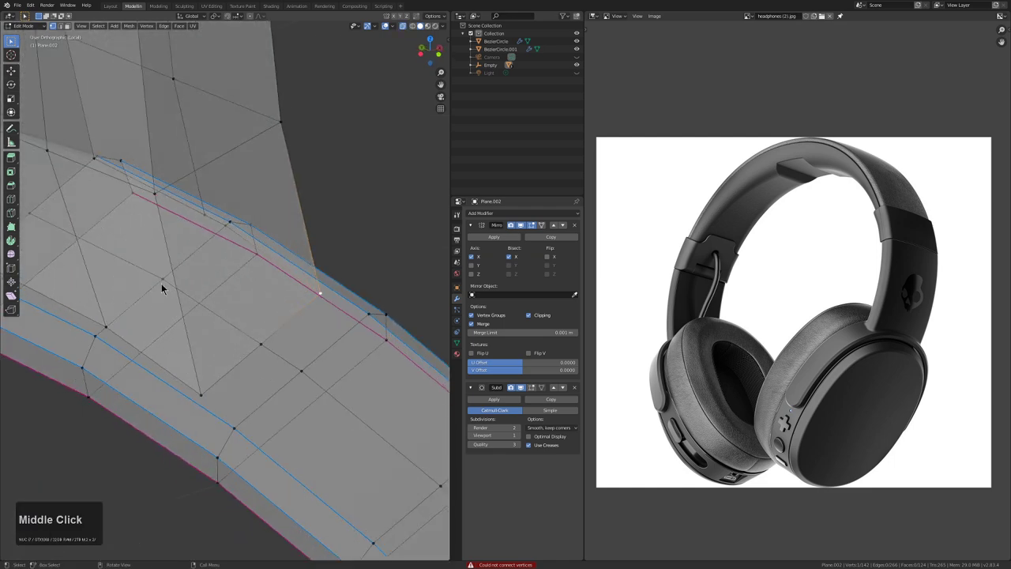
# Select further vertex pairs across the block-to-band junction and connect them, verifying in X-ray
pyautogui.click(167, 285)
pyautogui.click(178, 289)
pyautogui.middleClick(299, 311)
pyautogui.middleClick(152, 243)
pyautogui.click(152, 237)
pyautogui.click(283, 245)
pyautogui.press('x')
pyautogui.click(296, 246)
pyautogui.click(261, 252)
pyautogui.press('alt+z')
pyautogui.scroll(-3)
pyautogui.middleClick(280, 315)
pyautogui.middleClick(268, 315)
pyautogui.press('alt+z')
pyautogui.press('alt+z')
# Nudge a join vertex, select the surrounding vertices and fill faces across the gap with F
pyautogui.click(271, 381)
pyautogui.press('g')
pyautogui.rightClick(277, 340)
pyautogui.click(320, 343)
pyautogui.click(334, 373)
pyautogui.click(346, 365)
pyautogui.middleClick(356, 354)
pyautogui.press('f')
pyautogui.middleClick(286, 346)
pyautogui.press('f')
# Inspect the filled faces up close, undo two of them and refill the gap cleanly
pyautogui.middleClick(284, 366)
pyautogui.scroll(3)
pyautogui.middleClick(248, 353)
pyautogui.scroll(3)
pyautogui.press('ctrl+z')
pyautogui.press('ctrl+z')
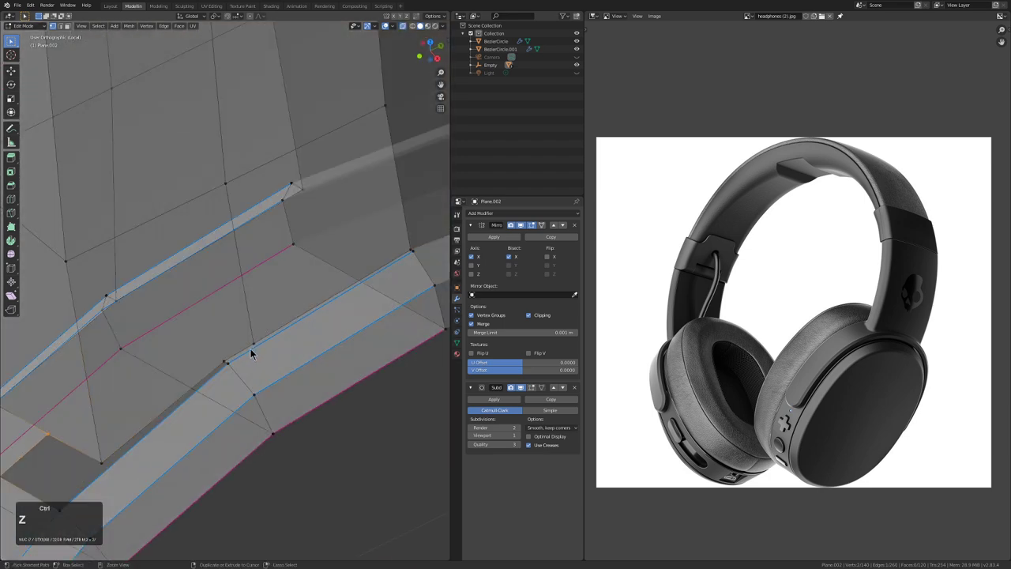
pyautogui.scroll(-3)
pyautogui.press('f')
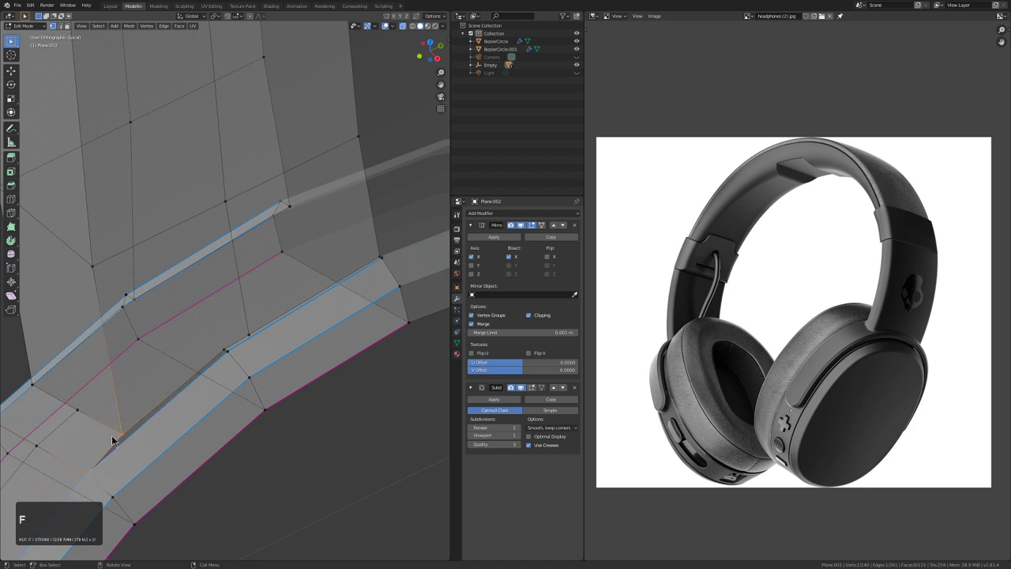
pyautogui.scroll(-3)
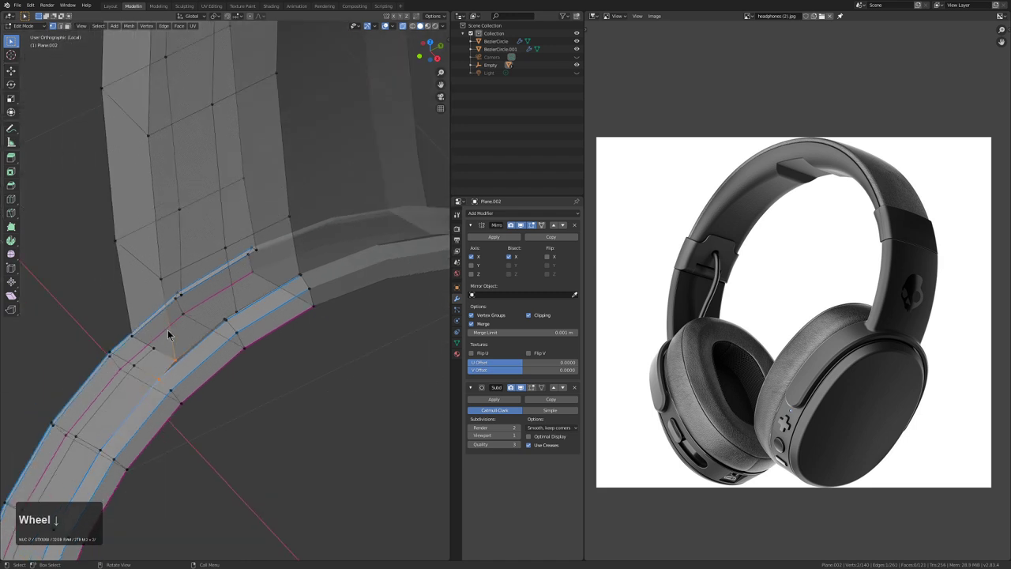
pyautogui.scroll(-3)
# Select another set of vertices at the join and connect them with J, checking in X-ray
pyautogui.click(174, 274)
pyautogui.rightClick(174, 274)
pyautogui.click(171, 267)
pyautogui.click(170, 336)
pyautogui.click(178, 336)
pyautogui.press('j')
pyautogui.press('alt+z')
pyautogui.scroll(3)
pyautogui.middleClick(242, 327)
pyautogui.press('alt+z')
pyautogui.middleClick(251, 377)
pyautogui.middleClick(243, 410)
pyautogui.middleClick(275, 350)
# Merge stray junction vertices with Alt+M and fill the remaining gap face with F
pyautogui.doubleClick(274, 350)
pyautogui.click(253, 363)
pyautogui.click(278, 357)
pyautogui.press('alt+m')
pyautogui.click(277, 358)
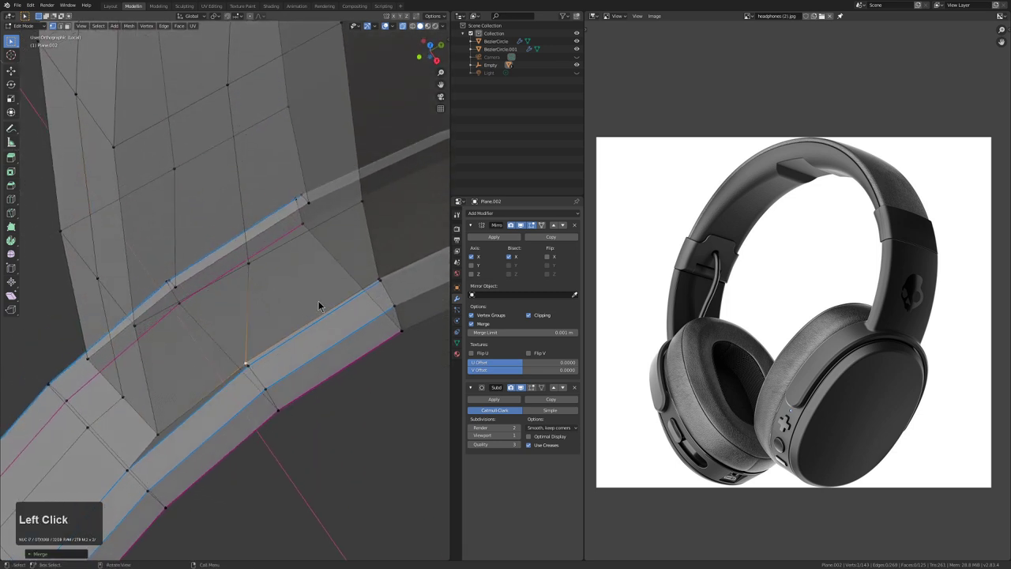
pyautogui.click(259, 367)
pyautogui.click(256, 371)
pyautogui.press('f')
pyautogui.press('alt+z')
pyautogui.scroll(-3)
# Apply subdivision level 2, slide an edge loop to tighten the join, and preview it in Object Mode
pyautogui.press('Tab')
pyautogui.middleClick(253, 350)
pyautogui.middleClick(294, 317)
pyautogui.scroll(-3)
pyautogui.middleClick(301, 357)
pyautogui.middleClick(282, 368)
pyautogui.press('ctrl+2')
pyautogui.middleClick(276, 364)
pyautogui.press('Tab')
pyautogui.press('ctrl+r')
pyautogui.click(242, 339)
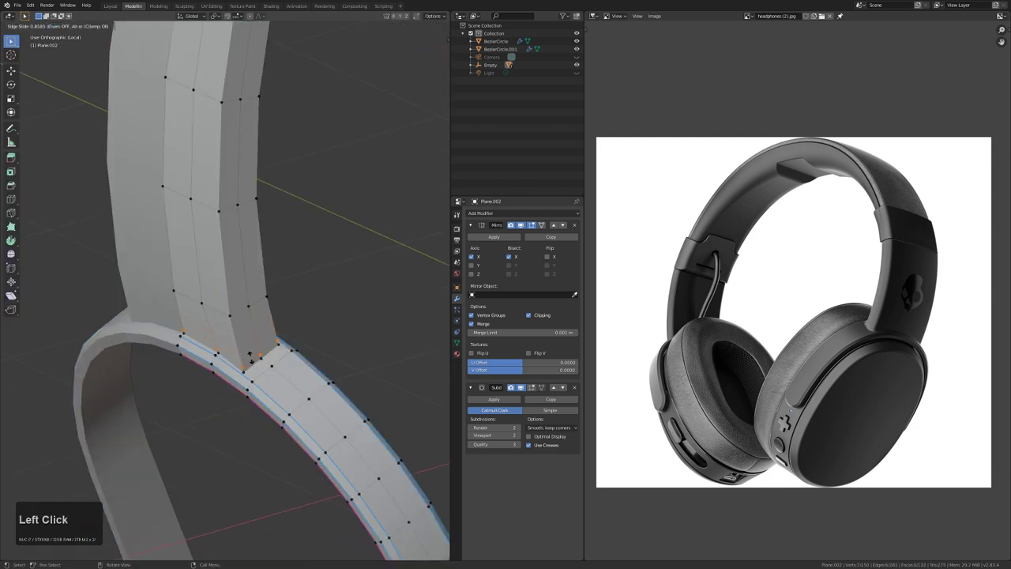
pyautogui.press('Tab')
pyautogui.middleClick(283, 376)
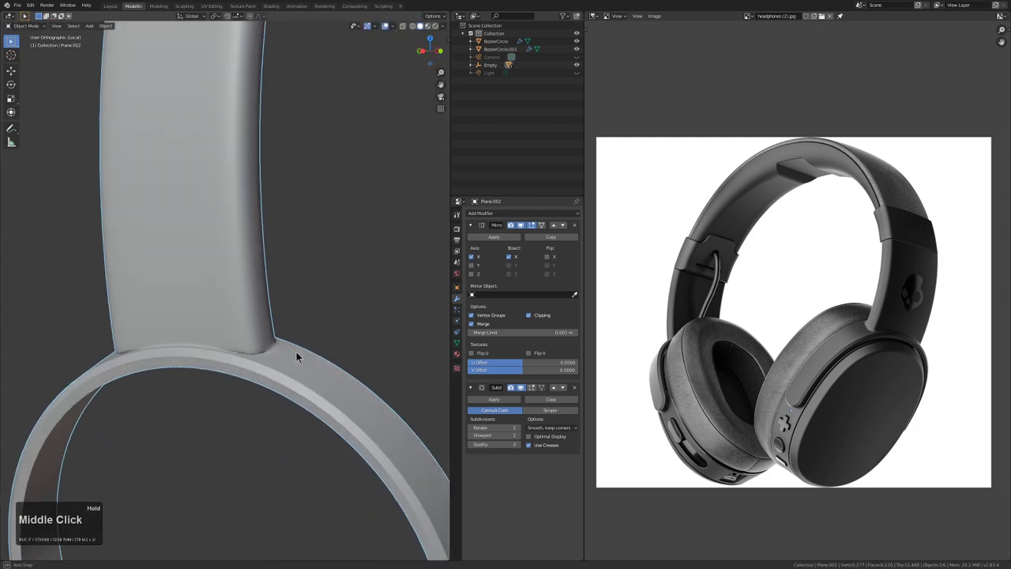
# Undo the last change, then select vertices at the slider base and connect them with a vertex path (J)
pyautogui.scroll(3)
pyautogui.press('Tab')
pyautogui.press('ctrl+z')
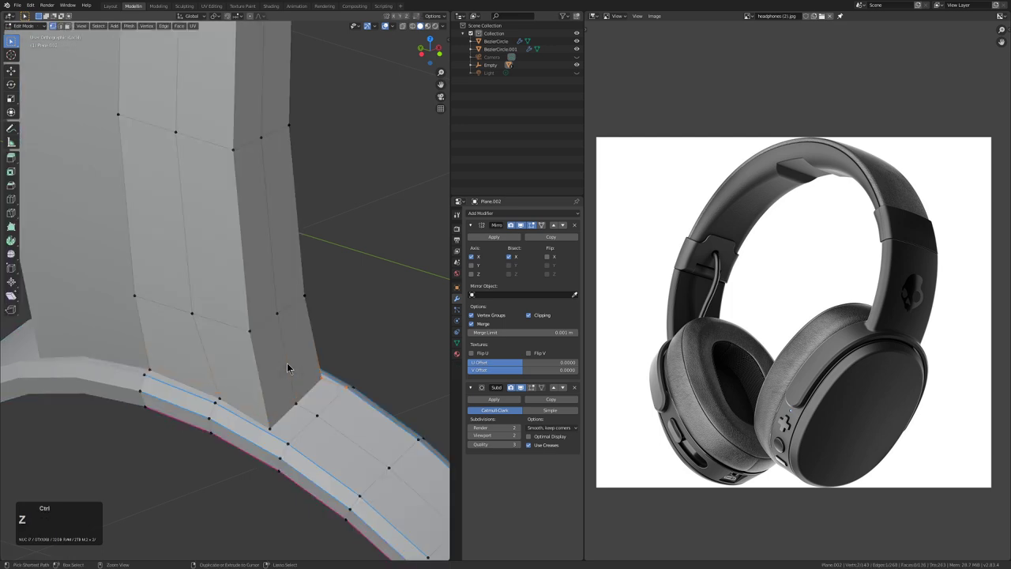
pyautogui.press('Tab')
pyautogui.middleClick(292, 367)
pyautogui.press('Tab')
pyautogui.press('alt+z')
pyautogui.middleClick(226, 417)
pyautogui.click(211, 392)
pyautogui.press('g')
pyautogui.rightClick(203, 376)
pyautogui.press('alt+z')
pyautogui.middleClick(218, 394)
pyautogui.middleClick(244, 418)
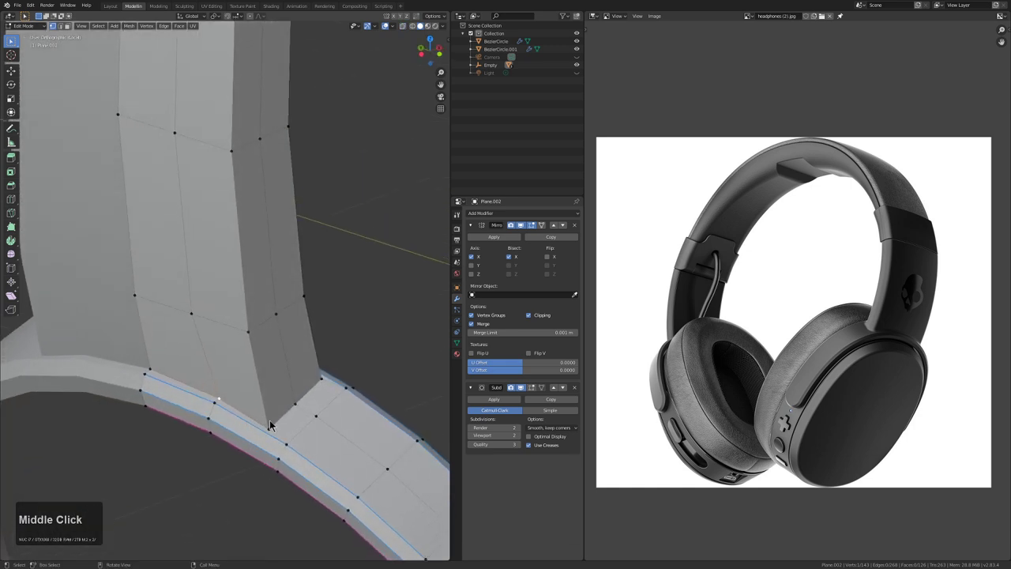
pyautogui.click(278, 427)
pyautogui.click(298, 448)
pyautogui.click(297, 448)
pyautogui.press('j')
pyautogui.middleClick(292, 428)
# Box-select the vertices at the join and orbit around the whole slider to review it in and out of Edit Mode
pyautogui.press('Tab')
pyautogui.moveTo(312, 417); pyautogui.dragTo(287, 396)
pyautogui.press('Tab')
pyautogui.middleClick(264, 376)
pyautogui.press('Tab')
pyautogui.middleClick(264, 380)
pyautogui.press('Tab')
pyautogui.middleClick(249, 396)
pyautogui.scroll(-3)
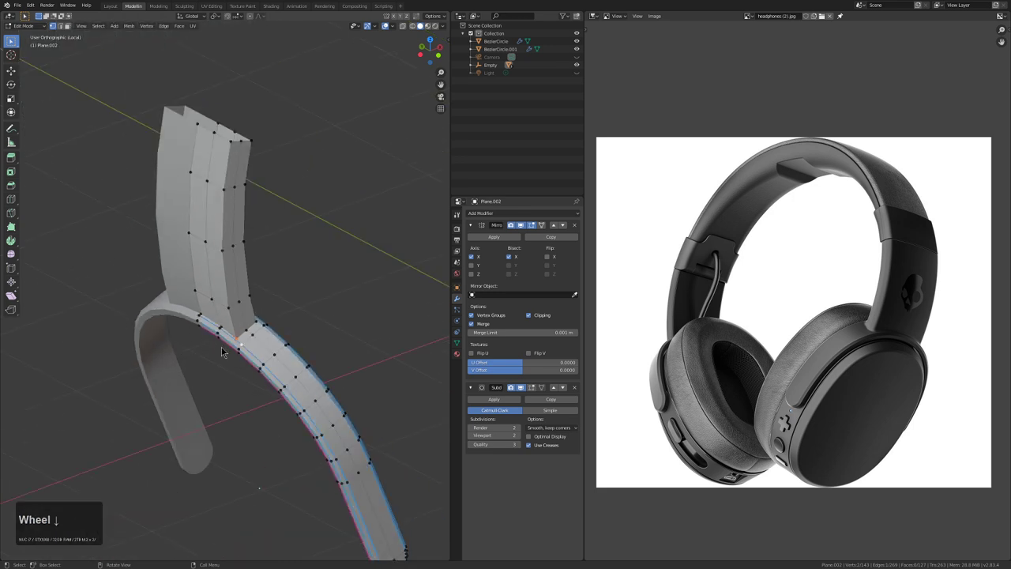
pyautogui.middleClick(245, 352)
pyautogui.scroll(3)
pyautogui.middleClick(239, 331)
pyautogui.scroll(3)
pyautogui.middleClick(272, 341)
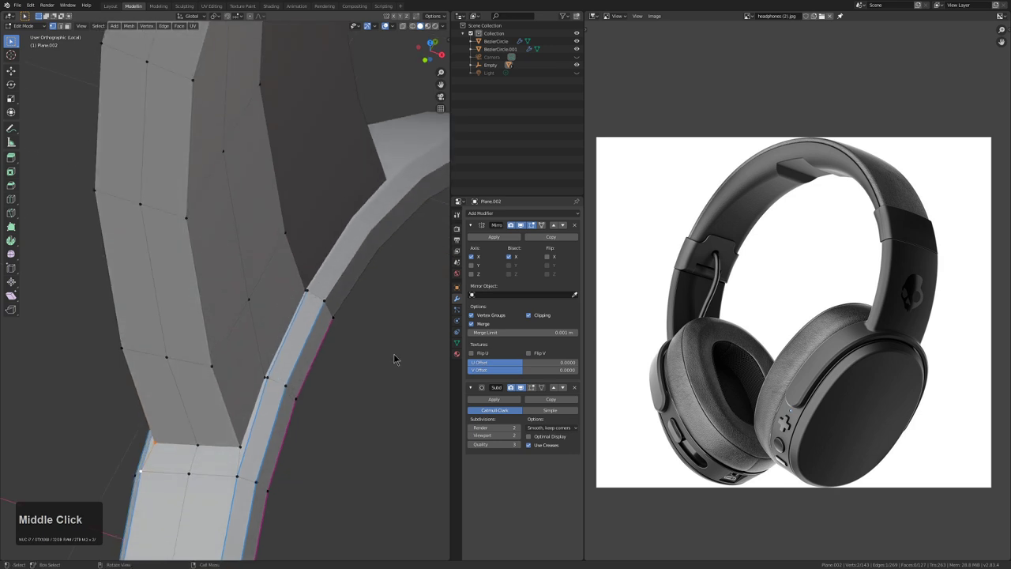
pyautogui.press('Tab')
pyautogui.middleClick(300, 338)
pyautogui.scroll(-3)
pyautogui.middleClick(279, 356)
pyautogui.press('Tab')
# Cut a first edge loop up the slider block's height with Ctrl+R and inspect the result from several angles
pyautogui.press('ctrl+r')
pyautogui.click(266, 333)
pyautogui.press('Tab')
pyautogui.middleClick(285, 344)
pyautogui.scroll(-3)
pyautogui.middleClick(288, 315)
pyautogui.middleClick(294, 366)
pyautogui.middleClick(298, 341)
pyautogui.middleClick(281, 290)
pyautogui.middleClick(310, 328)
pyautogui.scroll(3)
pyautogui.middleClick(297, 278)
pyautogui.press('Tab')
# Cut a second edge loop on the slider, review the join, then undo the last two changes
pyautogui.middleClick(278, 333)
pyautogui.middleClick(255, 359)
pyautogui.middleClick(253, 336)
pyautogui.middleClick(268, 341)
pyautogui.press('ctrl+r')
pyautogui.click(271, 334)
pyautogui.press('Tab')
pyautogui.middleClick(312, 359)
pyautogui.press('Tab')
pyautogui.middleClick(272, 351)
pyautogui.press('Tab')
pyautogui.moveTo(309, 364); pyautogui.dragTo(327, 379)
pyautogui.middleClick(328, 380)
pyautogui.scroll(3)
pyautogui.middleClick(296, 325)
pyautogui.scroll(-3)
pyautogui.scroll(3)
pyautogui.press('Tab')
pyautogui.middleClick(331, 340)
pyautogui.middleClick(303, 385)
pyautogui.press('ctrl+z')
pyautogui.press('ctrl+z')
# Select an edge loop along the slider panel and give it a crease value of 1
pyautogui.middleClick(314, 335)
pyautogui.middleClick(229, 417)
pyautogui.click(183, 443)
pyautogui.scroll(-3)
pyautogui.middleClick(209, 297)
pyautogui.middleClick(263, 141)
pyautogui.doubleClick(233, 131)
pyautogui.press('shift+e')
pyautogui.press('KP_1')
pyautogui.press('KP_Enter')
pyautogui.scroll(3)
# Crease the four long side edges of the slider panel to 1, check the subdivided result in Object Mode, and undo once
pyautogui.middleClick(321, 269)
pyautogui.click(183, 501)
pyautogui.click(171, 116)
pyautogui.click(200, 194)
pyautogui.click(250, 208)
pyautogui.press('shift+e')
pyautogui.press('KP_1')
pyautogui.press('KP_Enter')
pyautogui.press('Tab')
pyautogui.scroll(-3)
pyautogui.middleClick(244, 346)
pyautogui.middleClick(312, 321)
pyautogui.press('ctrl+z')
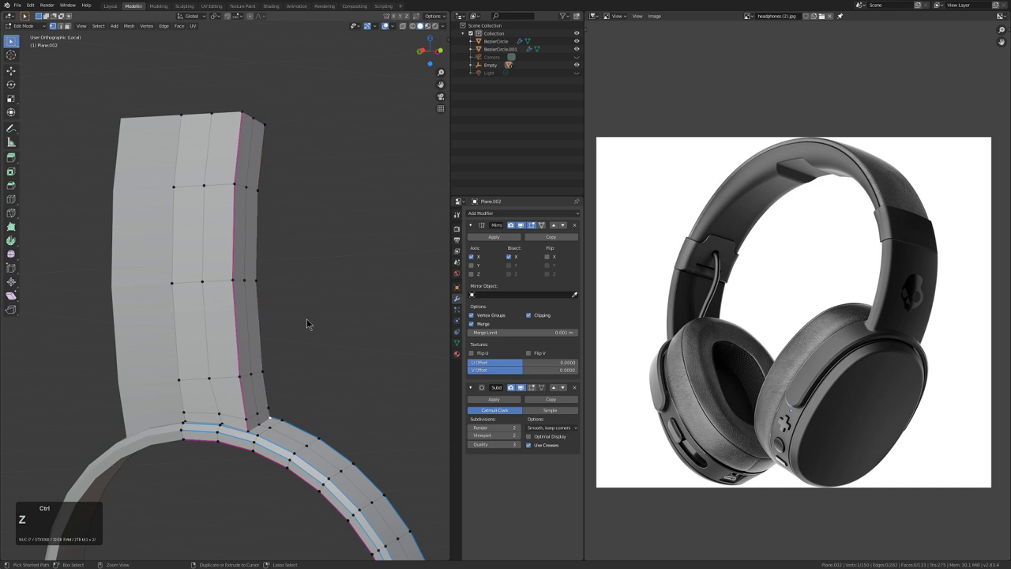
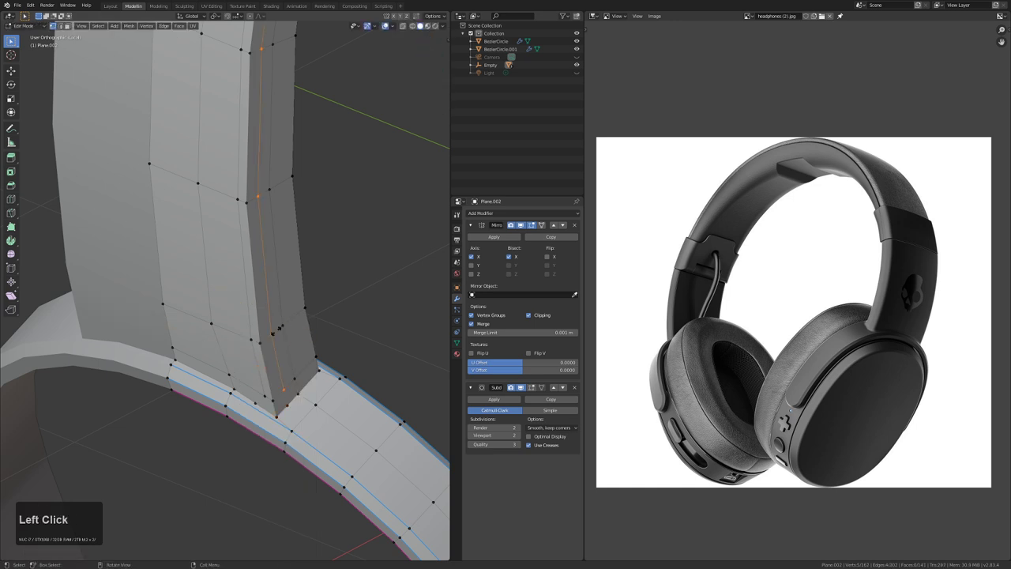
# Edge-slide (G G) the new loop's vertices on the slider closer to its edge for a tighter crease
pyautogui.click(262, 339)
pyautogui.click(254, 325)
pyautogui.press('g')
pyautogui.press('g')
pyautogui.click(259, 327)
pyautogui.click(266, 319)
pyautogui.click(270, 311)
pyautogui.press('g')
pyautogui.press('g')
pyautogui.click(268, 315)
# Slide the matching vertices on the other side, then connect base vertices into the band with J
pyautogui.scroll(3)
pyautogui.middleClick(316, 449)
pyautogui.click(165, 385)
pyautogui.press('g')
pyautogui.press('g')
pyautogui.click(194, 400)
pyautogui.click(203, 380)
pyautogui.click(220, 407)
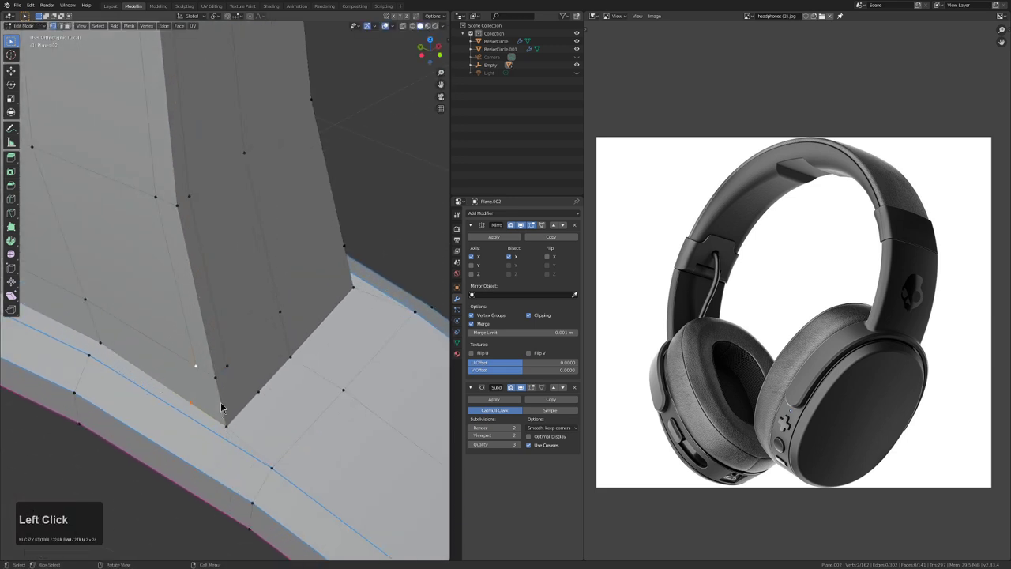
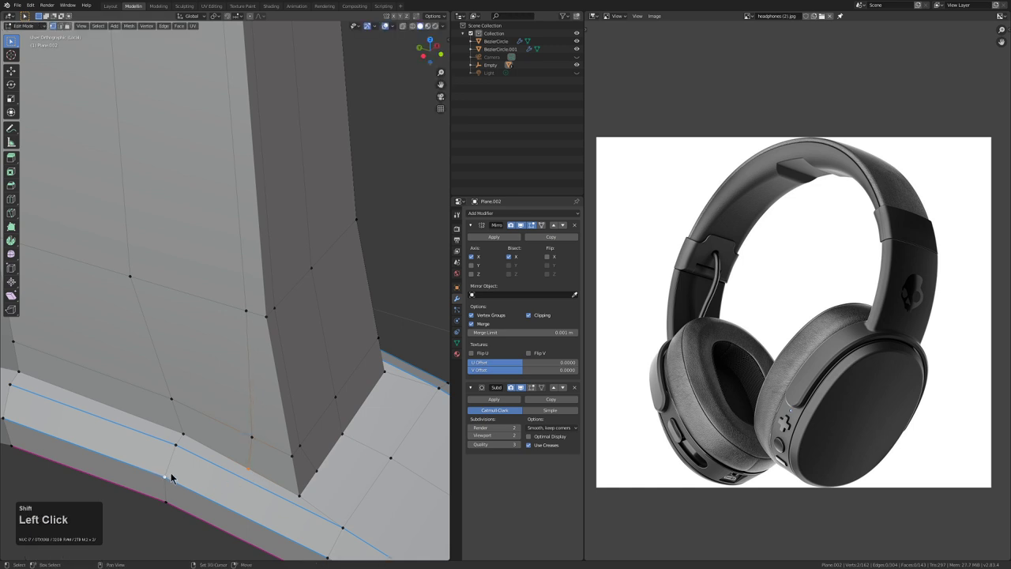
pyautogui.click(241, 473)
pyautogui.press('j')
pyautogui.scroll(-3)
# Connect three more vertices at the slider base with J and preview the smoothed junction in Object Mode
pyautogui.press('Tab')
pyautogui.scroll(-3)
pyautogui.press('Tab')
pyautogui.middleClick(277, 414)
pyautogui.click(248, 384)
pyautogui.click(263, 387)
pyautogui.click(275, 386)
pyautogui.press('j')
pyautogui.press('Tab')
pyautogui.middleClick(280, 389)
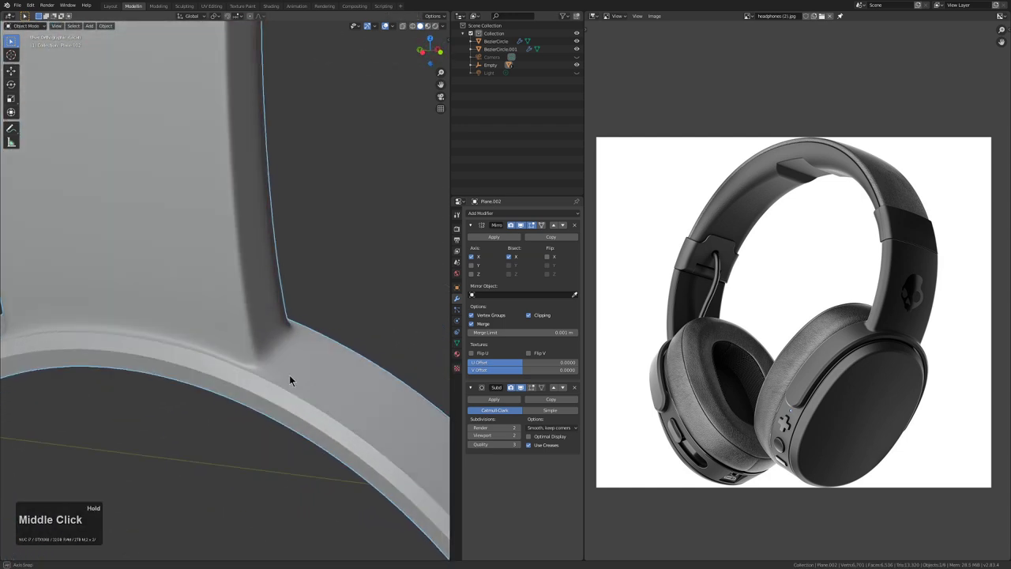
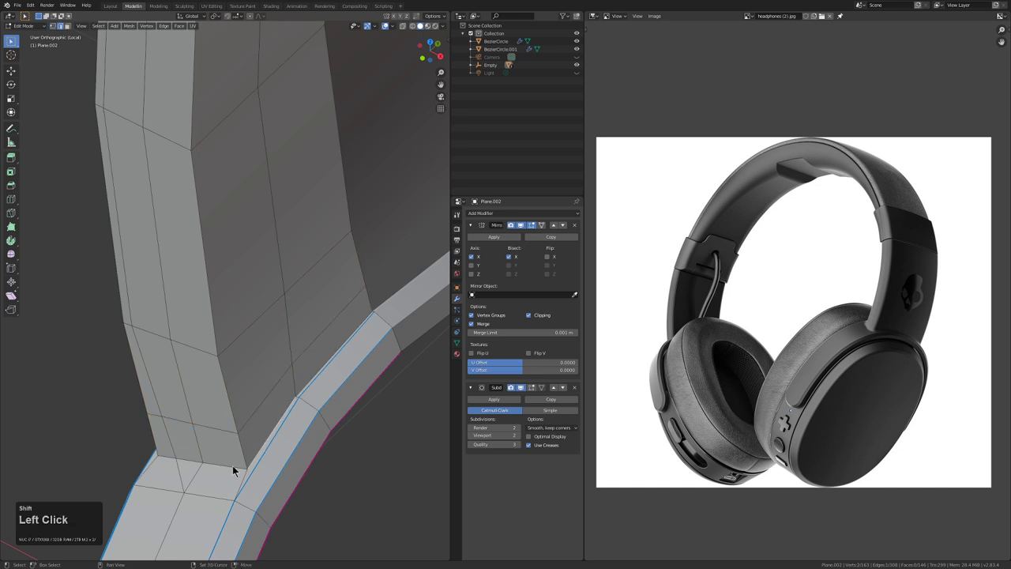
# Add a single edge loop (Ctrl+R, 1 cut) through the slider base vertices
pyautogui.click(240, 466)
pyautogui.rightClick(238, 472)
pyautogui.click(209, 318)
pyautogui.click(208, 376)
pyautogui.press('ctrl+r')
pyautogui.click(206, 349)
pyautogui.click(232, 338)
pyautogui.press('ctrl+r')
pyautogui.click(239, 339)
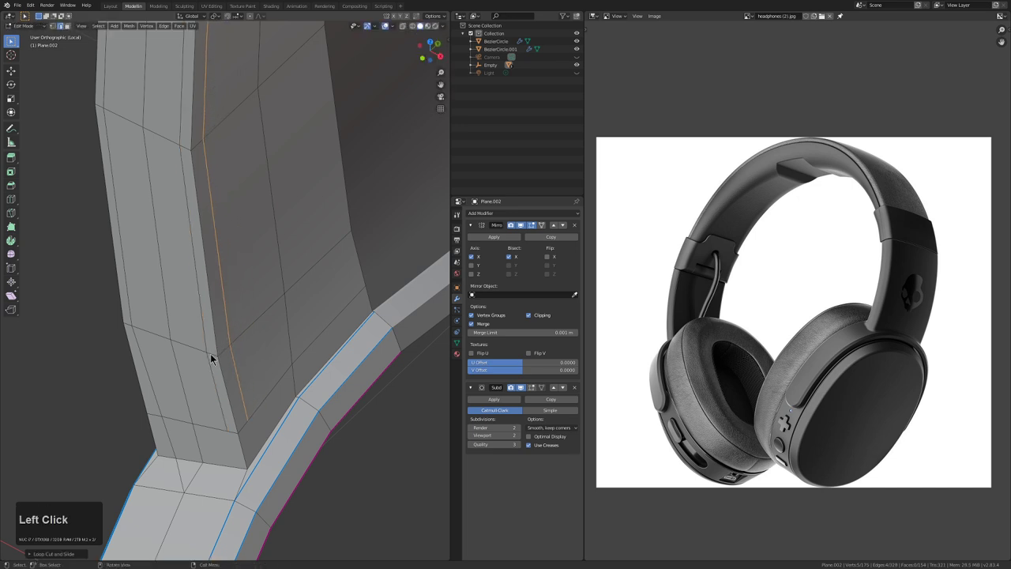
pyautogui.press('1')
pyautogui.middleClick(265, 428)
pyautogui.middleClick(262, 380)
pyautogui.scroll(3)
# Connect four triples of base vertices with J to bridge the slider into the band
pyautogui.click(256, 389)
pyautogui.click(263, 395)
pyautogui.click(289, 404)
pyautogui.press('j')
pyautogui.click(293, 410)
pyautogui.click(315, 371)
pyautogui.click(328, 358)
pyautogui.press('j')
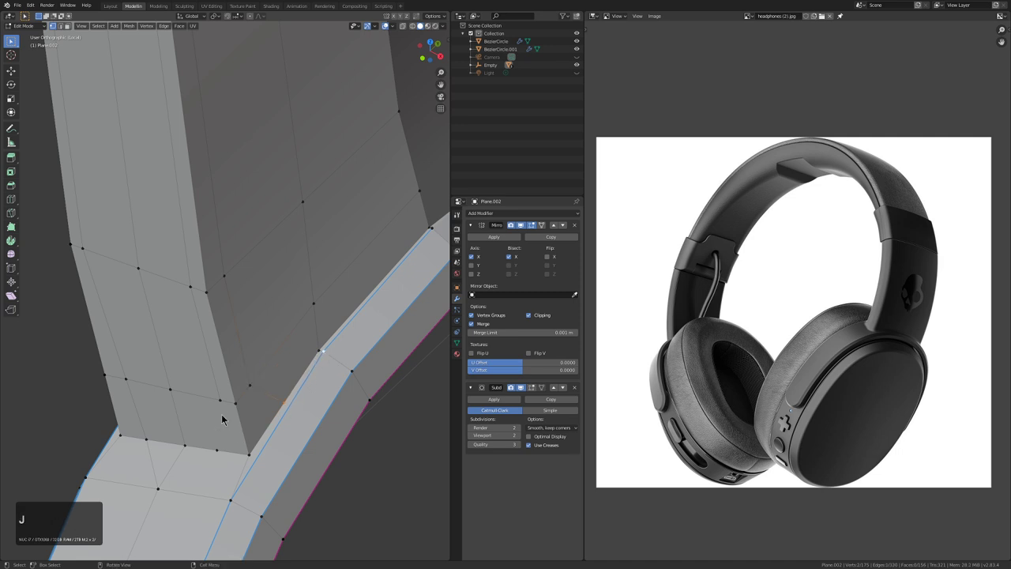
pyautogui.click(225, 403)
pyautogui.click(225, 441)
pyautogui.click(225, 454)
pyautogui.press('j')
pyautogui.click(225, 454)
pyautogui.click(186, 474)
pyautogui.click(219, 470)
pyautogui.press('j')
pyautogui.scroll(-3)
pyautogui.middleClick(240, 398)
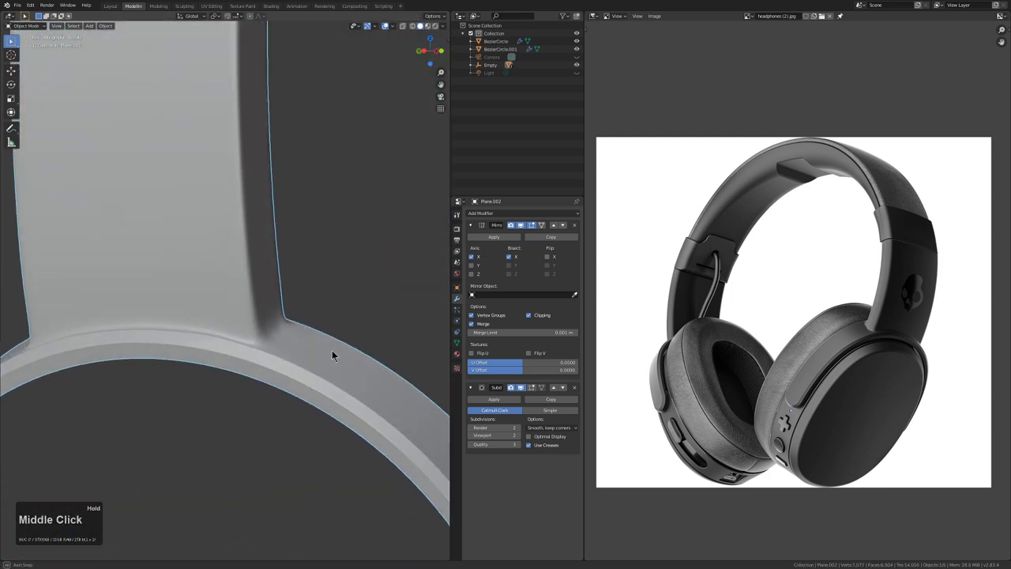
# Join further base vertex triples with J and dissolve a stray element with Ctrl+X
pyautogui.press('Tab')
pyautogui.middleClick(330, 374)
pyautogui.scroll(3)
pyautogui.click(270, 431)
pyautogui.click(265, 461)
pyautogui.click(273, 458)
pyautogui.press('j')
pyautogui.click(329, 388)
pyautogui.click(356, 387)
pyautogui.click(385, 389)
pyautogui.press('j')
pyautogui.press('j')
pyautogui.doubleClick(324, 408)
pyautogui.doubleClick(297, 436)
pyautogui.press('ctrl+x')
pyautogui.press('1')
# Slide a base vertex along its edge (G G) to even out the join
pyautogui.click(333, 385)
pyautogui.press('g')
pyautogui.press('g')
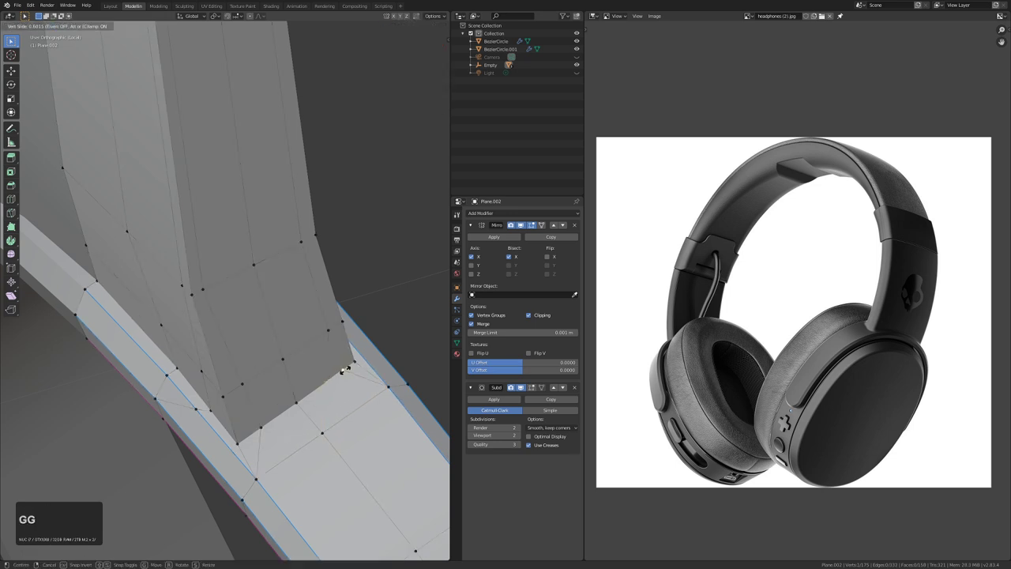
pyautogui.click(351, 373)
pyautogui.press('g')
pyautogui.press('g')
pyautogui.click(266, 431)
# Leave Edit Mode and orbit around the finished slider piece to review the smooth join
pyautogui.press('Tab')
pyautogui.scroll(-3)
pyautogui.middleClick(294, 394)
pyautogui.scroll(-3)
pyautogui.middleClick(260, 315)
pyautogui.scroll(-3)
pyautogui.middleClick(302, 343)
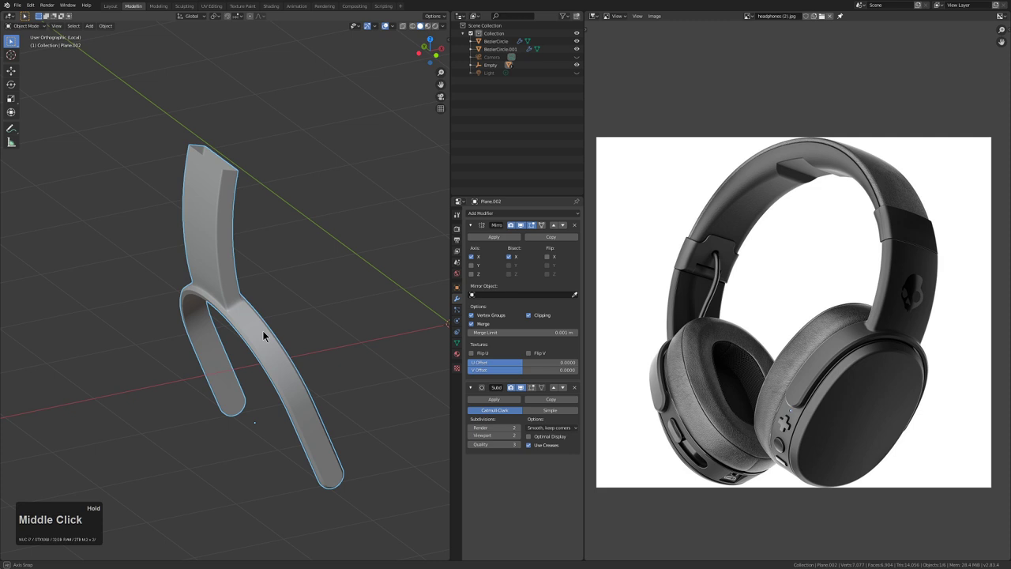
# Exit local view, switch to front view with X-ray and select the headband curve BezierCircle.001
pyautogui.scroll(-3)
pyautogui.press('KP_Divide')
pyautogui.press('KP_1')
pyautogui.press('alt+z')
pyautogui.doubleClick(333, 254)
pyautogui.middleClick(332, 257)
pyautogui.middleClick(317, 234)
pyautogui.middleClick(316, 237)
pyautogui.press('q')
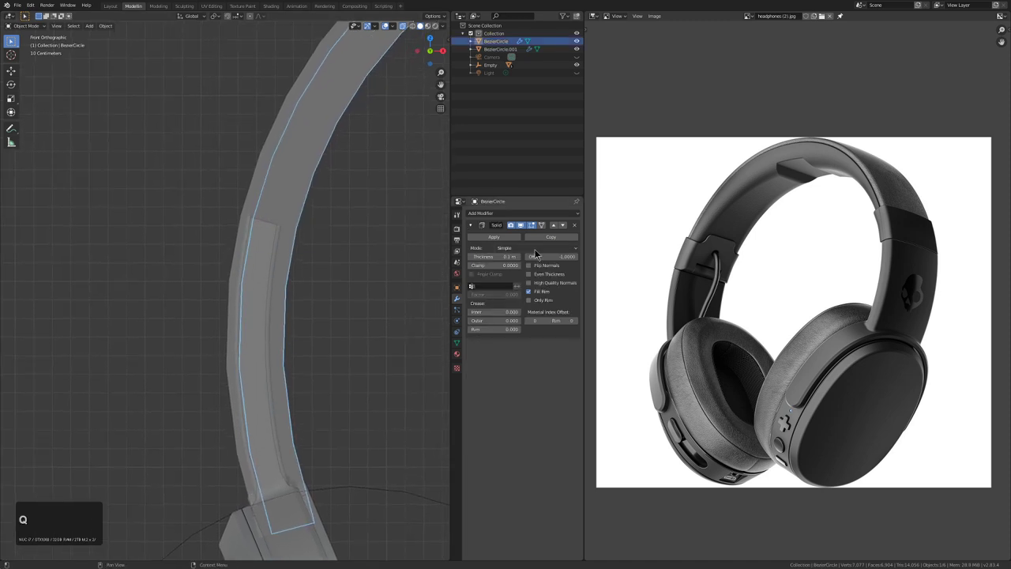
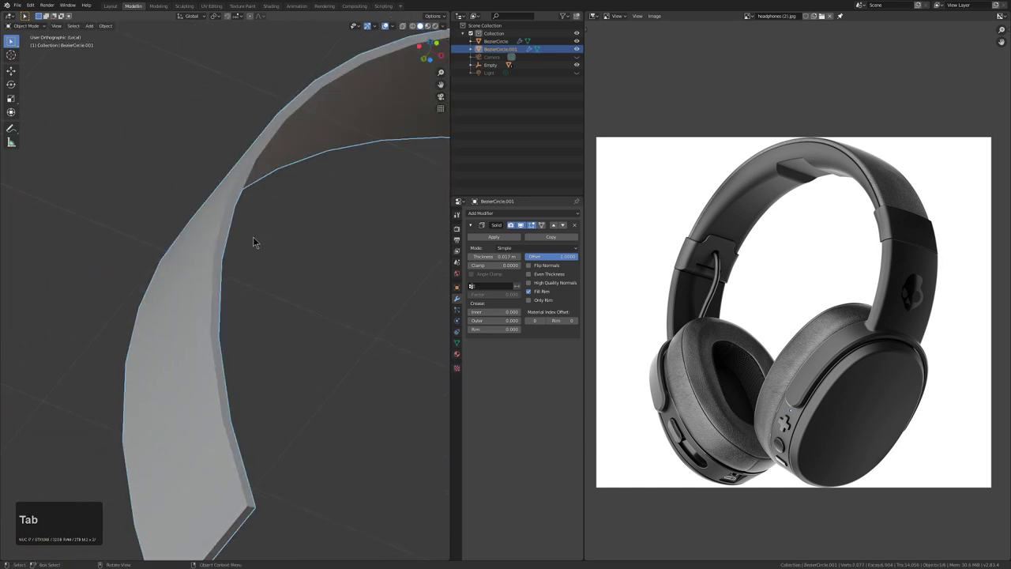
# Give the headband a level-2 Subdivision Surface (Ctrl+2) and inspect the band end
pyautogui.press('ctrl+1')
pyautogui.press('ctrl+2')
pyautogui.scroll(-3)
pyautogui.middleClick(276, 235)
pyautogui.middleClick(321, 294)
pyautogui.scroll(-3)
pyautogui.middleClick(294, 310)
pyautogui.click(556, 348)
pyautogui.scroll(3)
pyautogui.middleClick(190, 303)
pyautogui.scroll(3)
pyautogui.scroll(-3)
pyautogui.middleClick(240, 370)
pyautogui.scroll(3)
pyautogui.middleClick(227, 458)
pyautogui.scroll(3)
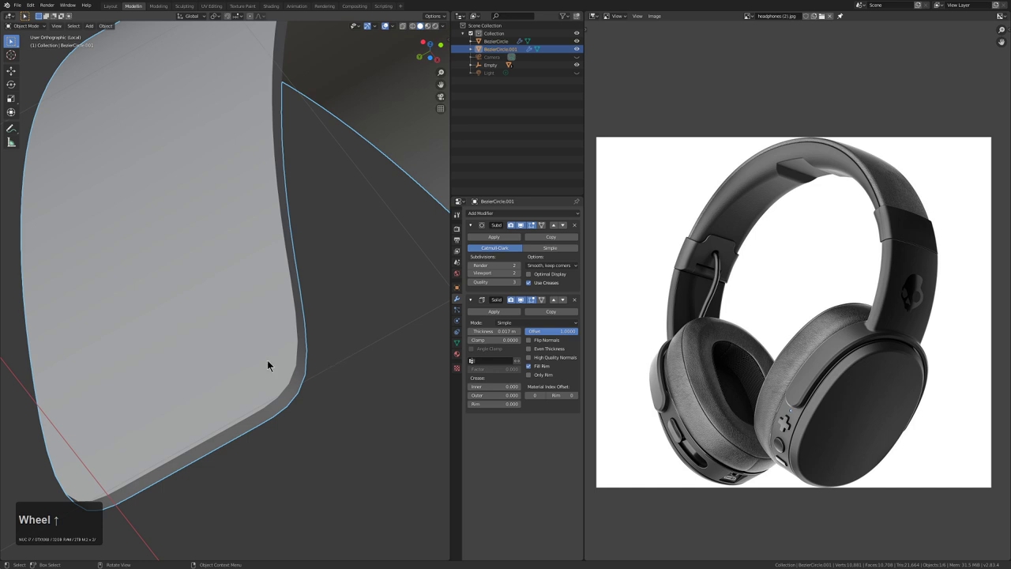
# Add edge loops near the band's end with Ctrl+R, undoing one misplaced cut
pyautogui.press('Tab')
pyautogui.press('alt+z')
pyautogui.press('ctrl+r')
pyautogui.click(254, 353)
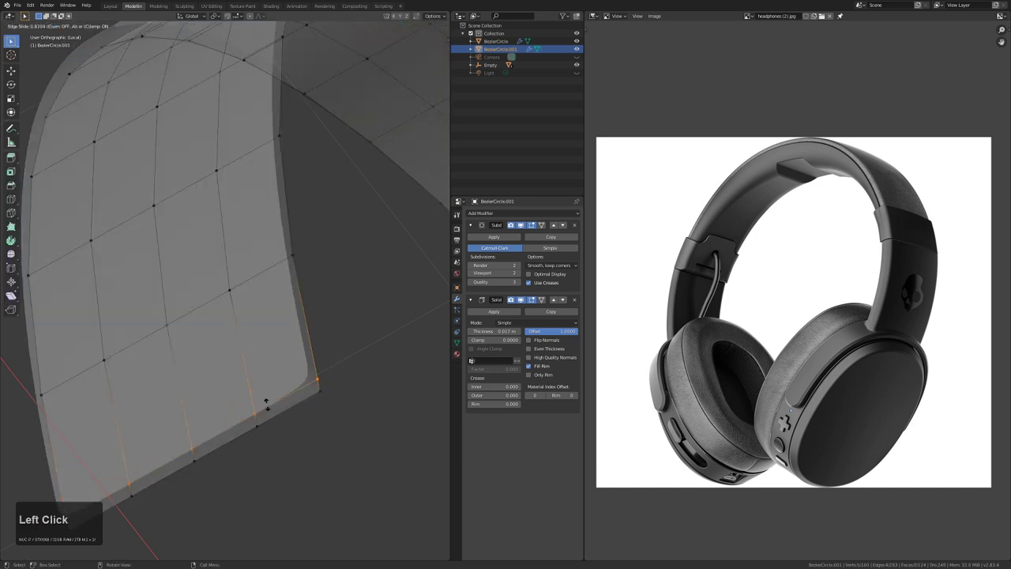
pyautogui.click(277, 310)
pyautogui.press('ctrl+r')
pyautogui.click(264, 257)
pyautogui.press('Tab')
pyautogui.press('alt+z')
pyautogui.press('Tab')
pyautogui.press('ctrl+z')
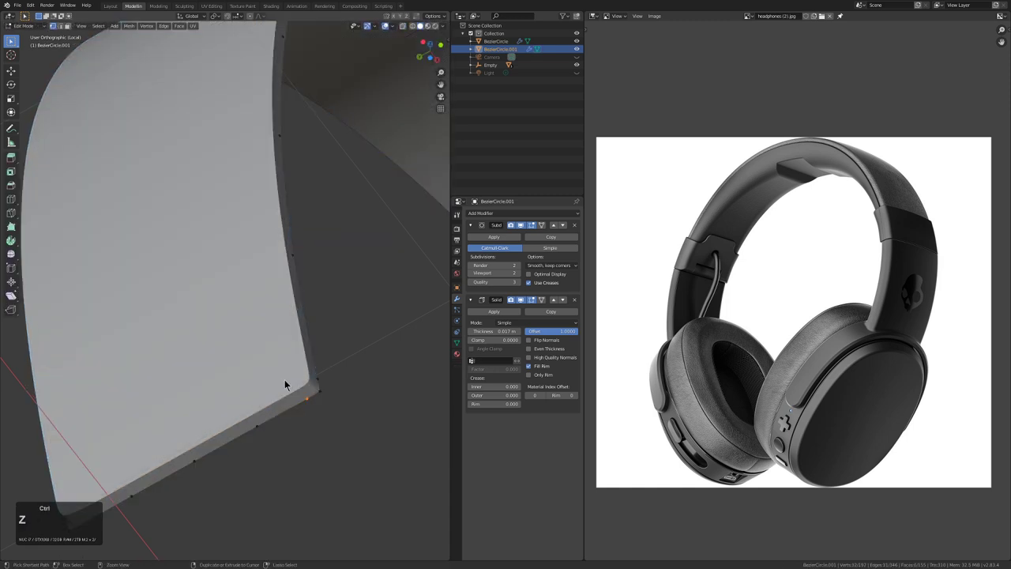
pyautogui.press('alt+z')
pyautogui.press('alt+z')
# Select all band edges, set their crease to 1 with Shift+E and return to Object Mode
pyautogui.scroll(-3)
pyautogui.press('a')
pyautogui.press('shift+a')
pyautogui.press('shift+`')
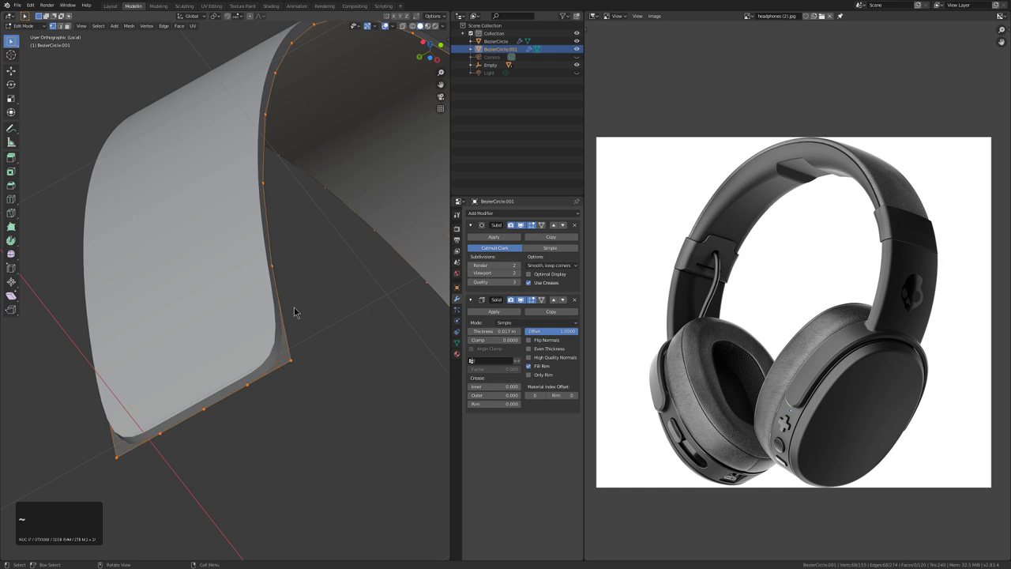
pyautogui.press('shift+`')
pyautogui.press('shift+e')
pyautogui.press('KP_1')
pyautogui.press('KP_Enter')
pyautogui.press('Tab')
# Adjust the modifier stack in the properties panel so Subdivision sits above the 0.017 m Solidify
pyautogui.scroll(-3)
pyautogui.middleClick(334, 279)
pyautogui.click(529, 227)
pyautogui.scroll(-3)
pyautogui.middleClick(306, 322)
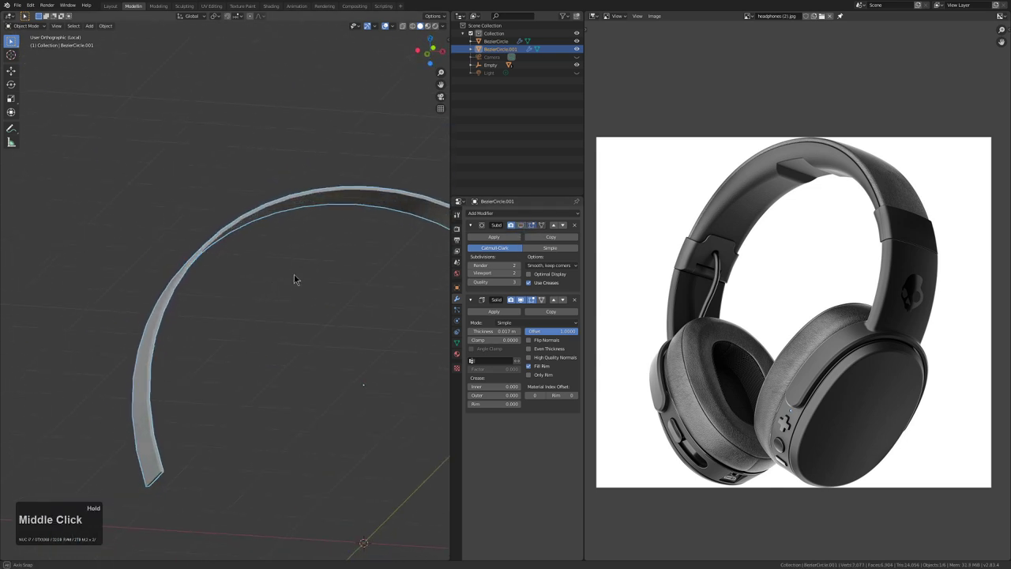
pyautogui.scroll(3)
pyautogui.click(528, 225)
pyautogui.middleClick(268, 212)
pyautogui.scroll(3)
pyautogui.scroll(-3)
pyautogui.click(528, 228)
pyautogui.middleClick(291, 273)
pyautogui.click(527, 226)
pyautogui.click(322, 192)
# Orbit and zoom around the headband to review the crisper solidified border
pyautogui.middleClick(324, 205)
pyautogui.middleClick(296, 303)
pyautogui.scroll(3)
pyautogui.middleClick(280, 277)
pyautogui.scroll(3)
pyautogui.scroll(3)
pyautogui.scroll(3)
pyautogui.middleClick(271, 262)
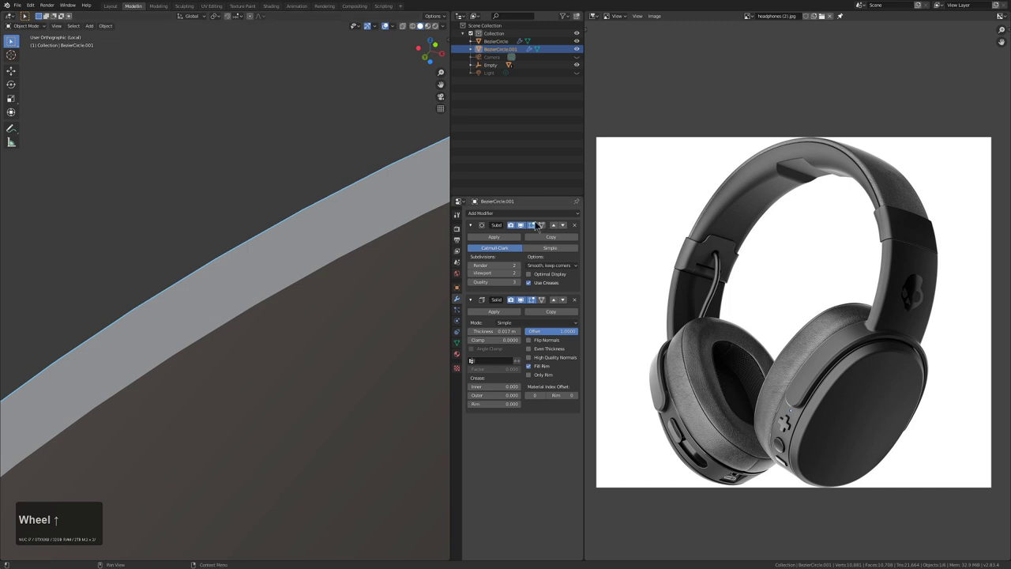
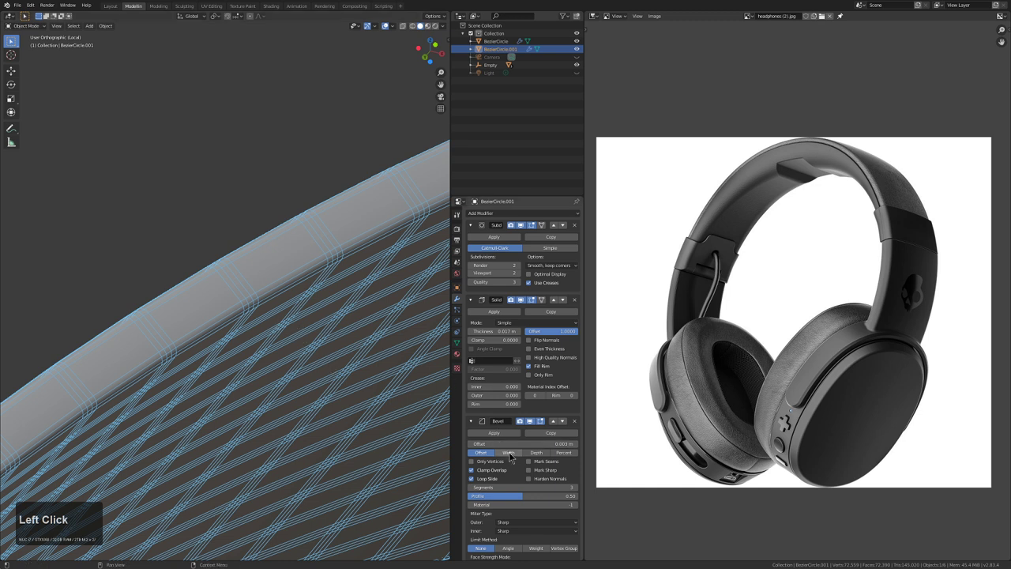
# Turn off the Wireframe overlay in Viewport Overlays so the model shows unobstructed
pyautogui.scroll(-3)
pyautogui.click(513, 506)
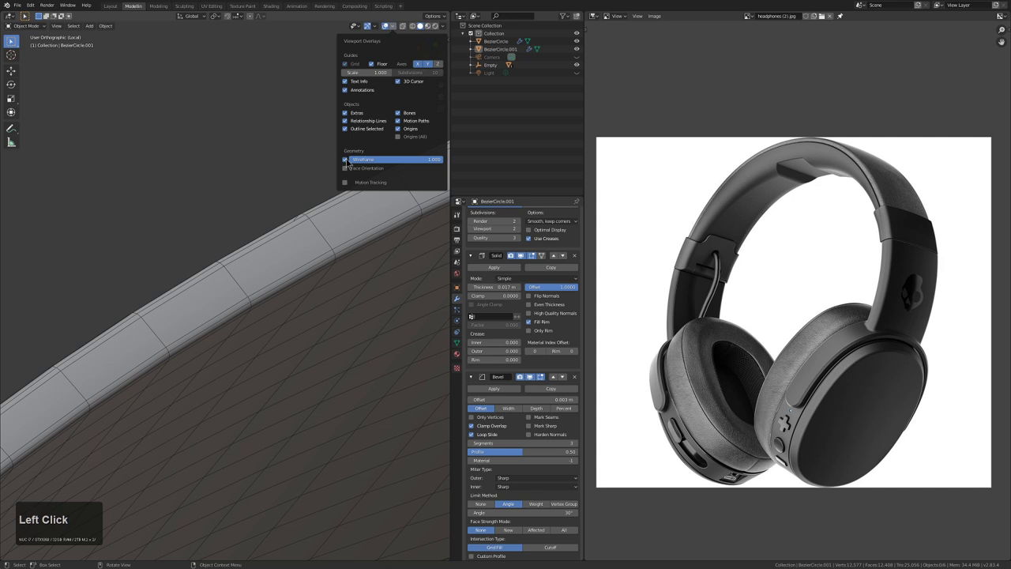
pyautogui.scroll(-3)
pyautogui.moveTo(297, 237); pyautogui.dragTo(307, 285)
# Inspect the bevelled headband from several angles and enter Edit Mode on its mesh
pyautogui.press('KP_Divide')
pyautogui.press('alt+a')
pyautogui.scroll(-3)
pyautogui.moveTo(242, 299); pyautogui.dragTo(280, 284)
pyautogui.scroll(3)
pyautogui.middleClick(202, 308)
pyautogui.click(230, 296)
pyautogui.middleClick(236, 298)
pyautogui.middleClick(187, 315)
pyautogui.scroll(3)
pyautogui.middleClick(251, 289)
pyautogui.press('Tab')
# Scale the selected headband edge loop along Y to reshape the band's profile
pyautogui.press('a')
pyautogui.write('asxy')
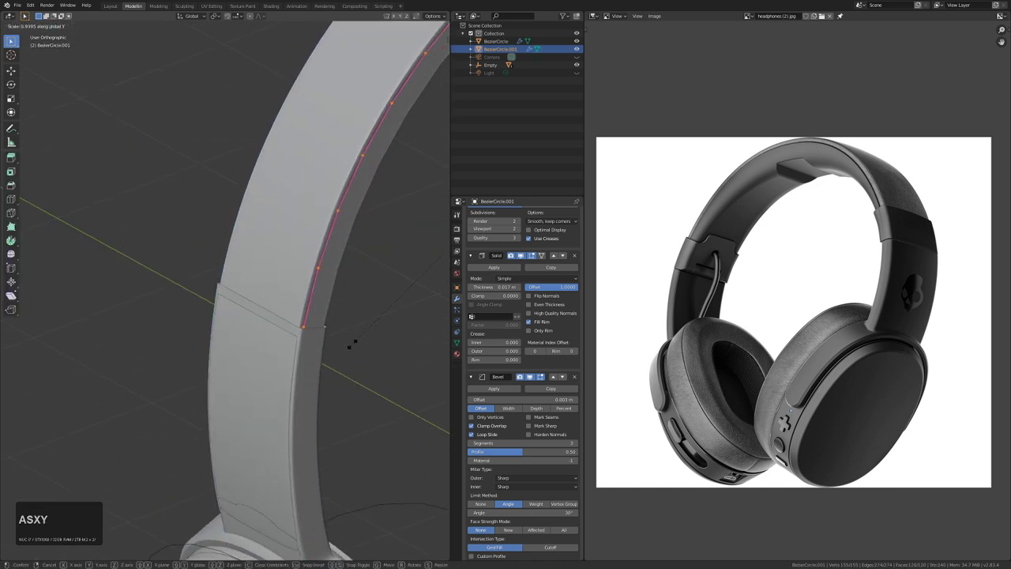
pyautogui.click(356, 346)
pyautogui.scroll(-3)
pyautogui.press('alt+z')
pyautogui.click(261, 460)
pyautogui.click(293, 448)
pyautogui.press('alt+z')
# Select the faces of the headband's lower section, growing the selection over them
pyautogui.middleClick(302, 426)
pyautogui.middleClick(293, 424)
pyautogui.press('ctrl+KP_Add')
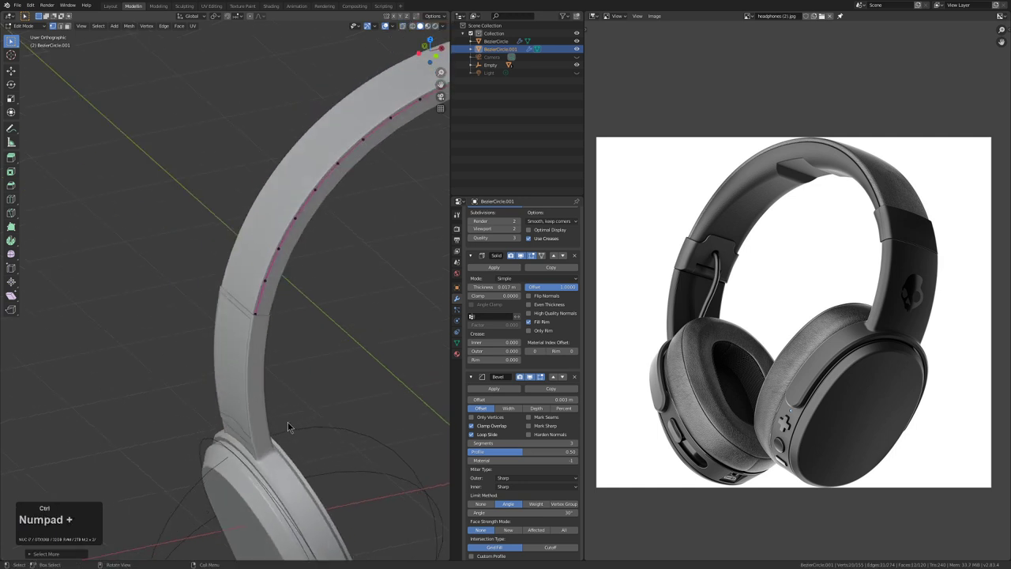
pyautogui.press('alt+z')
pyautogui.scroll(3)
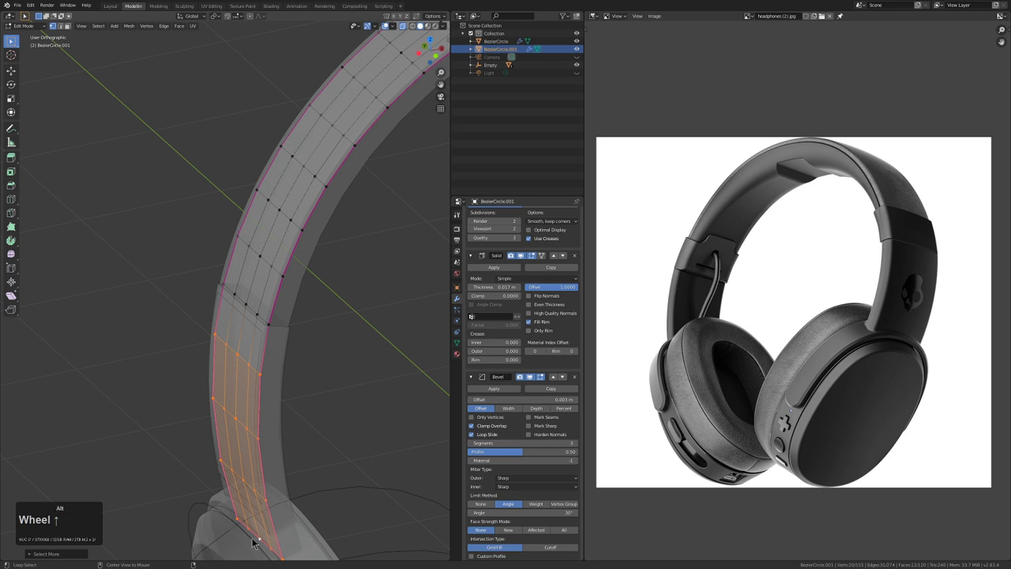
pyautogui.click(257, 539)
pyautogui.press('ctrl+KP_Add')
pyautogui.press('ctrl+z')
# Reselect and grow the lower-section faces further, then adjust them along X
pyautogui.click(257, 539)
pyautogui.press('ctrl+KP_Add')
pyautogui.press('ctrl+KP_Enter')
pyautogui.press('ctrl+KP_Add')
pyautogui.press('ctrl+KP_Enter')
pyautogui.press('ctrl+KP_Add')
pyautogui.press('x')
pyautogui.click(235, 485)
# Give the selected headband edge loop a crease of 1 (Shift+E) and return to Object Mode
pyautogui.press('Tab')
pyautogui.press('alt+z')
pyautogui.middleClick(307, 329)
pyautogui.press('Tab')
pyautogui.press('alt+z')
pyautogui.click(260, 354)
pyautogui.doubleClick(277, 348)
pyautogui.press('shift+e')
pyautogui.press('KP_1')
pyautogui.press('KP_Enter')
pyautogui.press('Tab')
pyautogui.press('alt+z')
# Add a Mirror modifier along X to the headband beneath its Bevel
pyautogui.scroll(-3)
pyautogui.middleClick(349, 264)
pyautogui.middleClick(294, 295)
pyautogui.press('alt+a')
pyautogui.moveTo(330, 314); pyautogui.dragTo(240, 274)
pyautogui.click(256, 235)
pyautogui.click(266, 240)
pyautogui.press('alt+z')
# Enable Bisect X and Flip X on the headband's Mirror so it forms one clean symmetric arc
pyautogui.scroll(3)
pyautogui.click(475, 224)
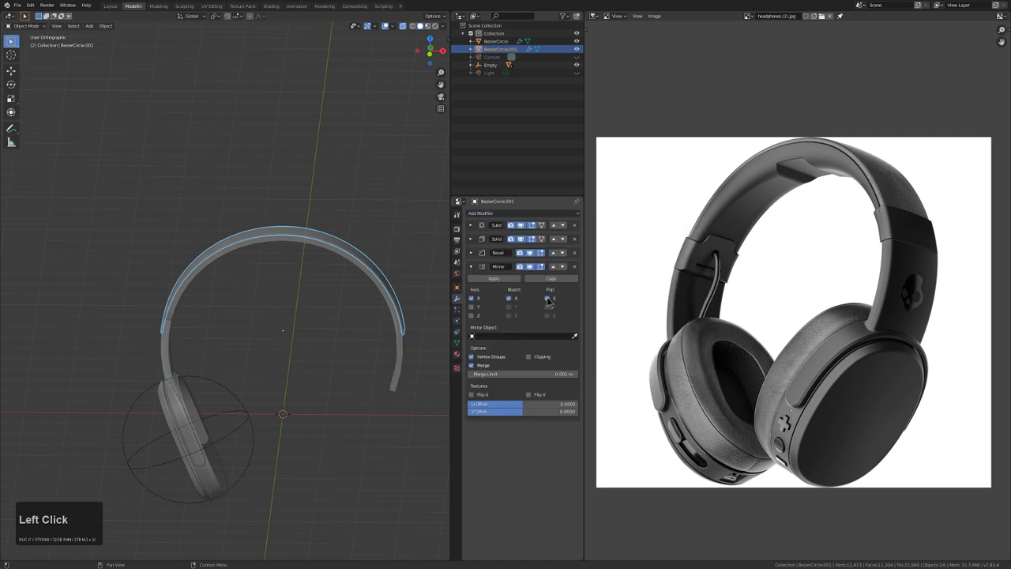
pyautogui.middleClick(330, 328)
pyautogui.middleClick(368, 309)
pyautogui.press('alt+z')
pyautogui.middleClick(335, 328)
pyautogui.middleClick(331, 348)
pyautogui.press('alt+a')
pyautogui.middleClick(307, 344)
pyautogui.scroll(3)
pyautogui.click(179, 284)
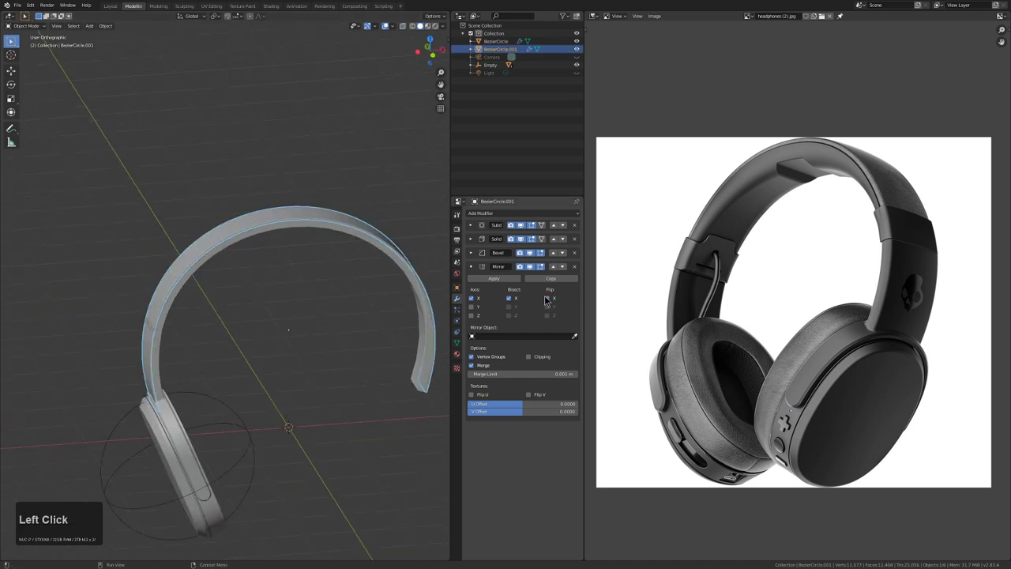
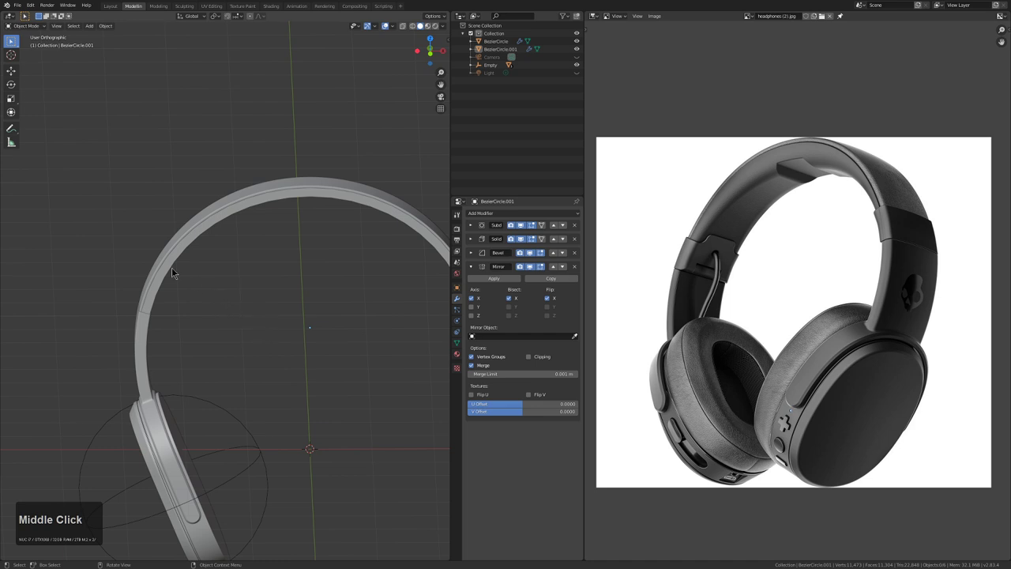
# Review the mirrored headband from all sides, including front and back views
pyautogui.scroll(3)
pyautogui.middleClick(237, 266)
pyautogui.middleClick(230, 271)
pyautogui.click(171, 314)
pyautogui.middleClick(193, 315)
pyautogui.middleClick(213, 290)
pyautogui.middleClick(235, 301)
pyautogui.scroll(-3)
pyautogui.press('alt+a')
pyautogui.middleClick(221, 301)
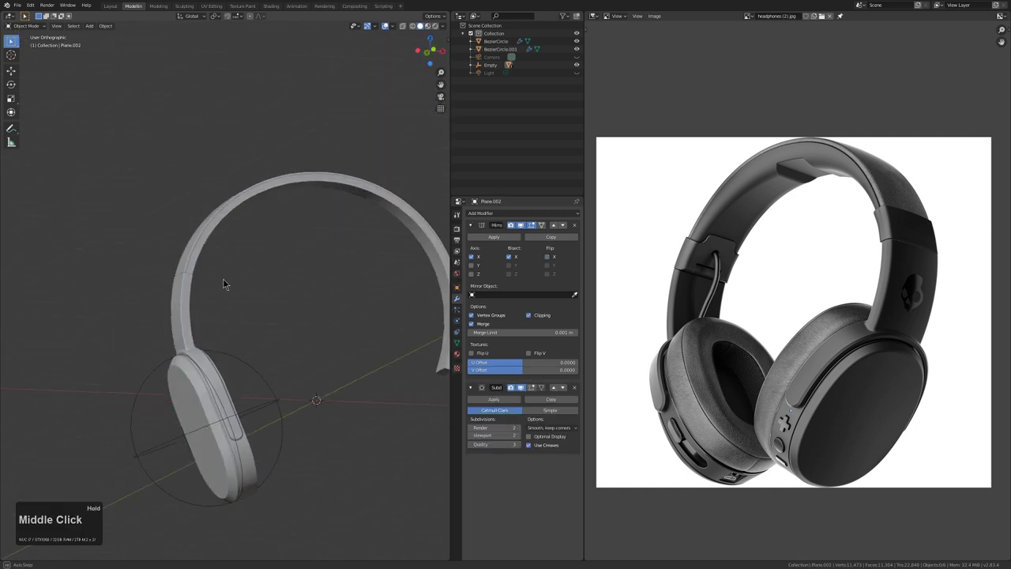
pyautogui.middleClick(225, 309)
pyautogui.middleClick(202, 294)
pyautogui.press('KP_1')
pyautogui.press('shift+KP_1')
pyautogui.middleClick(241, 376)
pyautogui.middleClick(182, 390)
# Select the ear cup and slider pieces that still need mirroring to the other side
pyautogui.click(136, 376)
pyautogui.click(148, 365)
pyautogui.click(156, 365)
pyautogui.click(154, 368)
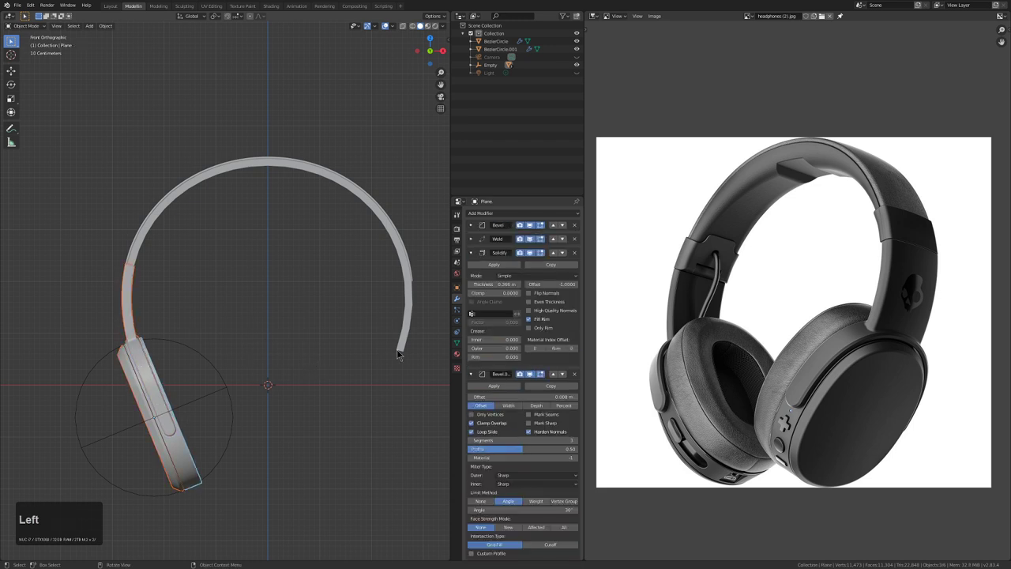
pyautogui.click(241, 388)
# Add a sphere empty at the centre and give ear cup Plane.002 a Mirror modifier across Empty.001
pyautogui.press('shift+a')
pyautogui.click(323, 405)
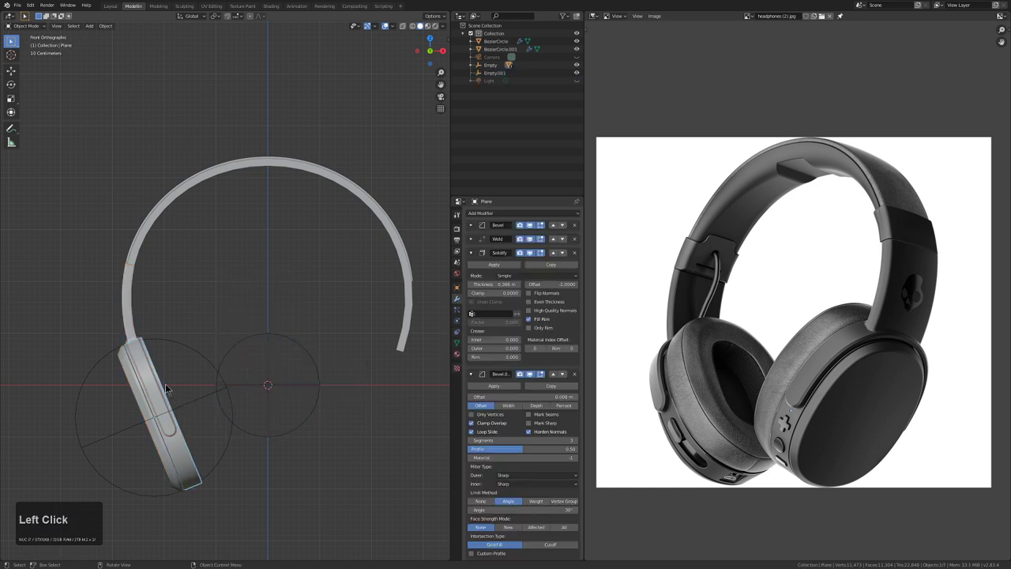
pyautogui.doubleClick(158, 390)
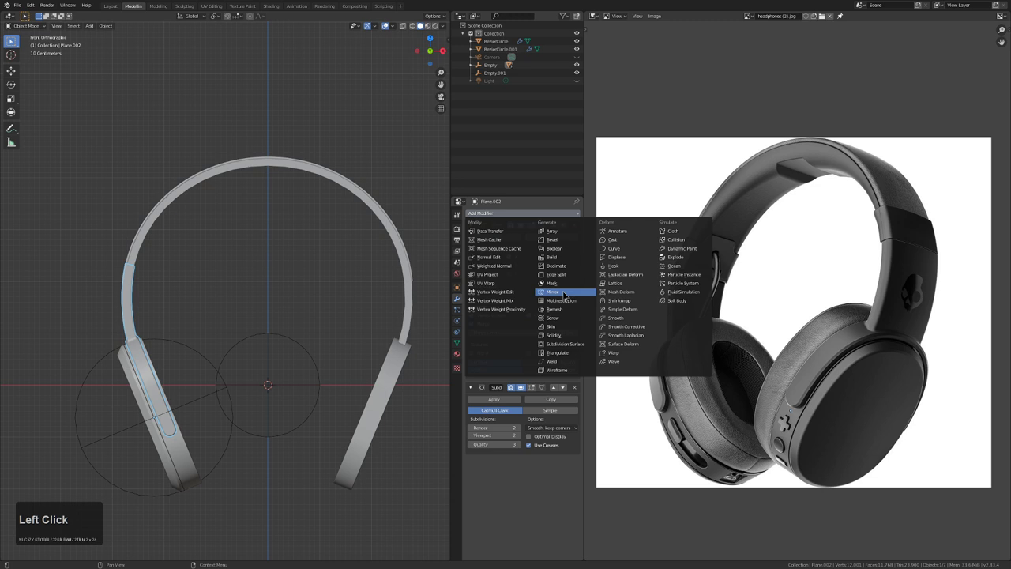
pyautogui.scroll(-3)
pyautogui.click(577, 476)
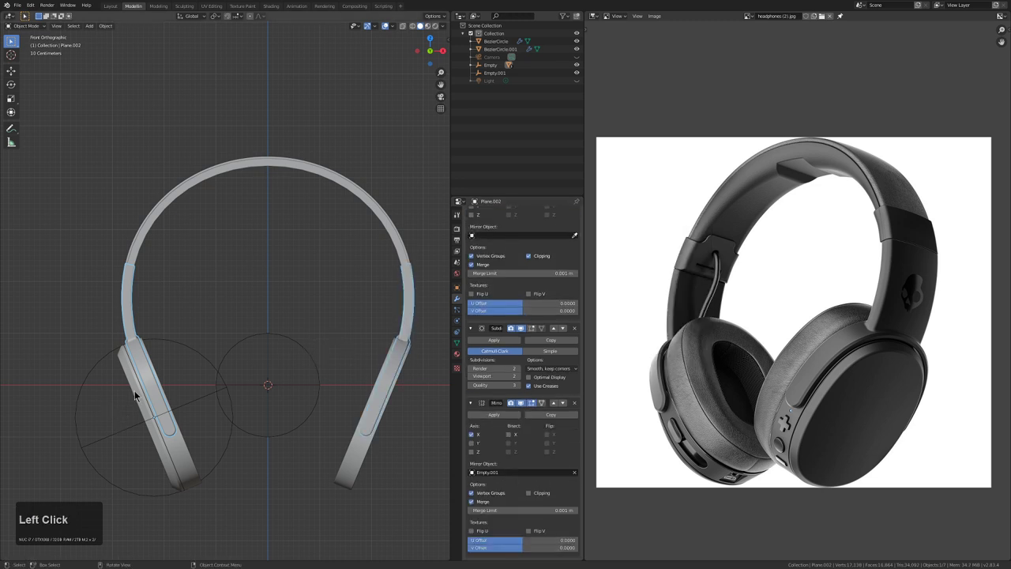
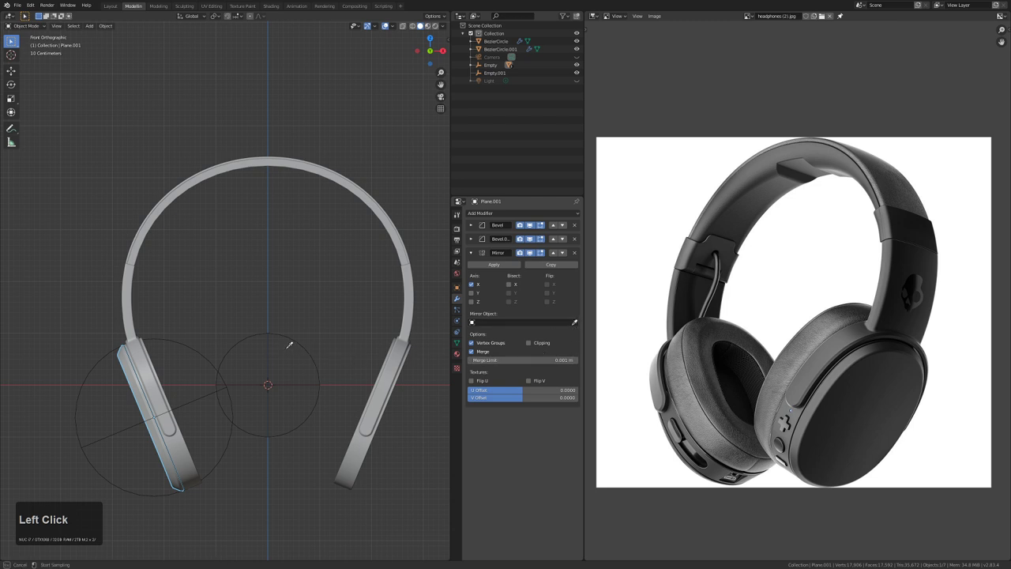
# Mirror the slider piece Plane.001 across Empty.001 and check both sides of the headphones
pyautogui.scroll(-3)
pyautogui.scroll(3)
pyautogui.scroll(-3)
pyautogui.press('alt+a')
pyautogui.middleClick(290, 331)
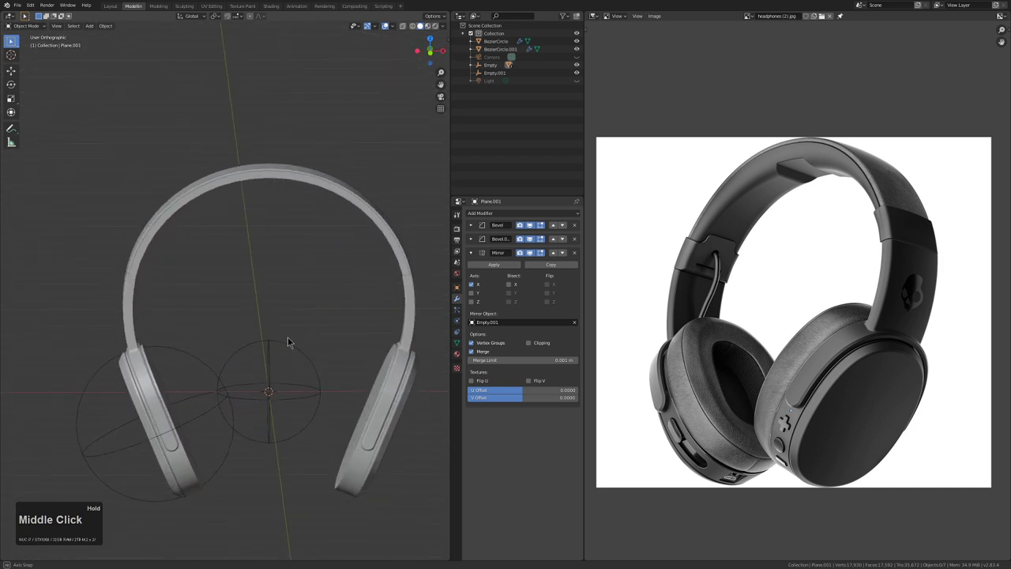
pyautogui.scroll(3)
pyautogui.middleClick(137, 297)
pyautogui.click(183, 287)
pyautogui.press('KP_Decimal')
pyautogui.middleClick(218, 304)
pyautogui.middleClick(139, 291)
pyautogui.scroll(3)
pyautogui.press('alt+a')
pyautogui.middleClick(217, 307)
pyautogui.middleClick(234, 308)
pyautogui.click(220, 298)
# In Edit Mode on the slider, separate a block of its faces into its own object
pyautogui.press('Tab')
pyautogui.scroll(3)
pyautogui.middleClick(238, 306)
pyautogui.middleClick(272, 314)
pyautogui.middleClick(266, 310)
pyautogui.scroll(3)
pyautogui.middleClick(292, 312)
pyautogui.press('alt+a')
pyautogui.press('ctrl+r')
pyautogui.rightClick(285, 318)
pyautogui.rightClick(268, 293)
pyautogui.doubleClick(272, 291)
pyautogui.scroll(3)
# Select the linked slider faces and separate them into a new object, Plane.003
pyautogui.press('v')
pyautogui.rightClick(287, 284)
pyautogui.rightClick(306, 271)
pyautogui.press('alt+a')
pyautogui.press('l')
pyautogui.press('l')
pyautogui.press('p')
pyautogui.click(304, 227)
pyautogui.press('Tab')
pyautogui.press('alt+a')
pyautogui.click(300, 248)
# Give the sleeve a Solidify modifier (thickness -0.025) and a Mirror modifier about Empty.001
pyautogui.middleClick(316, 264)
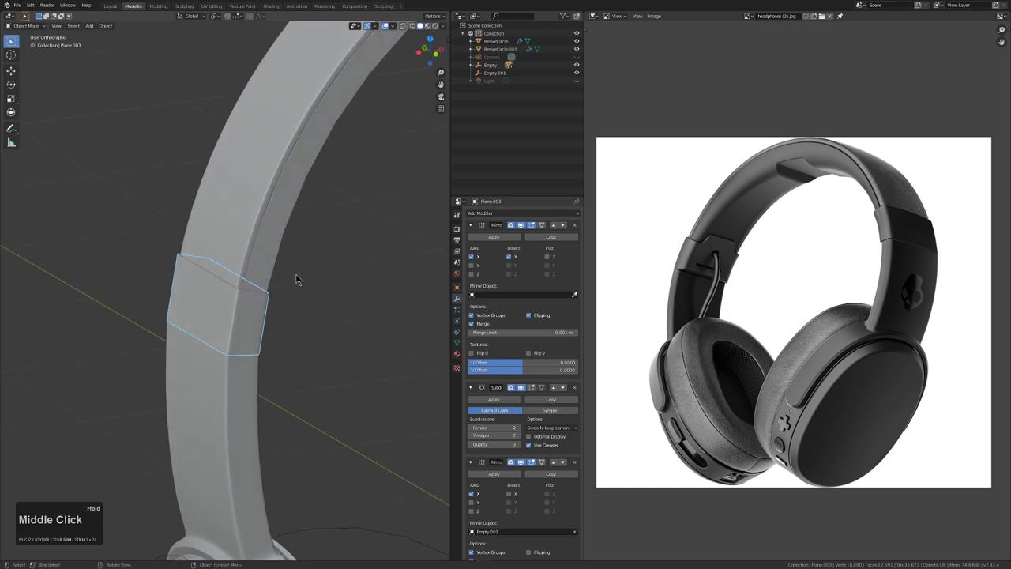
pyautogui.middleClick(285, 286)
pyautogui.scroll(-3)
pyautogui.middleClick(323, 280)
pyautogui.middleClick(207, 295)
pyautogui.middleClick(316, 298)
pyautogui.scroll(3)
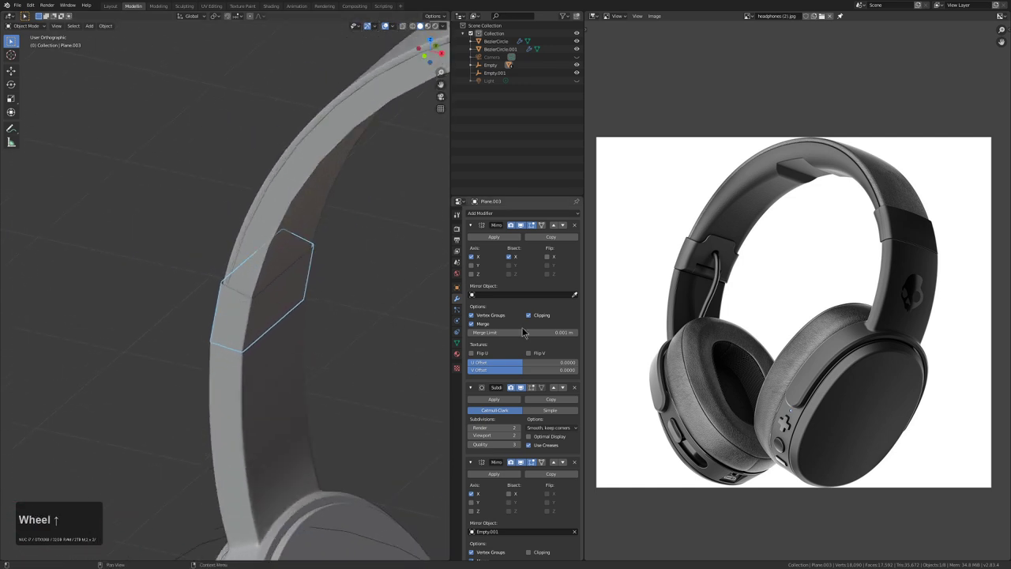
pyautogui.moveTo(474, 227); pyautogui.dragTo(317, 360)
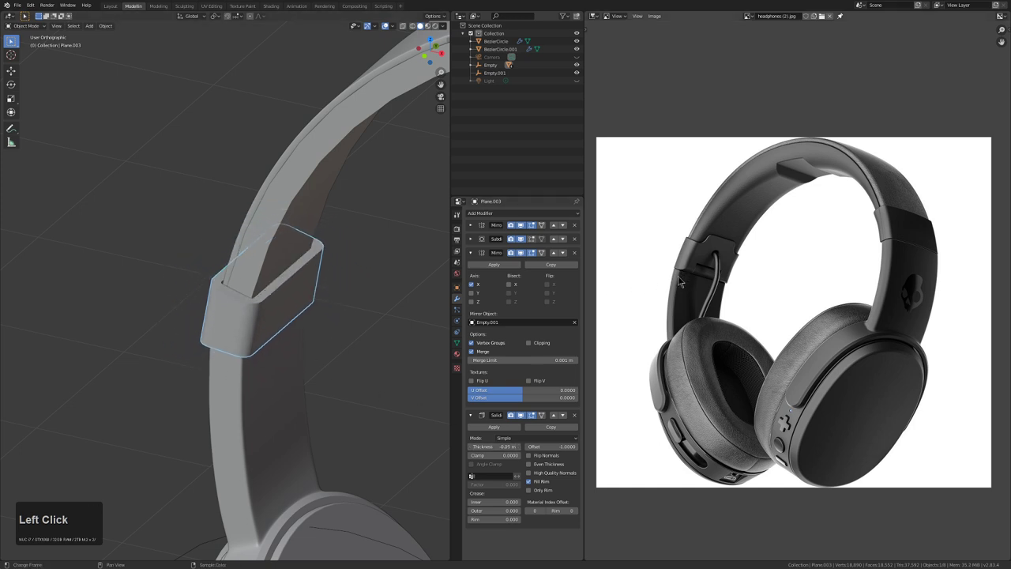
pyautogui.middleClick(329, 343)
pyautogui.middleClick(336, 238)
pyautogui.middleClick(285, 336)
pyautogui.scroll(3)
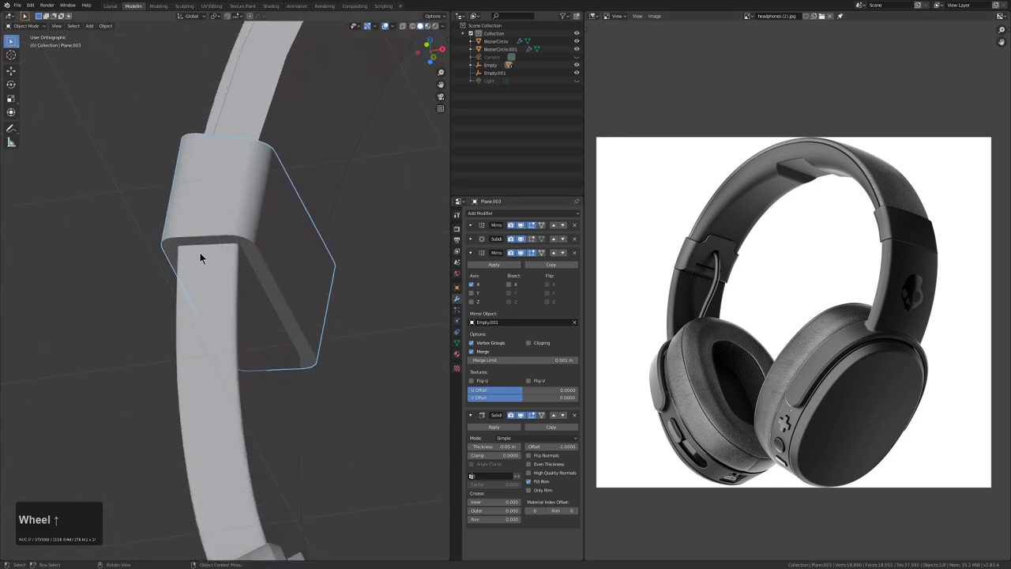
pyautogui.moveTo(254, 254); pyautogui.dragTo(247, 301)
pyautogui.scroll(-3)
pyautogui.middleClick(275, 311)
# In Edit Mode, slide the top edge and corner vertex to flatten the raised tab into a low notch ridge
pyautogui.press('Tab')
pyautogui.press('alt+z')
pyautogui.click(196, 324)
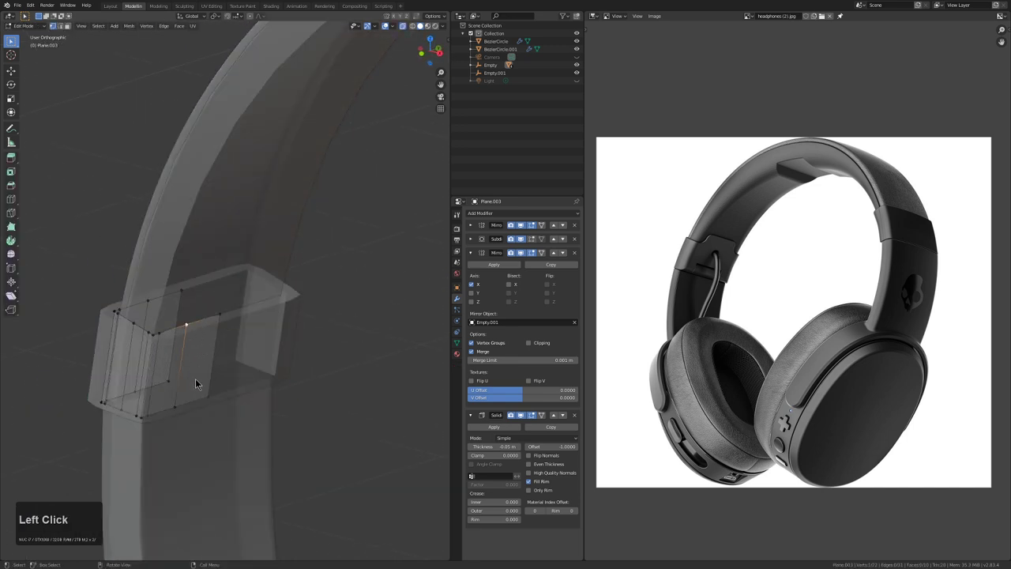
pyautogui.press('2')
pyautogui.click(183, 371)
pyautogui.press('g')
pyautogui.press('g')
pyautogui.click(172, 374)
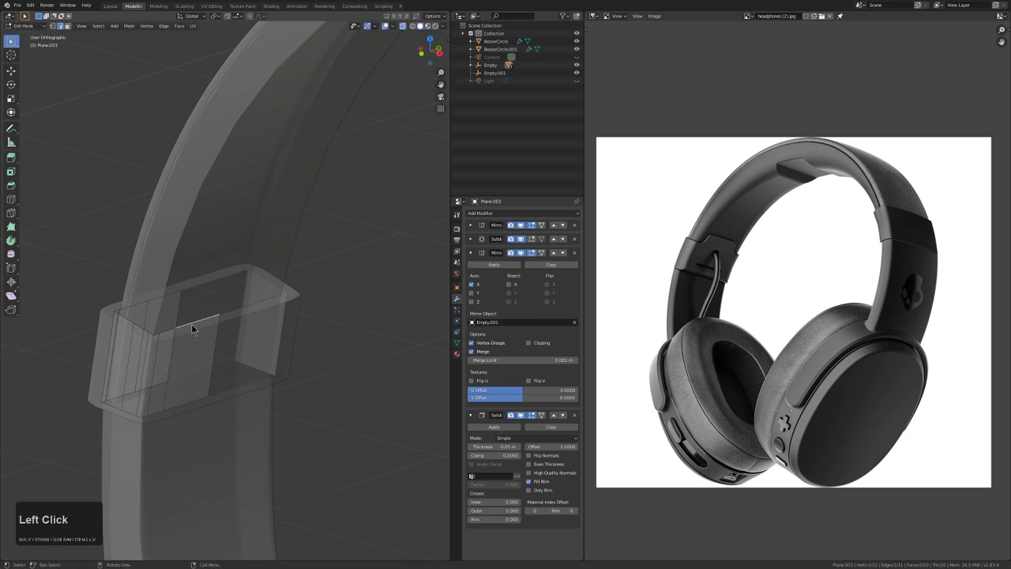
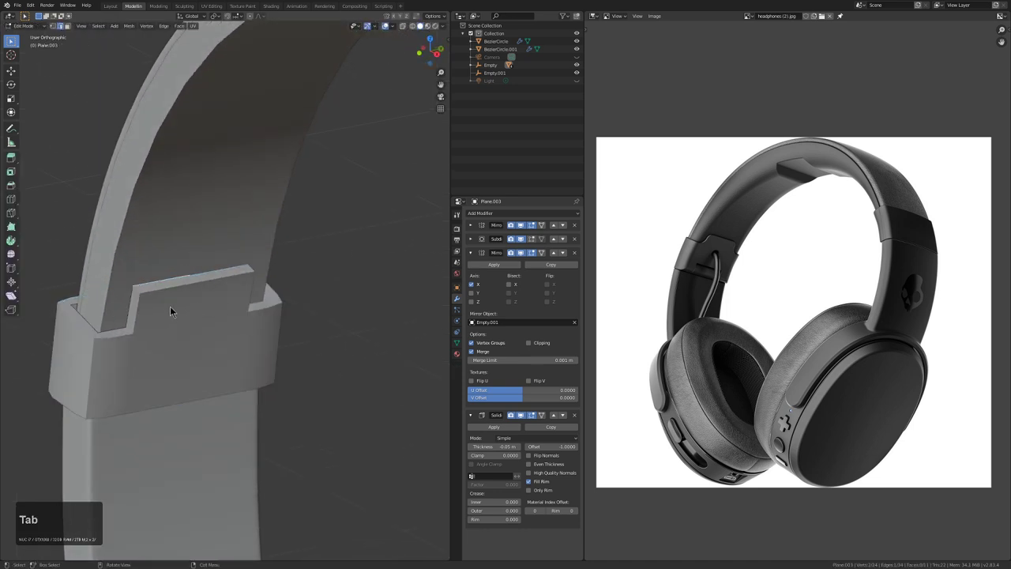
pyautogui.press('1')
pyautogui.click(138, 293)
pyautogui.press('g')
pyautogui.press('g')
pyautogui.click(145, 292)
pyautogui.press('Tab')
# Review the sleeve around the headband from several angles, toggling subdivision preview with Ctrl+1/Ctrl+2
pyautogui.scroll(-3)
pyautogui.middleClick(196, 307)
pyautogui.middleClick(207, 305)
pyautogui.scroll(3)
pyautogui.press('Tab')
pyautogui.middleClick(252, 319)
pyautogui.scroll(3)
pyautogui.press('Tab')
pyautogui.press('shift+Tab')
pyautogui.middleClick(249, 297)
pyautogui.middleClick(248, 307)
pyautogui.middleClick(249, 270)
pyautogui.press('ctrl+1')
pyautogui.press('ctrl+2')
pyautogui.middleClick(247, 268)
pyautogui.scroll(-3)
# Add two supporting edge loops (Ctrl+R) near the notch to sharpen the sleeve's edges and check the result
pyautogui.press('alt+a')
pyautogui.middleClick(234, 288)
pyautogui.scroll(3)
pyautogui.scroll(3)
pyautogui.press('ctrl+r')
pyautogui.click(157, 281)
pyautogui.click(167, 276)
pyautogui.press('ctrl+r')
pyautogui.click(177, 265)
pyautogui.press('Tab')
pyautogui.middleClick(185, 291)
pyautogui.scroll(-3)
pyautogui.middleClick(177, 303)
pyautogui.scroll(3)
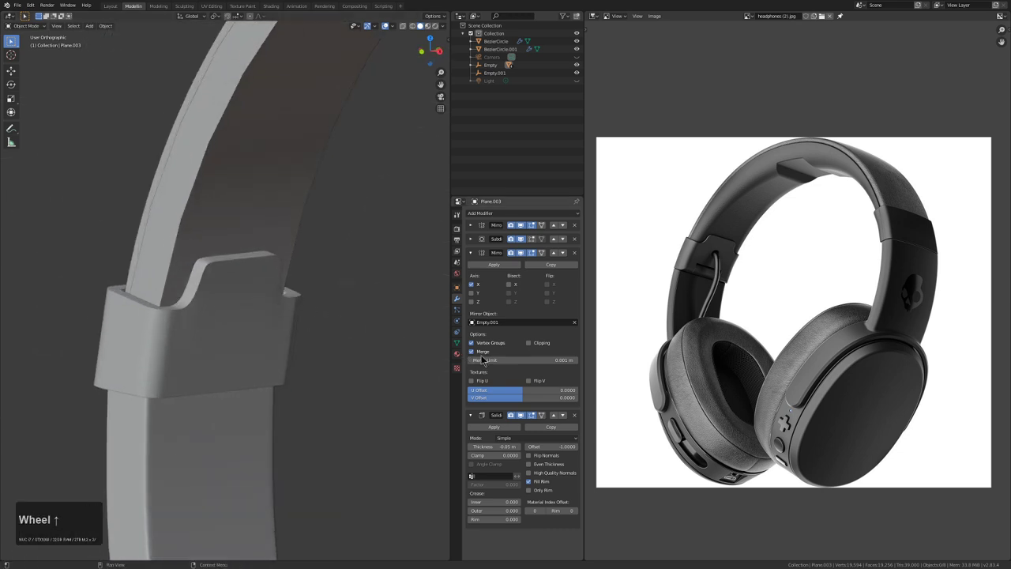
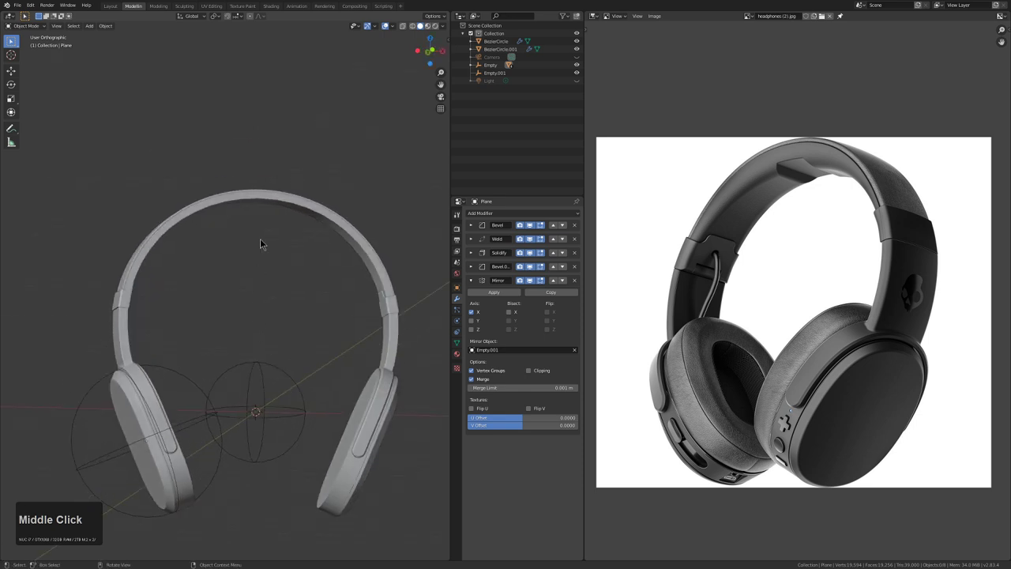
pyautogui.doubleClick(269, 204)
pyautogui.middleClick(282, 233)
pyautogui.moveTo(287, 285); pyautogui.dragTo(208, 329)
pyautogui.middleClick(208, 329)
pyautogui.middleClick(271, 320)
pyautogui.scroll(3)
pyautogui.middleClick(243, 353)
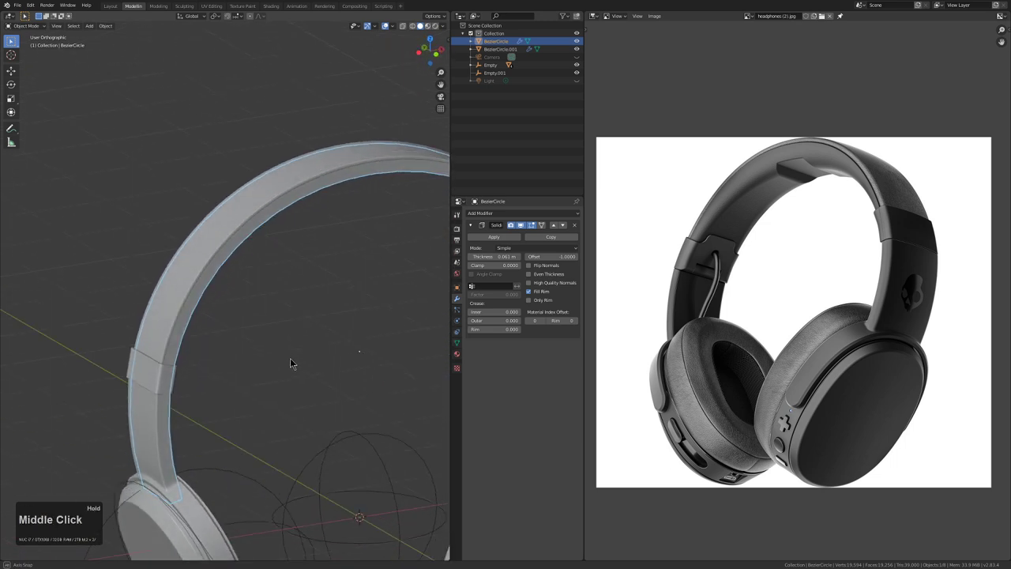
# Adjust the headband object's modifier settings in the Properties panel, undoing an accidental change
pyautogui.press('g')
pyautogui.rightClick(326, 349)
pyautogui.press('Tab')
pyautogui.middleClick(277, 383)
pyautogui.press('alt+z')
pyautogui.press('alt+z')
pyautogui.click(246, 485)
pyautogui.doubleClick(245, 485)
pyautogui.press('ctrl+KP_Add')
pyautogui.press('ctrl+z')
pyautogui.press('ctrl+z')
pyautogui.press('ctrl+z')
pyautogui.press('ctrl+KP_Add')
pyautogui.press('KP_Add')
pyautogui.press('x')
pyautogui.doubleClick(275, 392)
pyautogui.press('alt+z')
# Select the whole headband mesh and Symmetrize it with direction -X to +X
pyautogui.middleClick(257, 379)
pyautogui.press('Tab')
pyautogui.middleClick(257, 362)
pyautogui.middleClick(318, 345)
pyautogui.middleClick(254, 359)
pyautogui.middleClick(206, 374)
pyautogui.press('alt+z')
pyautogui.middleClick(194, 393)
pyautogui.scroll(-3)
pyautogui.middleClick(236, 379)
pyautogui.middleClick(235, 377)
pyautogui.press('Tab')
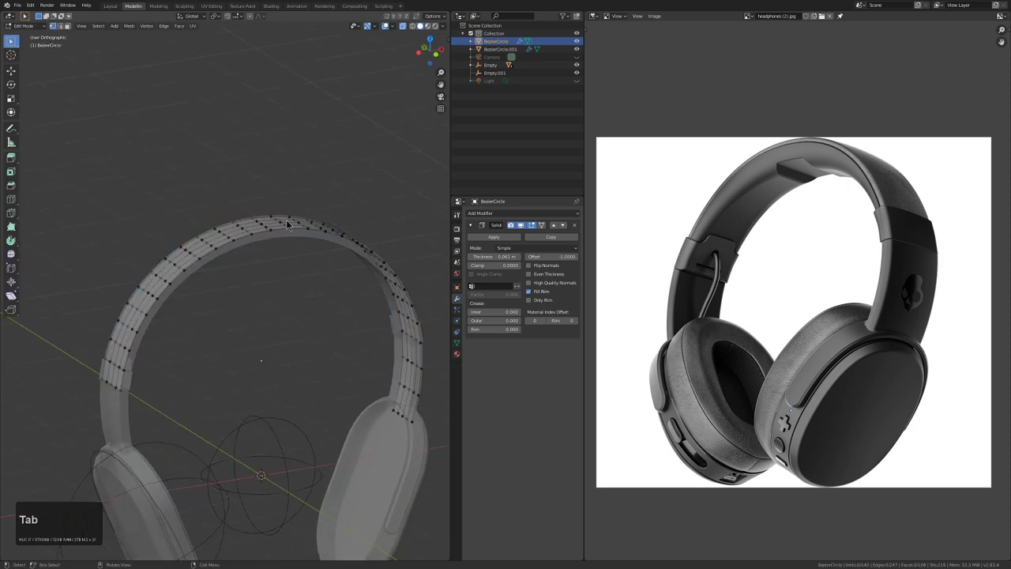
pyautogui.press('a')
pyautogui.click(139, 30)
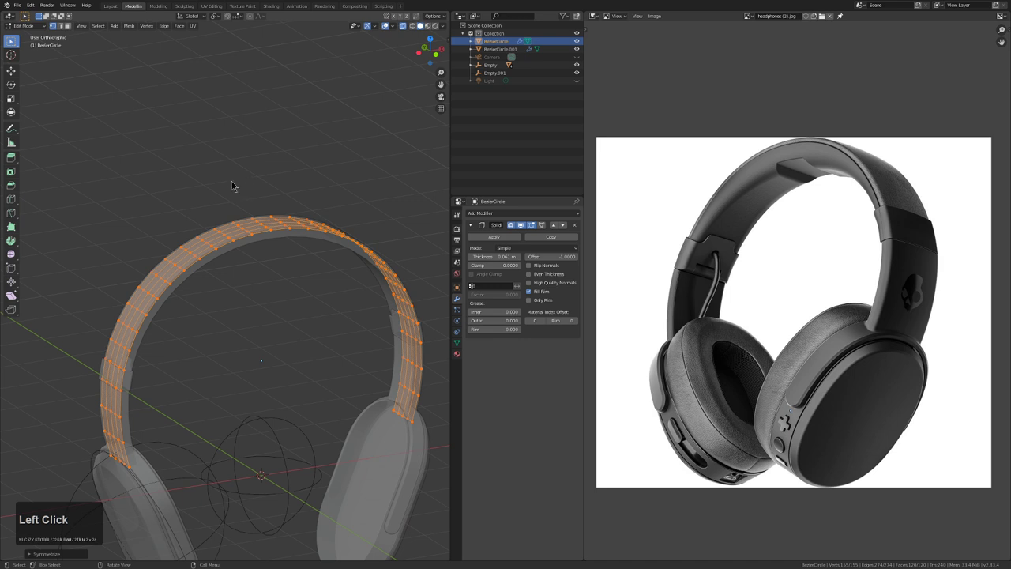
pyautogui.press('F9')
pyautogui.click(299, 305)
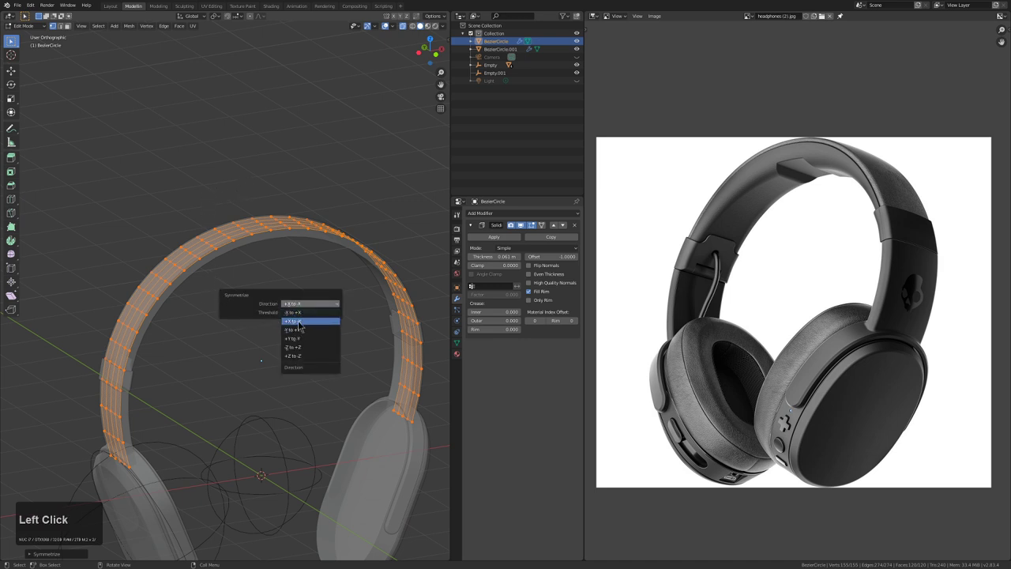
pyautogui.middleClick(217, 270)
pyautogui.scroll(-3)
pyautogui.press('KP_1')
# Apply the Solidify modifier so the thickness is baked into the mesh, leaving an empty stack
pyautogui.press('Tab')
pyautogui.press('alt+z')
pyautogui.scroll(3)
pyautogui.click(507, 238)
pyautogui.press('Tab')
pyautogui.middleClick(349, 278)
# With X-ray on, box-select the inner top-centre vertices of the headband and drop them down along Z
pyautogui.scroll(3)
pyautogui.press('alt+z')
pyautogui.press('alt+a')
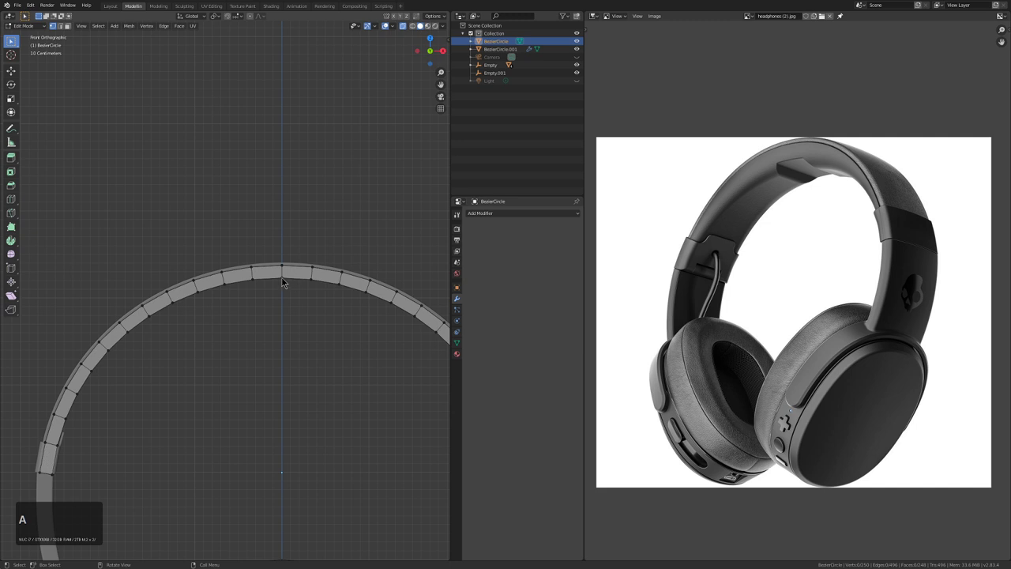
pyautogui.press('b')
pyautogui.click(297, 273)
pyautogui.click(246, 278)
pyautogui.click(222, 294)
pyautogui.press('shift+Left')
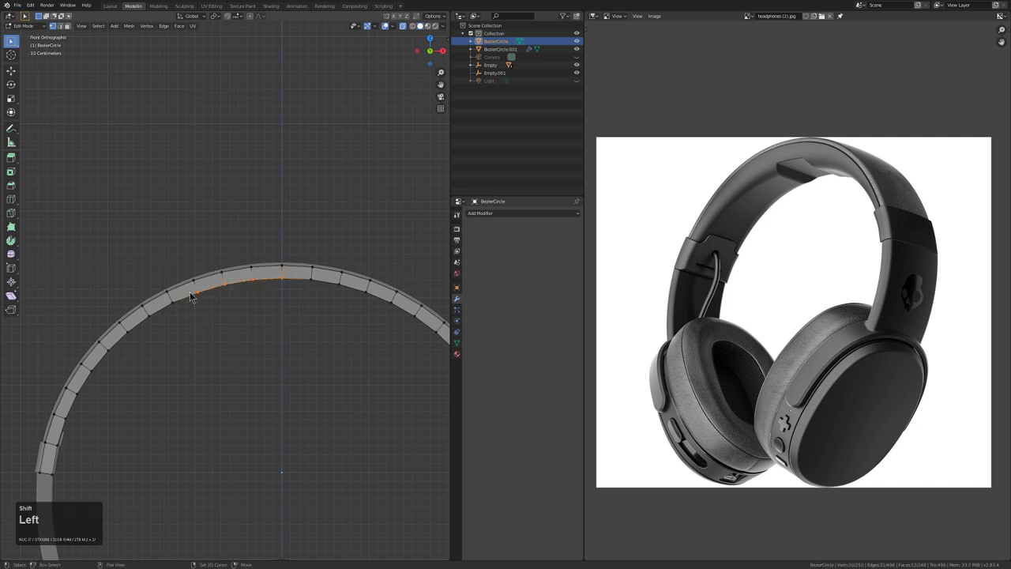
pyautogui.press('shift+Left')
pyautogui.click(157, 310)
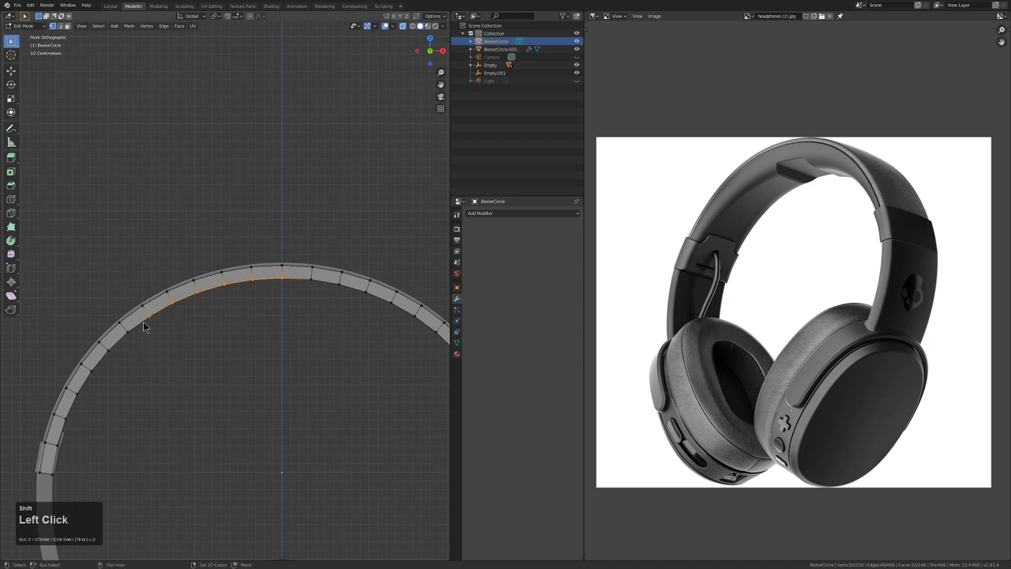
pyautogui.press('shift+Left')
pyautogui.click(203, 315)
pyautogui.press('g')
pyautogui.press('z')
pyautogui.click(201, 324)
# Lower the neighbouring vertex columns one by one along Z to start the angled step-down
pyautogui.press('b')
pyautogui.scroll(3)
pyautogui.middleClick(117, 333)
pyautogui.press('g')
pyautogui.press('z')
pyautogui.click(190, 327)
pyautogui.press('b')
pyautogui.middleClick(147, 315)
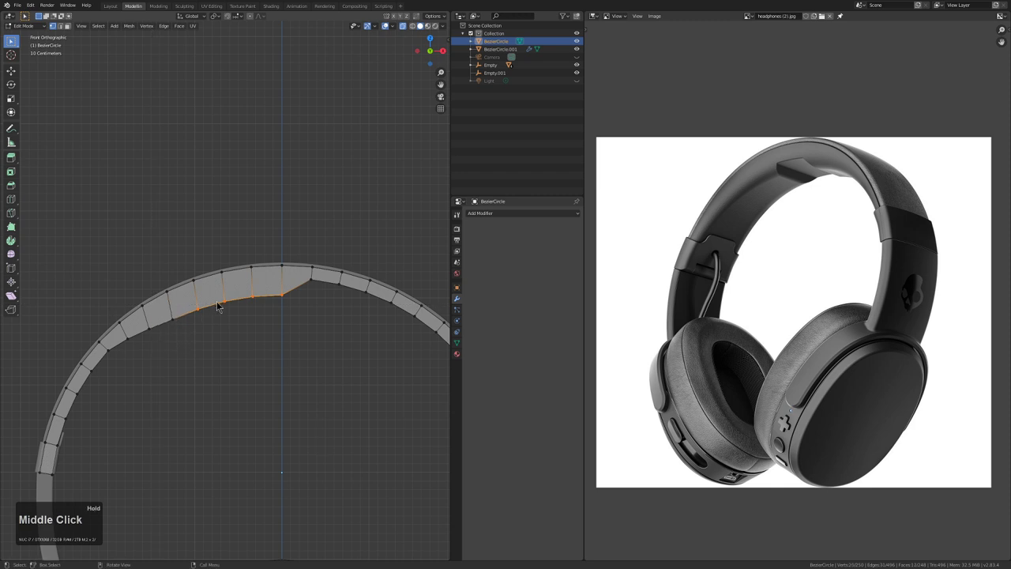
pyautogui.press('g')
pyautogui.press('z')
pyautogui.click(224, 309)
pyautogui.press('b')
pyautogui.middleClick(186, 302)
pyautogui.press('g')
pyautogui.press('z')
pyautogui.click(269, 309)
# Lower the remaining columns along Z so the thick centre tapers into the thinner band
pyautogui.press('b')
pyautogui.click(195, 308)
pyautogui.press('g')
pyautogui.press('z')
pyautogui.click(249, 343)
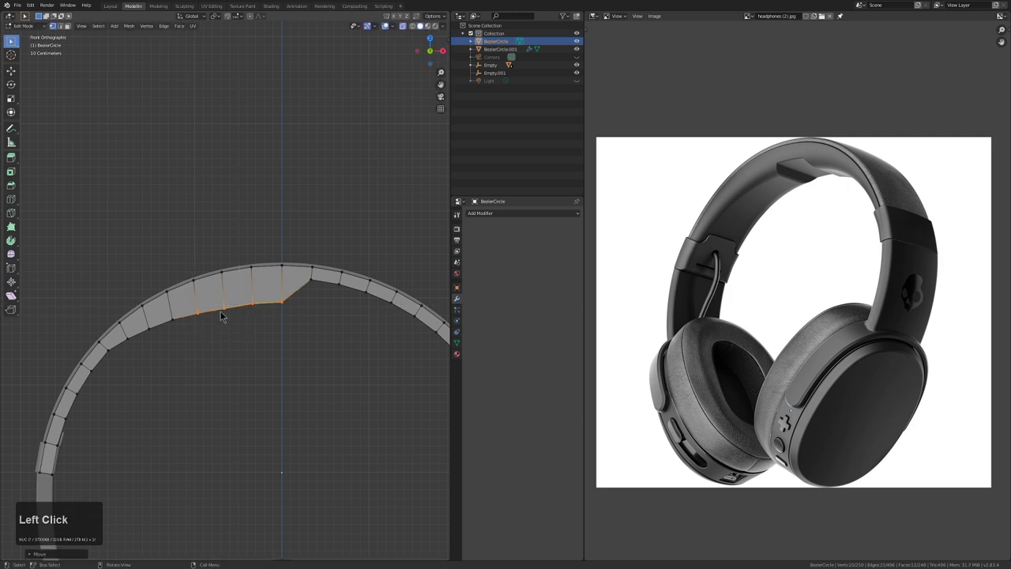
pyautogui.press('b')
pyautogui.middleClick(196, 308)
pyautogui.press('g')
pyautogui.press('z')
pyautogui.click(264, 316)
pyautogui.press('b')
pyautogui.middleClick(226, 304)
pyautogui.press('g')
pyautogui.press('z')
pyautogui.click(271, 312)
# Review the stepped notch in Object Mode without X-ray, then return to Edit Mode with all selected via the header menu
pyautogui.press('alt+a')
pyautogui.press('Tab')
pyautogui.scroll(-3)
pyautogui.press('alt+z')
pyautogui.middleClick(226, 331)
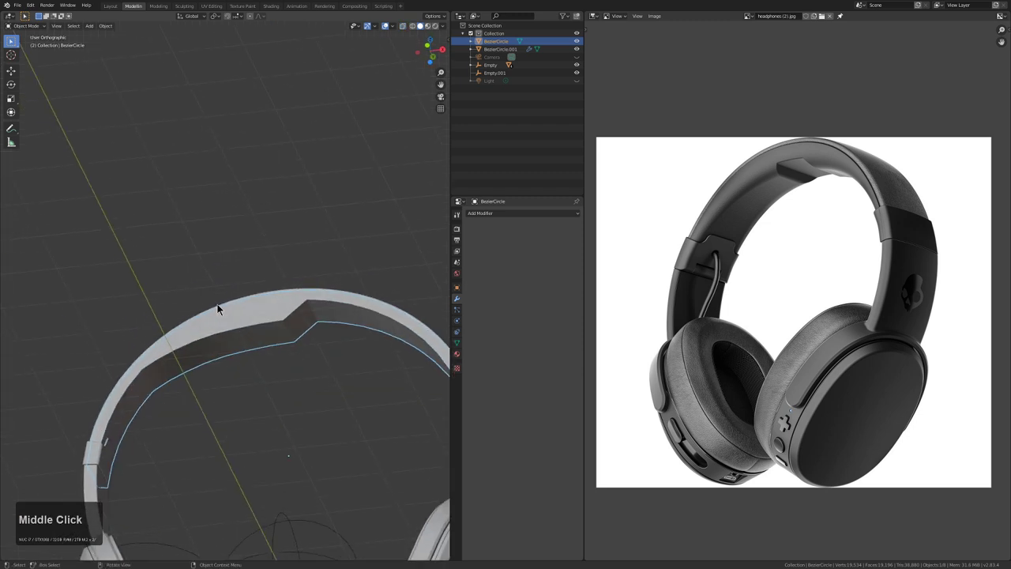
pyautogui.middleClick(258, 377)
pyautogui.scroll(-3)
pyautogui.middleClick(303, 347)
pyautogui.scroll(-3)
pyautogui.press('Tab')
pyautogui.press('a')
pyautogui.click(137, 26)
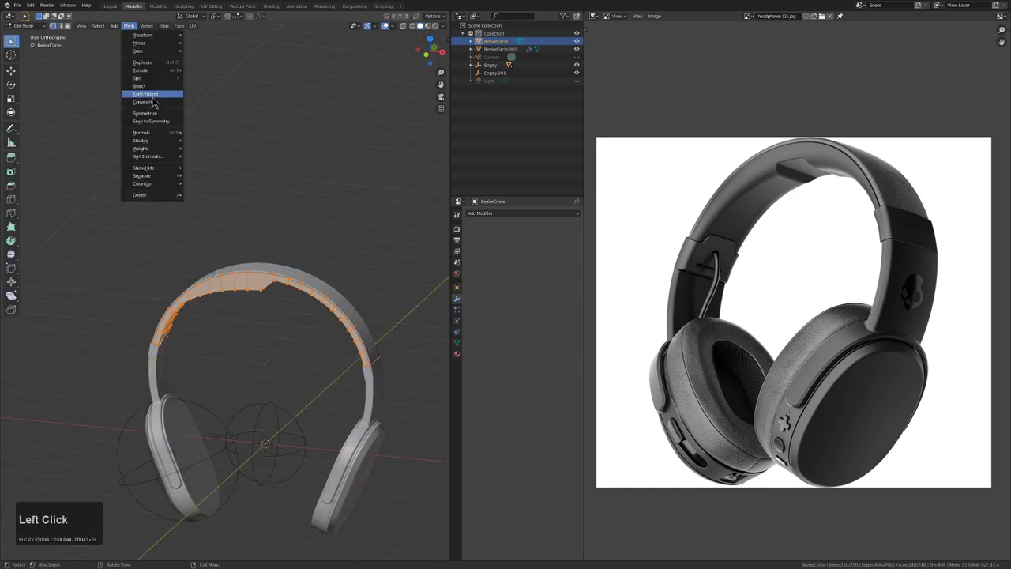
pyautogui.click(158, 111)
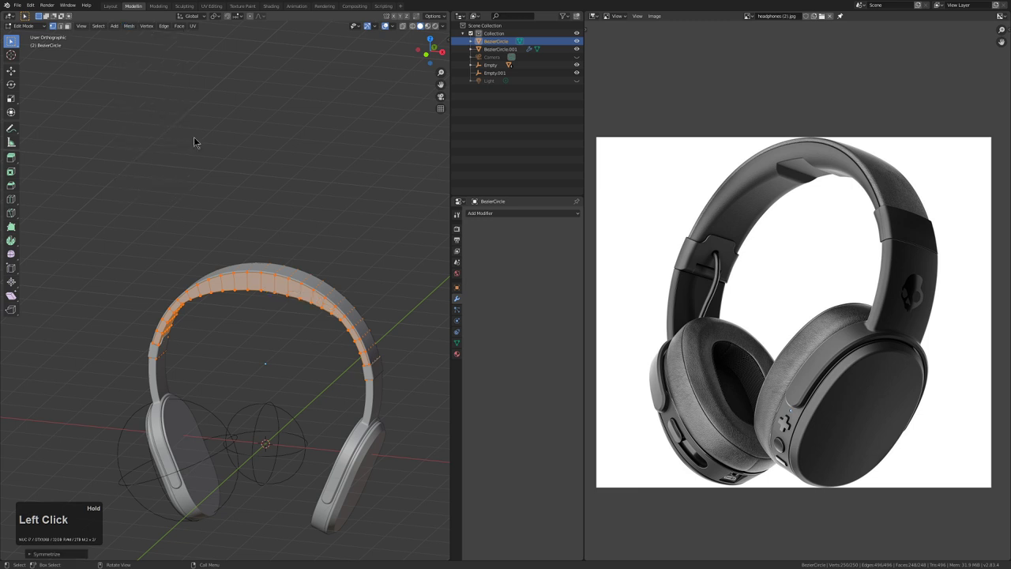
# Give the headband a level-2 Subdivision Surface modifier (Ctrl+2) and isolate it in local view
pyautogui.scroll(3)
pyautogui.middleClick(281, 266)
pyautogui.scroll(3)
pyautogui.middleClick(289, 307)
pyautogui.press('Tab')
pyautogui.middleClick(258, 329)
pyautogui.press('ctrl+1')
pyautogui.press('ctrl+2')
pyautogui.moveTo(248, 326); pyautogui.dragTo(244, 322)
pyautogui.press('KP_Divide')
pyautogui.middleClick(205, 259)
pyautogui.scroll(3)
# In edge select mode, crease the first outer edge loop to 1 with Shift+E
pyautogui.press('Tab')
pyautogui.middleClick(250, 305)
pyautogui.scroll(3)
pyautogui.middleClick(253, 298)
pyautogui.press('2')
pyautogui.click(238, 249)
pyautogui.click(241, 283)
pyautogui.middleClick(242, 284)
pyautogui.middleClick(242, 283)
pyautogui.press('shift+e')
pyautogui.press('KP_1')
pyautogui.press('KP_Enter')
pyautogui.press('alt+KP_Enter')
# Crease two more outer edge loops of the headband to 1
pyautogui.click(169, 261)
pyautogui.doubleClick(171, 266)
pyautogui.press('shift+e')
pyautogui.press('KP_1')
pyautogui.press('KP_Enter')
pyautogui.middleClick(184, 305)
pyautogui.middleClick(133, 234)
pyautogui.scroll(3)
pyautogui.click(169, 298)
pyautogui.click(180, 315)
pyautogui.doubleClick(183, 315)
pyautogui.press('shift+e')
pyautogui.press('KP_1')
pyautogui.press('KP_Enter')
pyautogui.press('KP_Enter')
# Crease the remaining outline loop to 1, then check the smoothed headband in Object Mode
pyautogui.click(188, 303)
pyautogui.click(147, 334)
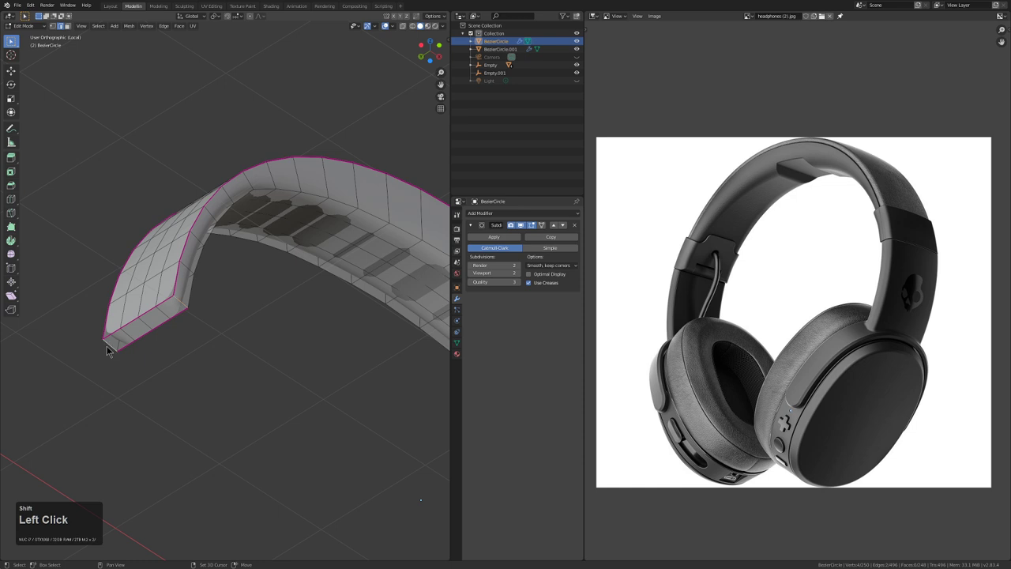
pyautogui.press('shift+e')
pyautogui.press('KP_1')
pyautogui.press('KP_Enter')
pyautogui.press('a')
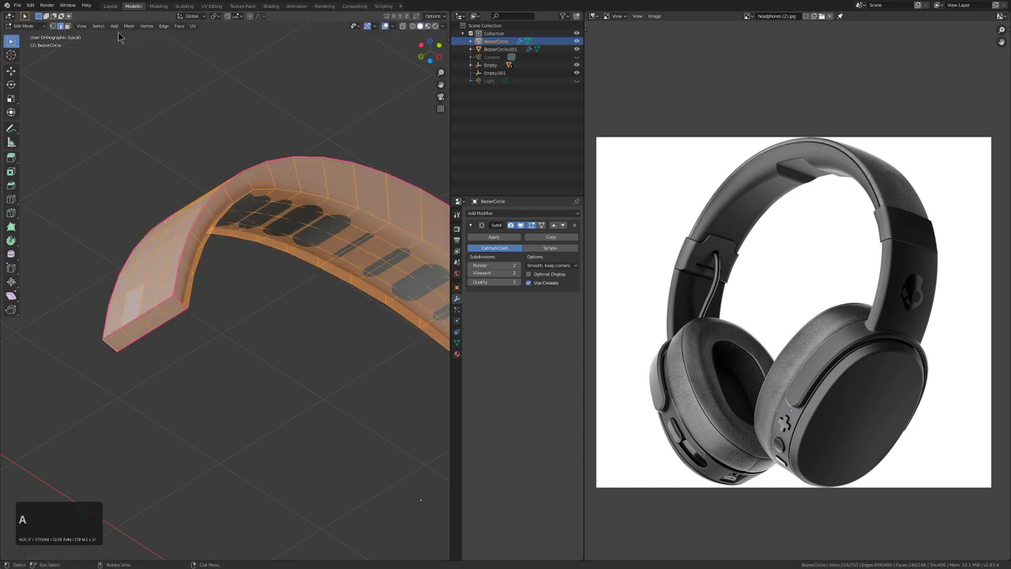
pyautogui.click(131, 27)
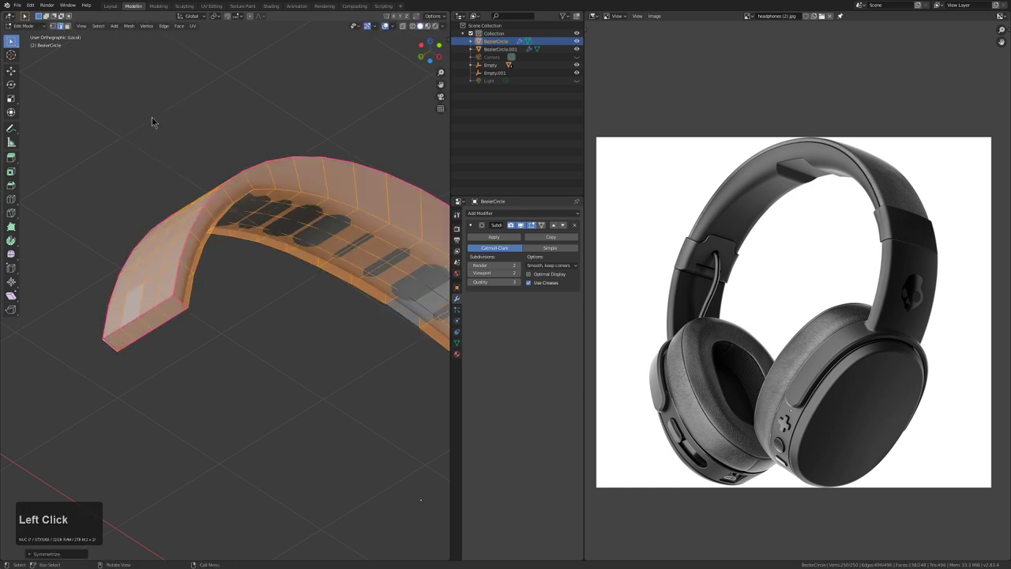
pyautogui.scroll(-3)
pyautogui.middleClick(327, 222)
pyautogui.press('Tab')
pyautogui.middleClick(290, 235)
pyautogui.scroll(3)
pyautogui.press('Tab')
# Adjust viewport display options from the header menu and switch between front and local views
pyautogui.click(132, 29)
pyautogui.rightClick(171, 114)
pyautogui.click(167, 124)
pyautogui.click(168, 124)
pyautogui.press('x')
pyautogui.scroll(-3)
pyautogui.press('alt+x')
pyautogui.scroll(3)
pyautogui.press('a')
pyautogui.press('alt+x')
pyautogui.scroll(-3)
pyautogui.middleClick(283, 252)
pyautogui.scroll(3)
pyautogui.press('Tab')
pyautogui.middleClick(283, 256)
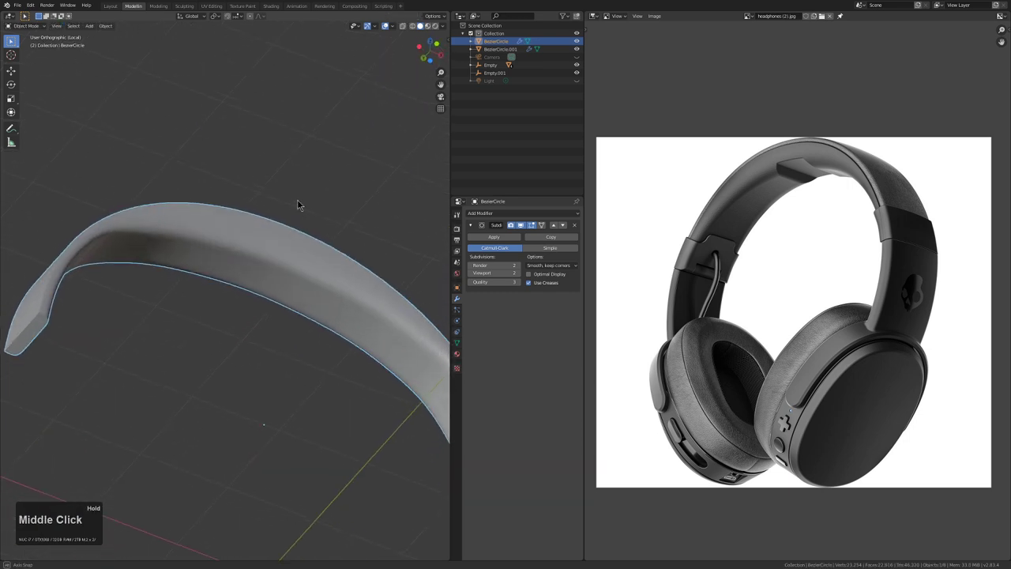
pyautogui.scroll(-3)
pyautogui.press('KP_1')
pyautogui.press('KP_Divide')
pyautogui.press('KP_1')
# Orbit around the headband to review its creased, subdivided stepped top section
pyautogui.press('alt+a')
pyautogui.scroll(-3)
pyautogui.click(271, 293)
pyautogui.click(292, 300)
pyautogui.middleClick(287, 299)
pyautogui.middleClick(282, 267)
pyautogui.middleClick(264, 280)
pyautogui.press('alt+a')
pyautogui.middleClick(296, 297)
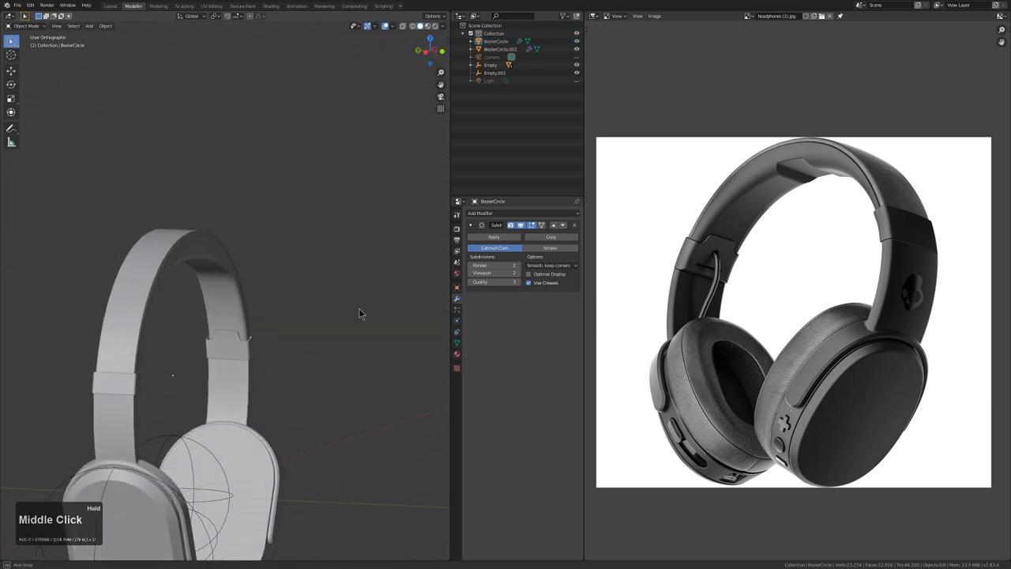
pyautogui.scroll(-3)
pyautogui.middleClick(257, 327)
pyautogui.middleClick(257, 312)
pyautogui.middleClick(240, 302)
pyautogui.press('KP_1')
pyautogui.scroll(3)
pyautogui.doubleClick(275, 225)
pyautogui.middleClick(276, 227)
pyautogui.middleClick(258, 298)
pyautogui.scroll(3)
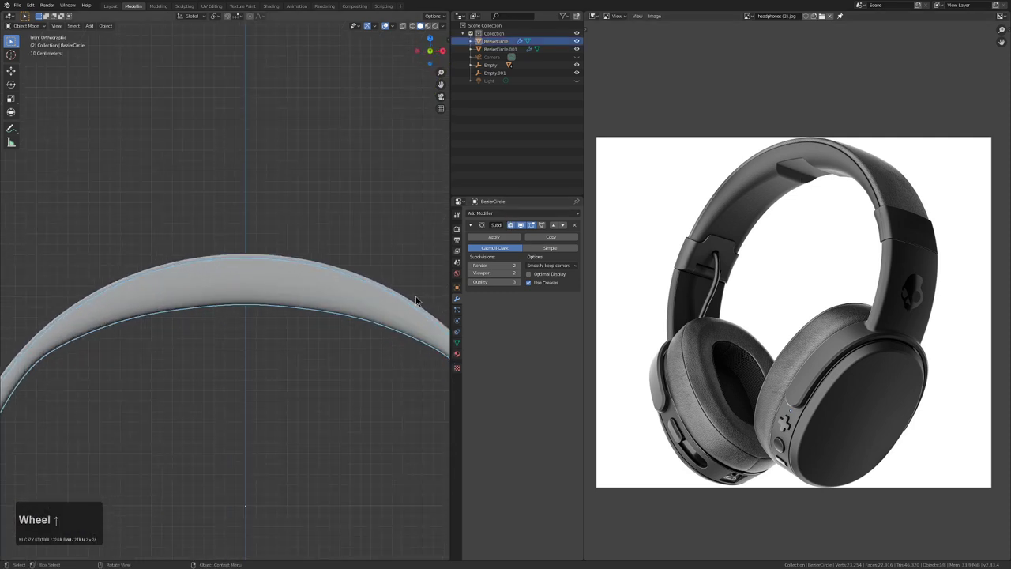
# Reselect the headband and reopen it in Edit Mode with X-ray (Alt+Z) for the top-centre cut
pyautogui.press('Tab')
pyautogui.scroll(-3)
pyautogui.click(240, 287)
pyautogui.press('Tab')
pyautogui.scroll(3)
pyautogui.press('alt+z')
pyautogui.scroll(3)
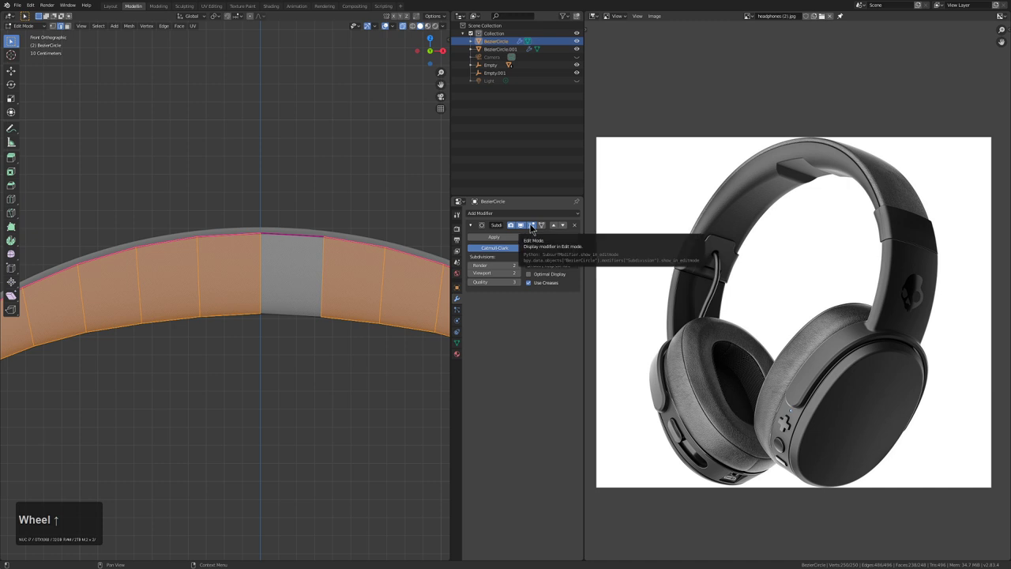
pyautogui.click(535, 227)
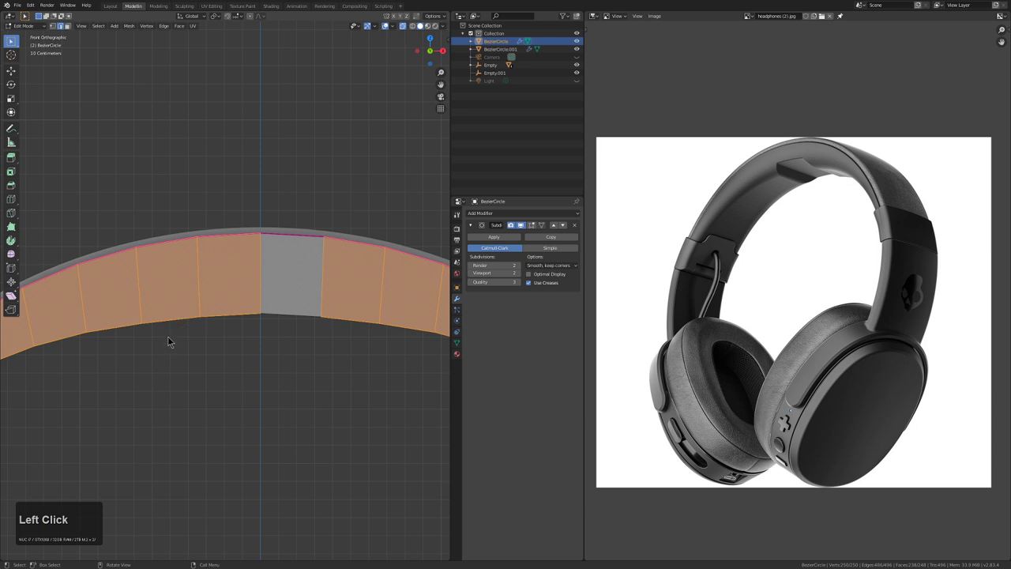
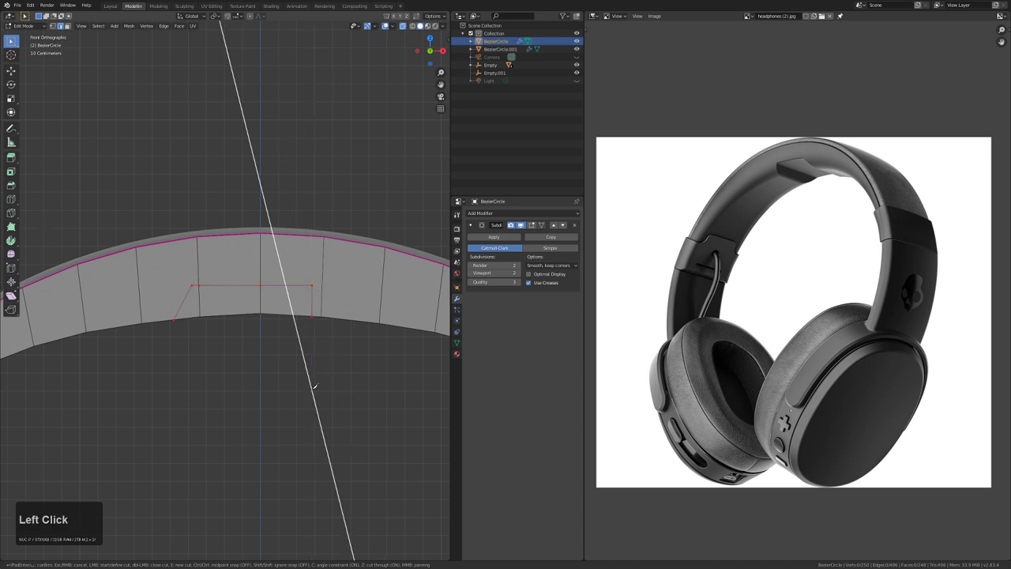
# Confirm the knife cut and frame the headband top in front view with X-ray shading on
pyautogui.press('KP_Enter')
pyautogui.middleClick(269, 370)
pyautogui.press('a')
pyautogui.press('alt+x')
pyautogui.press('alt+z')
pyautogui.middleClick(273, 371)
pyautogui.middleClick(235, 374)
pyautogui.scroll(3)
pyautogui.press('1')
# Select the faces enclosed by the knife cut across the headband's top centre
pyautogui.click(211, 348)
pyautogui.click(168, 406)
pyautogui.click(252, 367)
pyautogui.click(273, 363)
pyautogui.doubleClick(278, 395)
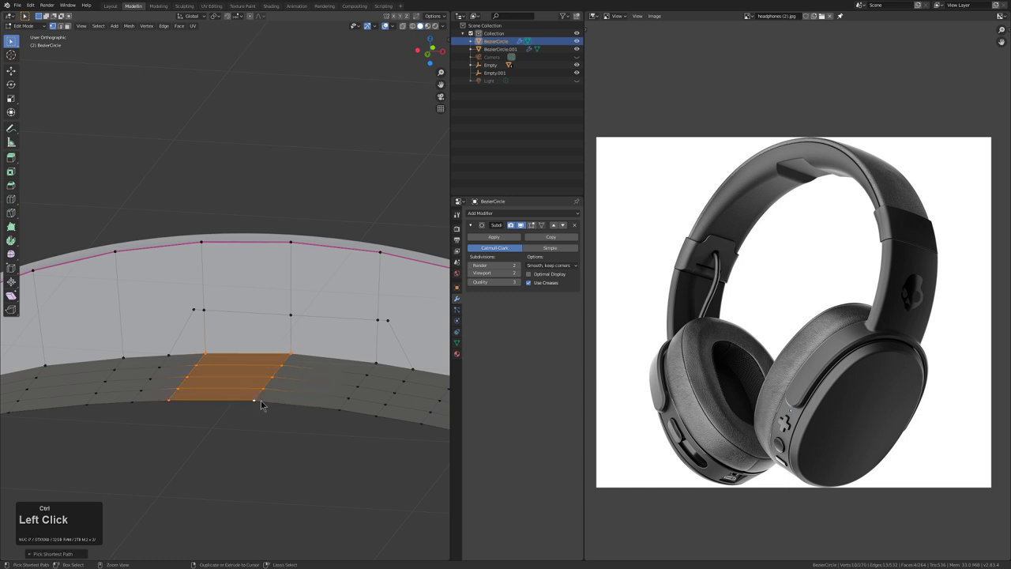
pyautogui.click(342, 376)
pyautogui.click(353, 373)
pyautogui.click(363, 401)
pyautogui.click(354, 417)
pyautogui.doubleClick(369, 375)
# Dissolve the stray cut geometry and constrain the selection along the Z then X axis
pyautogui.press('ctrl+x')
pyautogui.press('ctrl+x')
pyautogui.press('z')
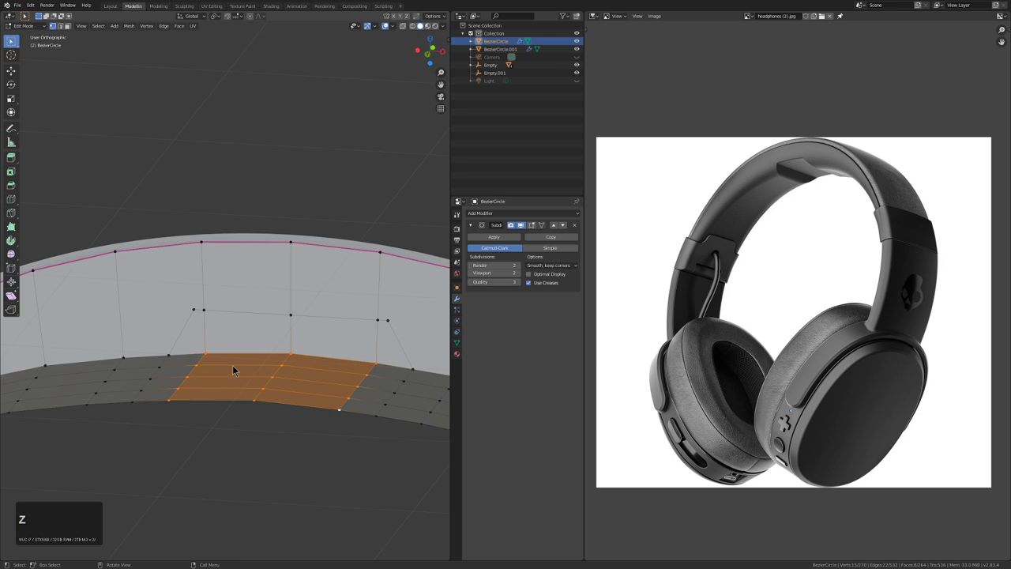
pyautogui.press('x')
pyautogui.click(258, 329)
pyautogui.click(227, 339)
# Merge the loose corner vertices of the slot outline into clean corners
pyautogui.middleClick(226, 339)
pyautogui.click(230, 329)
pyautogui.click(214, 329)
pyautogui.click(248, 330)
pyautogui.click(265, 334)
pyautogui.press('alt+m')
pyautogui.click(262, 335)
# Push the slot faces inward to form the recess and inspect it from several angles
pyautogui.middleClick(269, 354)
pyautogui.click(403, 387)
pyautogui.click(391, 385)
pyautogui.press('shift+r')
pyautogui.press('r')
pyautogui.press('alt+a')
pyautogui.press('alt+x')
pyautogui.scroll(-3)
pyautogui.middleClick(361, 355)
pyautogui.middleClick(297, 354)
pyautogui.middleClick(265, 352)
pyautogui.middleClick(204, 346)
# Fill the open gaps around the recess walls with new faces
pyautogui.click(190, 346)
pyautogui.click(224, 349)
pyautogui.click(232, 399)
pyautogui.press('f')
pyautogui.press('f')
pyautogui.press('f')
pyautogui.middleClick(285, 369)
pyautogui.middleClick(263, 373)
# Add a loop cut across the headband strip beside the recess and pick its border edges
pyautogui.press('ctrl+r')
pyautogui.scroll(3)
pyautogui.click(265, 370)
pyautogui.rightClick(265, 370)
pyautogui.click(230, 341)
pyautogui.click(215, 380)
pyautogui.click(223, 371)
# Fill the remaining holes along the recess edge so the slot is fully closed
pyautogui.press('f')
pyautogui.press('f')
pyautogui.press('f')
pyautogui.press('f')
pyautogui.write('FFFFA')
pyautogui.press('alt+x')
# Orbit around the headband to check the recessed slot from inside and above
pyautogui.middleClick(253, 353)
pyautogui.middleClick(238, 345)
pyautogui.scroll(3)
pyautogui.click(239, 360)
pyautogui.scroll(-3)
pyautogui.middleClick(200, 379)
pyautogui.middleClick(281, 325)
pyautogui.scroll(-3)
# Place another edge loop across the strip near the stepped top section
pyautogui.press('ctrl+r')
pyautogui.click(247, 306)
pyautogui.rightClick(247, 307)
pyautogui.rightClick(301, 295)
pyautogui.middleClick(298, 306)
pyautogui.scroll(3)
pyautogui.click(211, 355)
pyautogui.doubleClick(241, 350)
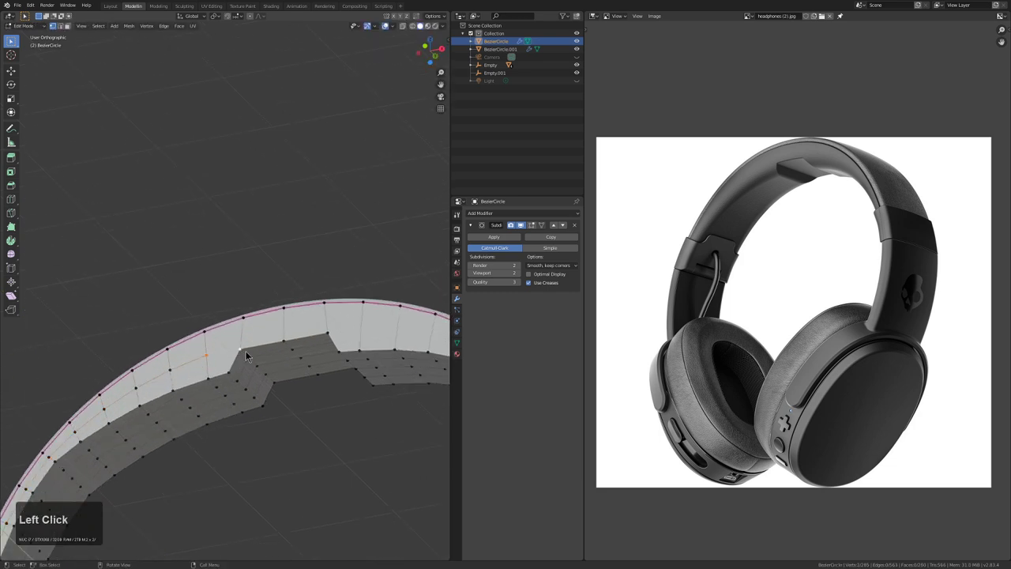
# Switch shading and overlays, then frame the recess edges in edge-select mode
pyautogui.press('j')
pyautogui.press('alt+j')
pyautogui.press('alt+z')
pyautogui.press('a')
pyautogui.press('alt+x')
pyautogui.scroll(-3)
pyautogui.press('alt+z')
pyautogui.scroll(3)
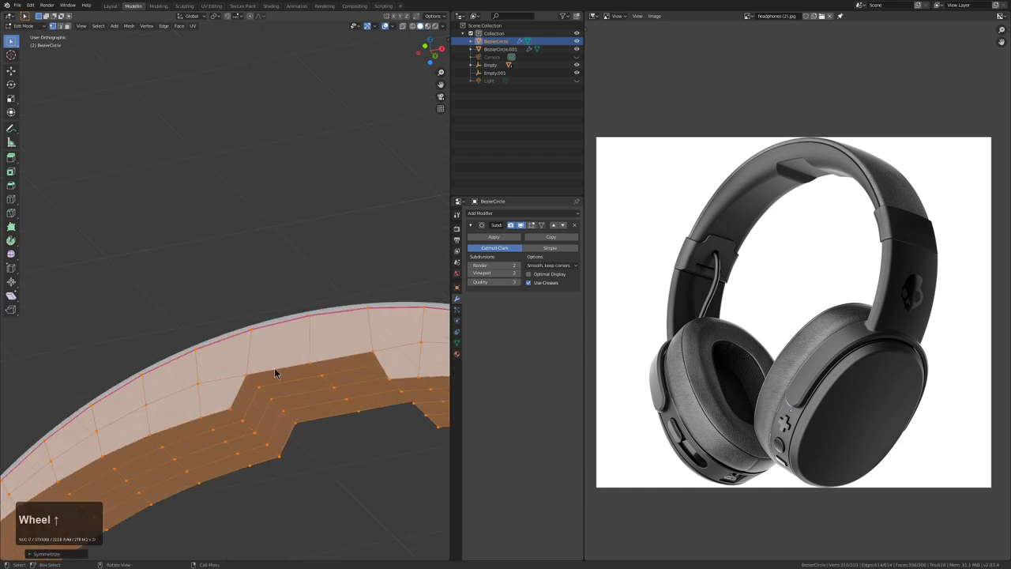
pyautogui.scroll(3)
pyautogui.middleClick(302, 397)
pyautogui.middleClick(267, 346)
pyautogui.press('2')
# Move the recess end vertices to slope one end, undoing a misplaced pick
pyautogui.click(248, 321)
pyautogui.click(282, 322)
pyautogui.click(299, 312)
pyautogui.click(206, 338)
pyautogui.click(207, 357)
pyautogui.press('ctrl+z')
pyautogui.click(207, 353)
pyautogui.click(203, 369)
# Angle the other end of the recess and nudge the small block's vertices into place
pyautogui.doubleClick(236, 399)
pyautogui.click(233, 391)
pyautogui.click(237, 385)
pyautogui.click(248, 356)
pyautogui.click(235, 345)
pyautogui.click(280, 361)
pyautogui.click(277, 371)
pyautogui.click(275, 369)
# Crease the notch edges, confirm the tweak in front view and leave Edit Mode
pyautogui.press('q')
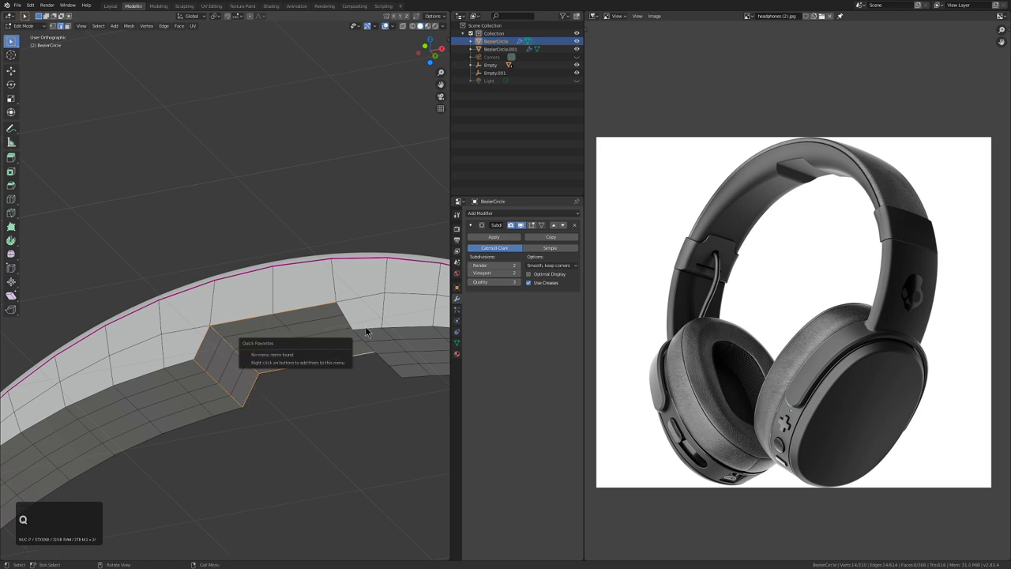
pyautogui.press('shift+q')
pyautogui.press('shift+e')
pyautogui.press('KP_1')
pyautogui.press('KP_Enter')
pyautogui.press('Tab')
pyautogui.scroll(-3)
pyautogui.middleClick(299, 329)
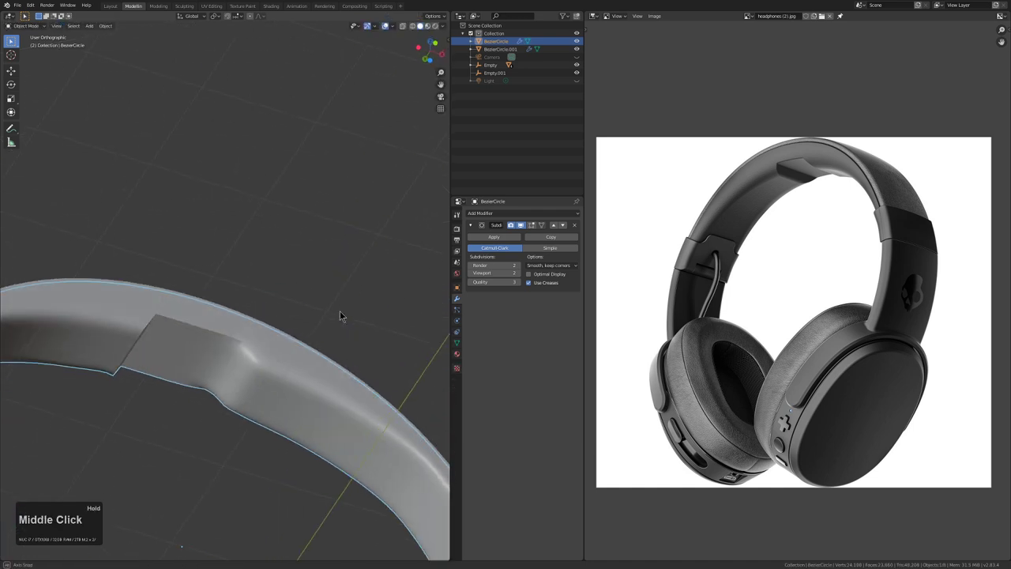
# Re-enter Edit Mode to deselect everything, then return to Object Mode on the headband
pyautogui.press('Tab')
pyautogui.press('a')
pyautogui.press('alt+a')
pyautogui.press('x')
pyautogui.press('Tab')
pyautogui.middleClick(269, 328)
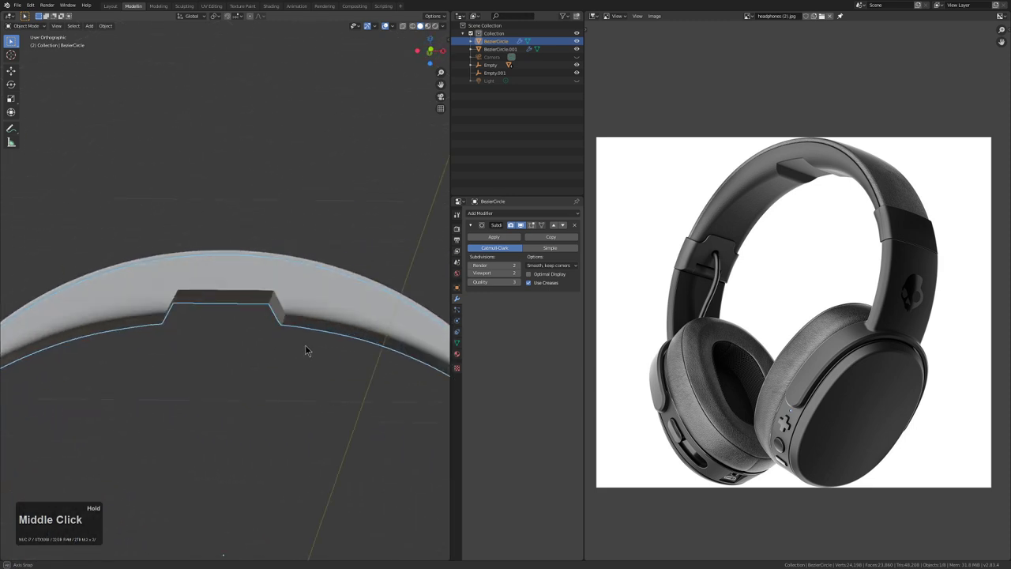
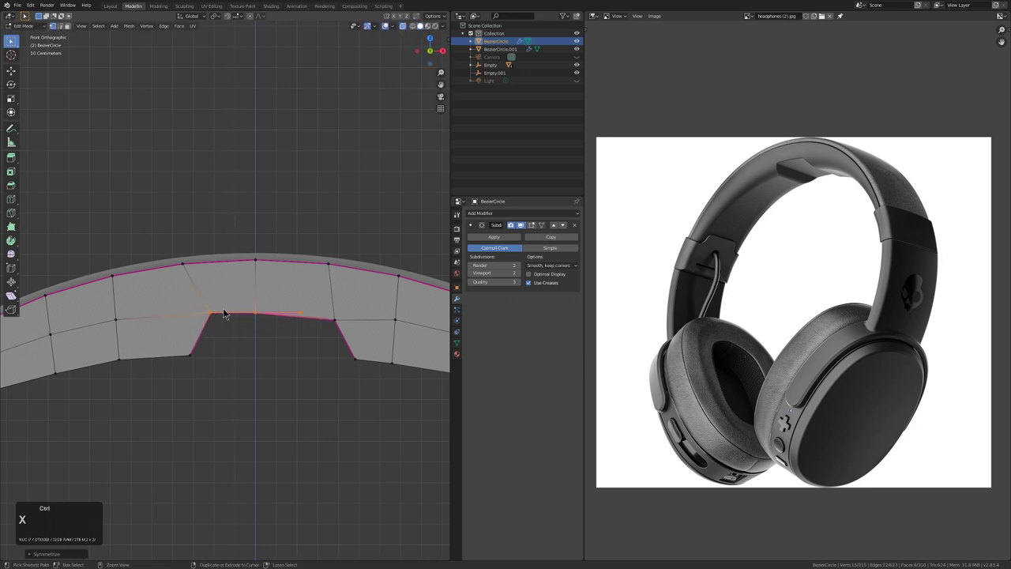
# Review the stepped notch in solid shading with X-ray and overlays toggled off
pyautogui.press('z')
pyautogui.press('a')
pyautogui.press('alt+x')
pyautogui.scroll(-3)
pyautogui.press('alt+z')
pyautogui.press('Tab')
pyautogui.scroll(-3)
# Add a single-segment Bevel modifier to the headband from Add Modifier
pyautogui.moveTo(261, 325); pyautogui.dragTo(227, 313)
pyautogui.scroll(3)
pyautogui.middleClick(246, 302)
pyautogui.scroll(3)
pyautogui.click(489, 216)
pyautogui.scroll(3)
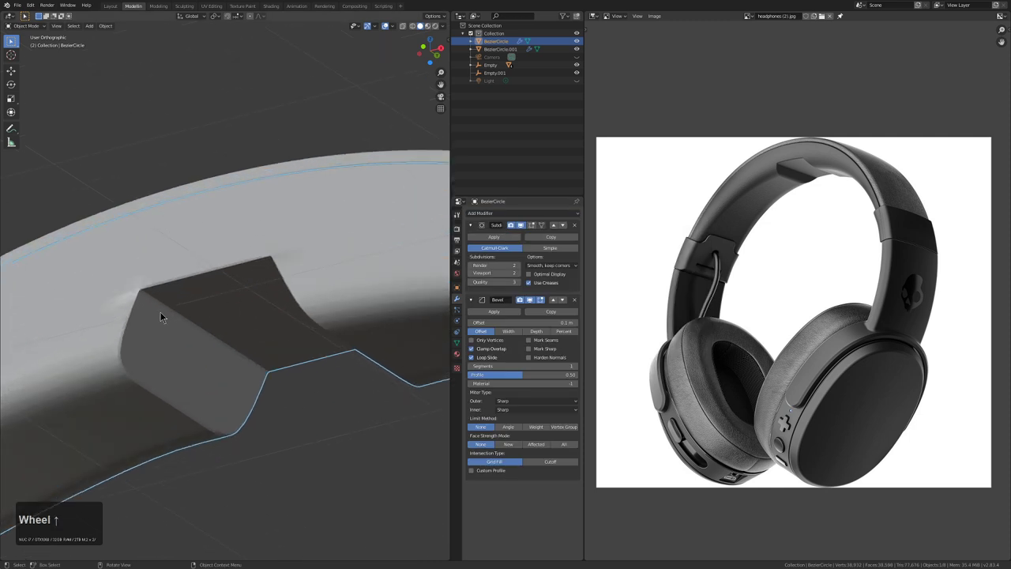
# Limit the headband Bevel by angle, with 4 segments and a 0.004 m offset
pyautogui.click(511, 428)
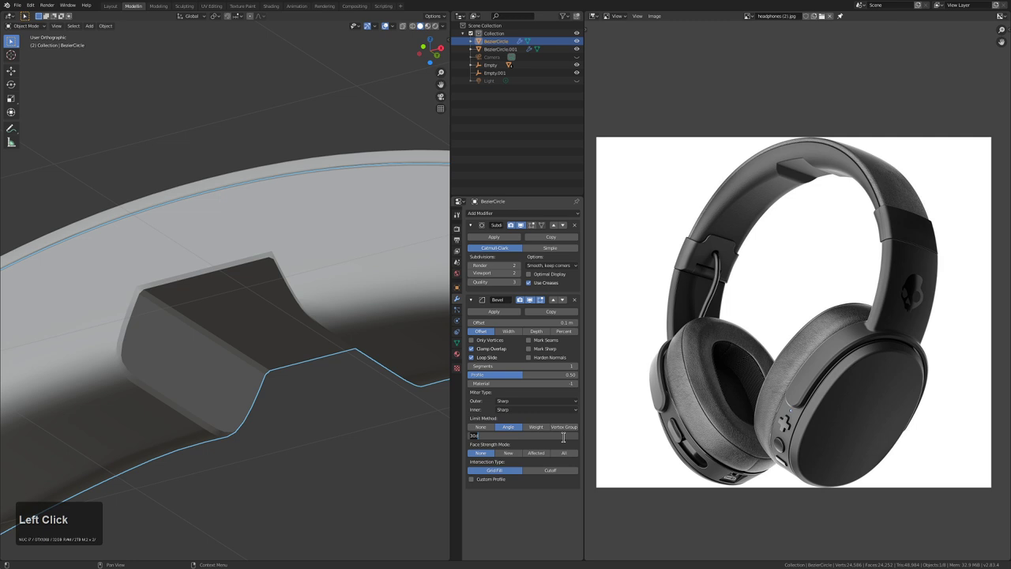
pyautogui.press('KP_6')
pyautogui.press('KP_0')
pyautogui.press('KP_Enter')
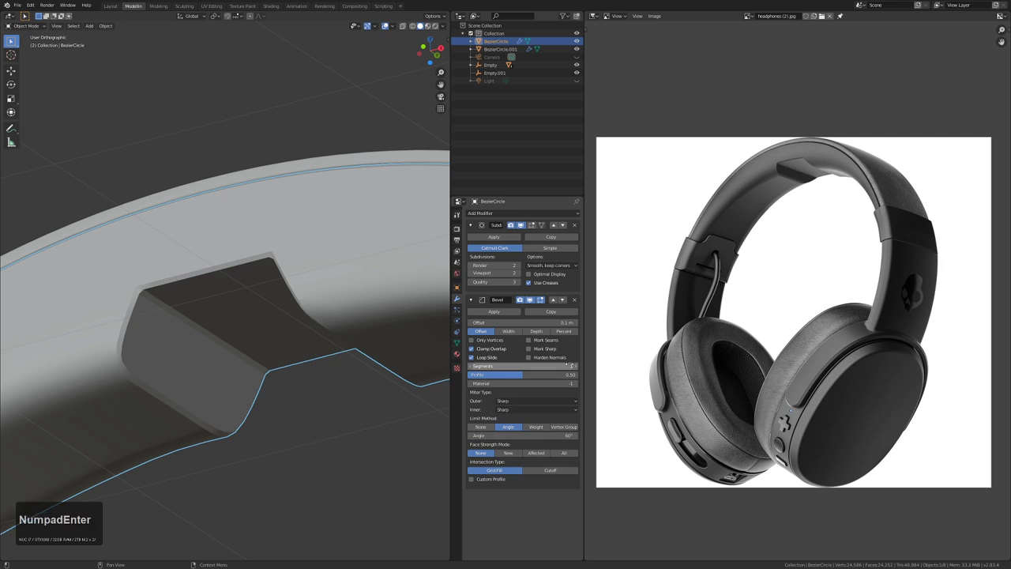
pyautogui.click(581, 370)
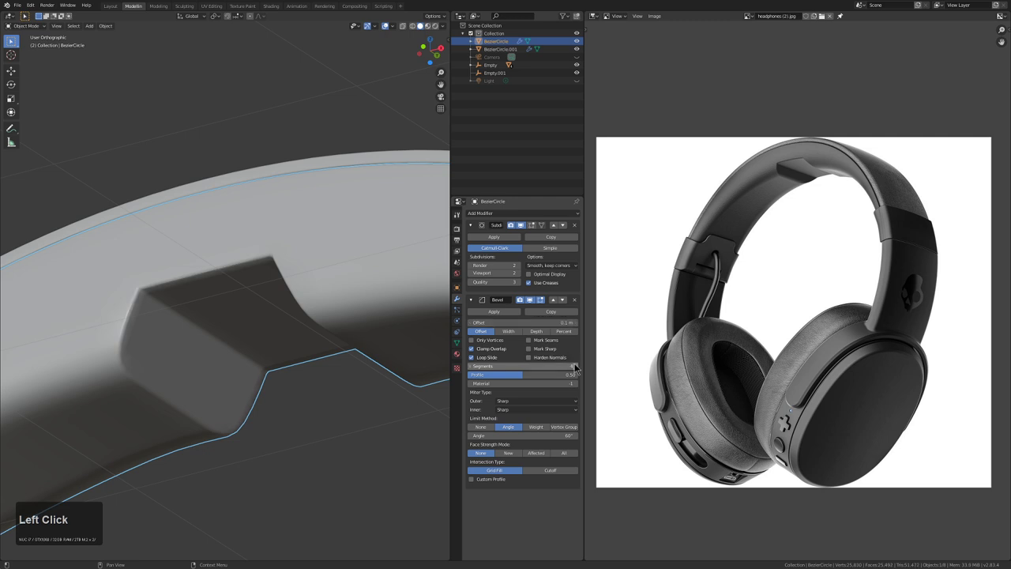
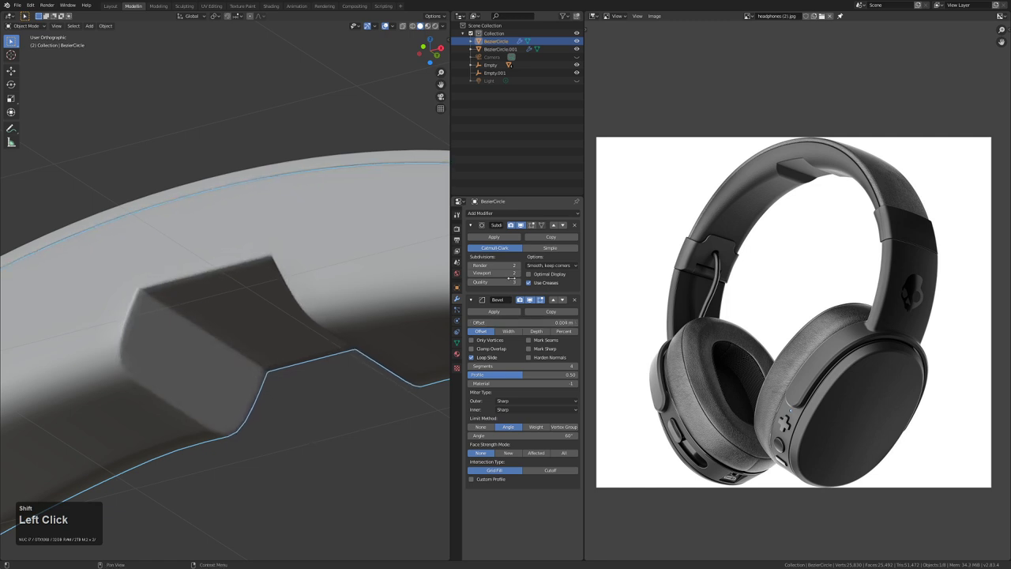
# Orbit and zoom around the whole headphone model to review the softened headband edges
pyautogui.scroll(-3)
pyautogui.scroll(-3)
pyautogui.press('alt+a')
pyautogui.middleClick(258, 322)
pyautogui.scroll(-3)
pyautogui.press('alt+a')
pyautogui.press('KP_1')
pyautogui.middleClick(246, 356)
pyautogui.middleClick(254, 317)
pyautogui.scroll(-3)
pyautogui.moveTo(281, 317); pyautogui.dragTo(302, 332)
pyautogui.scroll(-3)
pyautogui.middleClick(255, 340)
pyautogui.middleClick(238, 347)
pyautogui.middleClick(252, 332)
pyautogui.scroll(3)
pyautogui.press('KP_1')
pyautogui.press('shift+KP_1')
pyautogui.middleClick(244, 339)
pyautogui.middleClick(291, 281)
pyautogui.scroll(3)
pyautogui.middleClick(325, 296)
pyautogui.click(205, 364)
pyautogui.middleClick(245, 352)
pyautogui.middleClick(241, 361)
pyautogui.middleClick(229, 342)
pyautogui.middleClick(316, 349)
pyautogui.scroll(-3)
pyautogui.middleClick(323, 346)
pyautogui.scroll(3)
pyautogui.middleClick(250, 346)
pyautogui.middleClick(205, 363)
# Duplicate an ear cup piece and apply its transforms
pyautogui.press('shift+d')
pyautogui.rightClick(230, 349)
pyautogui.rightClick(207, 354)
pyautogui.press('ctrl+a')
pyautogui.moveTo(205, 355); pyautogui.dragTo(402, 344)
pyautogui.middleClick(247, 360)
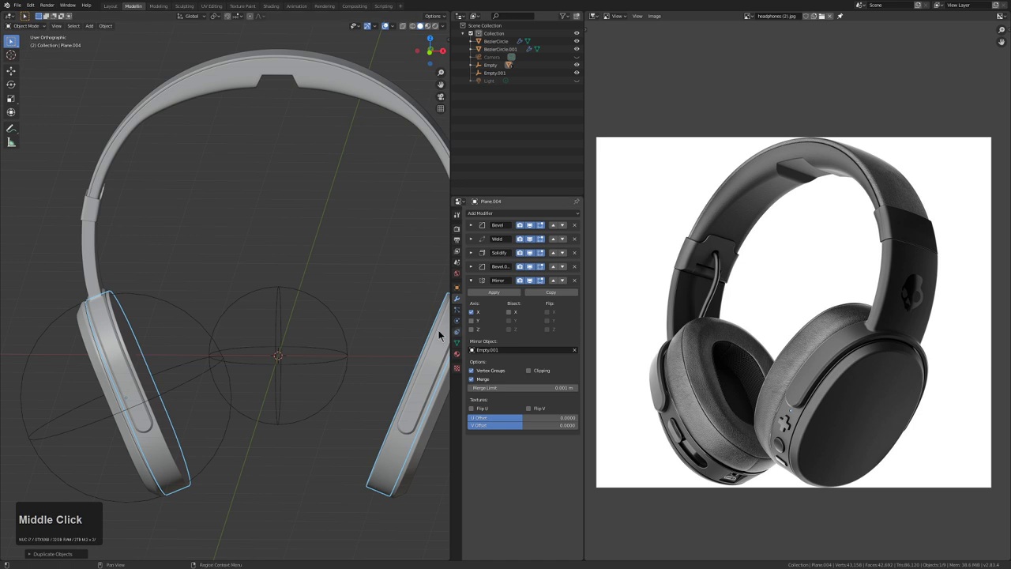
# Expand the ear cup's Solidify and select its shell faces in X-ray face mode
pyautogui.middleClick(267, 369)
pyautogui.middleClick(209, 389)
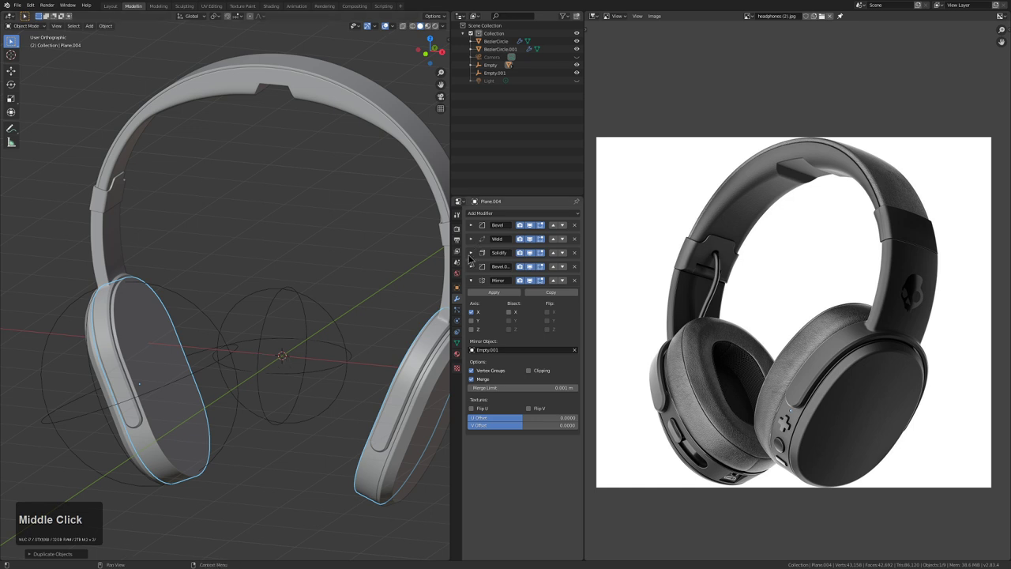
pyautogui.click(473, 256)
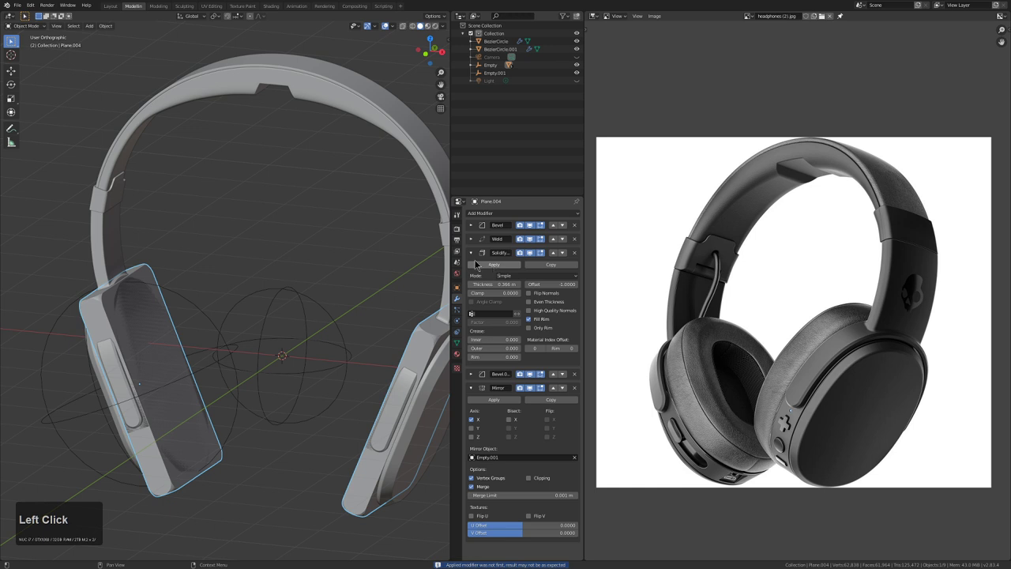
pyautogui.press('Tab')
pyautogui.press('alt+z')
pyautogui.press('3')
pyautogui.click(147, 360)
pyautogui.middleClick(160, 367)
pyautogui.click(171, 365)
pyautogui.middleClick(176, 365)
pyautogui.middleClick(198, 345)
# Snap the 3D cursor to the selection, invert it and delete the leftover faces
pyautogui.press('shift+s')
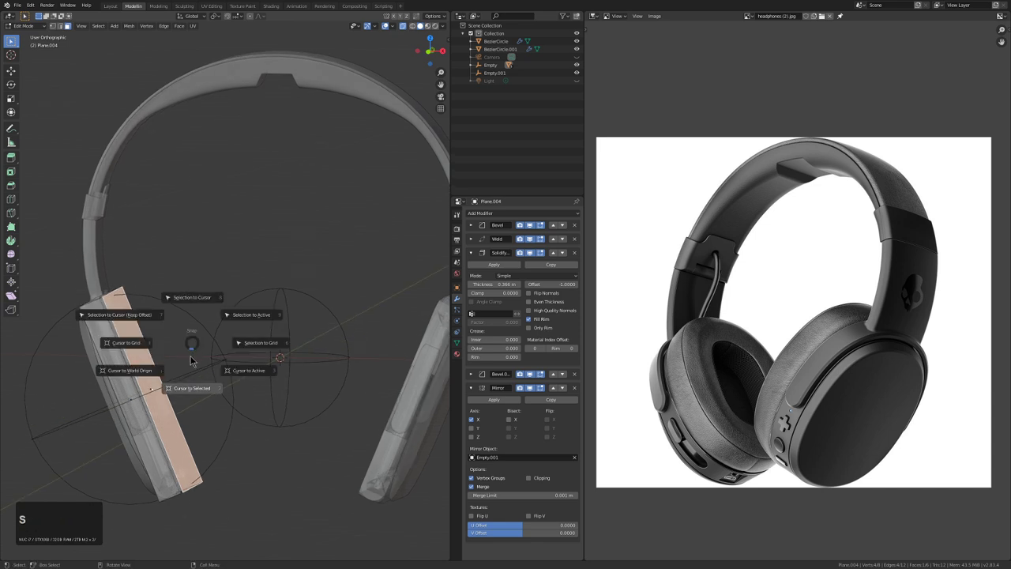
pyautogui.click(193, 388)
pyautogui.click(195, 389)
pyautogui.press('ctrl+i')
pyautogui.press('x')
pyautogui.doubleClick(192, 406)
pyautogui.press('alt+z')
pyautogui.press('Tab')
pyautogui.middleClick(180, 365)
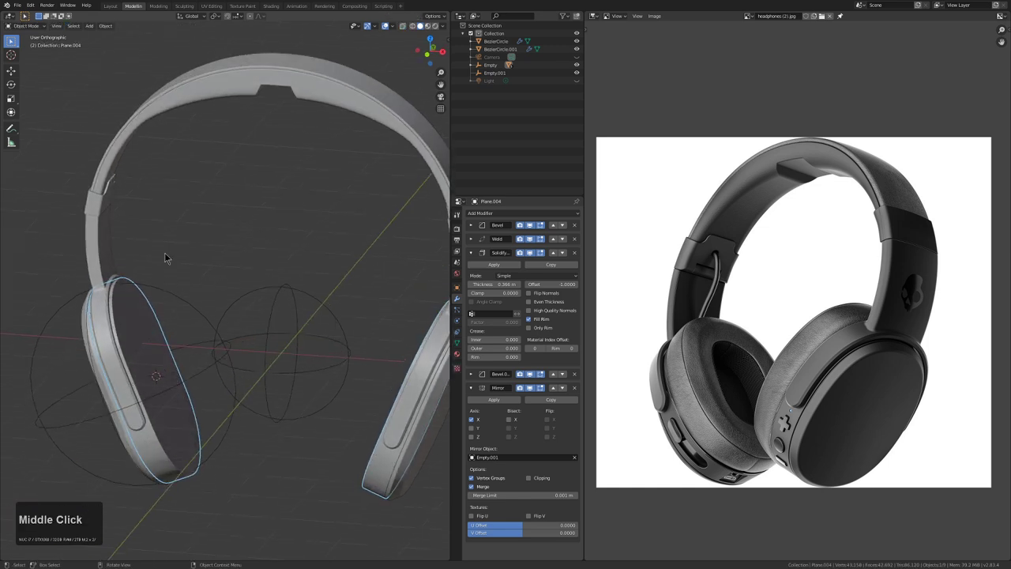
# Deepen the Solidify thickness to -0.544 m and apply the first Bevel to the ear cup
pyautogui.click(86, 31)
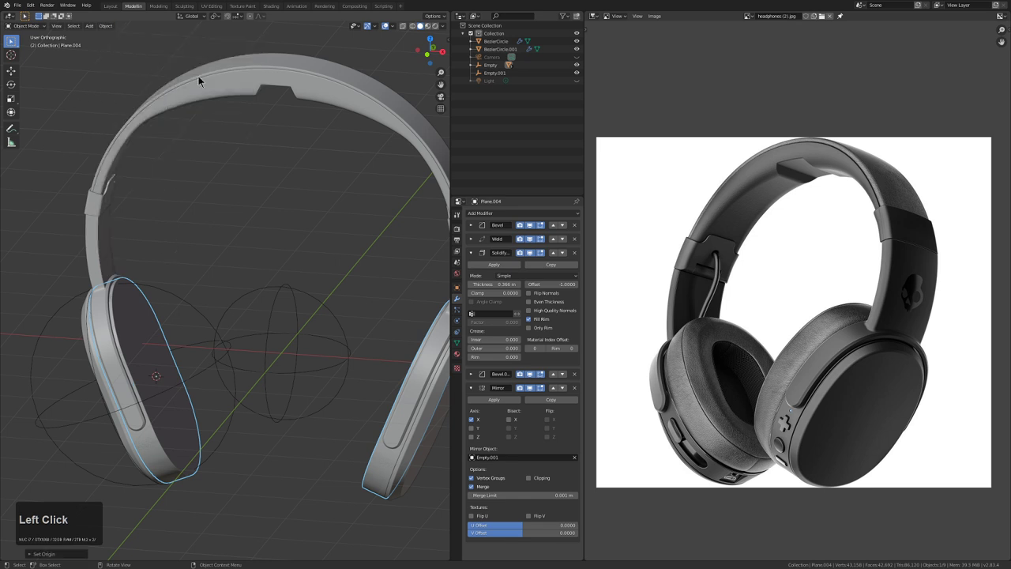
pyautogui.middleClick(227, 300)
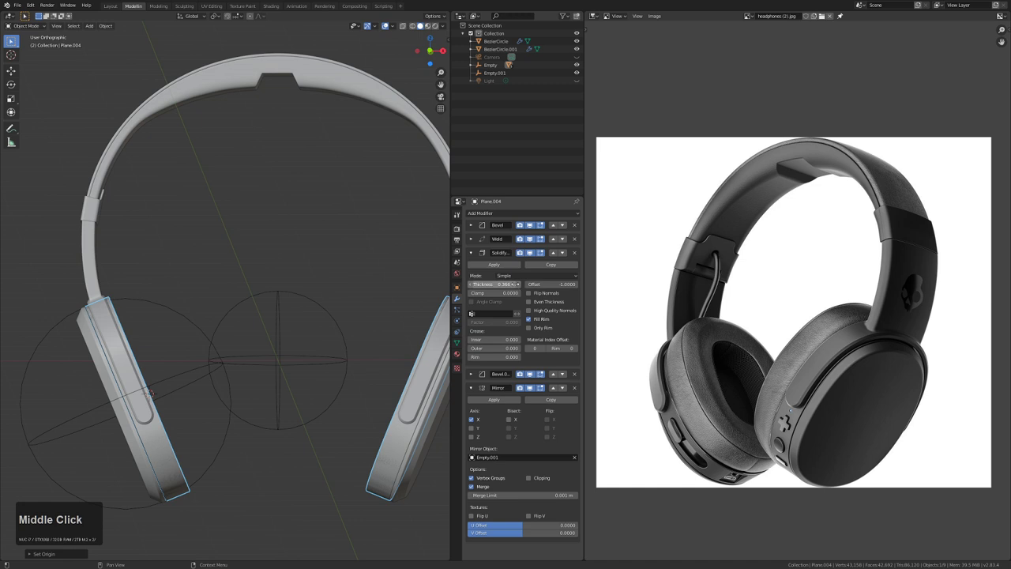
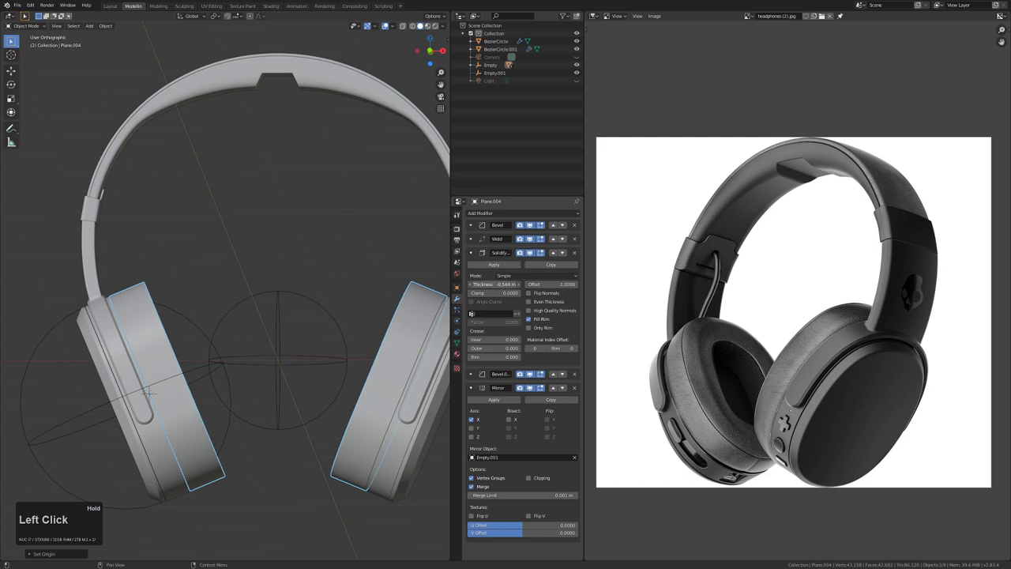
pyautogui.moveTo(332, 239); pyautogui.dragTo(332, 283)
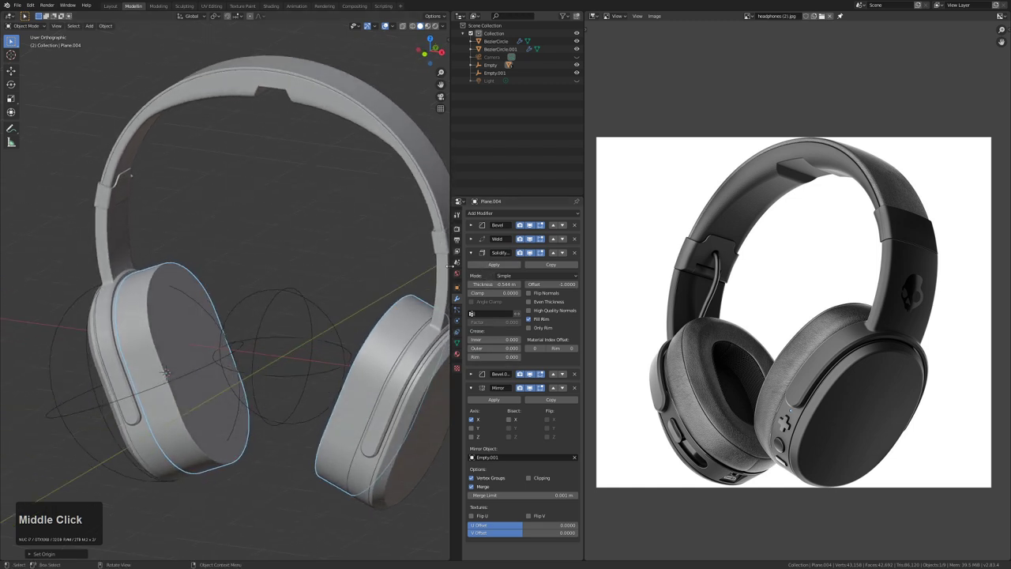
pyautogui.click(476, 229)
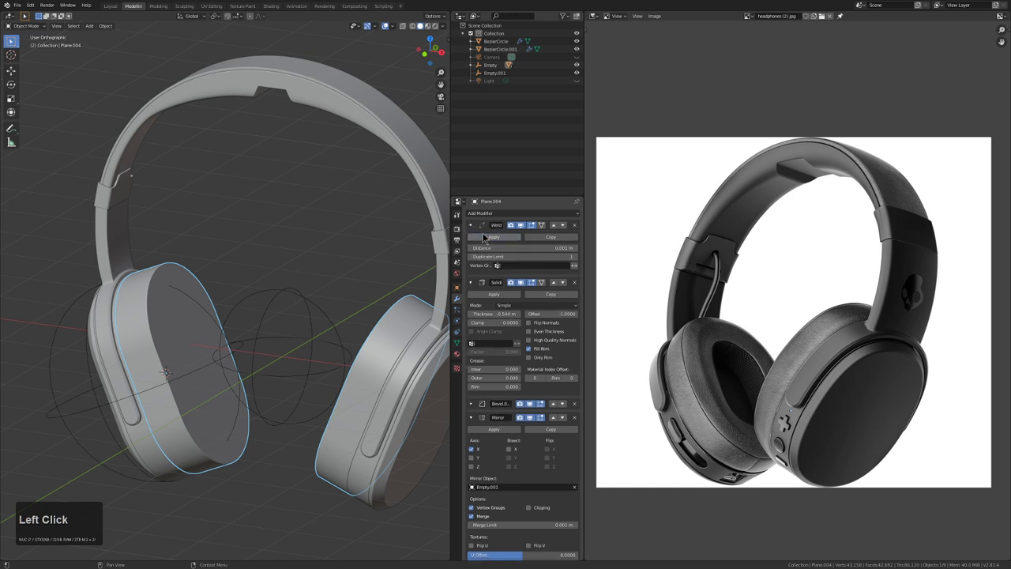
# Apply the Weld and Solidify modifiers into the ear-cup mesh
pyautogui.click(489, 238)
pyautogui.press('Tab')
pyautogui.scroll(3)
pyautogui.middleClick(239, 309)
pyautogui.middleClick(258, 309)
pyautogui.press('Tab')
# Inset the oval cushion face and separate it as a ring, deleting the leftover geometry
pyautogui.press('3')
pyautogui.click(260, 320)
pyautogui.middleClick(270, 321)
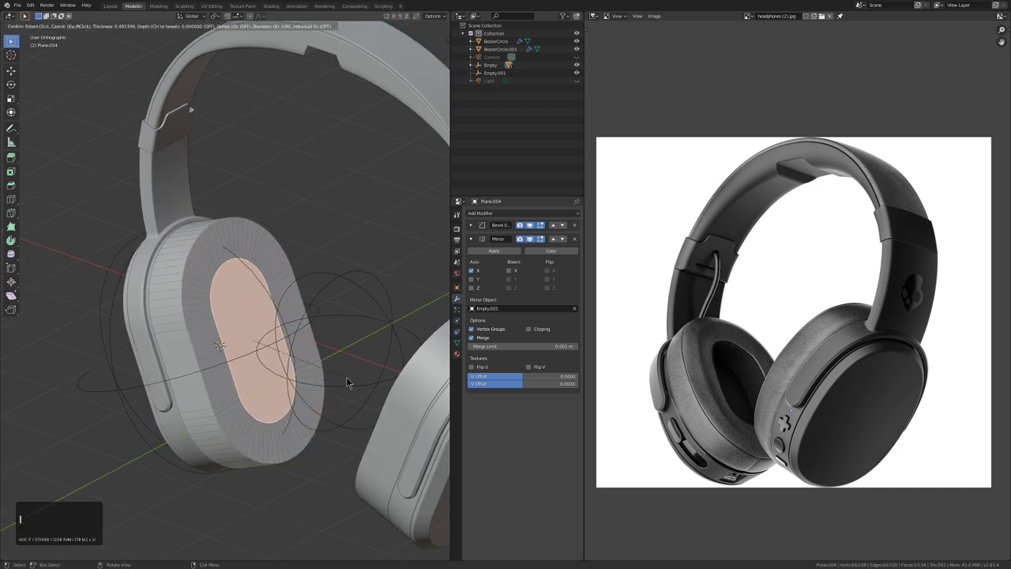
pyautogui.click(353, 381)
pyautogui.press('x')
pyautogui.click(326, 348)
pyautogui.middleClick(290, 331)
pyautogui.click(234, 354)
pyautogui.press('x')
pyautogui.click(268, 347)
pyautogui.click(191, 307)
pyautogui.doubleClick(199, 310)
pyautogui.press('x')
pyautogui.click(198, 311)
pyautogui.press('Tab')
# Give the cushion ring its own Solidify thickness and a Bevel hidden in the viewport
pyautogui.press('q')
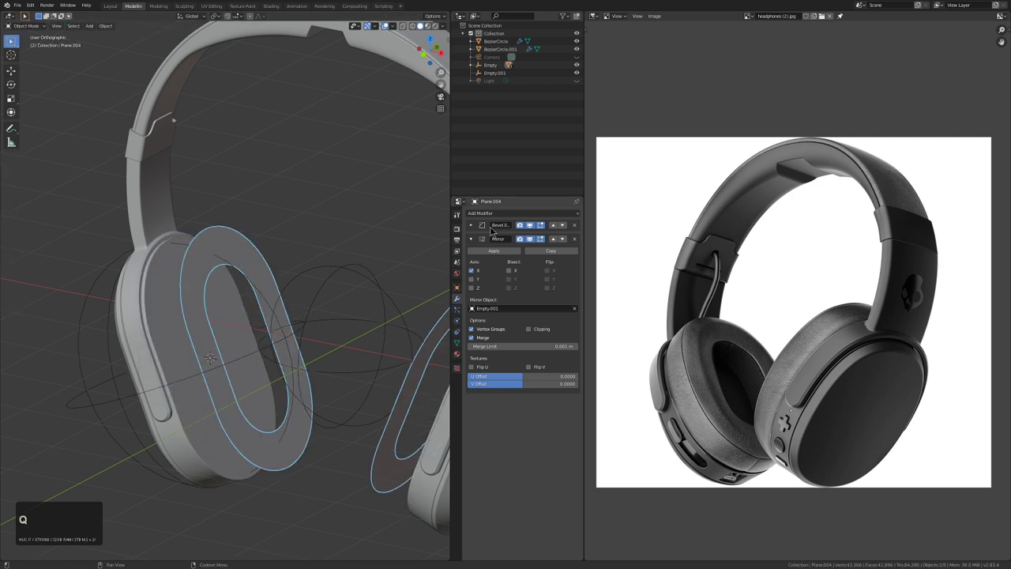
pyautogui.click(511, 214)
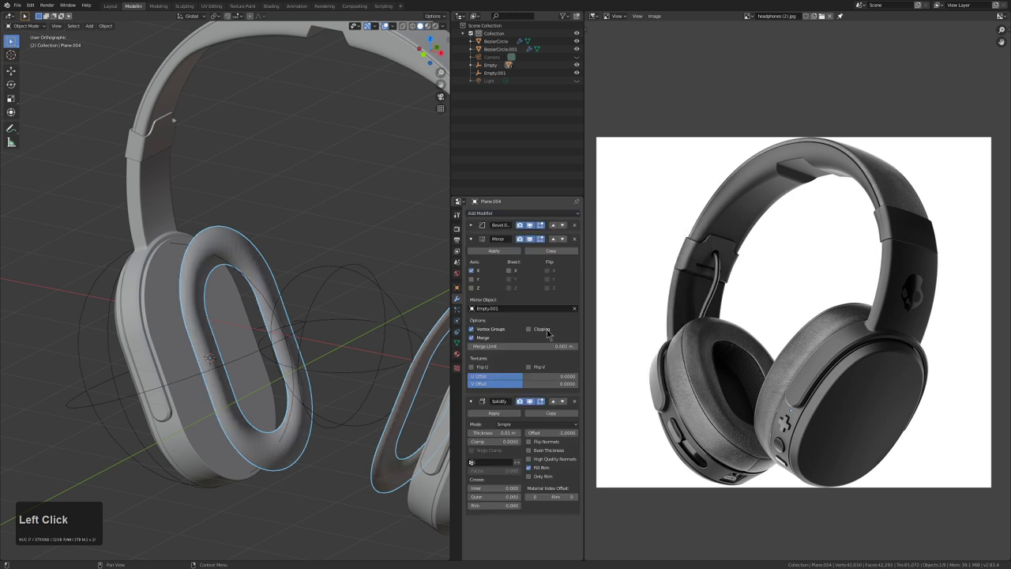
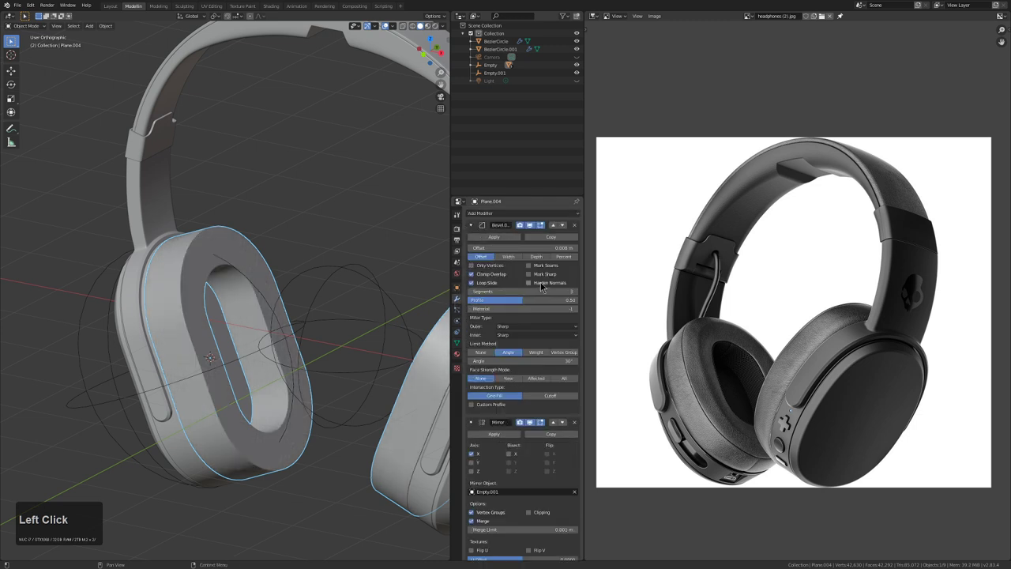
pyautogui.middleClick(298, 330)
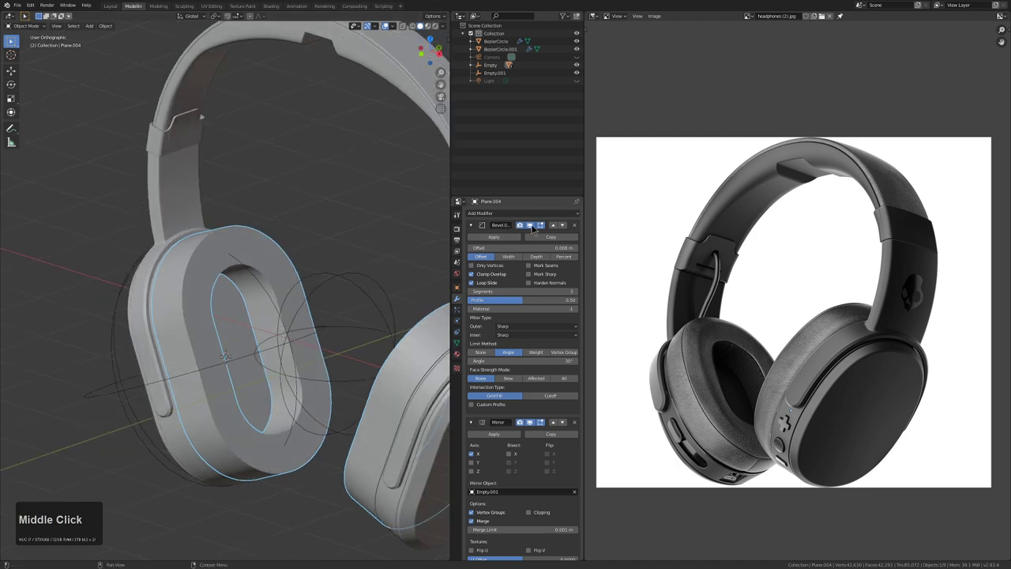
pyautogui.click(531, 227)
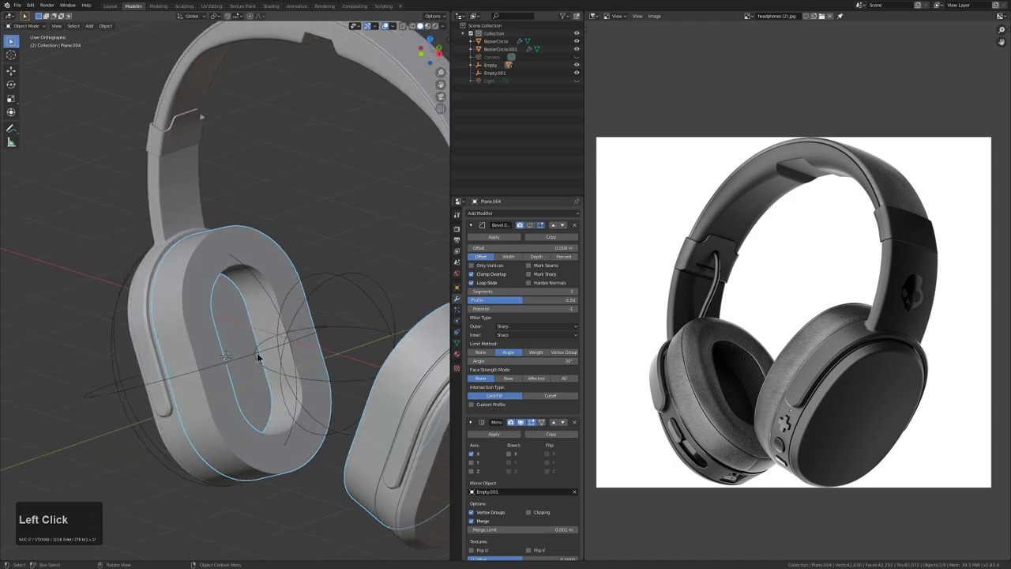
# Inspect the cushion pad from several angles and show it isolated in Local View
pyautogui.middleClick(299, 347)
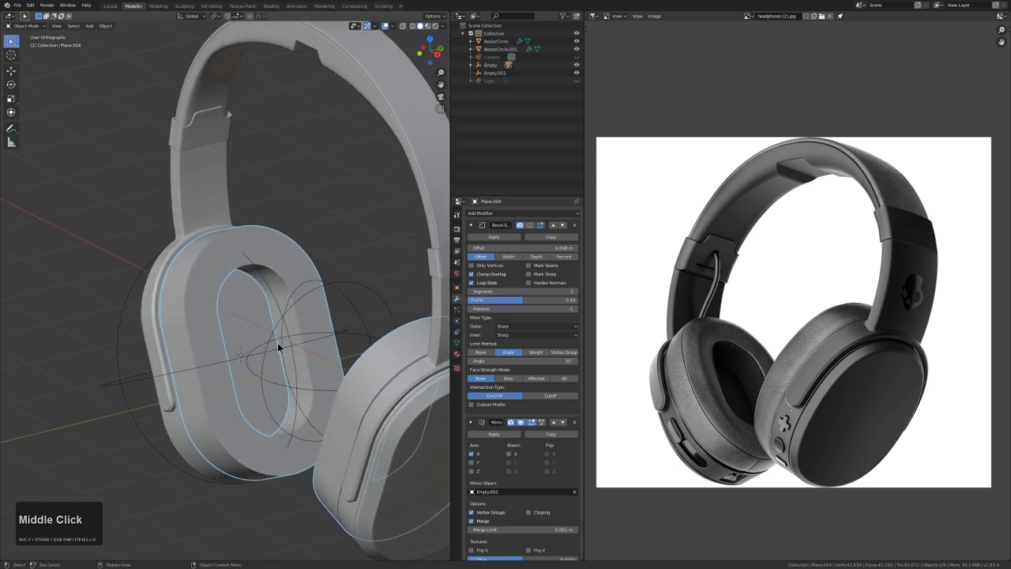
pyautogui.moveTo(291, 341); pyautogui.dragTo(293, 335)
pyautogui.middleClick(293, 335)
pyautogui.middleClick(315, 337)
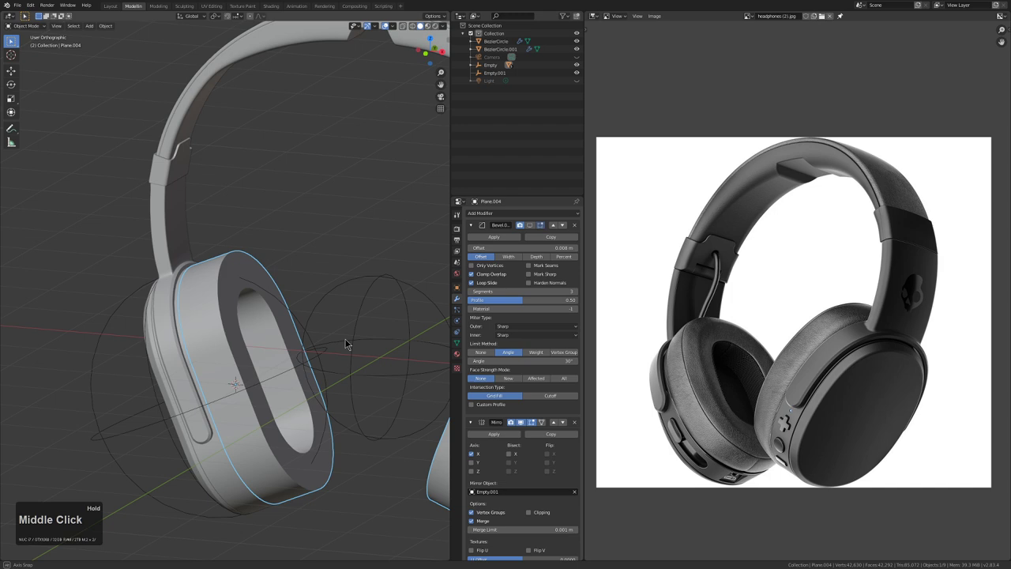
pyautogui.middleClick(349, 342)
pyautogui.middleClick(330, 344)
pyautogui.middleClick(302, 326)
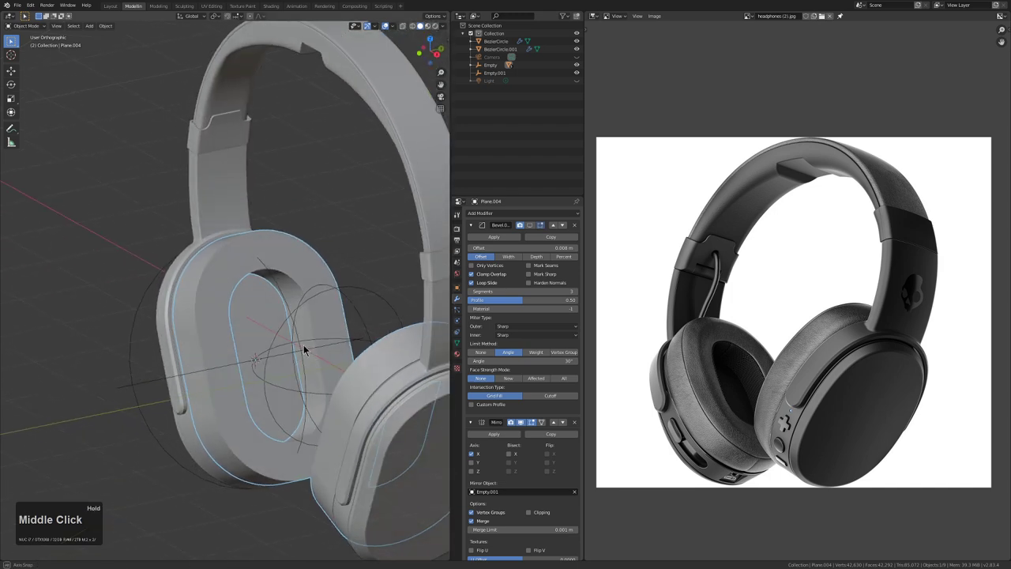
pyautogui.middleClick(312, 354)
pyautogui.scroll(3)
pyautogui.middleClick(308, 338)
pyautogui.click(345, 332)
pyautogui.click(338, 335)
pyautogui.press('KP_5')
pyautogui.scroll(-3)
pyautogui.press('Tab')
pyautogui.press('shift+Tab')
pyautogui.middleClick(285, 275)
pyautogui.middleClick(322, 333)
pyautogui.scroll(3)
pyautogui.press('KP_Divide')
pyautogui.scroll(3)
pyautogui.click(480, 229)
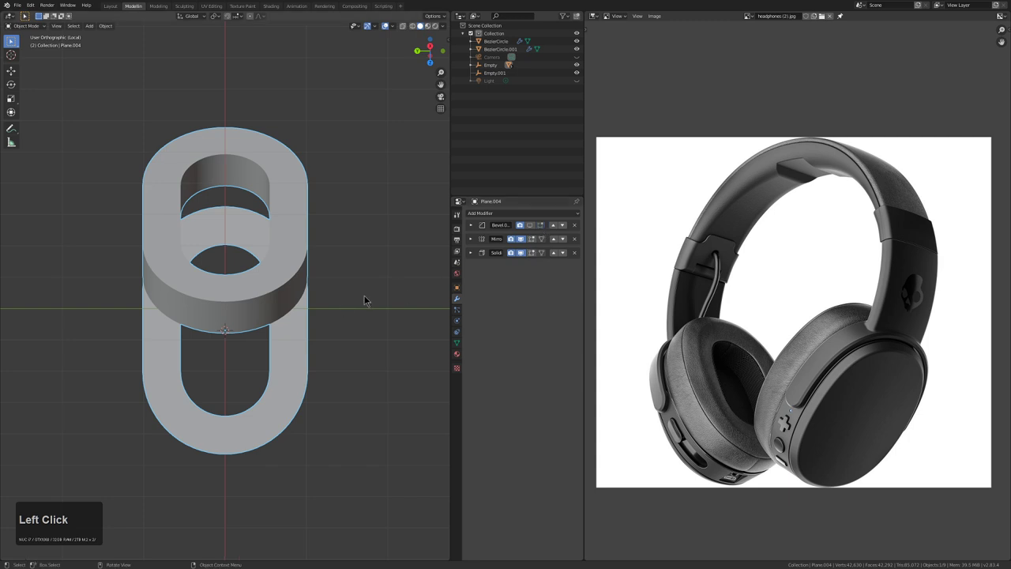
# Rescale the selected part of the cushion ring in Edit Mode and return to Object Mode
pyautogui.press('Tab')
pyautogui.scroll(3)
pyautogui.scroll(3)
pyautogui.middleClick(247, 327)
pyautogui.middleClick(289, 330)
pyautogui.middleClick(316, 325)
pyautogui.click(323, 321)
pyautogui.click(323, 322)
pyautogui.press('2')
pyautogui.click(323, 321)
pyautogui.click(330, 326)
pyautogui.press('s')
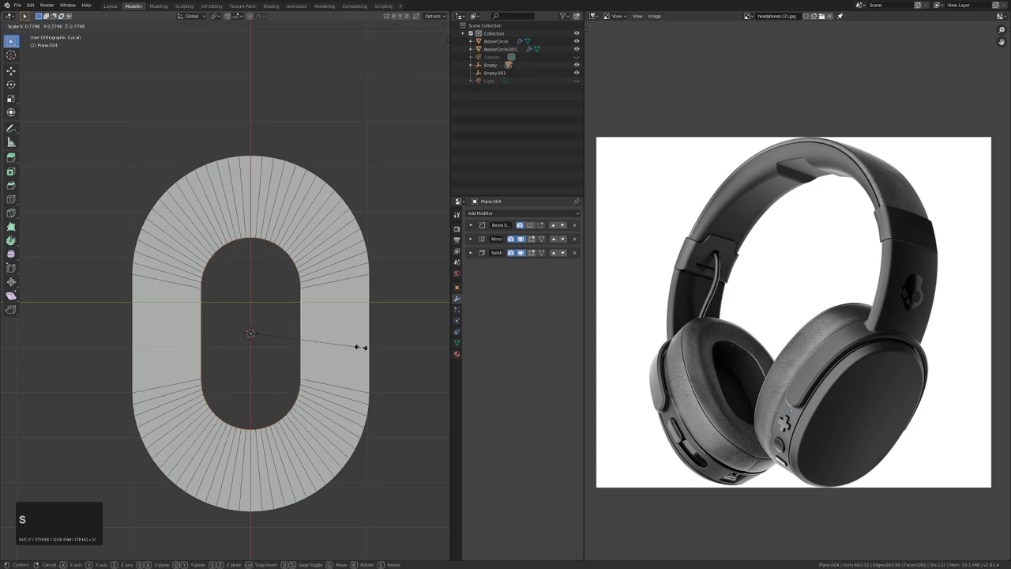
pyautogui.click(381, 354)
pyautogui.press('Tab')
# Bake the ring's Bevel into the mesh, leaving Mirror and the 0.54 m Solidify, and leave Local View
pyautogui.scroll(-3)
pyautogui.middleClick(324, 369)
pyautogui.middleClick(310, 331)
pyautogui.press('KP_1')
pyautogui.scroll(-3)
pyautogui.middleClick(158, 313)
pyautogui.middleClick(236, 312)
pyautogui.middleClick(246, 324)
pyautogui.middleClick(174, 322)
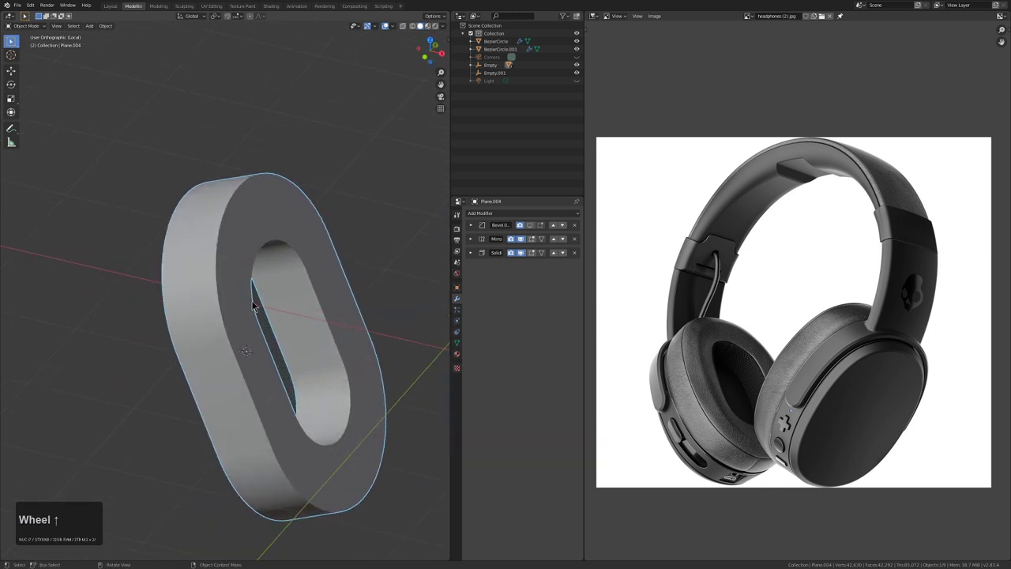
pyautogui.scroll(-3)
pyautogui.press('KP_Divide')
pyautogui.press('KP_1')
pyautogui.click(476, 228)
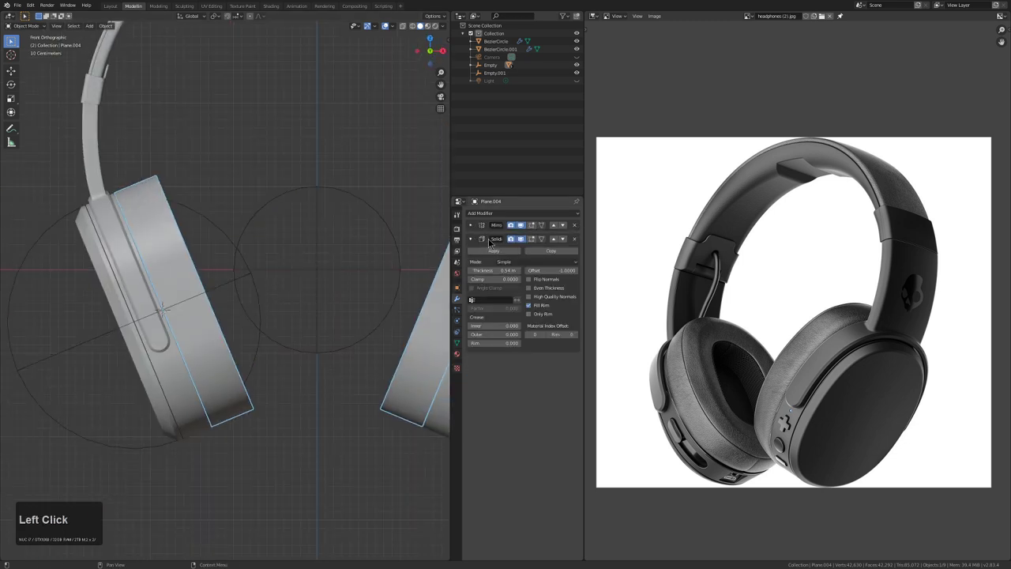
# Give the cushion pad a level-2 Subdivision Surface modifier to round it into a soft shape
pyautogui.press('Escape')
pyautogui.middleClick(308, 252)
pyautogui.middleClick(237, 277)
pyautogui.scroll(3)
pyautogui.press('Tab')
pyautogui.middleClick(284, 275)
pyautogui.press('Tab')
pyautogui.press('ctrl+1')
pyautogui.press('ctrl+2')
pyautogui.middleClick(235, 301)
# Cut an extra edge loop into the pad to control its rounding
pyautogui.press('Tab')
pyautogui.press('ctrl+r')
pyautogui.click(225, 276)
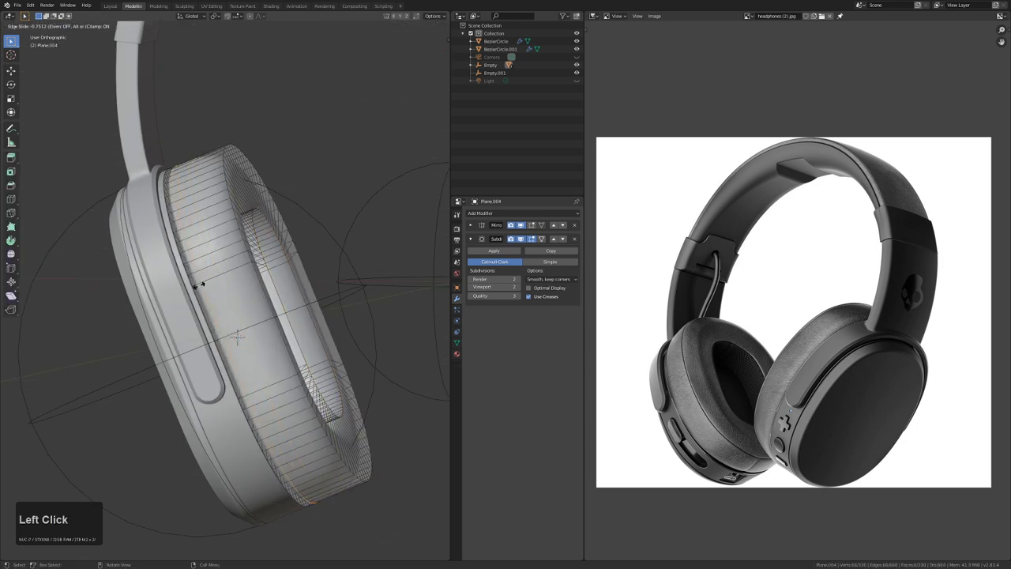
pyautogui.press('Tab')
# Enable Auto Smooth shading for the cushion pad in Object Data Normals
pyautogui.middleClick(221, 312)
pyautogui.scroll(3)
pyautogui.press('KP_Divide')
pyautogui.scroll(3)
pyautogui.middleClick(154, 321)
pyautogui.middleClick(190, 309)
pyautogui.middleClick(243, 248)
pyautogui.middleClick(269, 255)
pyautogui.click(459, 342)
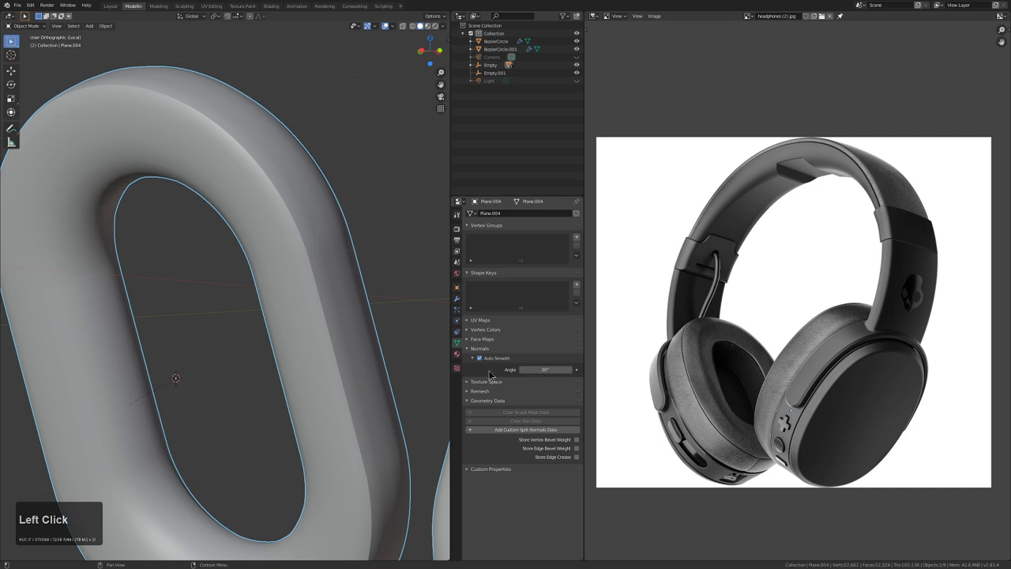
# Enter 60 in the pad's normals smoothing angle field
pyautogui.middleClick(346, 271)
pyautogui.scroll(-3)
pyautogui.middleClick(279, 301)
pyautogui.middleClick(270, 294)
pyautogui.middleClick(287, 293)
pyautogui.click(484, 360)
pyautogui.press('KP_6')
pyautogui.press('KP_0')
pyautogui.press('KP_Enter')
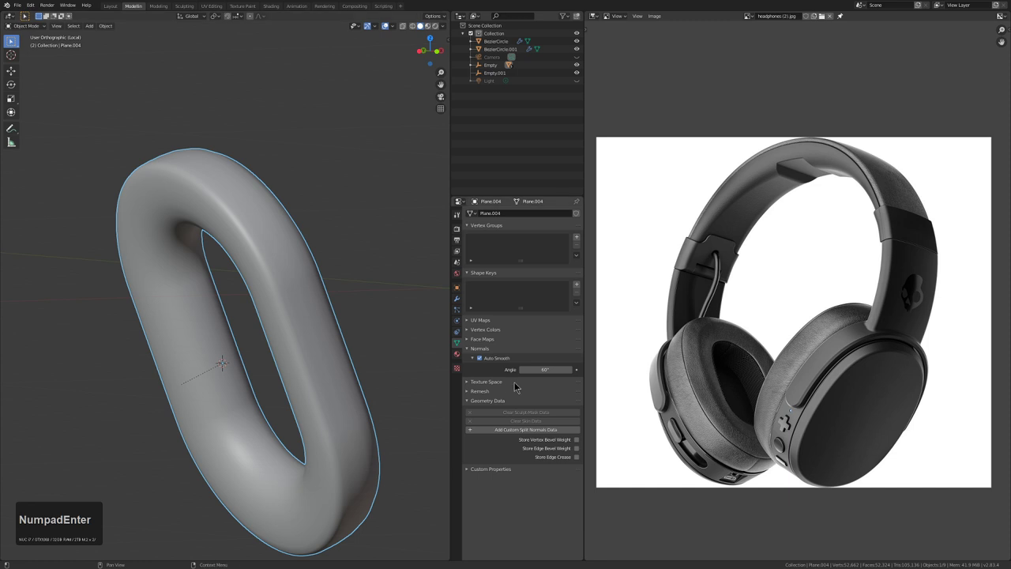
# Add an edge loop to Plane.004 and slide it close to the outer rim
pyautogui.middleClick(256, 337)
pyautogui.press('Tab')
pyautogui.middleClick(318, 327)
pyautogui.middleClick(339, 304)
pyautogui.press('ctrl+r')
pyautogui.click(340, 298)
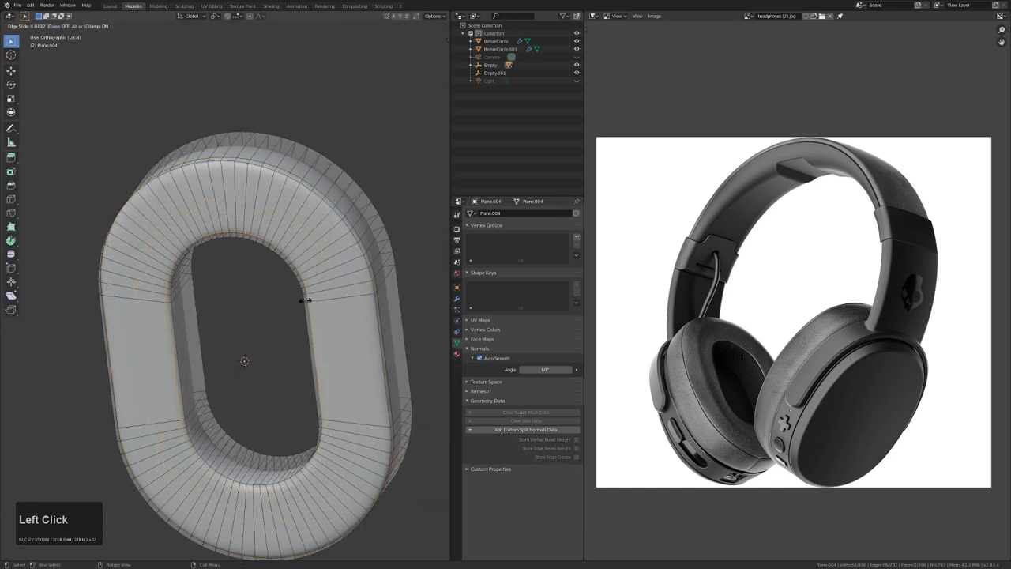
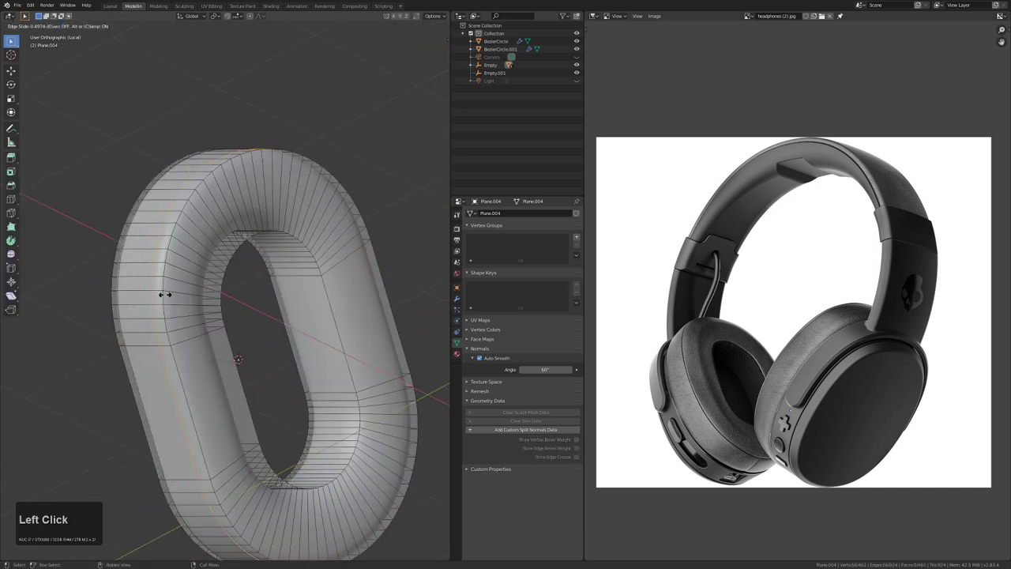
pyautogui.click(172, 294)
# Start bevelling a loop on the ring face into a wider band with Ctrl+B
pyautogui.middleClick(183, 307)
pyautogui.scroll(3)
pyautogui.scroll(3)
pyautogui.press('ctrl+b')
pyautogui.scroll(3)
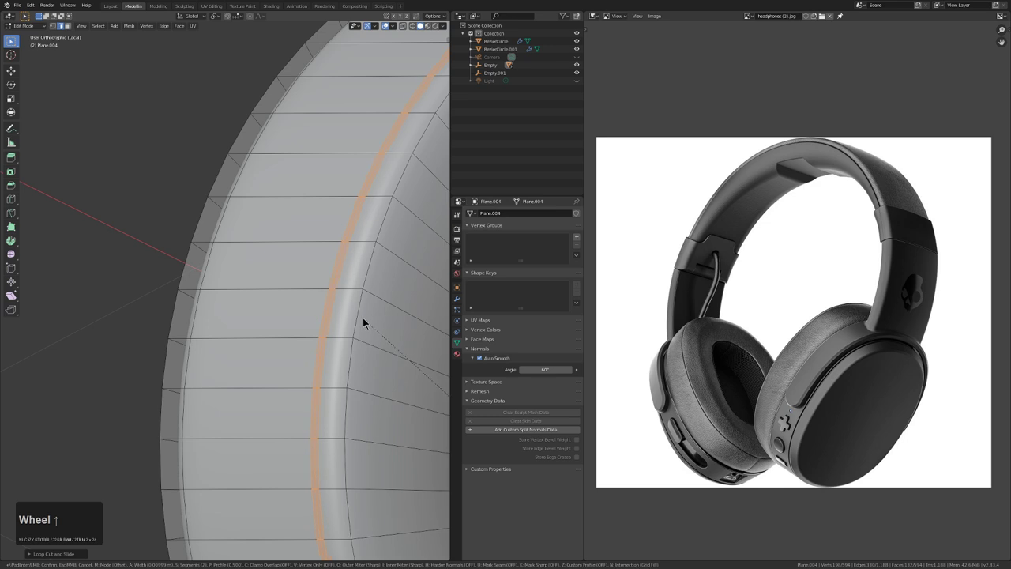
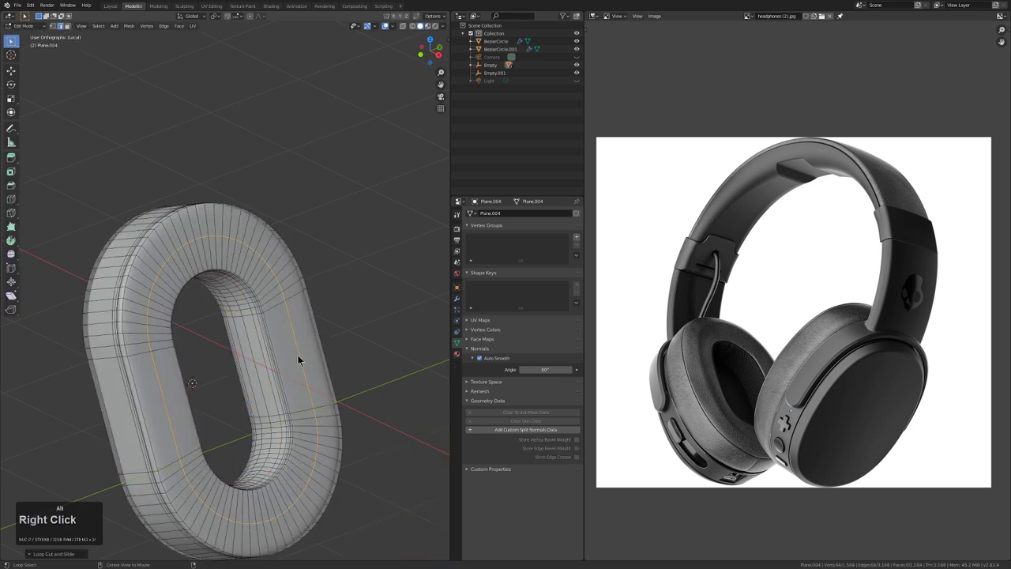
# Shrink/fatten the bevelled band with Alt+S and fine-tune it in Edit Mode
pyautogui.press('alt+s')
pyautogui.click(293, 353)
pyautogui.press('Tab')
pyautogui.scroll(-3)
pyautogui.moveTo(287, 356); pyautogui.dragTo(306, 350)
pyautogui.scroll(-3)
pyautogui.middleClick(305, 346)
pyautogui.scroll(3)
pyautogui.press('Tab')
pyautogui.middleClick(272, 366)
pyautogui.scroll(3)
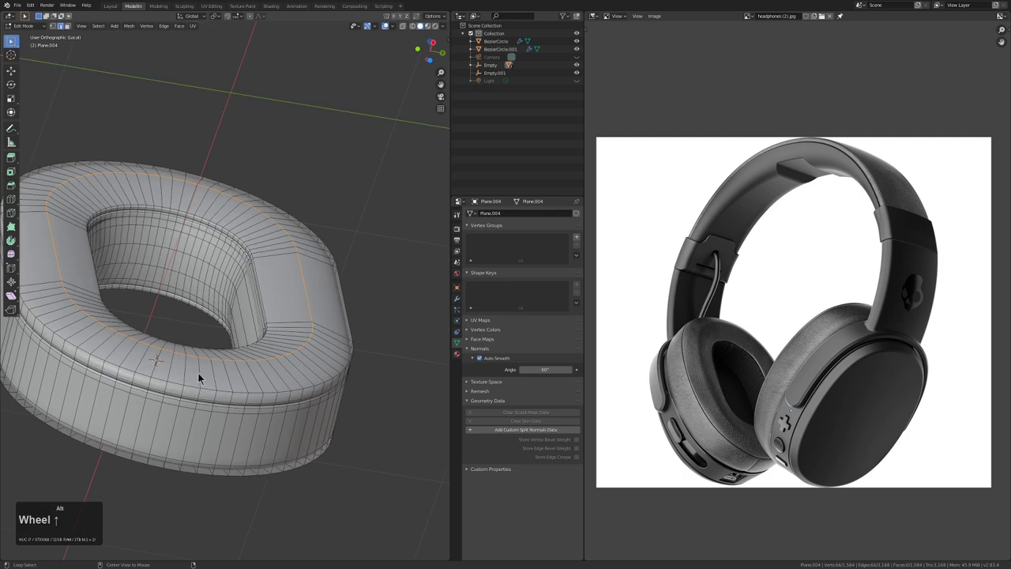
# Select edge loops along the pad's rim and frame them in the viewport
pyautogui.click(205, 376)
pyautogui.press('KP_Decimal')
pyautogui.scroll(-3)
pyautogui.click(252, 285)
pyautogui.click(245, 314)
pyautogui.click(223, 414)
pyautogui.press('KP_Decimal')
pyautogui.scroll(3)
pyautogui.middleClick(229, 381)
pyautogui.scroll(-3)
pyautogui.middleClick(288, 354)
pyautogui.middleClick(274, 321)
pyautogui.middleClick(274, 315)
# Select the remaining tightening loops around the cushion ring face
pyautogui.middleClick(256, 366)
pyautogui.scroll(3)
pyautogui.scroll(3)
pyautogui.click(277, 319)
pyautogui.click(292, 301)
pyautogui.scroll(-3)
pyautogui.middleClick(309, 283)
pyautogui.middleClick(299, 269)
pyautogui.click(299, 269)
pyautogui.doubleClick(303, 241)
pyautogui.scroll(3)
pyautogui.click(337, 266)
pyautogui.middleClick(345, 287)
pyautogui.middleClick(247, 339)
# Bevel the selected loop into a narrow groove band, toggle X-ray, and show the Mirror and Subdivision modifiers
pyautogui.scroll(3)
pyautogui.scroll(3)
pyautogui.click(265, 315)
pyautogui.middleClick(318, 286)
pyautogui.middleClick(296, 308)
pyautogui.press('ctrl+b')
pyautogui.scroll(-3)
pyautogui.rightClick(315, 309)
pyautogui.scroll(-3)
pyautogui.press('alt+z')
pyautogui.press('alt+z')
pyautogui.click(463, 308)
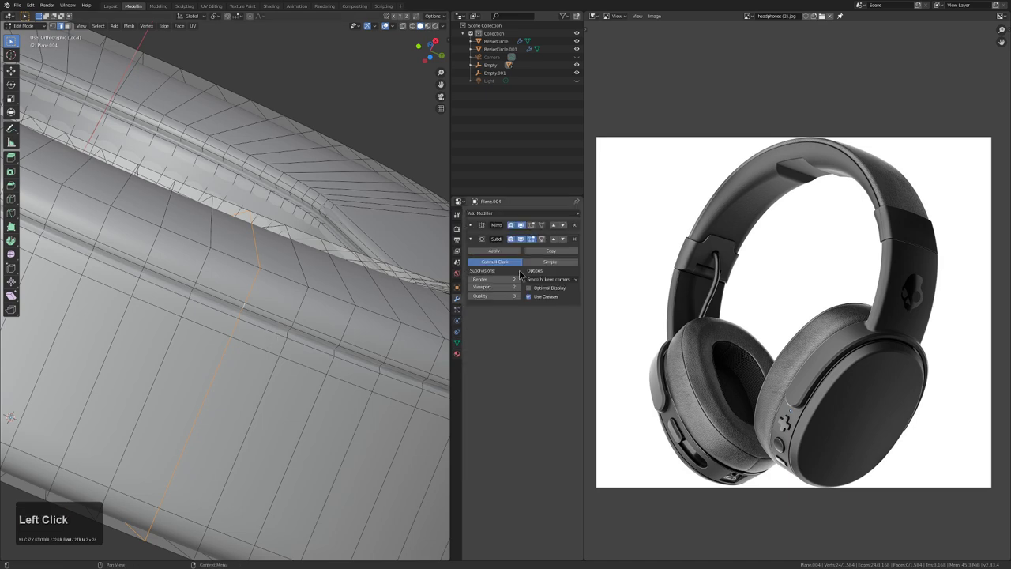
# Select edges along the pad's side wall and cut a support loop near the groove band
pyautogui.scroll(3)
pyautogui.middleClick(289, 336)
pyautogui.scroll(-3)
pyautogui.middleClick(240, 336)
pyautogui.middleClick(303, 314)
pyautogui.click(214, 388)
pyautogui.middleClick(213, 387)
pyautogui.middleClick(165, 370)
pyautogui.click(148, 342)
pyautogui.click(193, 339)
pyautogui.click(219, 339)
pyautogui.middleClick(280, 338)
pyautogui.scroll(3)
pyautogui.click(331, 265)
pyautogui.click(337, 251)
pyautogui.click(343, 243)
pyautogui.middleClick(341, 259)
pyautogui.middleClick(303, 284)
pyautogui.middleClick(309, 273)
pyautogui.press('ctrl+r')
pyautogui.click(303, 276)
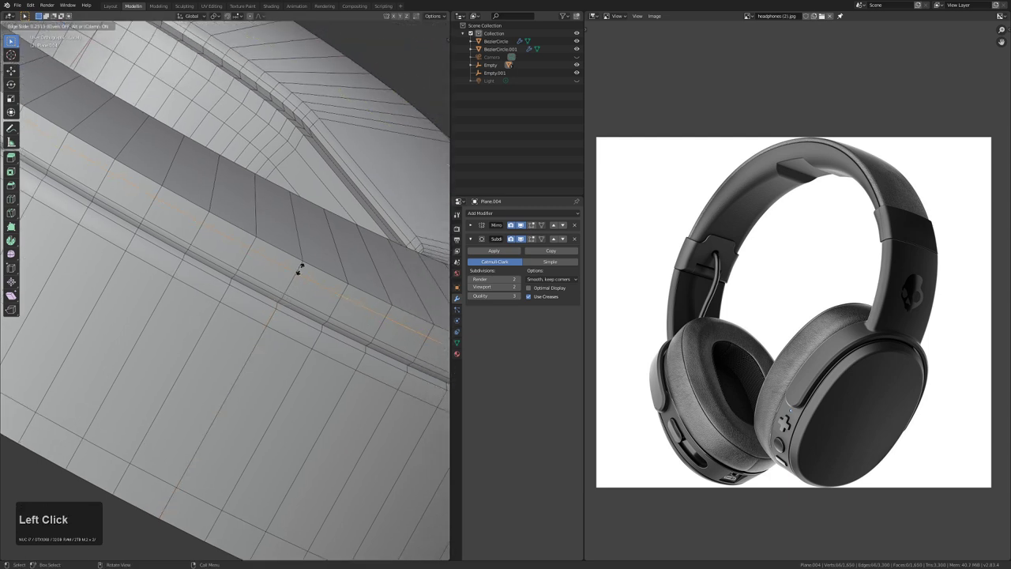
# Bevel the selected pad edge into extra loops to sharpen the lower rim
pyautogui.middleClick(258, 343)
pyautogui.scroll(-3)
pyautogui.click(125, 429)
pyautogui.click(195, 397)
pyautogui.middleClick(253, 349)
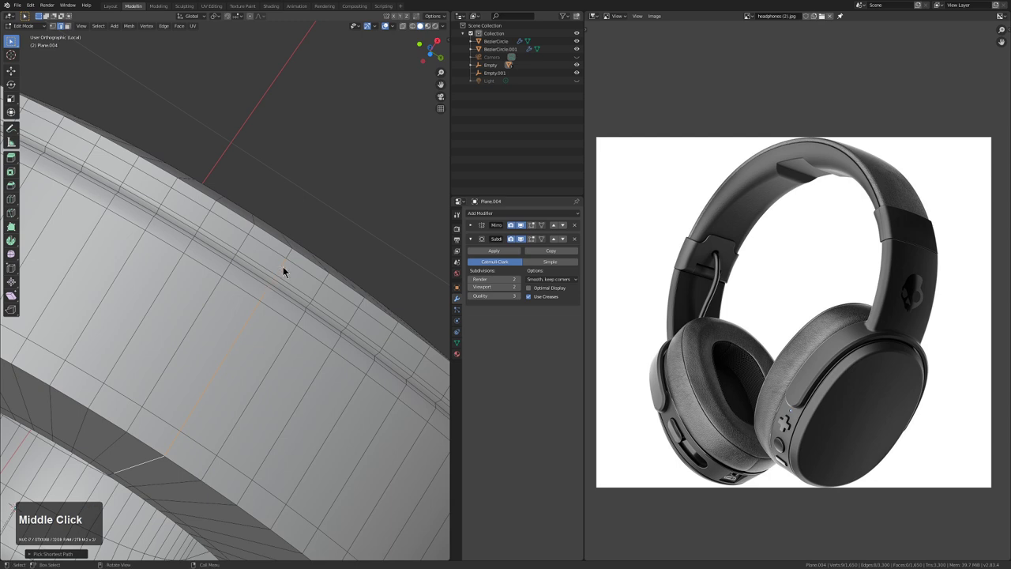
pyautogui.middleClick(155, 393)
pyautogui.middleClick(241, 358)
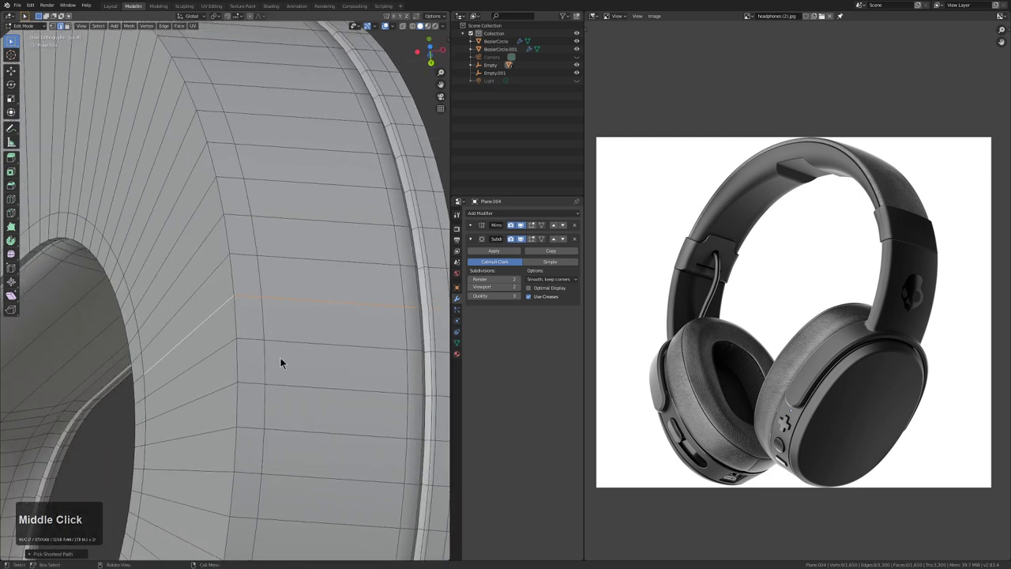
pyautogui.middleClick(236, 365)
pyautogui.press('ctrl+b')
pyautogui.scroll(-3)
pyautogui.scroll(3)
pyautogui.click(270, 394)
pyautogui.click(283, 355)
# Bevel a second edge run on the pad's other side to sharpen that rim too
pyautogui.middleClick(295, 339)
pyautogui.middleClick(206, 353)
pyautogui.middleClick(140, 330)
pyautogui.click(140, 318)
pyautogui.click(176, 342)
pyautogui.click(205, 352)
pyautogui.press('ctrl+b')
pyautogui.click(219, 362)
pyautogui.click(173, 357)
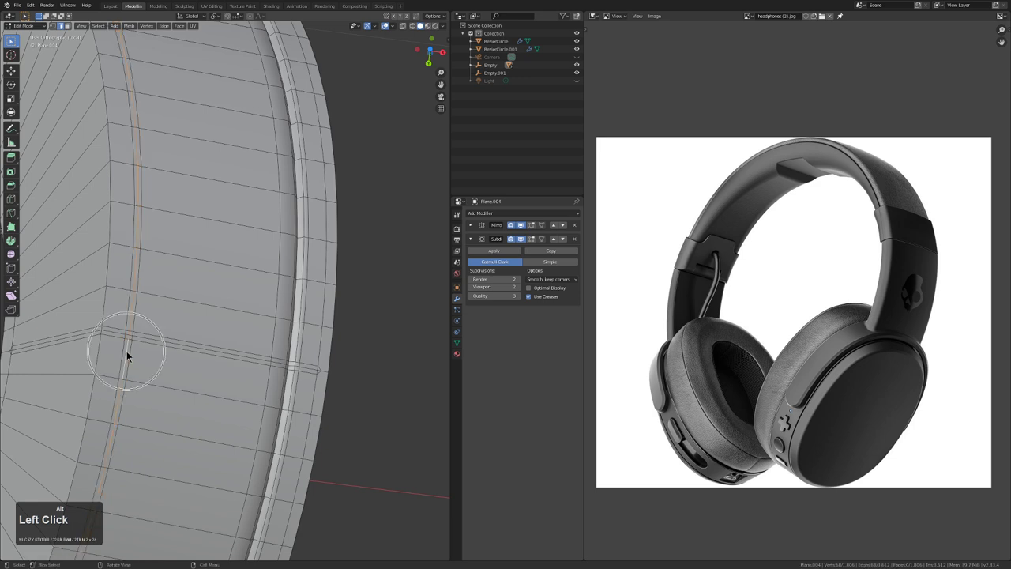
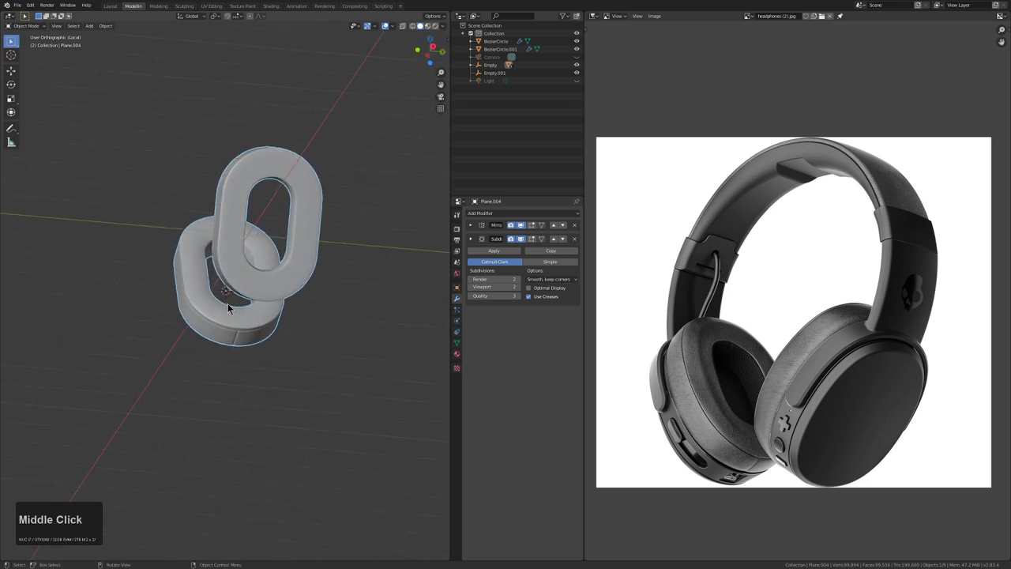
# Leave Local View, deselect all and frame the headband slider block Plane.003
pyautogui.press('KP_Divide')
pyautogui.scroll(-3)
pyautogui.press('alt+a')
pyautogui.scroll(3)
pyautogui.middleClick(327, 284)
pyautogui.scroll(-3)
pyautogui.middleClick(267, 318)
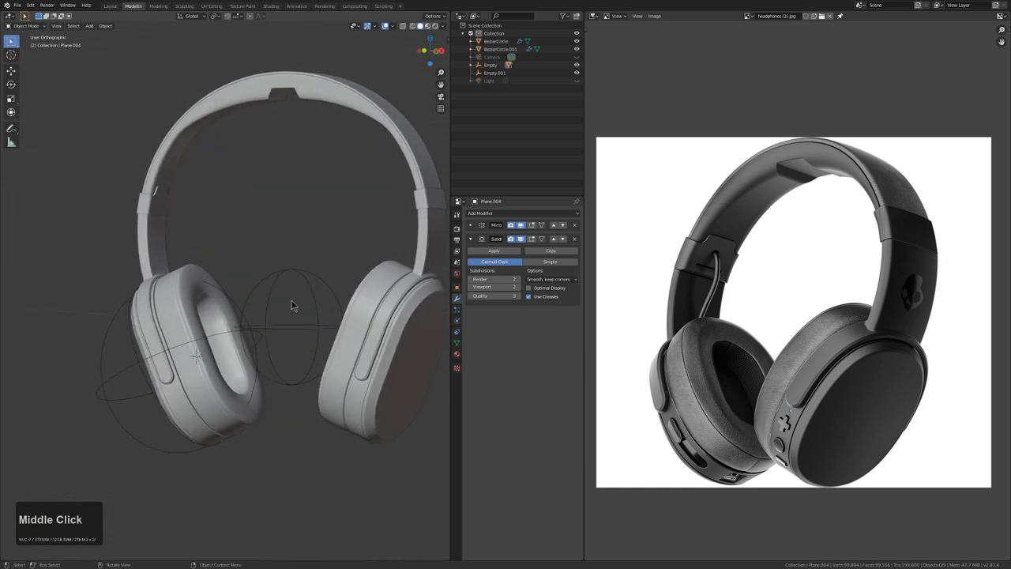
pyautogui.middleClick(297, 298)
pyautogui.middleClick(286, 313)
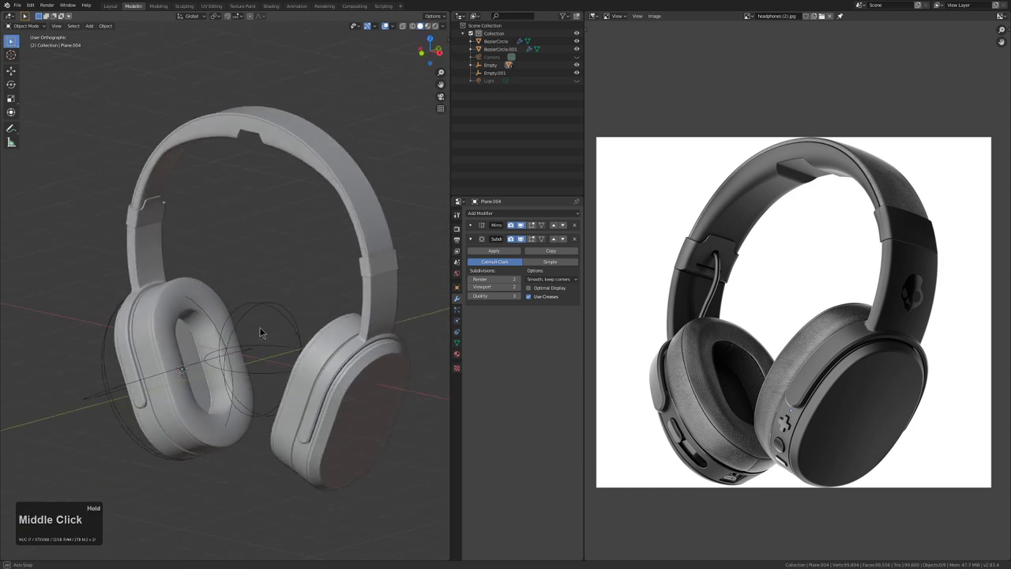
pyautogui.middleClick(206, 261)
pyautogui.scroll(3)
pyautogui.click(236, 278)
pyautogui.press('KP_Decimal')
pyautogui.middleClick(238, 278)
pyautogui.scroll(3)
pyautogui.middleClick(331, 288)
# Cut vertical and horizontal edge loops across the slider block in X-ray edit mode
pyautogui.press('Tab')
pyautogui.middleClick(371, 319)
pyautogui.press('alt+z')
pyautogui.scroll(3)
pyautogui.press('ctrl+r')
pyautogui.click(319, 350)
pyautogui.click(331, 331)
pyautogui.middleClick(359, 342)
pyautogui.middleClick(262, 336)
pyautogui.middleClick(260, 313)
pyautogui.press('ctrl+r')
pyautogui.click(255, 309)
pyautogui.click(283, 339)
pyautogui.press('ctrl+r')
pyautogui.click(275, 333)
pyautogui.rightClick(277, 334)
pyautogui.click(277, 330)
# Adjust the loop selection along X and Z, then return to object mode with X-ray off
pyautogui.press('x')
pyautogui.doubleClick(309, 327)
pyautogui.press('z')
pyautogui.press('Tab')
pyautogui.press('alt+Tab')
pyautogui.press('alt+z')
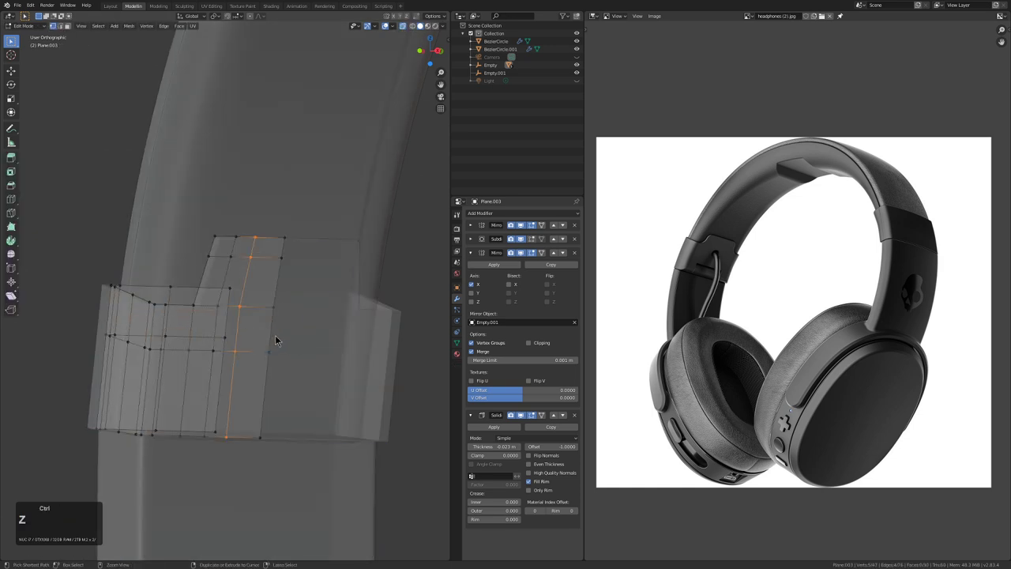
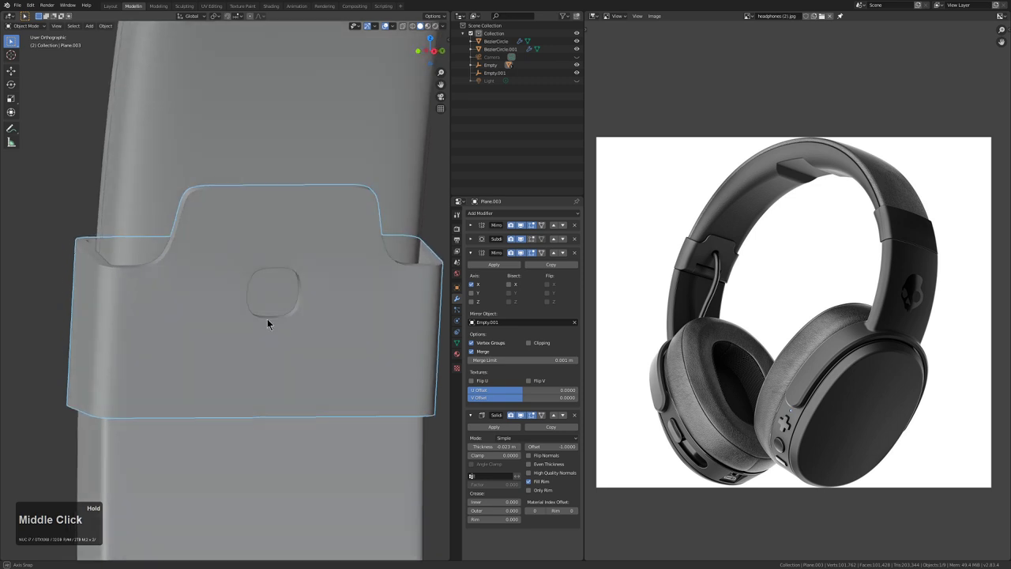
# Nudge the button recess geometry along Y into place and leave edit mode
pyautogui.scroll(3)
pyautogui.press('Tab')
pyautogui.middleClick(261, 311)
pyautogui.press('g')
pyautogui.press('x')
pyautogui.press('y')
pyautogui.click(280, 311)
pyautogui.press('Tab')
# Zoom out to front view and bring up the Add menu for the cable curve
pyautogui.scroll(-3)
pyautogui.middleClick(270, 310)
pyautogui.scroll(-3)
pyautogui.press('KP_1')
pyautogui.scroll(-3)
pyautogui.scroll(-3)
pyautogui.press('shift+a')
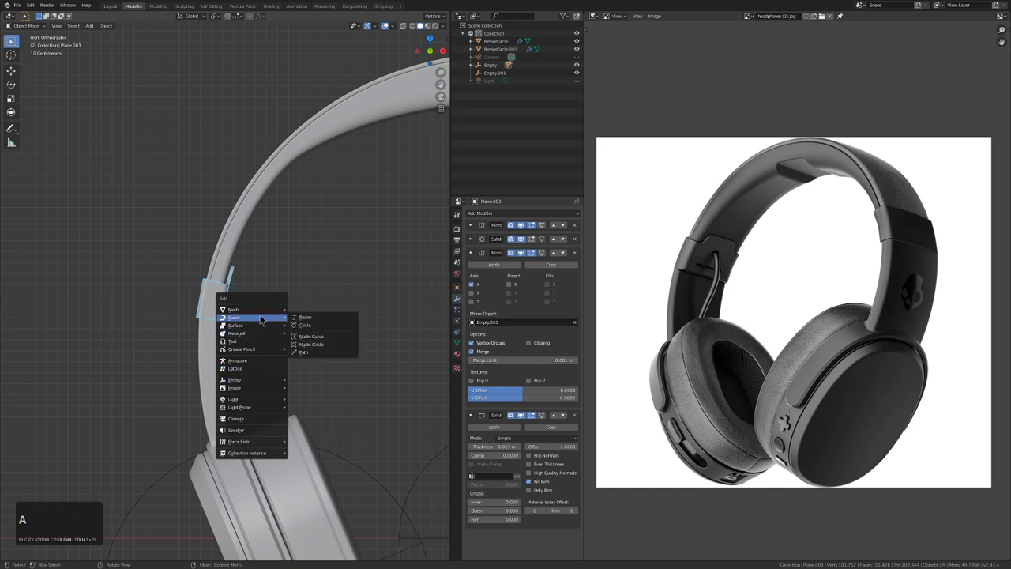
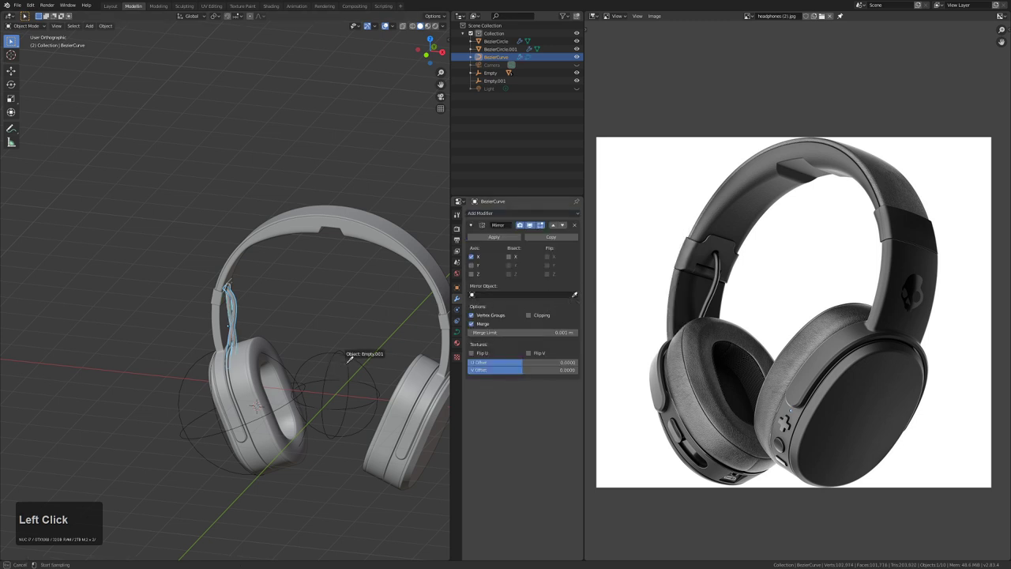
# Review the mirrored cable from front and back views, then start saving the file
pyautogui.middleClick(330, 361)
pyautogui.middleClick(340, 346)
pyautogui.press('alt+a')
pyautogui.press('KP_1')
pyautogui.press('shift+KP_1')
pyautogui.middleClick(340, 346)
pyautogui.middleClick(268, 324)
pyautogui.middleClick(298, 324)
pyautogui.press('ctrl+s')
pyautogui.click(552, 20)
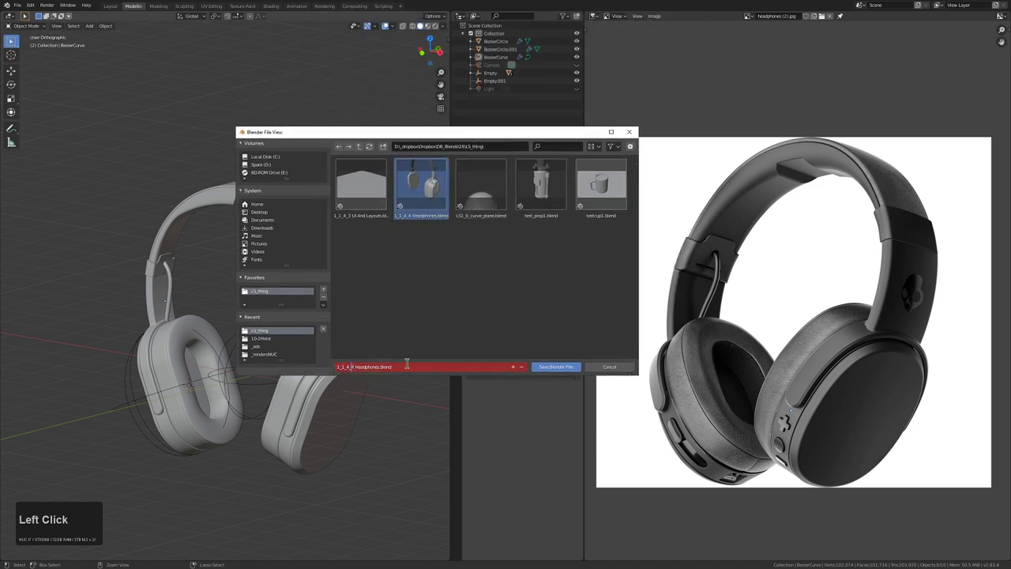
# Bump the file name to 1_1_4_5 Headphones.blend, save, and return to front view
pyautogui.press('Right')
pyautogui.press('a')
pyautogui.press('BackSpace')
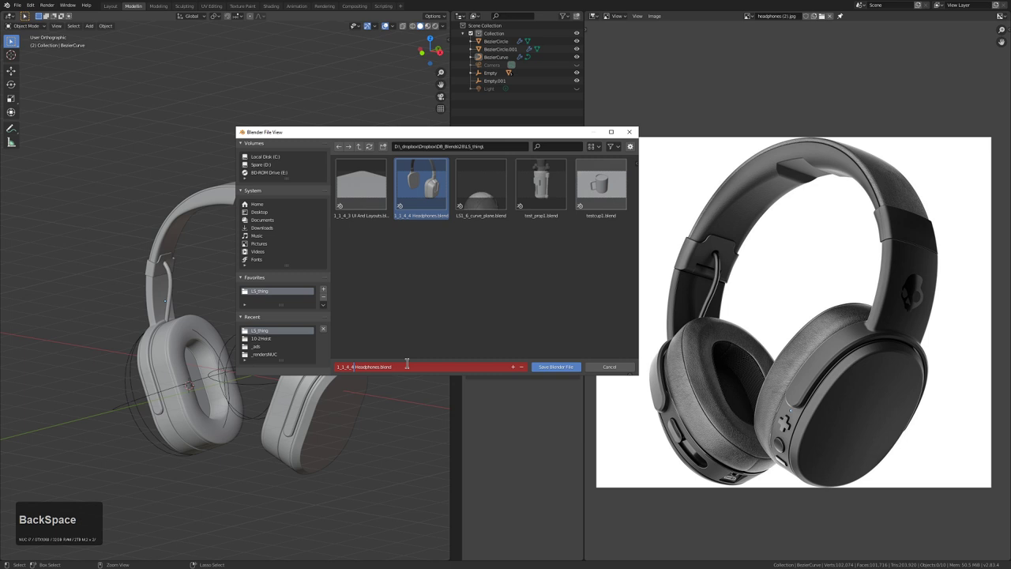
pyautogui.press('5')
pyautogui.press('Return')
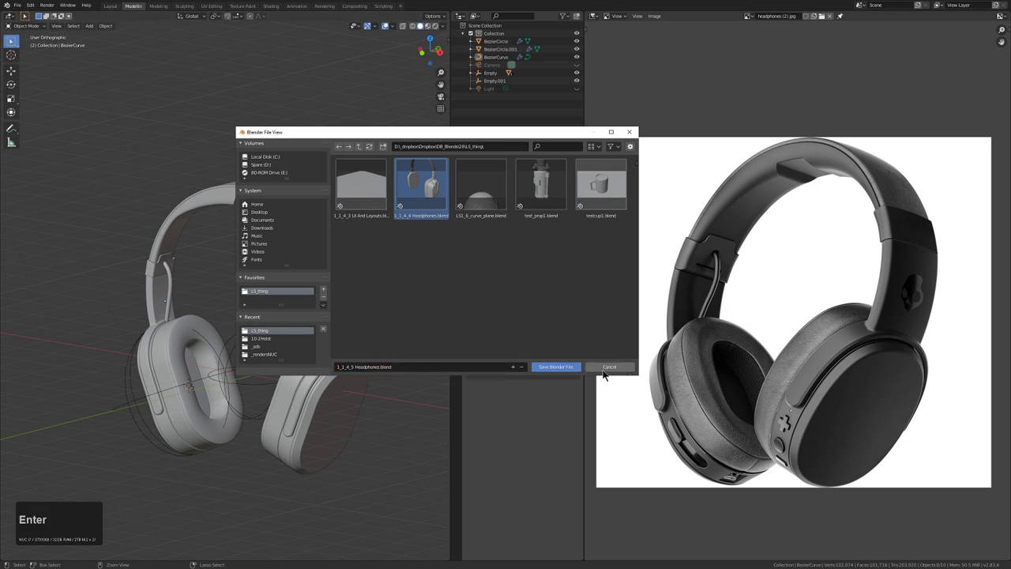
pyautogui.click(567, 368)
pyautogui.middleClick(342, 351)
pyautogui.press('KP_1')
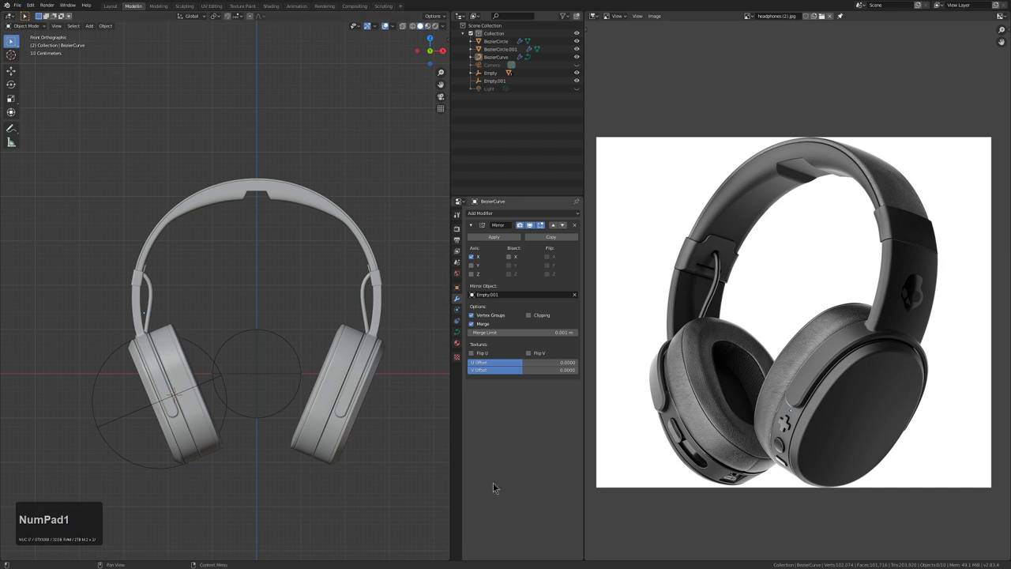
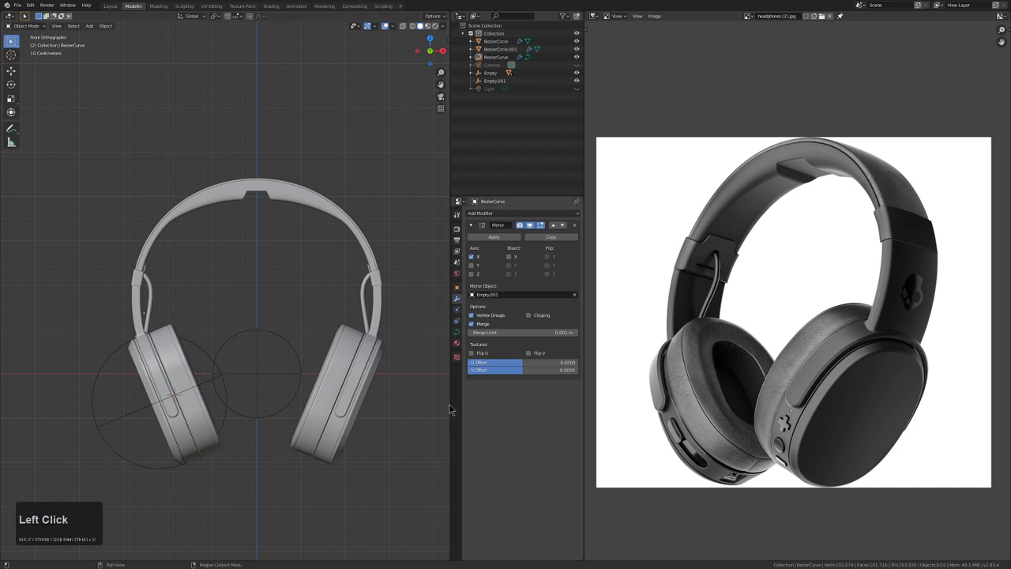
# Orbit to the cushion pad Plane.004 and enter edit mode on it
pyautogui.scroll(3)
pyautogui.middleClick(212, 298)
pyautogui.middleClick(224, 320)
pyautogui.middleClick(237, 301)
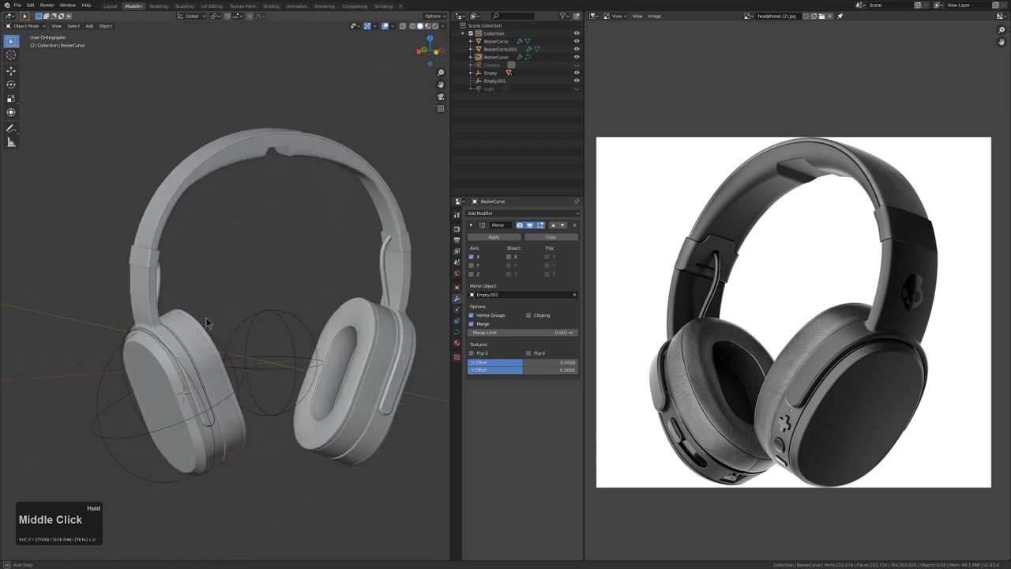
pyautogui.doubleClick(184, 349)
pyautogui.middleClick(186, 349)
pyautogui.scroll(3)
pyautogui.press('Tab')
pyautogui.middleClick(251, 355)
pyautogui.middleClick(234, 349)
pyautogui.scroll(3)
# Select the pad's middle edge loop, scale it up and shrink/fatten it outward
pyautogui.press('ctrl+r')
pyautogui.click(335, 409)
pyautogui.rightClick(233, 299)
pyautogui.press('s')
pyautogui.rightClick(335, 409)
pyautogui.rightClick(335, 410)
pyautogui.press('alt+s')
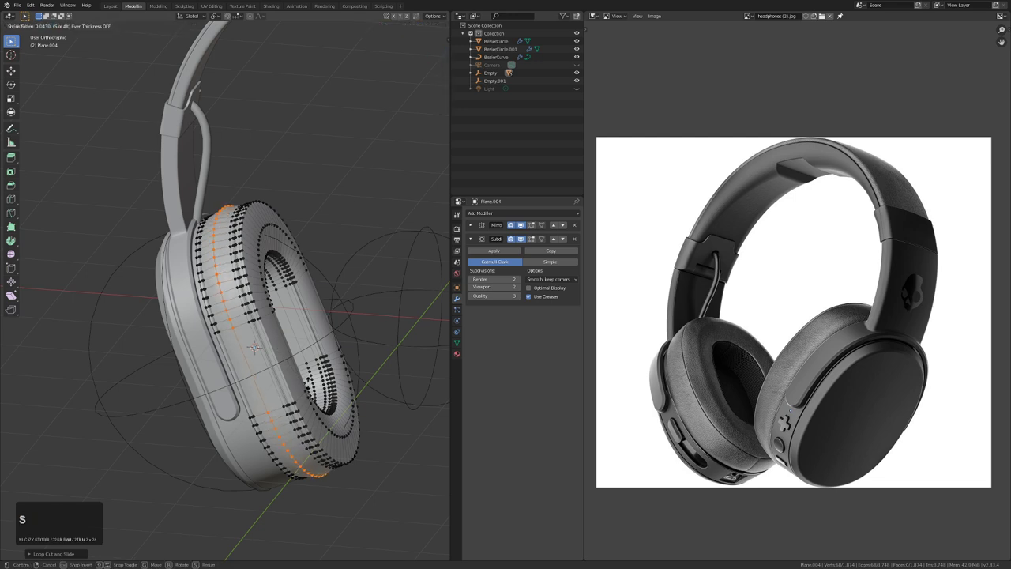
# Confirm the shrink/fatten on the cushion and orbit around it in Object Mode to check the rounded pads
pyautogui.click(335, 410)
pyautogui.press('Tab')
pyautogui.moveTo(322, 385); pyautogui.dragTo(276, 367)
pyautogui.middleClick(276, 367)
pyautogui.press('alt+a')
pyautogui.scroll(-3)
pyautogui.middleClick(299, 307)
pyautogui.middleClick(309, 350)
pyautogui.moveTo(296, 352); pyautogui.dragTo(354, 353)
pyautogui.middleClick(354, 352)
pyautogui.middleClick(328, 325)
pyautogui.scroll(3)
pyautogui.press('alt+a')
pyautogui.middleClick(323, 365)
pyautogui.middleClick(304, 352)
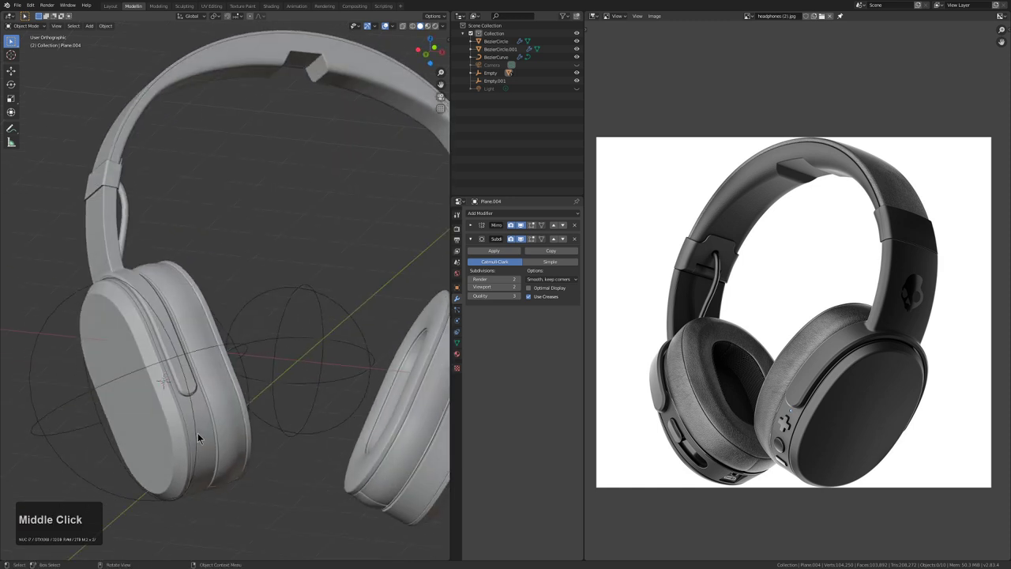
# Select Plane.002, the slim arm loop, and enable X-ray so its geometry can be edited next
pyautogui.click(173, 347)
pyautogui.middleClick(180, 354)
pyautogui.press('Tab')
pyautogui.scroll(3)
pyautogui.middleClick(201, 338)
pyautogui.scroll(-3)
pyautogui.press('alt+z')
pyautogui.middleClick(293, 373)
pyautogui.press('Tab')
pyautogui.middleClick(297, 331)
pyautogui.scroll(-3)
pyautogui.press('alt+z')
pyautogui.middleClick(230, 359)
pyautogui.scroll(-3)
pyautogui.doubleClick(113, 398)
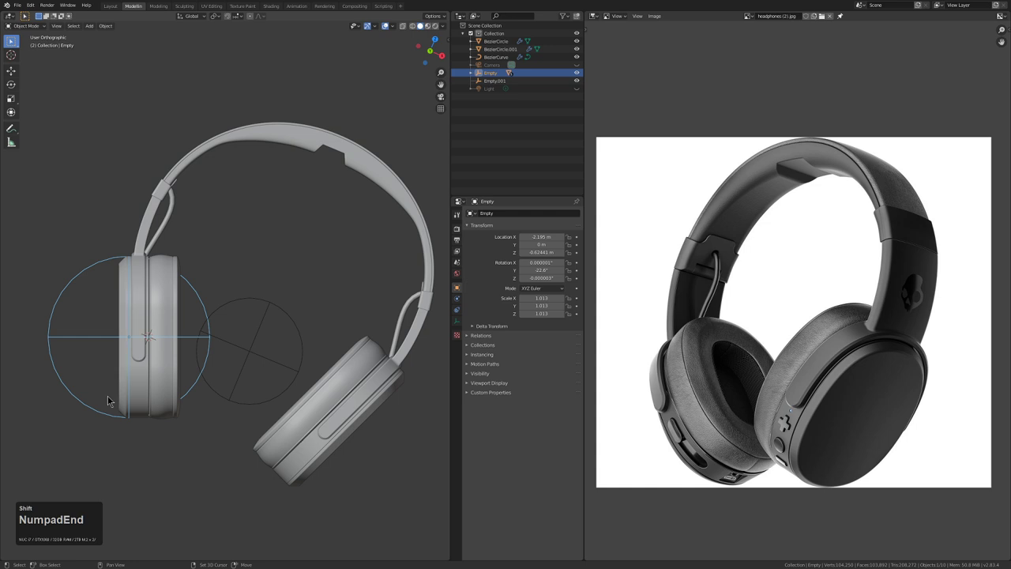
pyautogui.scroll(3)
pyautogui.click(243, 347)
# Move the bottom vertices of the arm loop up along Y so its end sits higher on the ear cup
pyautogui.press('Tab')
pyautogui.press('alt+z')
pyautogui.press('a')
pyautogui.click(292, 473)
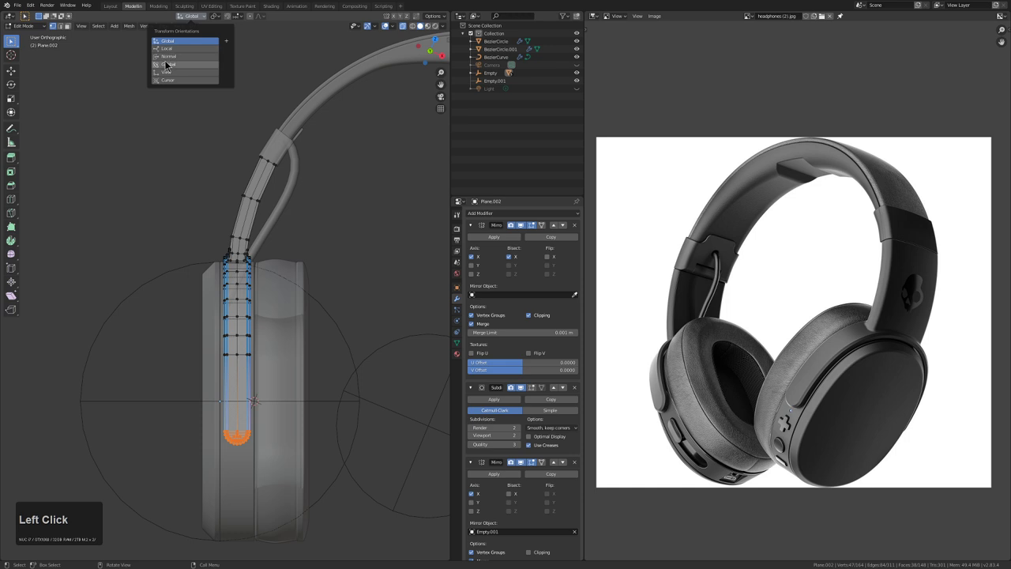
pyautogui.press('g')
pyautogui.press('y')
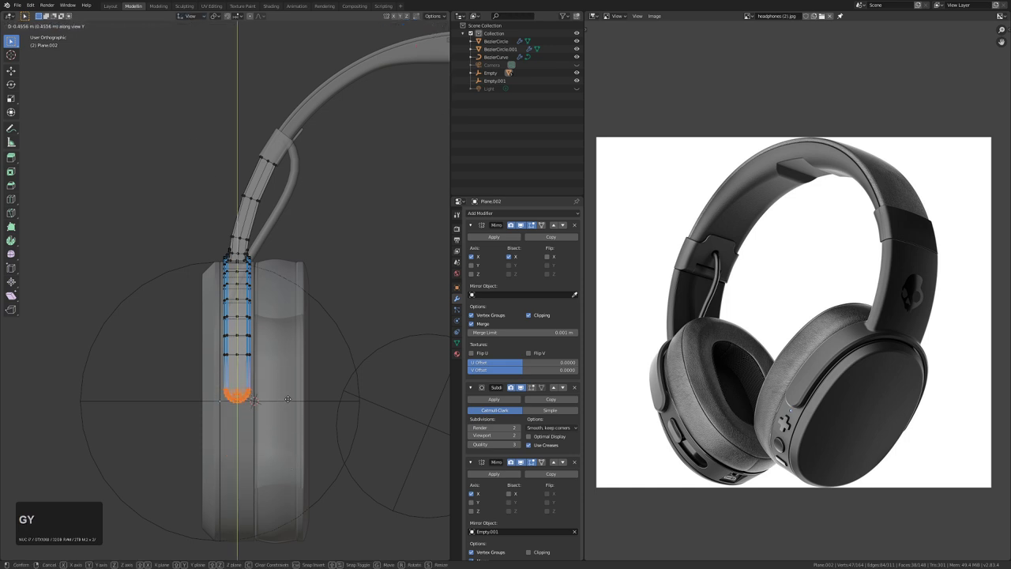
pyautogui.click(298, 408)
# Set Transform Orientation to View and show the whole headset from the front with X-ray off
pyautogui.press('Tab')
pyautogui.click(195, 16)
pyautogui.press('KP_4')
pyautogui.press('KP_1')
pyautogui.press('alt+z')
pyautogui.scroll(-3)
pyautogui.middleClick(315, 294)
pyautogui.press('a')
pyautogui.middleClick(216, 326)
pyautogui.middleClick(331, 327)
pyautogui.middleClick(314, 331)
pyautogui.scroll(-3)
pyautogui.moveTo(318, 334); pyautogui.dragTo(250, 342)
pyautogui.scroll(-3)
pyautogui.scroll(3)
pyautogui.middleClick(322, 344)
pyautogui.scroll(-3)
pyautogui.middleClick(244, 342)
pyautogui.scroll(3)
pyautogui.middleClick(290, 328)
pyautogui.click(163, 275)
pyautogui.middleClick(208, 290)
pyautogui.scroll(3)
pyautogui.press('Tab')
pyautogui.middleClick(154, 324)
pyautogui.scroll(3)
pyautogui.press('Tab')
pyautogui.scroll(-3)
pyautogui.middleClick(249, 355)
pyautogui.scroll(3)
pyautogui.scroll(-3)
pyautogui.middleClick(272, 333)
pyautogui.scroll(-3)
pyautogui.press('alt+a')
pyautogui.middleClick(259, 364)
pyautogui.moveTo(274, 346); pyautogui.dragTo(288, 347)
pyautogui.scroll(3)
pyautogui.middleClick(301, 349)
pyautogui.middleClick(316, 348)
pyautogui.middleClick(280, 344)
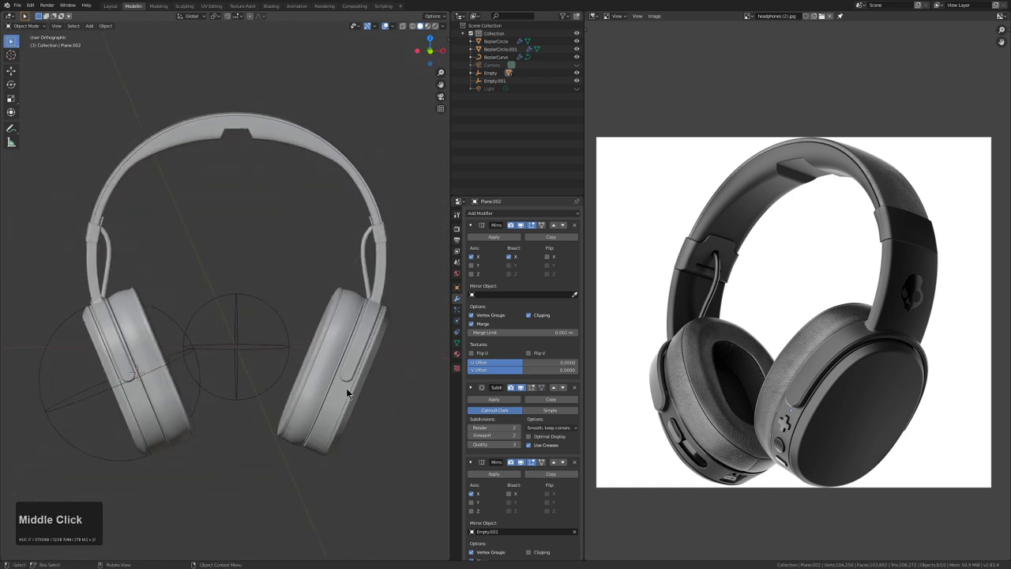